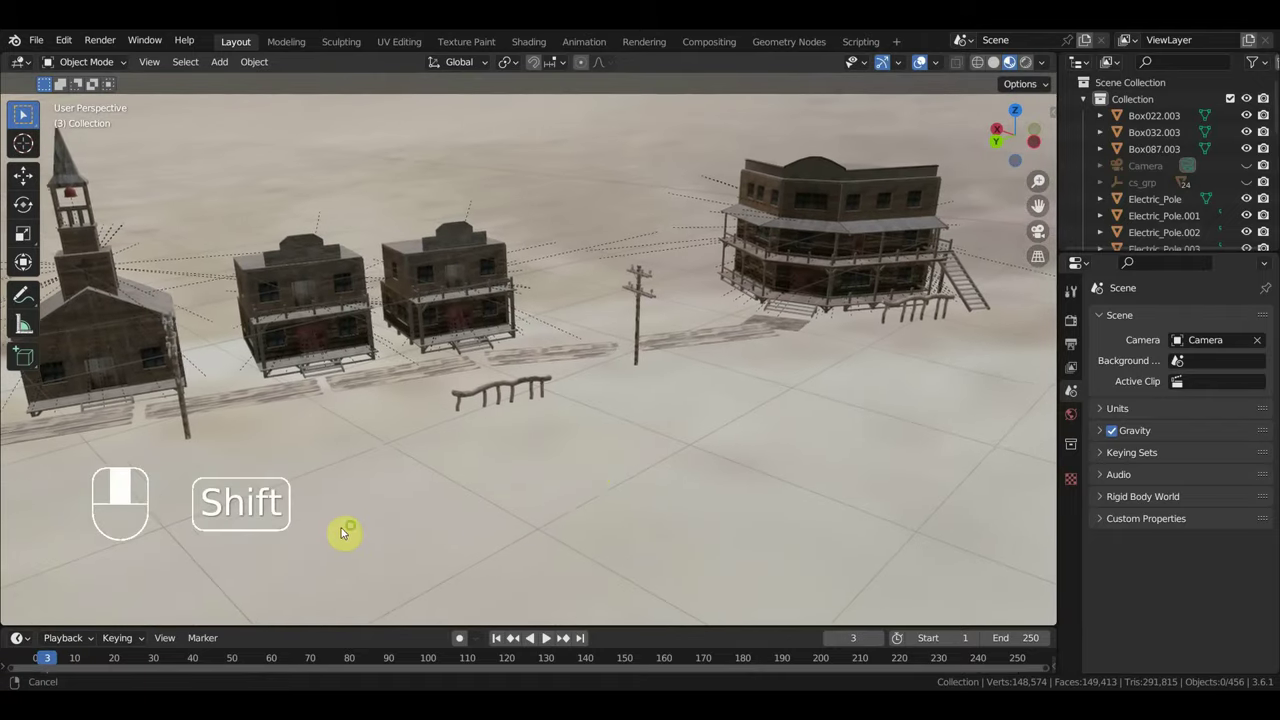
Orbit around the western house and frame the front porch and railing.
{"action": "middle_click", "coordinate": [614, 463]}
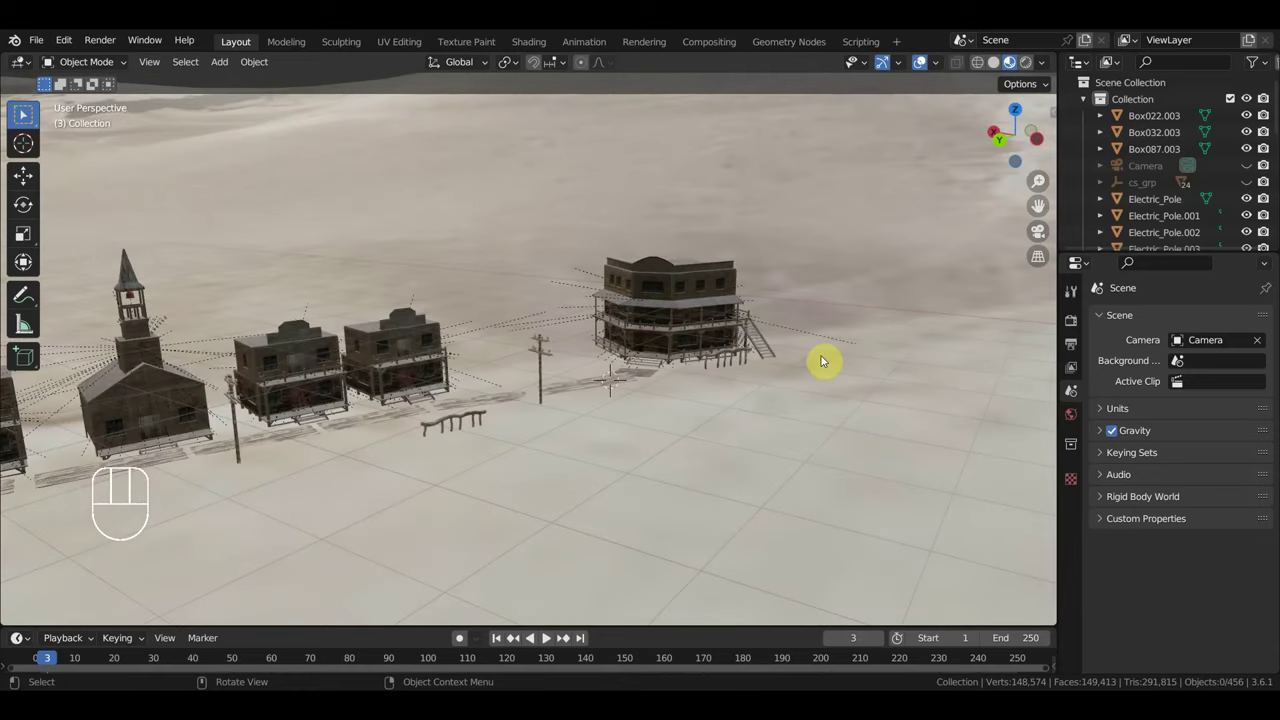
{"action": "left_click_drag", "start_coordinate": [804, 338], "coordinate": [501, 133]}
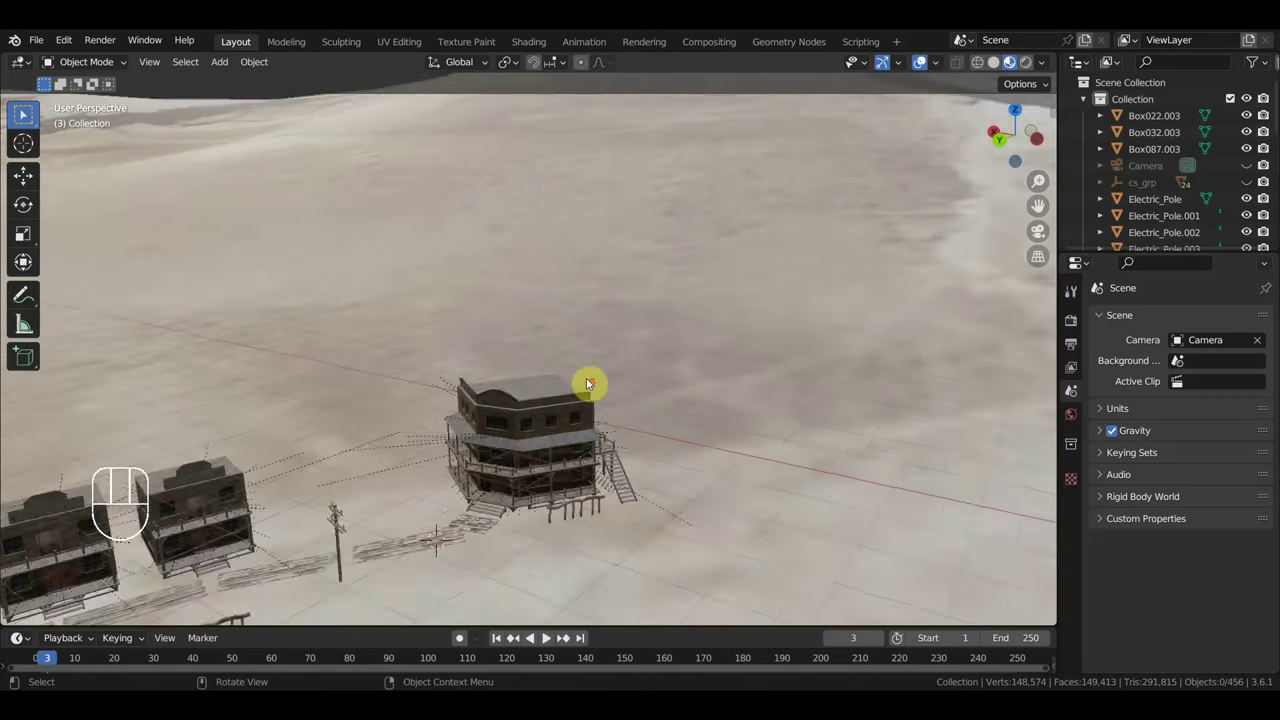
{"action": "middle_click", "coordinate": [613, 364]}
{"action": "key", "text": "KP_7"}
{"action": "middle_click", "coordinate": [617, 264]}
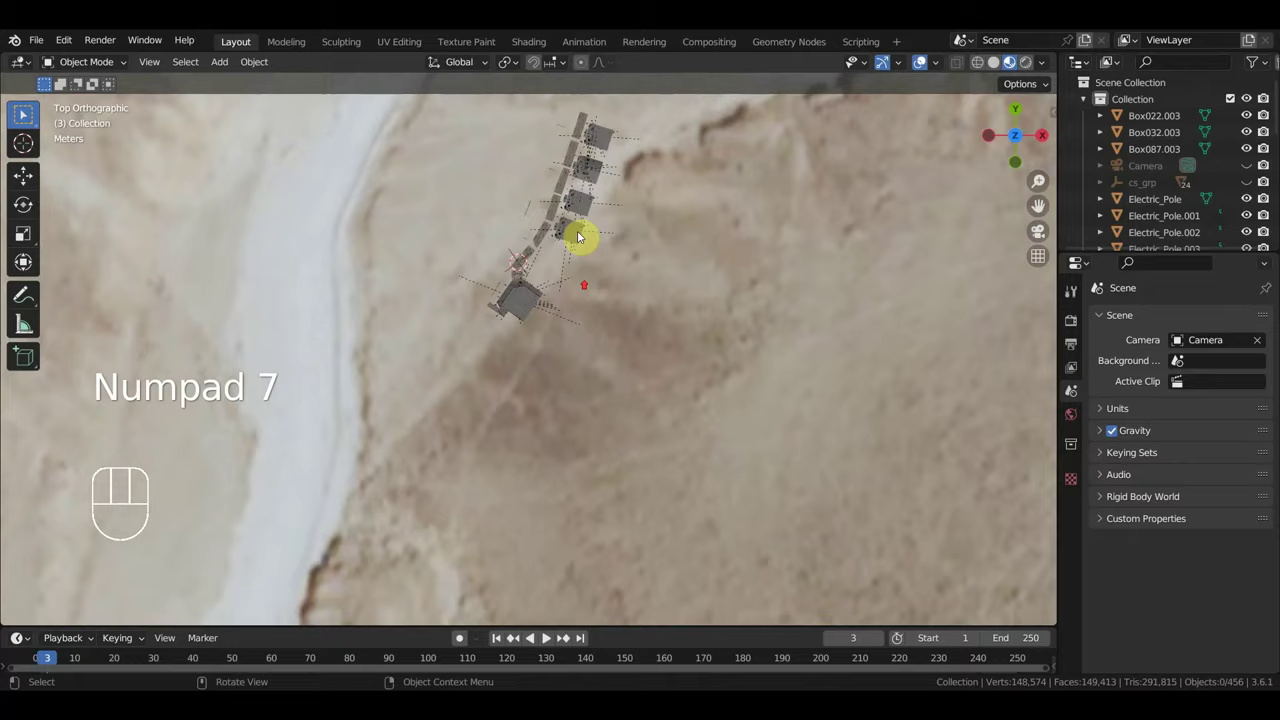
{"action": "middle_click", "coordinate": [587, 304]}
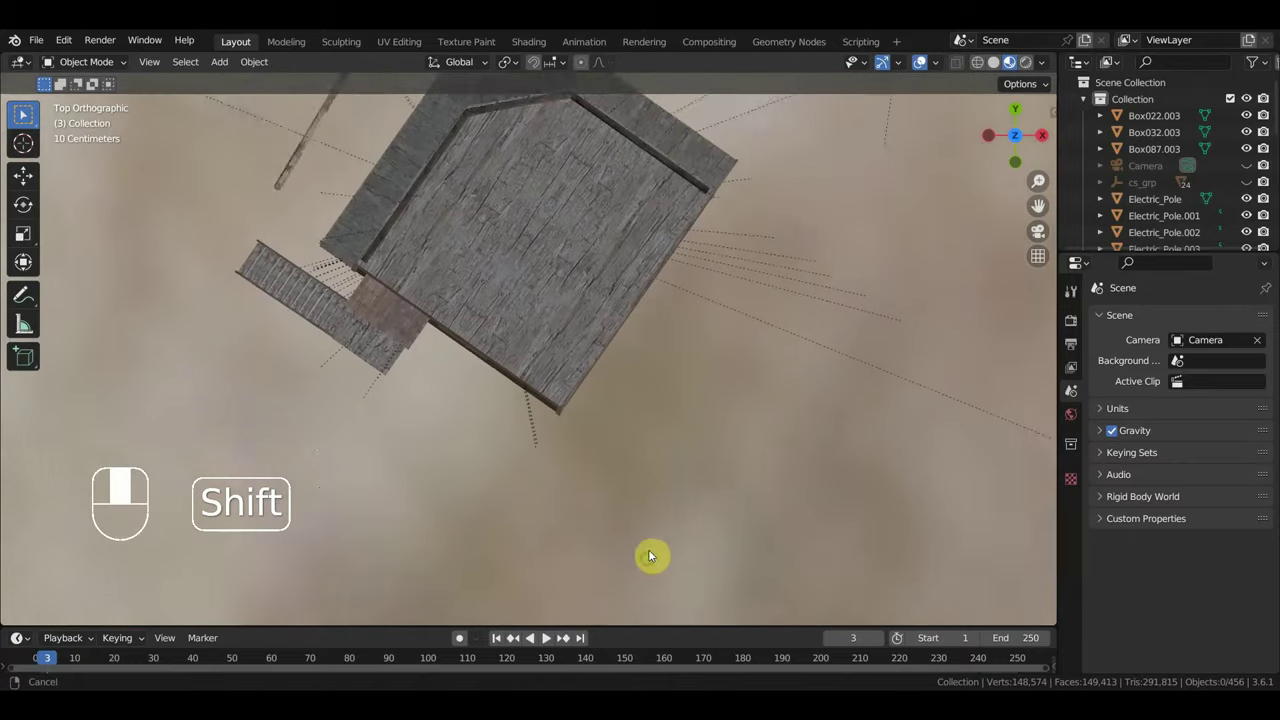
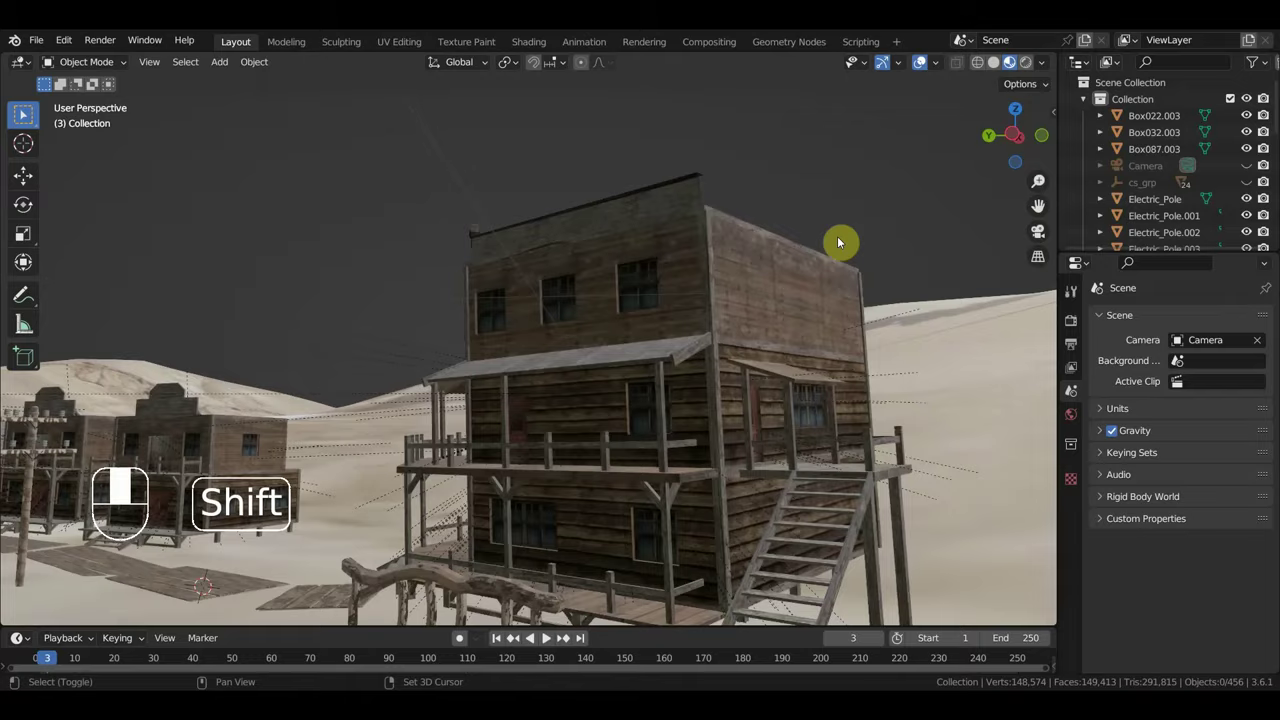
{"action": "middle_click", "coordinate": [822, 347]}
{"action": "left_click_drag", "start_coordinate": [803, 271], "coordinate": [934, 281]}
{"action": "left_click_drag", "start_coordinate": [760, 402], "coordinate": [810, 385]}
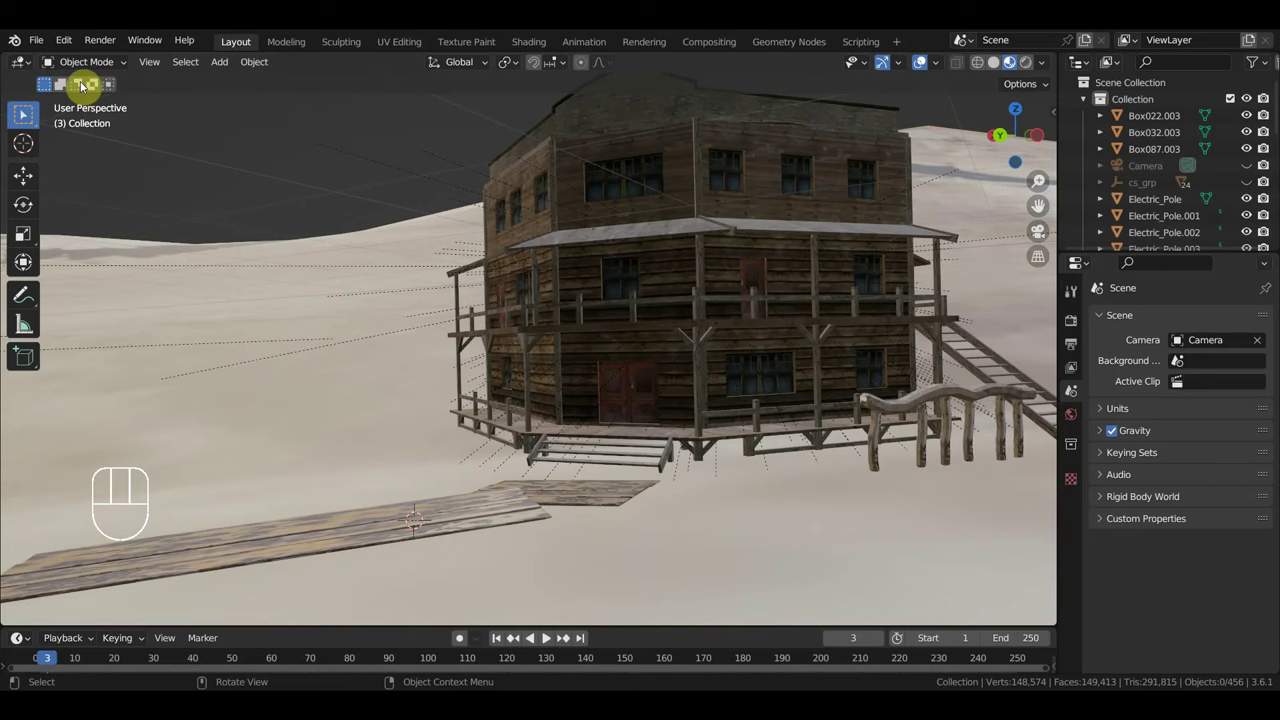
Drag the character collection into the scene, scale it down, and close in on the porch doors.
{"action": "left_click_drag", "start_coordinate": [43, 42], "coordinate": [92, 214]}
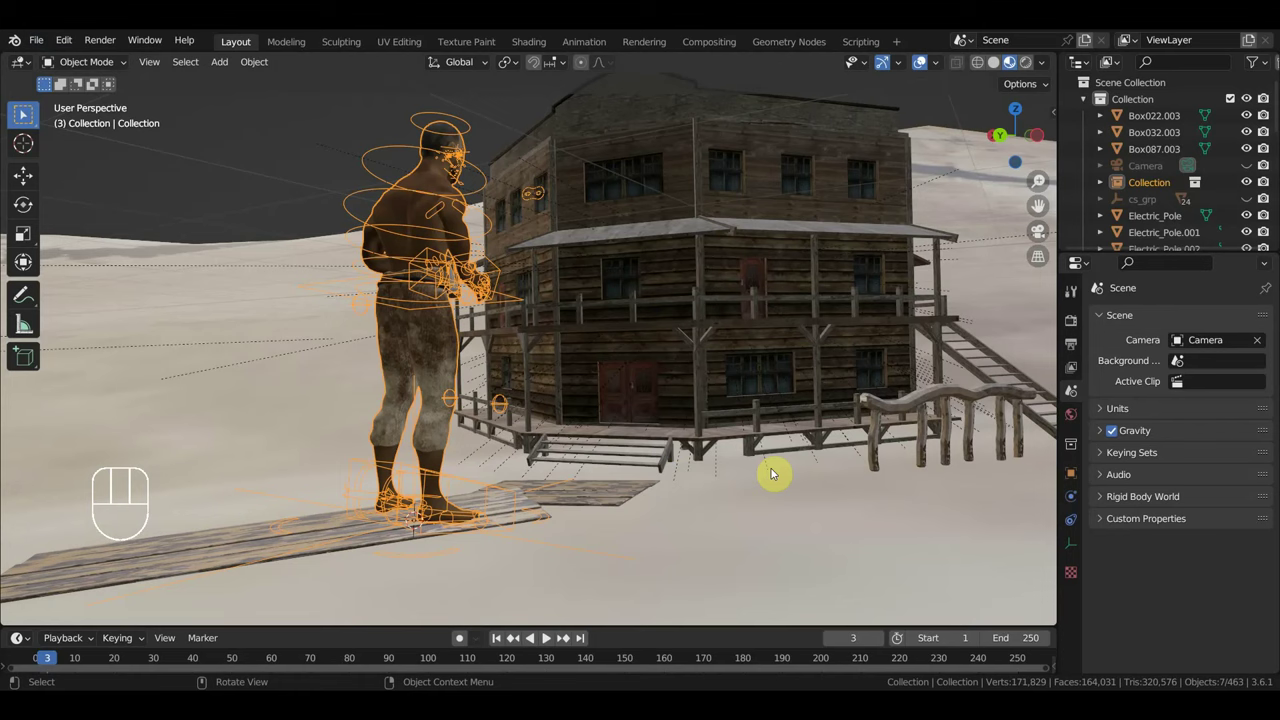
{"action": "key", "text": "s"}
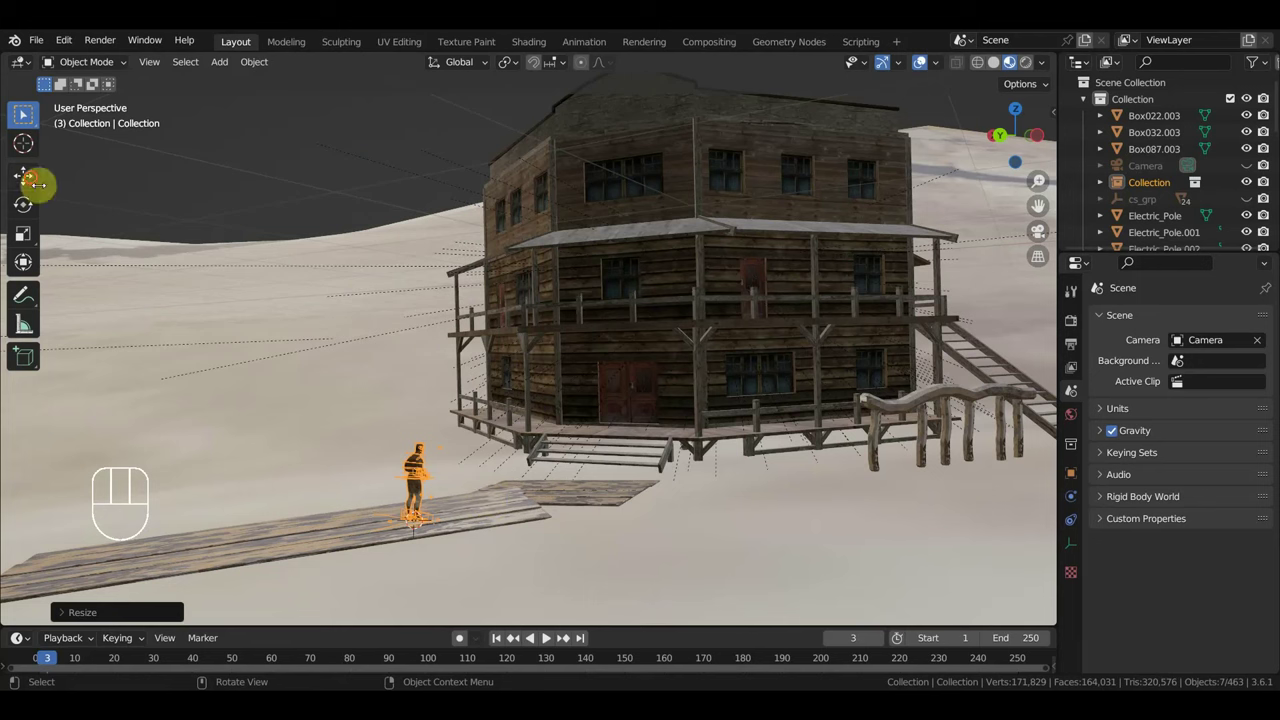
{"action": "middle_click", "coordinate": [582, 454]}
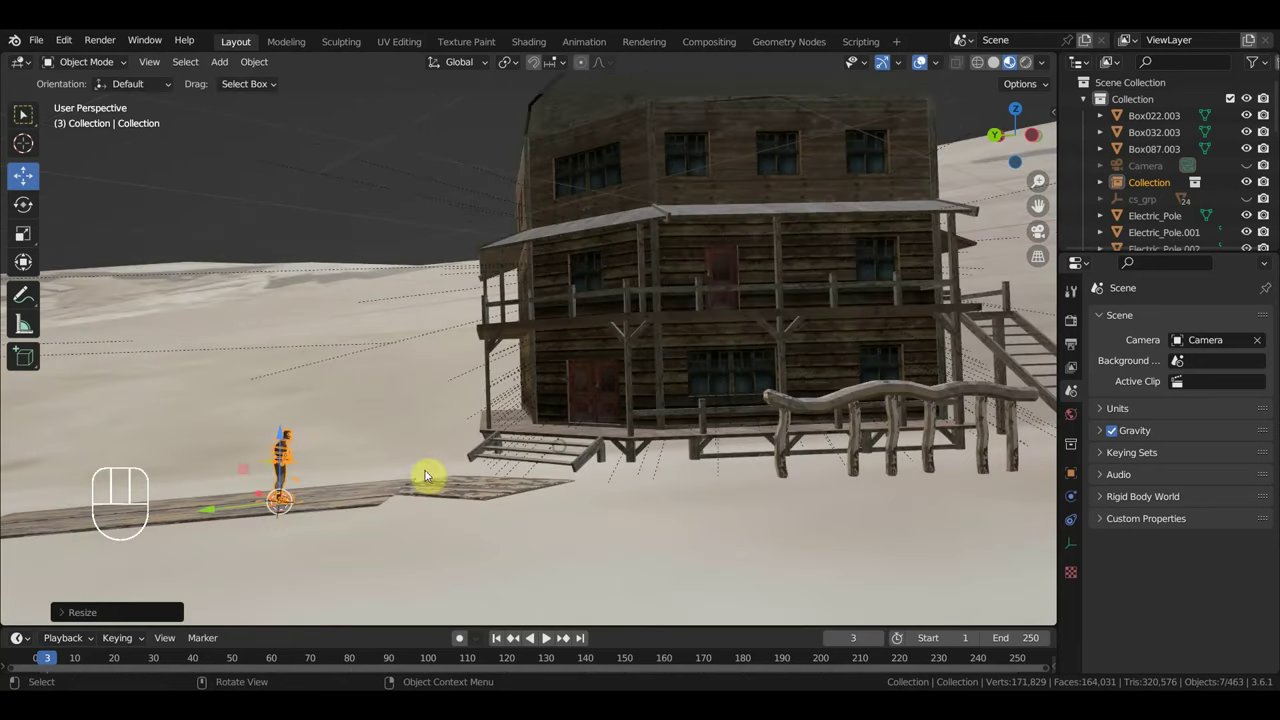
{"action": "left_click_drag", "start_coordinate": [379, 527], "coordinate": [440, 545]}
{"action": "middle_click", "coordinate": [472, 569]}
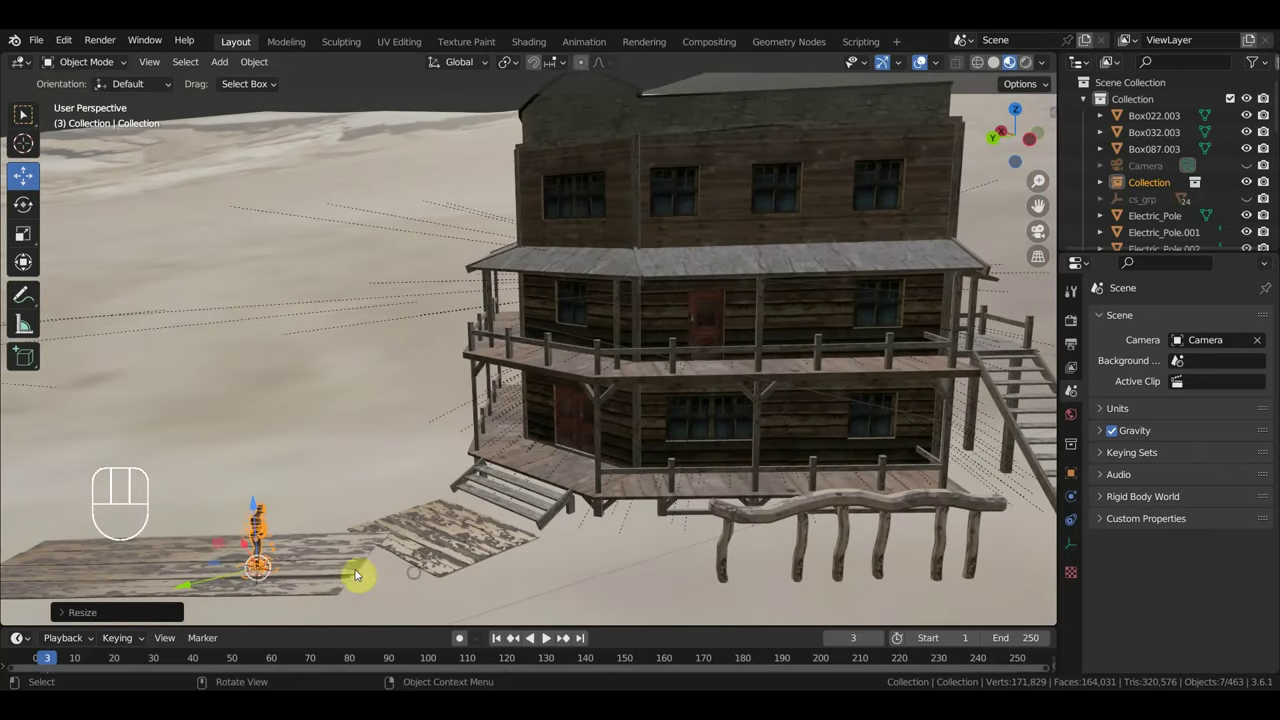
{"action": "left_click_drag", "start_coordinate": [199, 585], "coordinate": [506, 535]}
{"action": "middle_click", "coordinate": [549, 531]}
Place the character at the porch steps and play its animation to preview the motion.
{"action": "middle_click", "coordinate": [818, 490]}
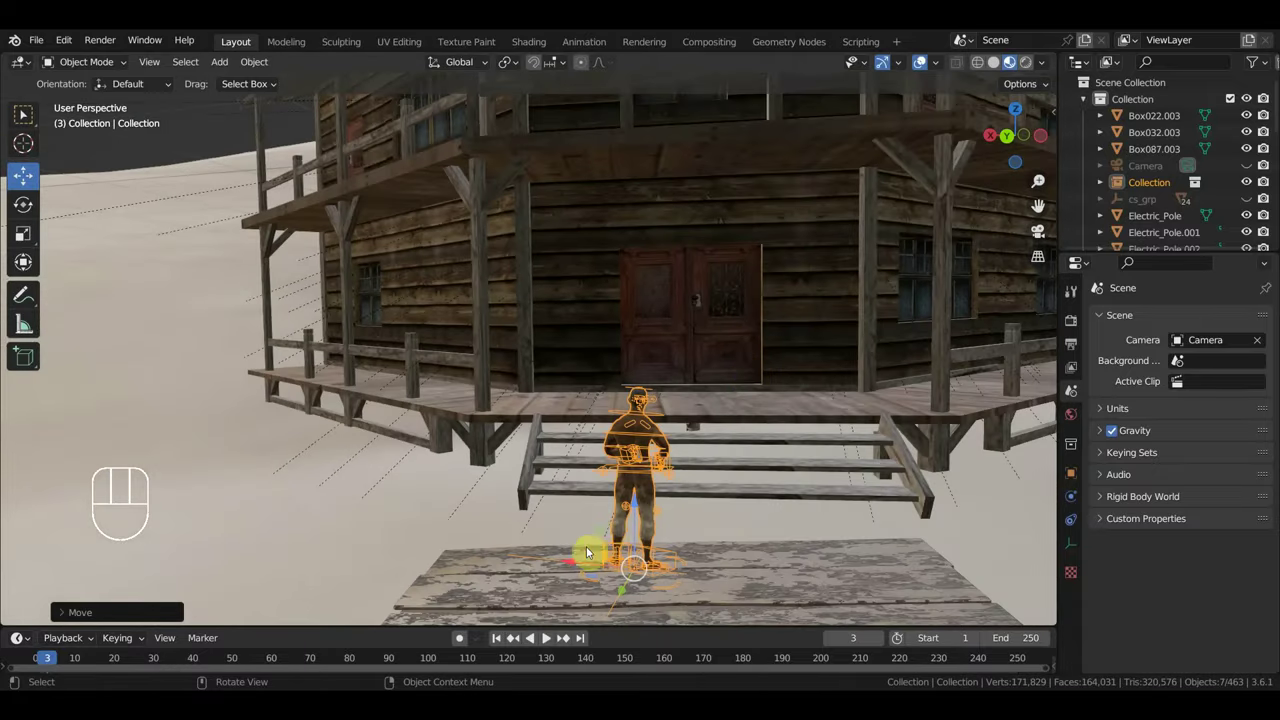
{"action": "left_click_drag", "start_coordinate": [550, 638], "coordinate": [629, 559]}
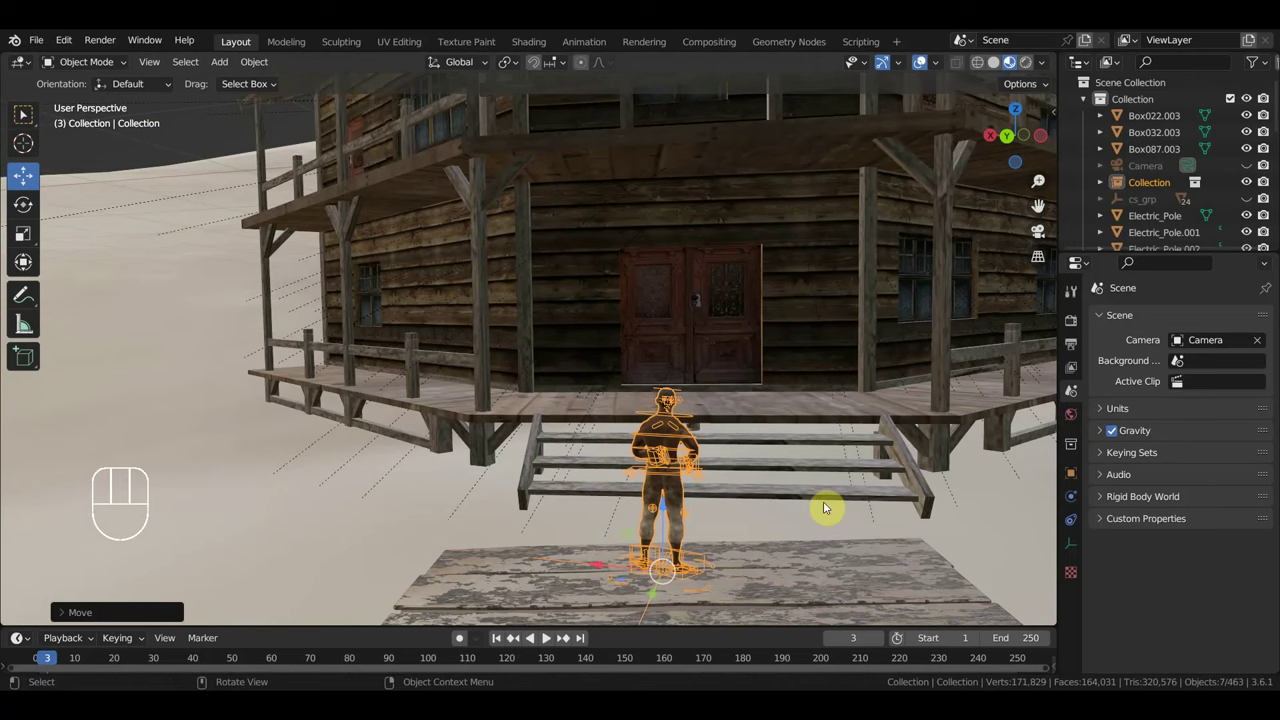
{"action": "key", "text": "space"}
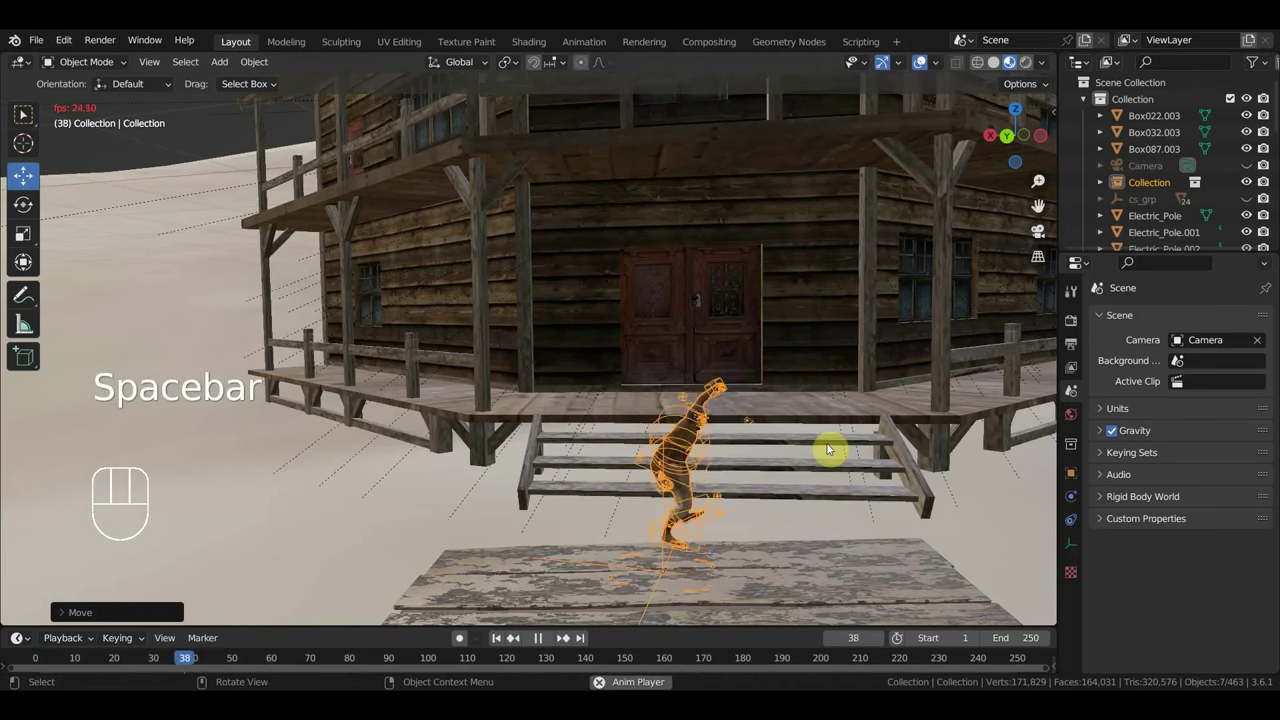
{"action": "key", "text": "space"}
{"action": "middle_click", "coordinate": [868, 470]}
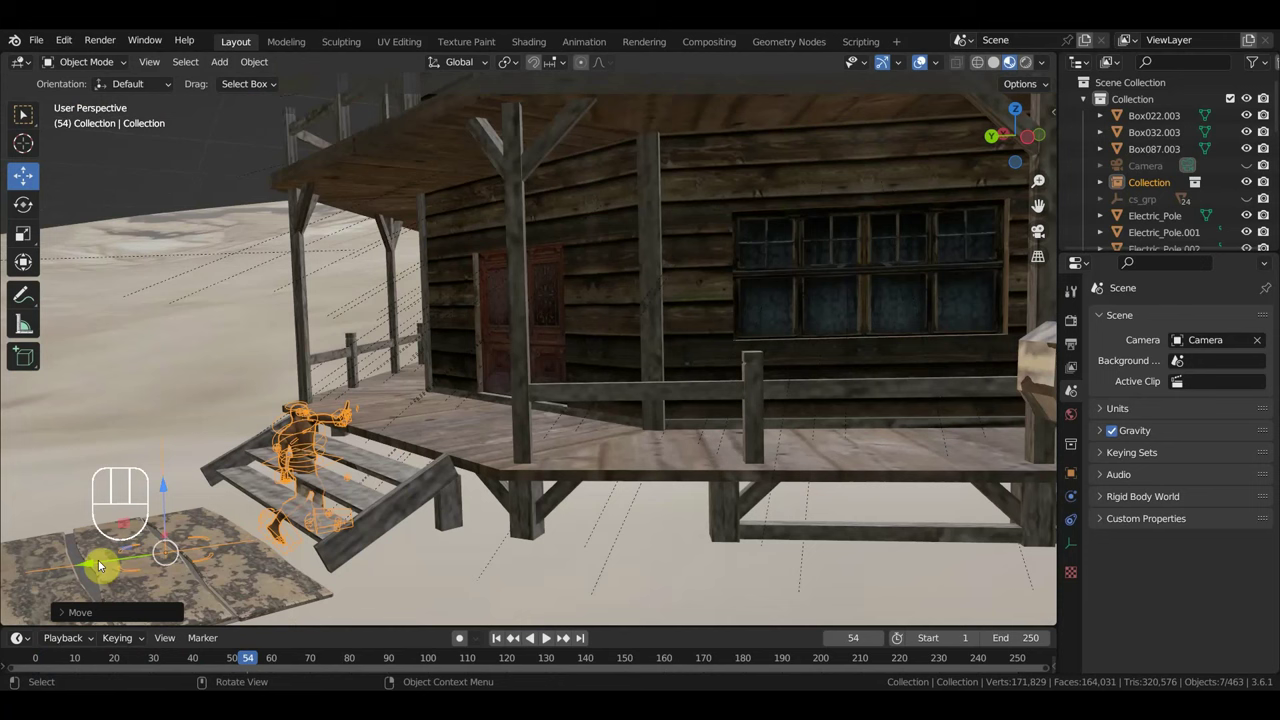
{"action": "left_click_drag", "start_coordinate": [97, 565], "coordinate": [1060, 588]}
{"action": "middle_click", "coordinate": [864, 535]}
{"action": "left_click_drag", "start_coordinate": [953, 536], "coordinate": [1002, 530]}
{"action": "key", "text": "space"}
Rotate the character on the porch so it faces the street.
{"action": "middle_click", "coordinate": [998, 524]}
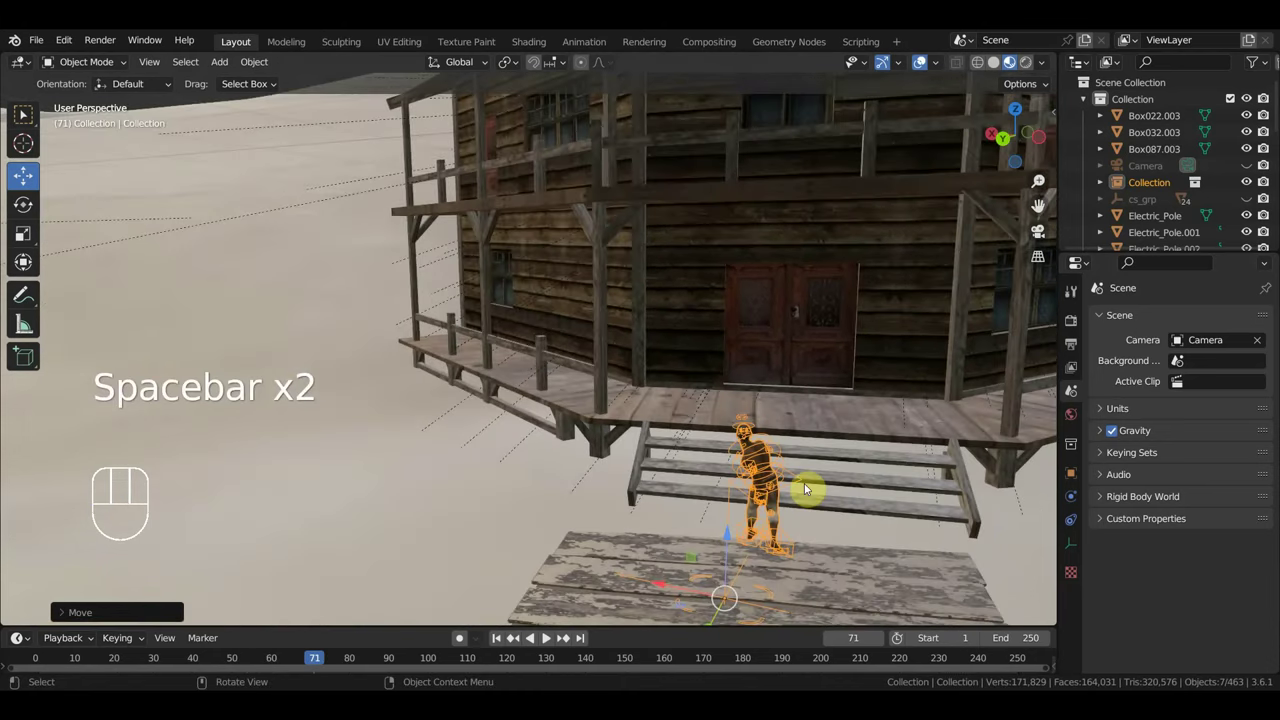
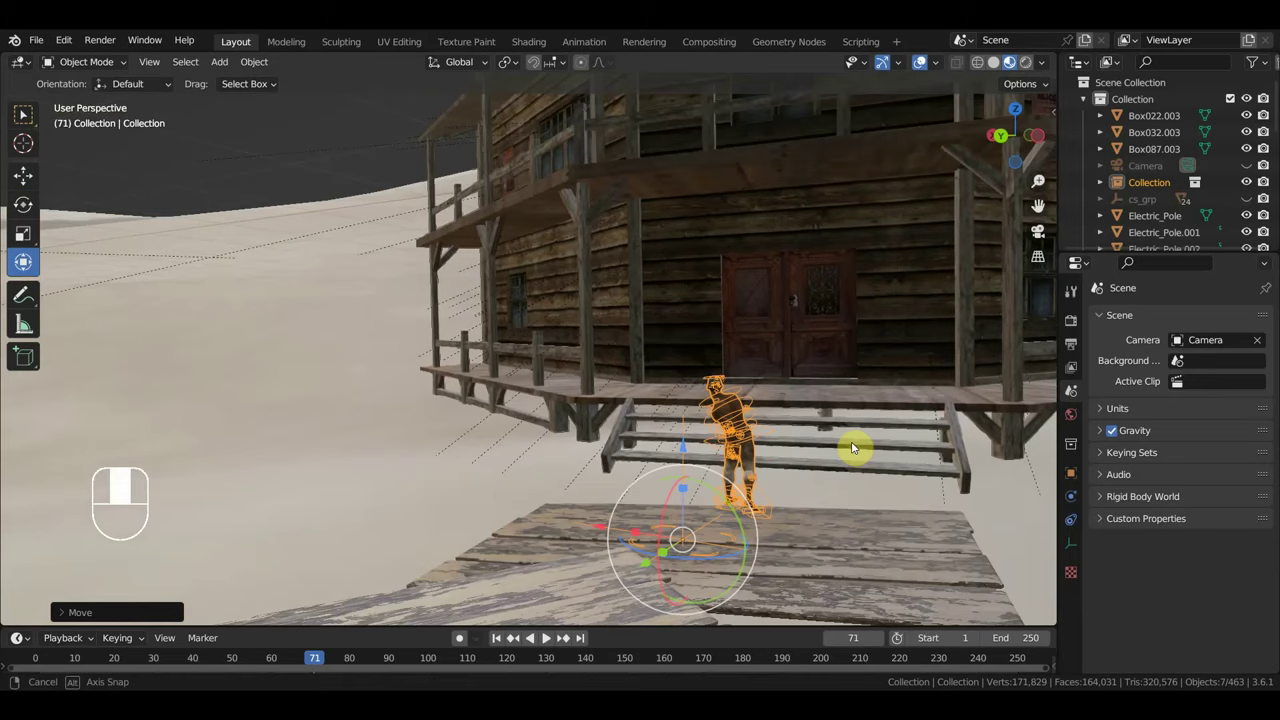
{"action": "left_click_drag", "start_coordinate": [697, 533], "coordinate": [720, 531]}
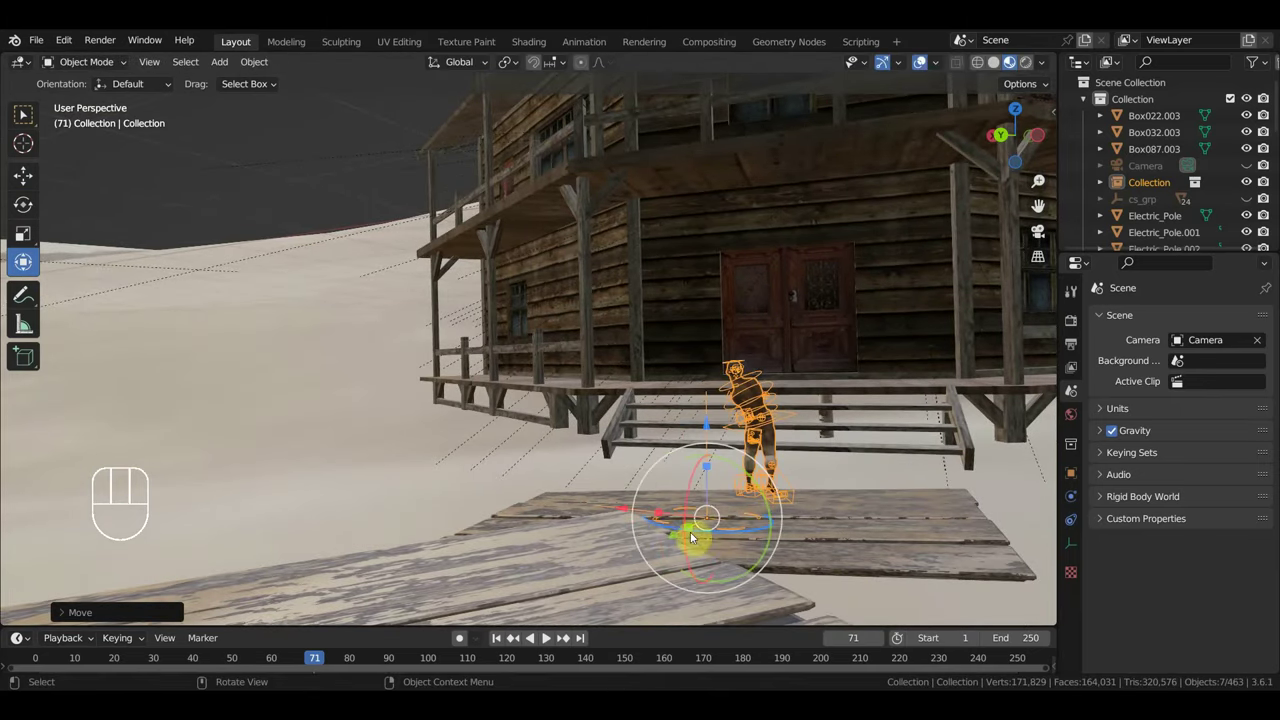
{"action": "left_click_drag", "start_coordinate": [550, 638], "coordinate": [550, 638]}
{"action": "left_click_drag", "start_coordinate": [550, 638], "coordinate": [639, 542]}
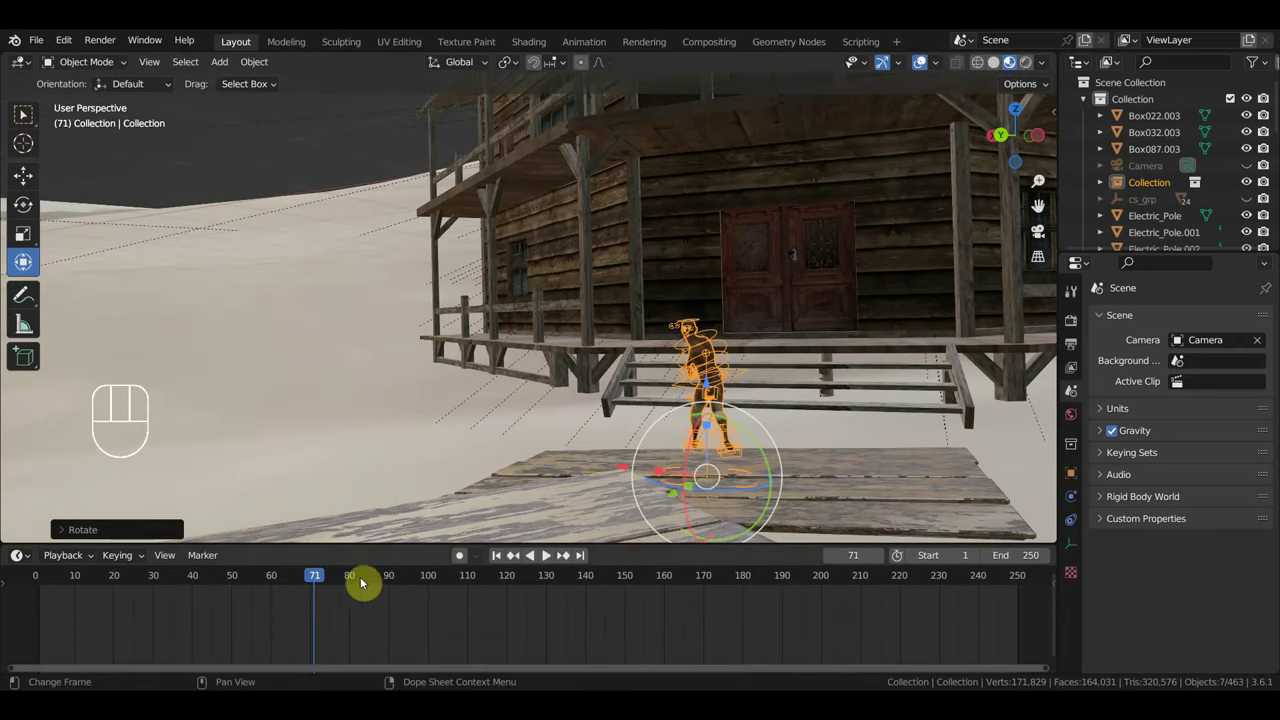
Scrub to frame 58 and scale the character up slightly to fit the porch boards.
{"action": "left_click_drag", "start_coordinate": [308, 583], "coordinate": [269, 582]}
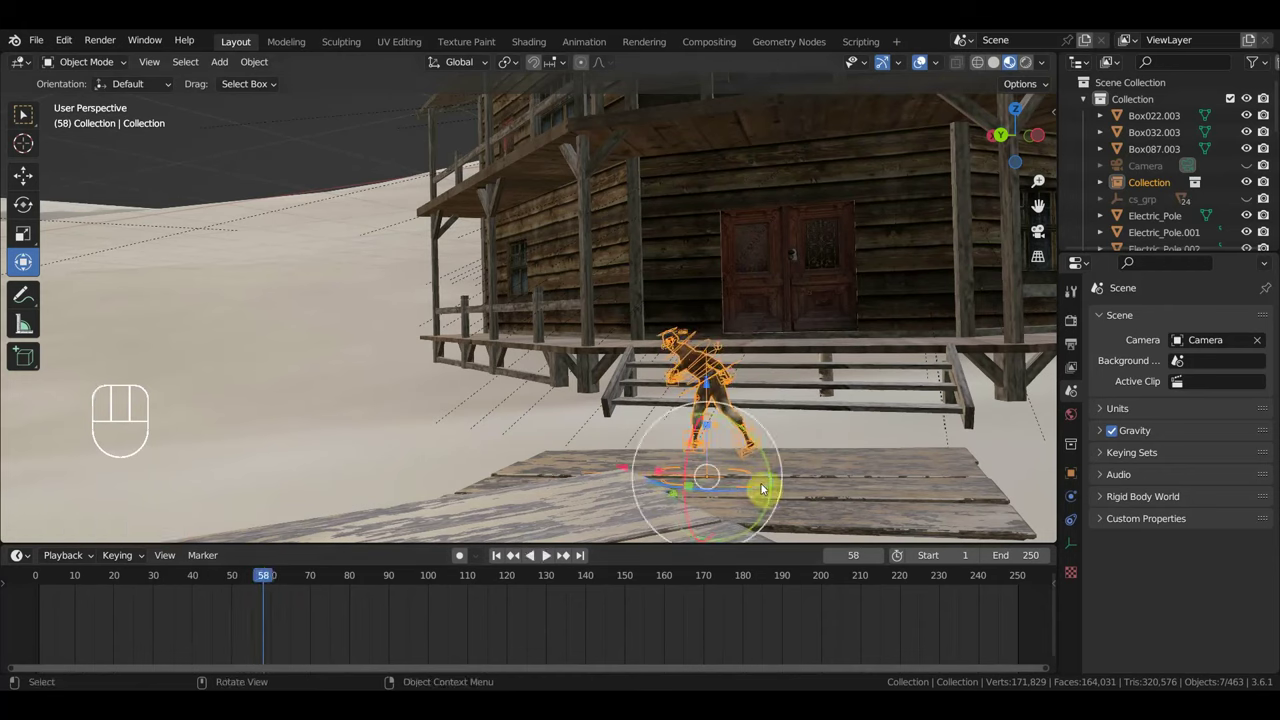
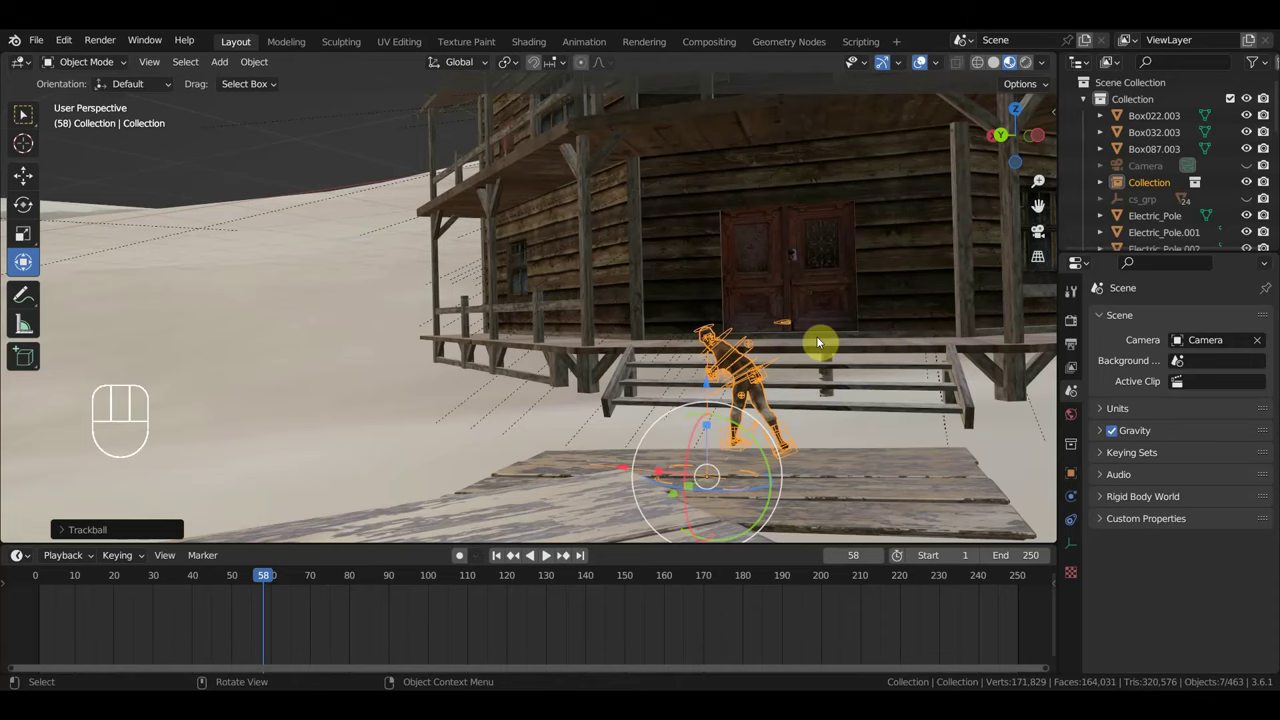
{"action": "left_click_drag", "start_coordinate": [872, 341], "coordinate": [834, 333]}
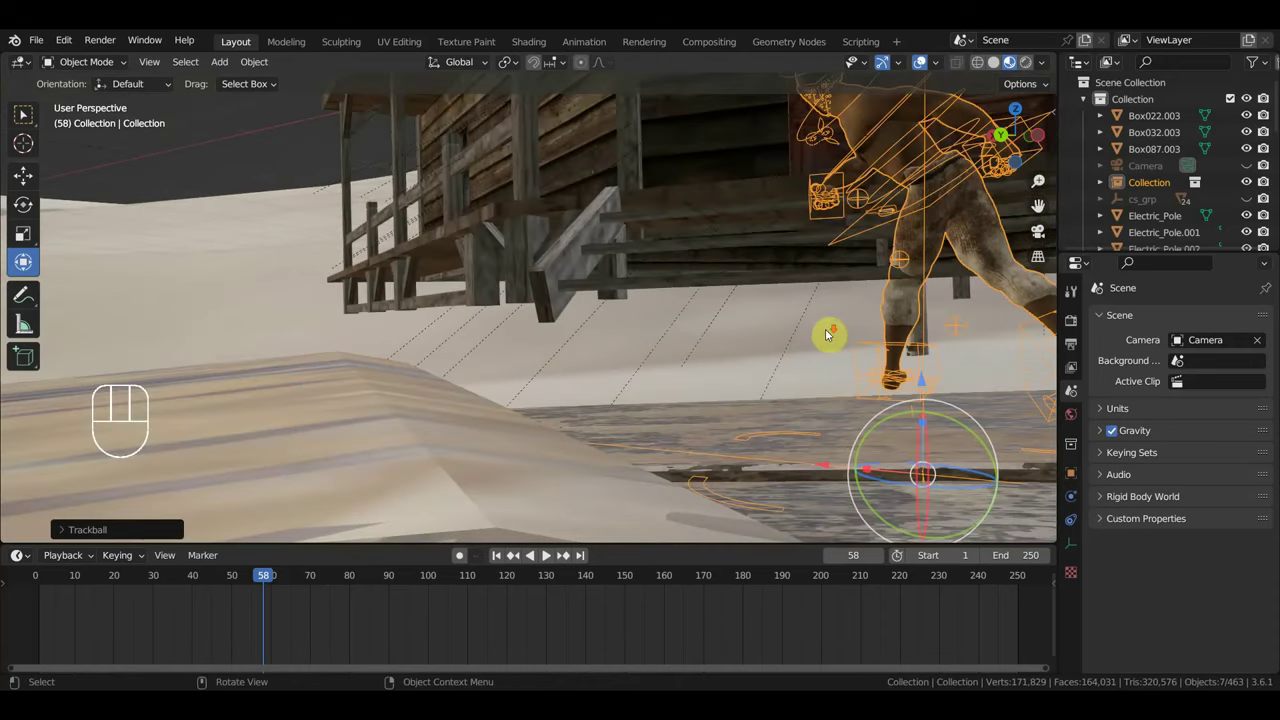
{"action": "middle_click", "coordinate": [770, 332]}
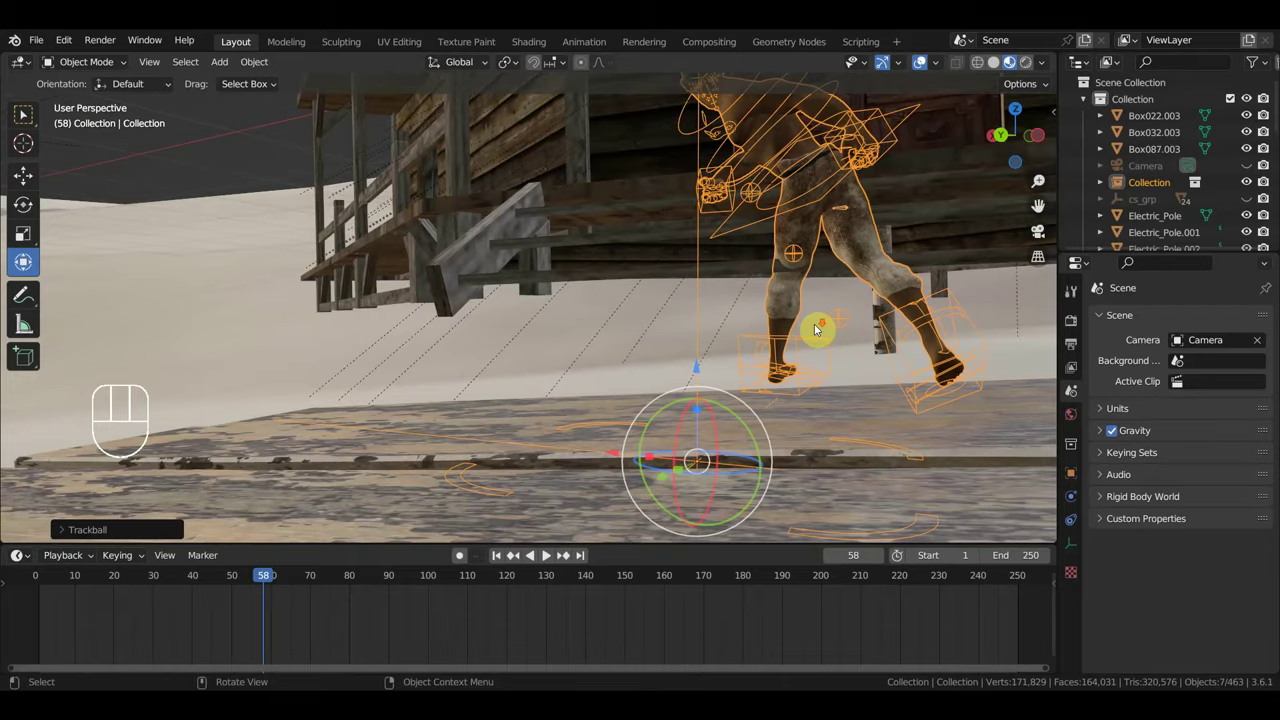
{"action": "middle_click", "coordinate": [823, 364]}
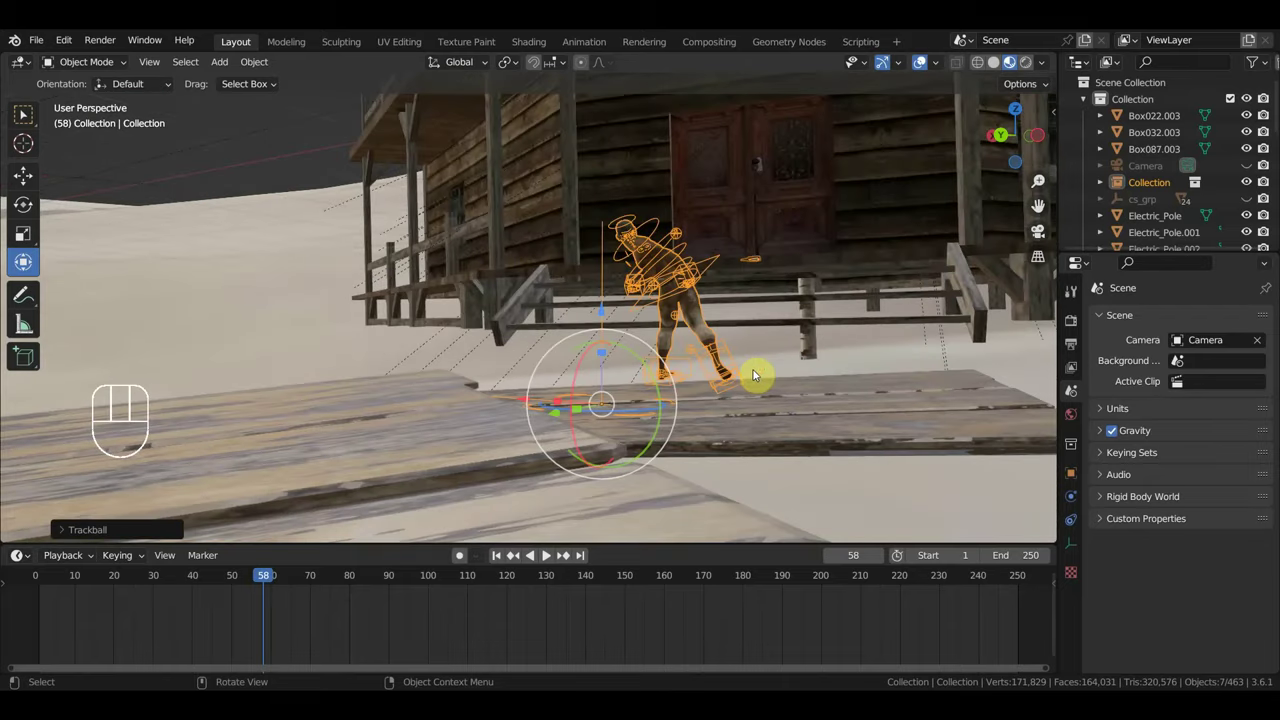
{"action": "key", "text": "s"}
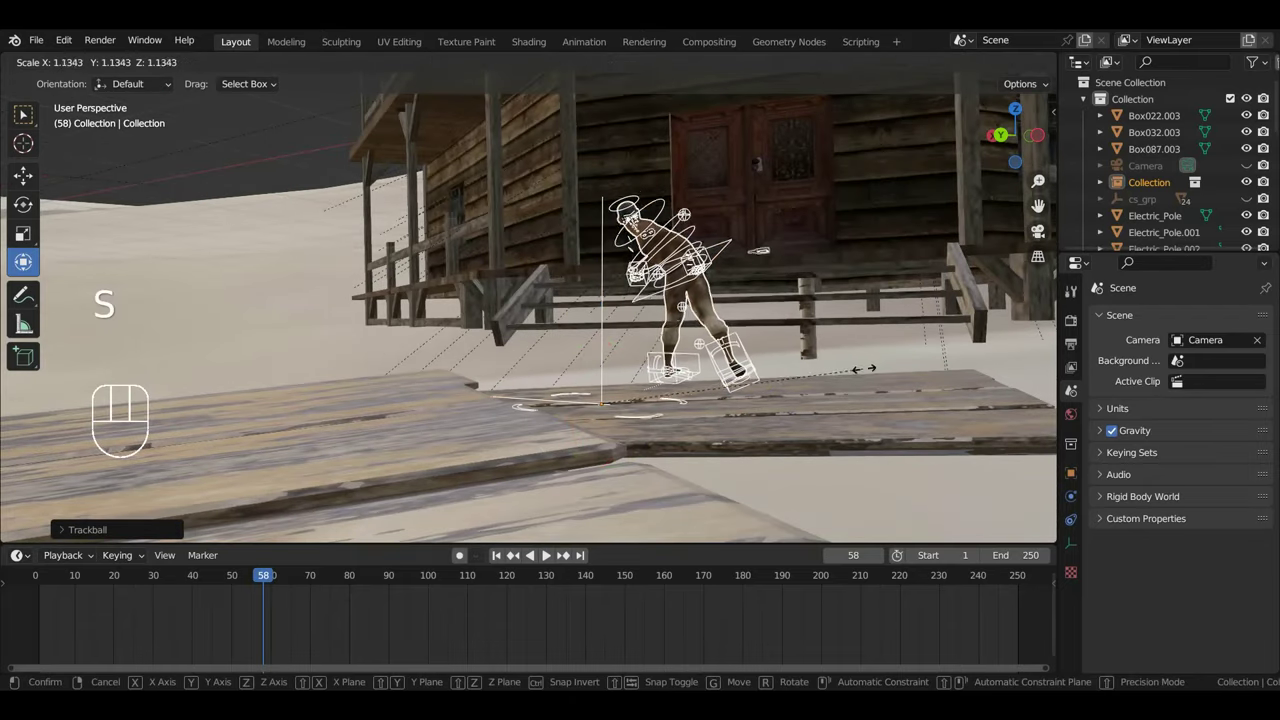
{"action": "left_click_drag", "start_coordinate": [849, 383], "coordinate": [789, 387]}
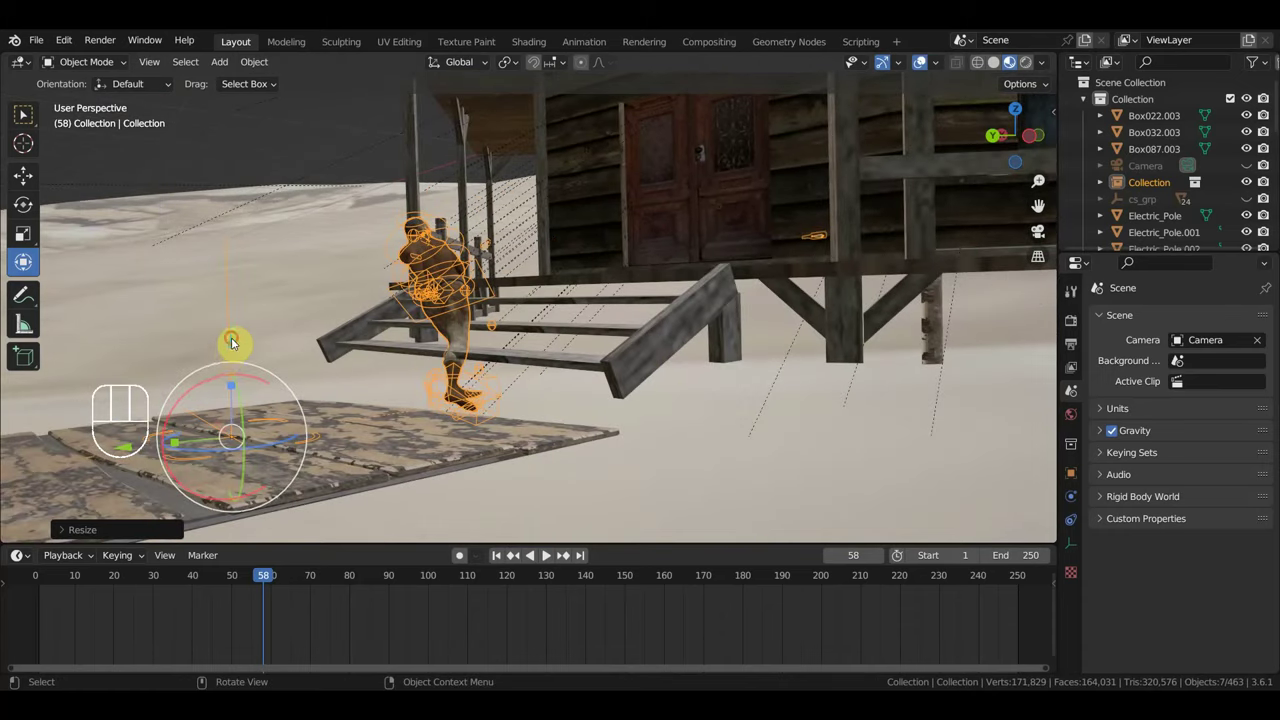
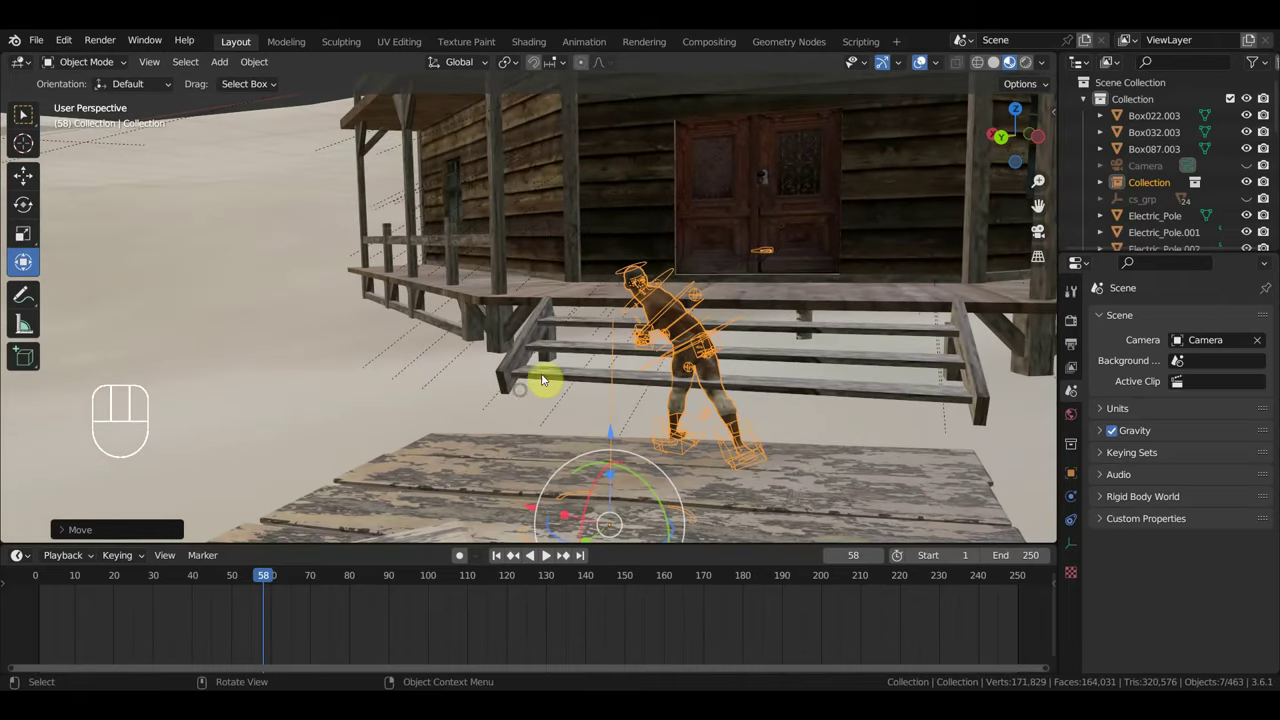
{"action": "middle_click", "coordinate": [750, 299]}
{"action": "middle_click", "coordinate": [677, 283]}
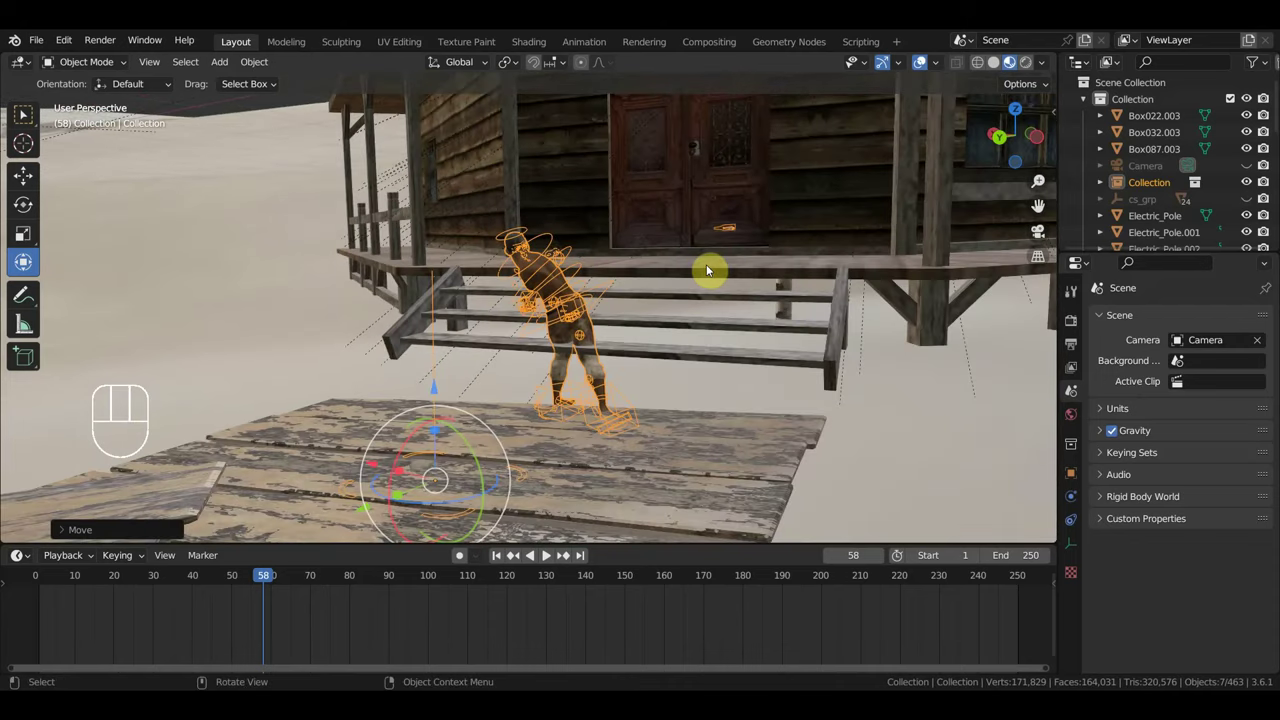
Select the camera, fly its view in toward the porch steps, and play the animation to check the shot.
{"action": "key", "text": "KP_0"}
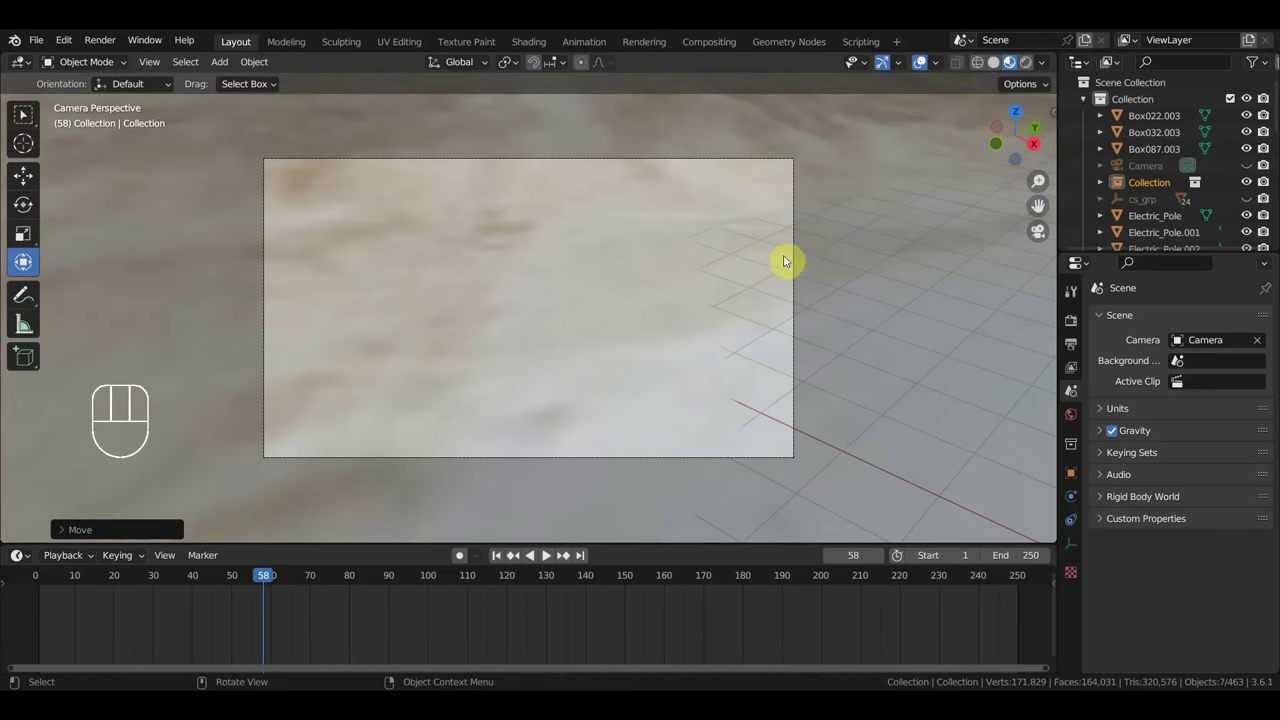
{"action": "left_click", "coordinate": [804, 261]}
{"action": "left_click", "coordinate": [800, 260]}
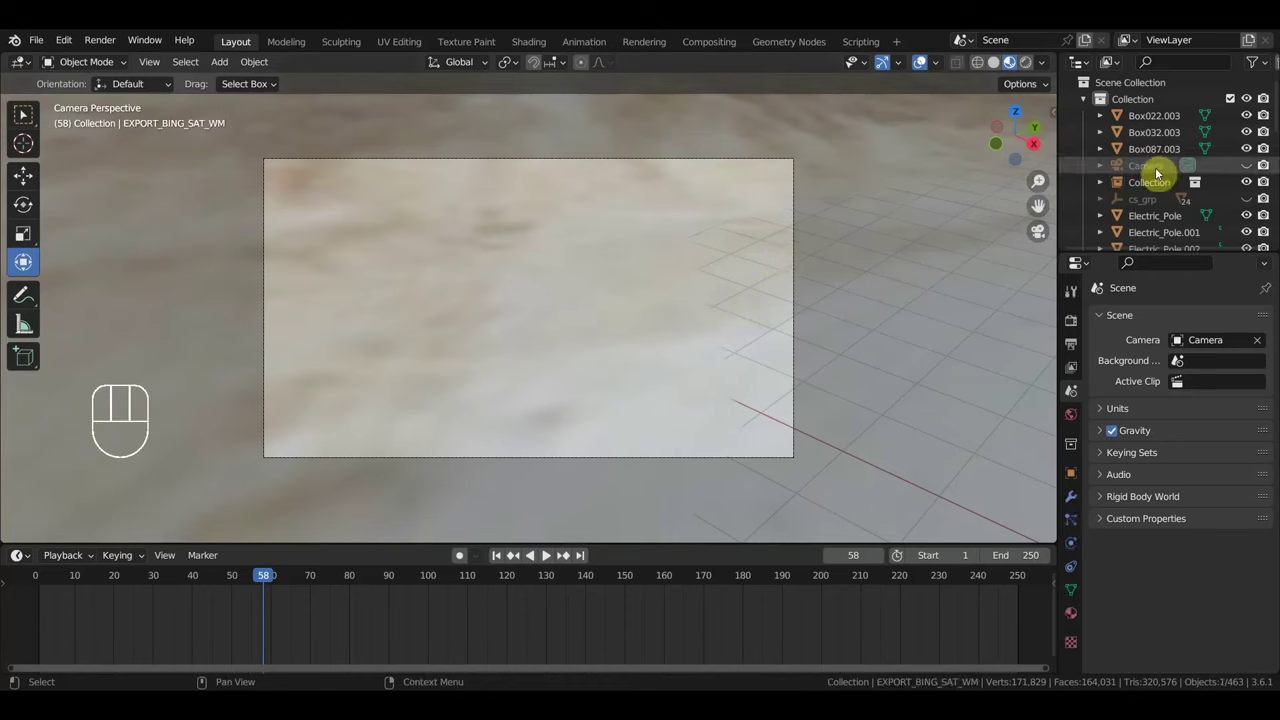
{"action": "left_click", "coordinate": [1163, 173]}
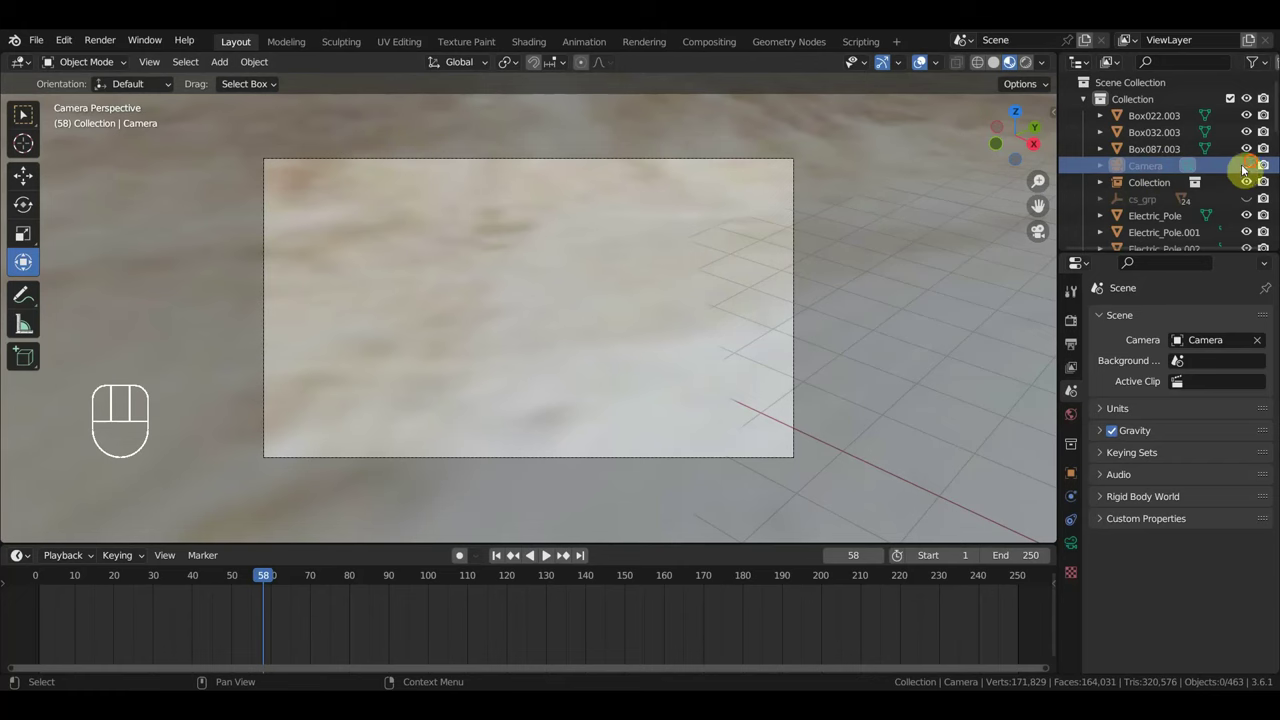
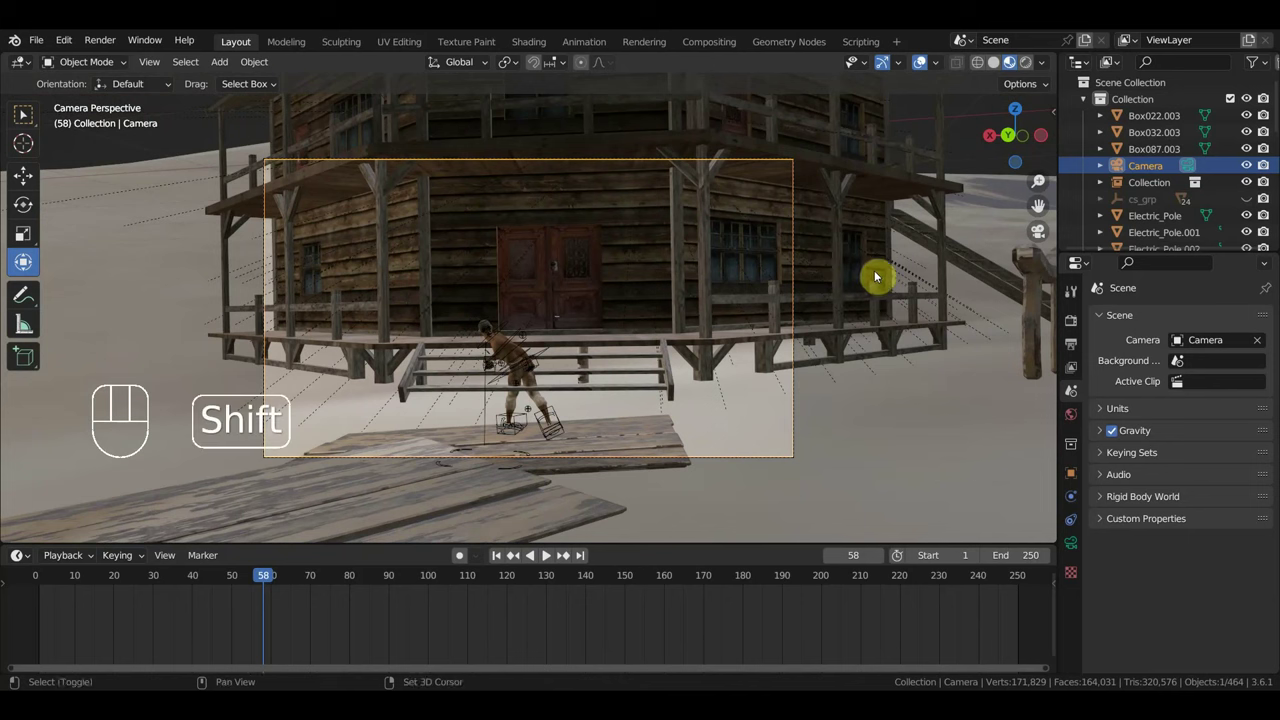
{"action": "key", "text": "shift+f"}
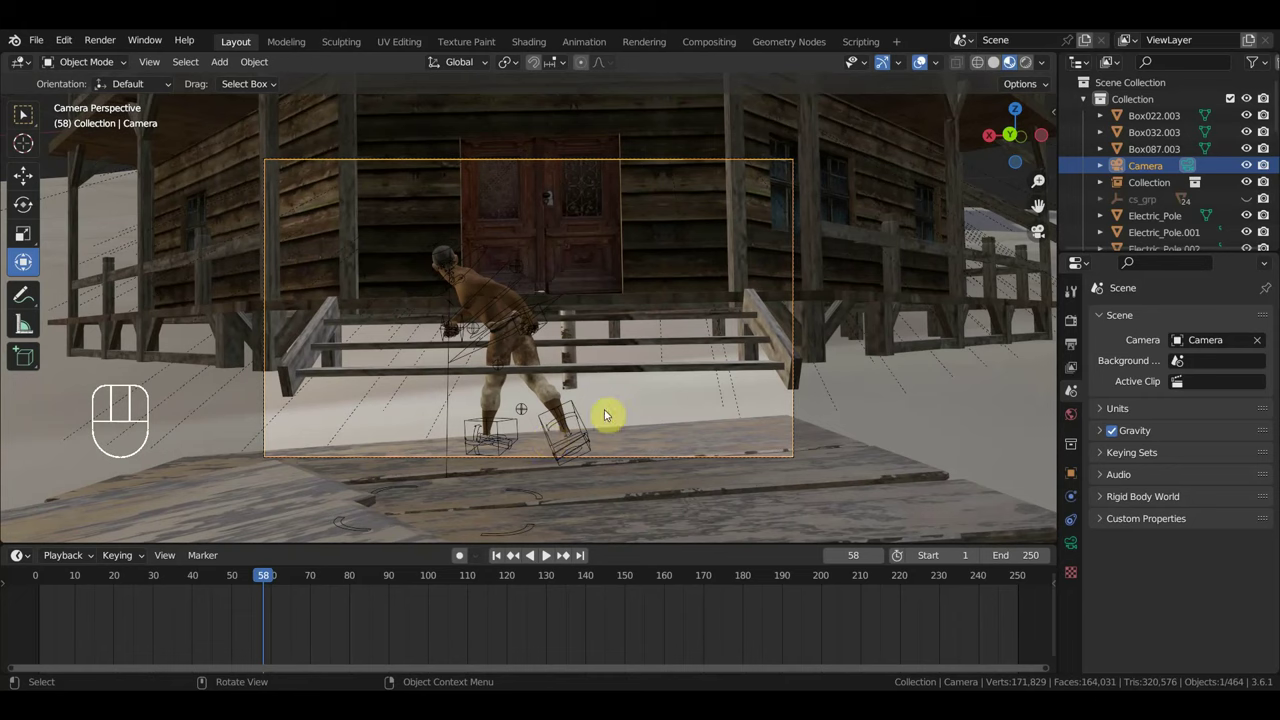
{"action": "key", "text": "space"}
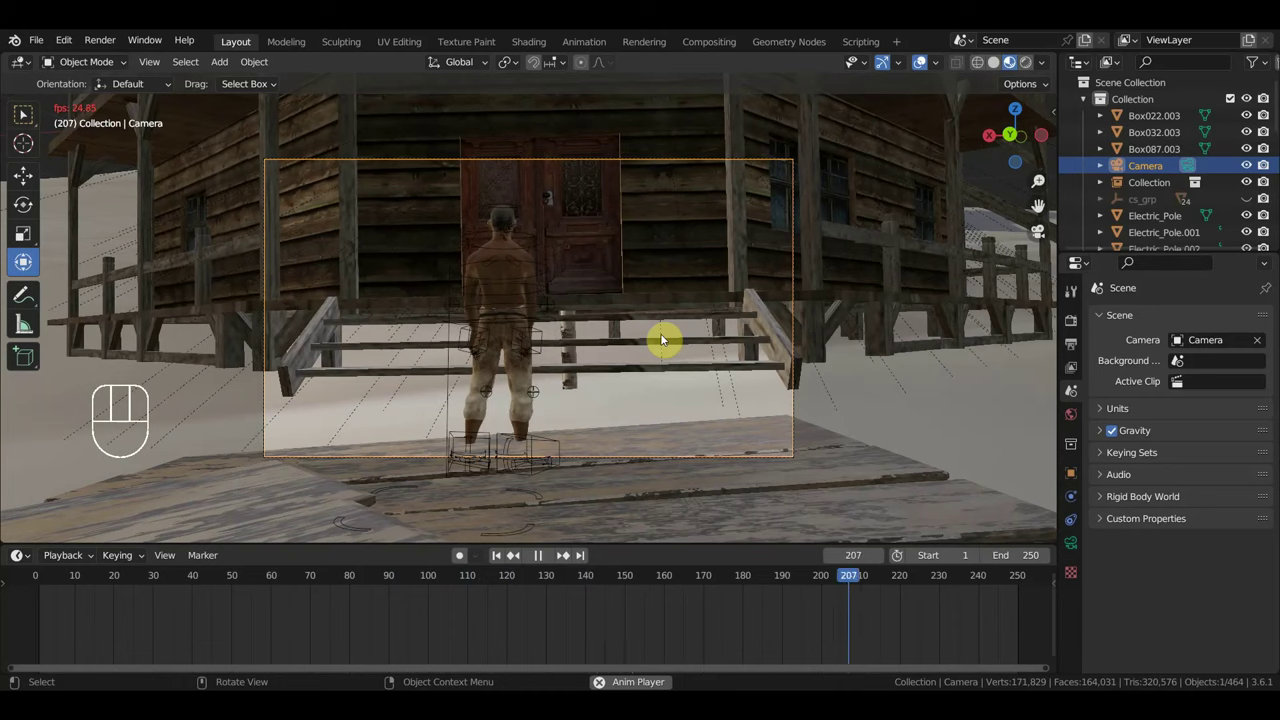
{"action": "key", "text": "space"}
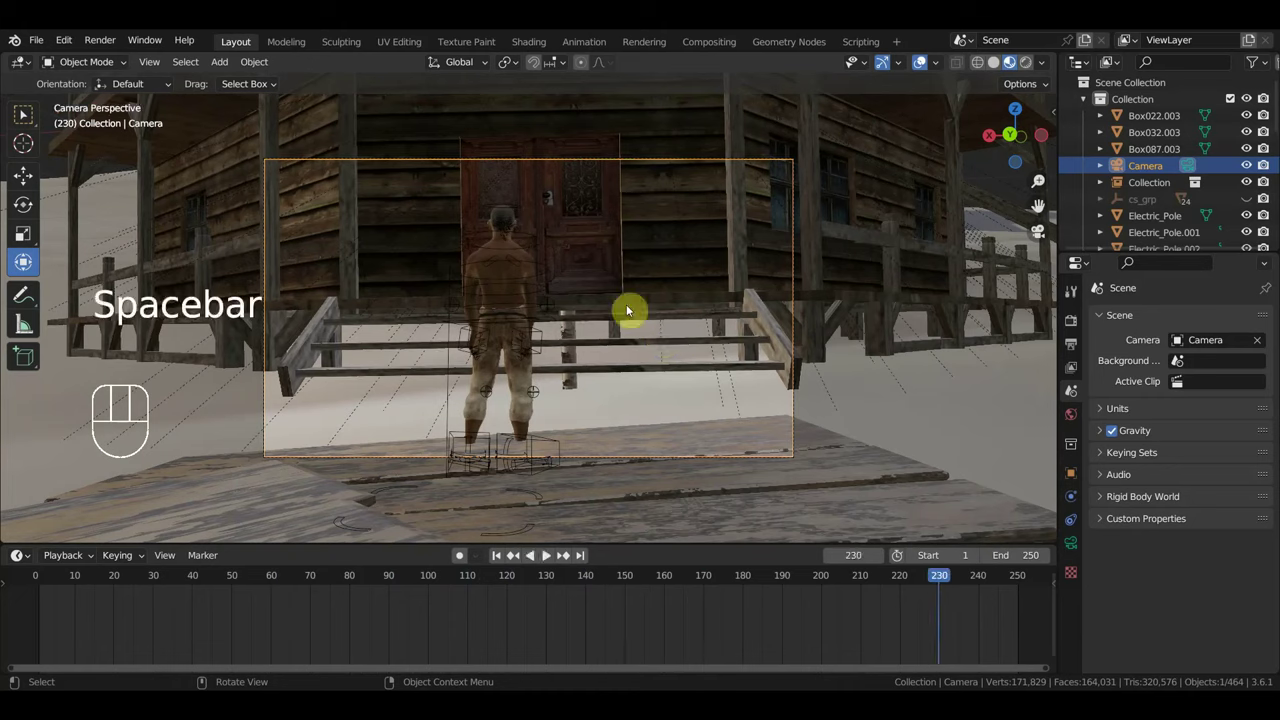
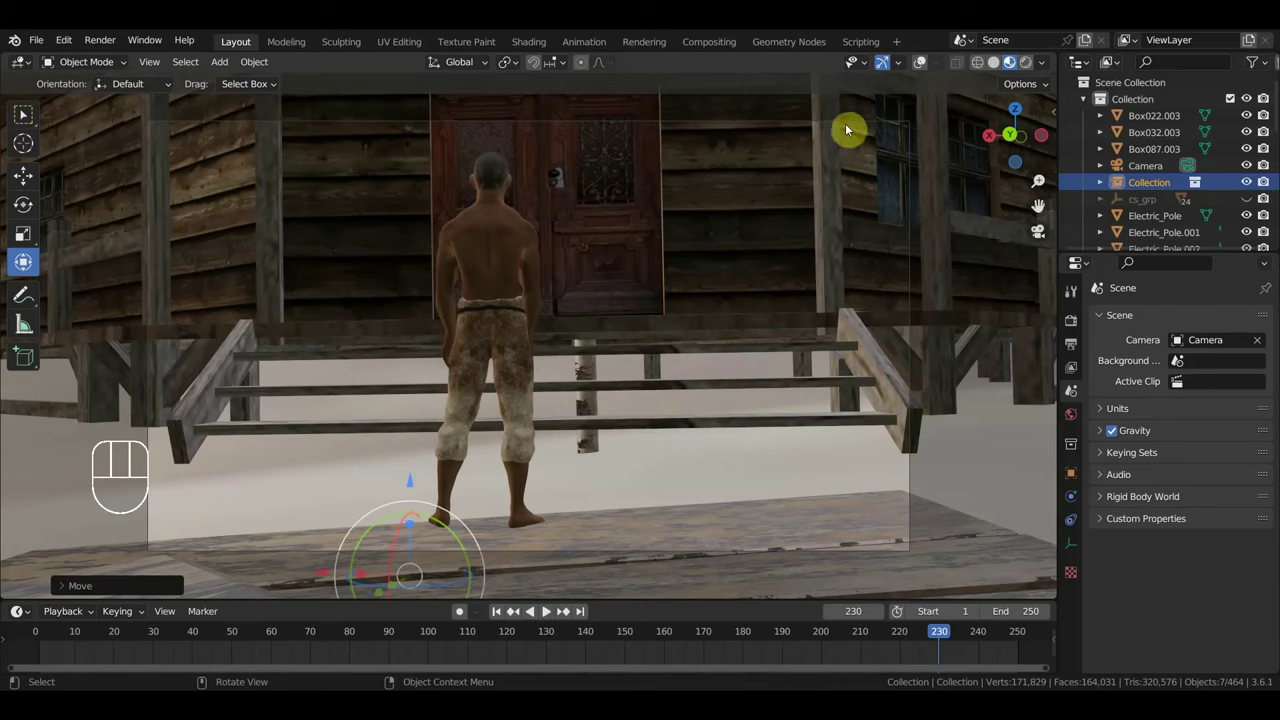
Inspect the house pieces and camera, then return the timeline to frame 57.
{"action": "left_click", "coordinate": [849, 124]}
{"action": "left_click", "coordinate": [864, 130]}
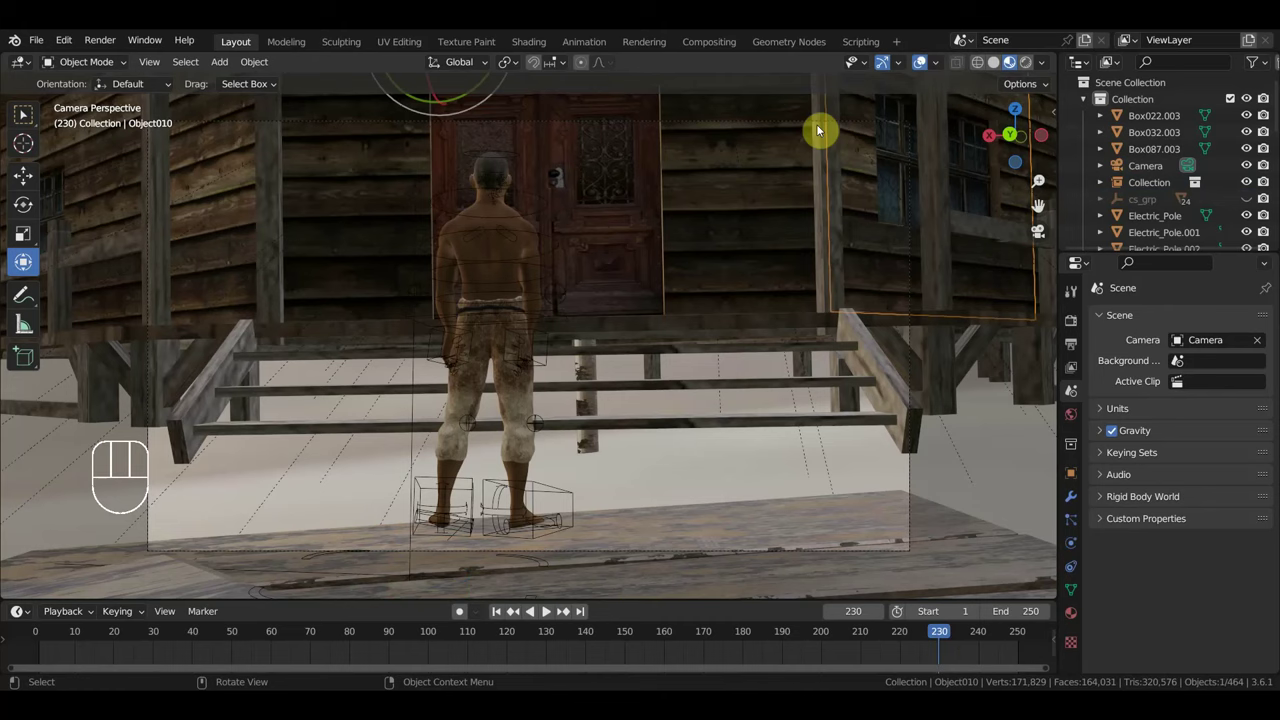
{"action": "left_click", "coordinate": [776, 136]}
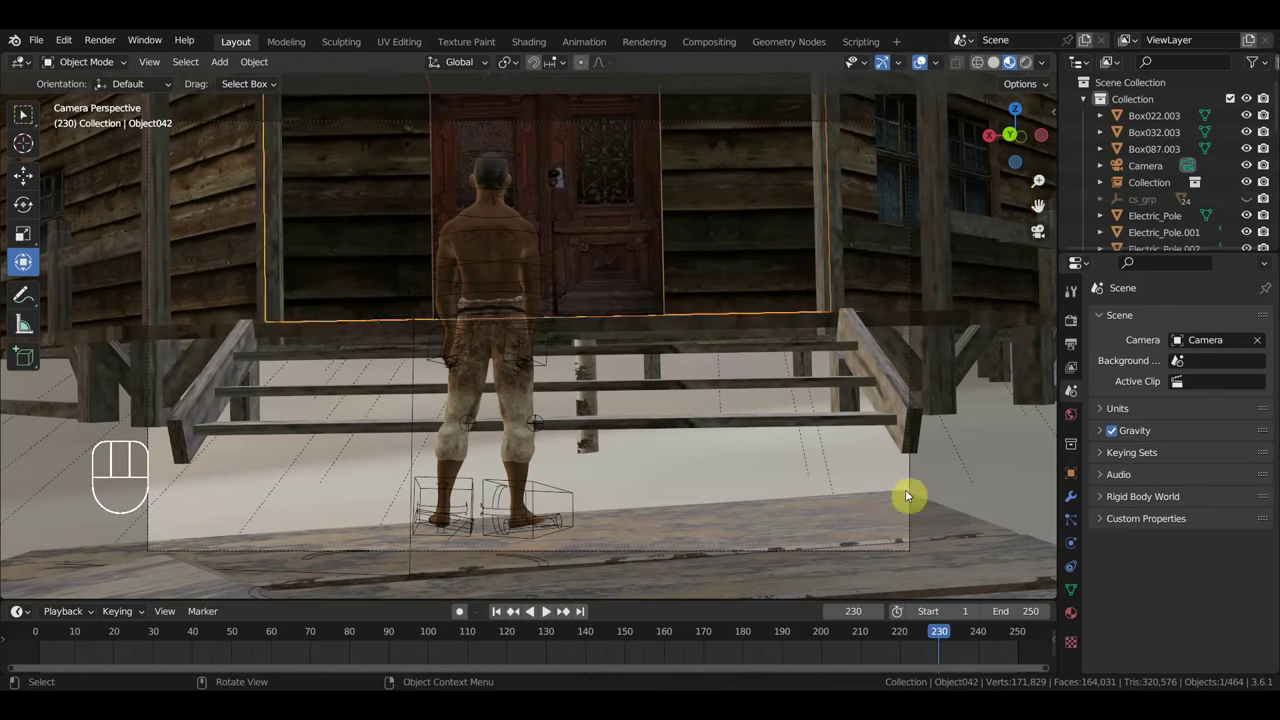
{"action": "left_click", "coordinate": [917, 507]}
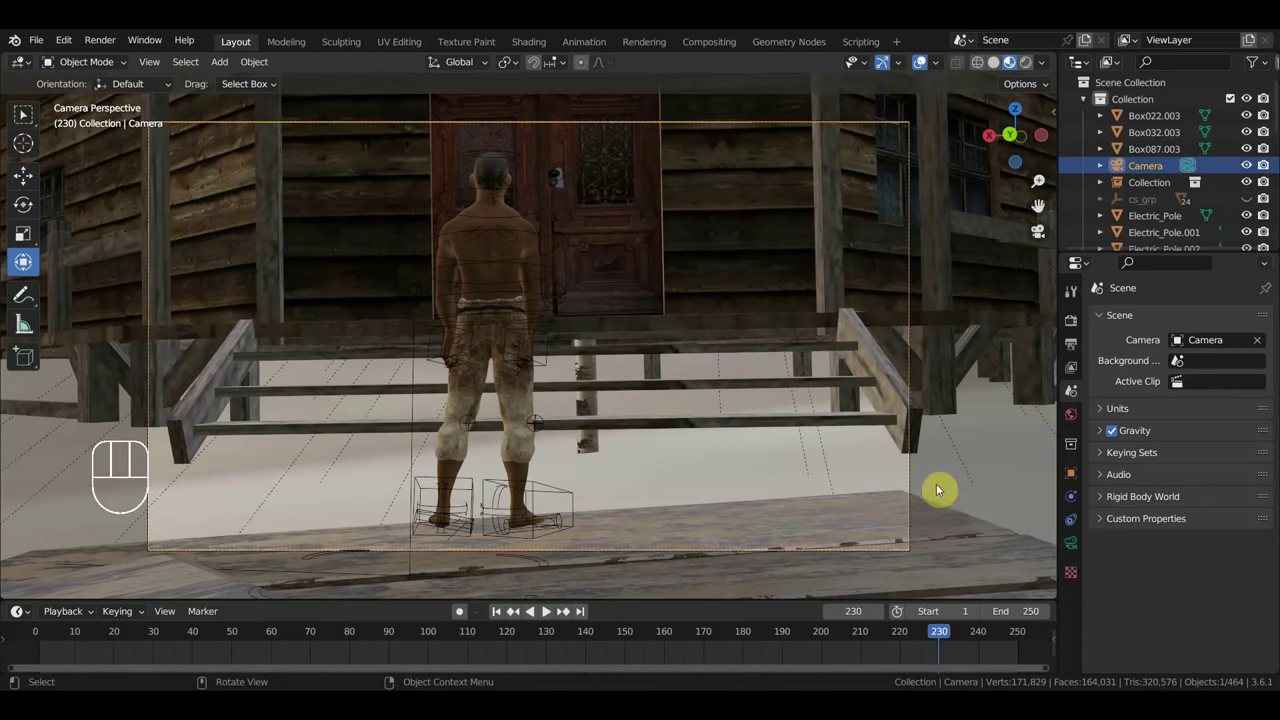
{"action": "key", "text": "shift+f"}
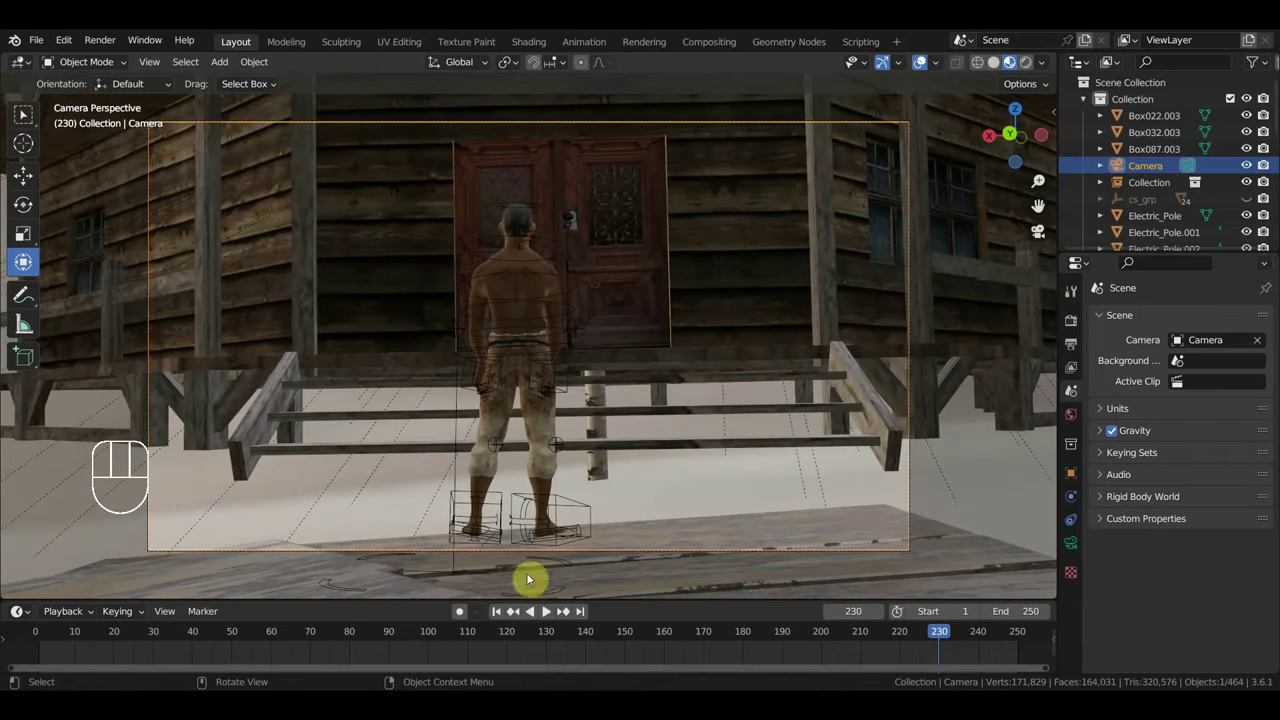
{"action": "left_click_drag", "start_coordinate": [924, 634], "coordinate": [313, 577]}
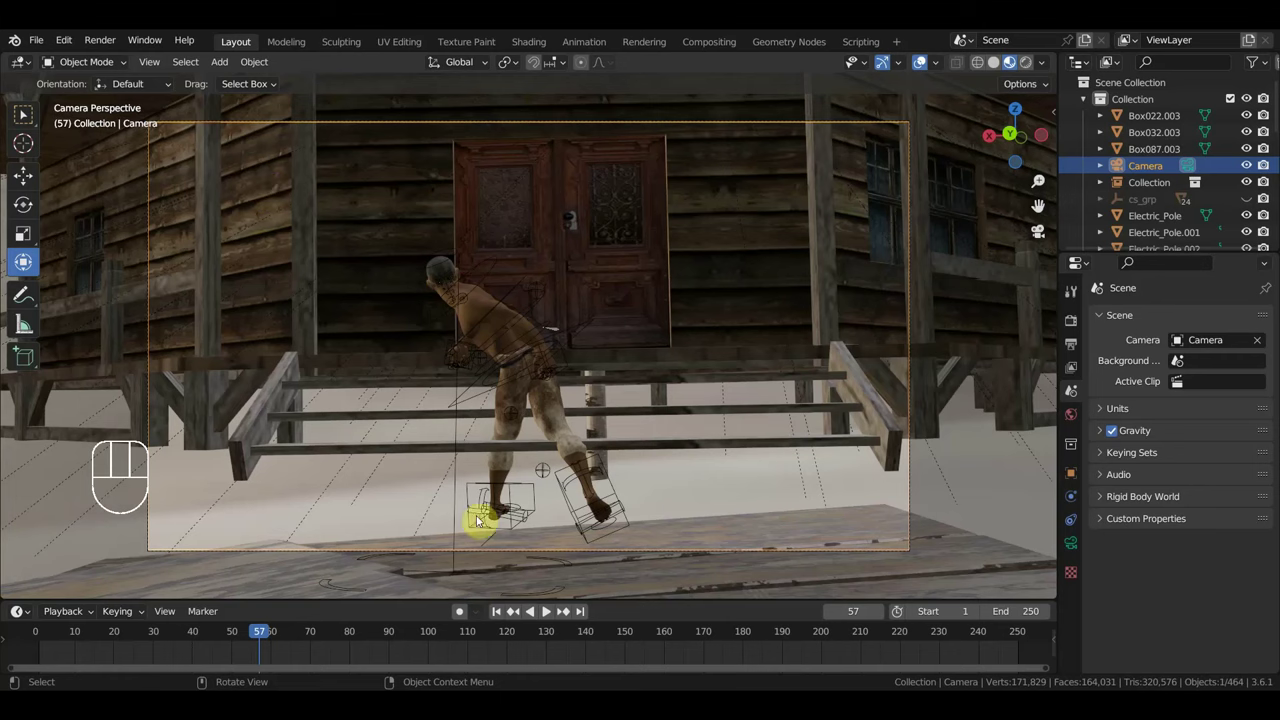
Remove the old character Collection, leaving the porch empty.
{"action": "left_click", "coordinate": [513, 308]}
{"action": "middle_click", "coordinate": [586, 374]}
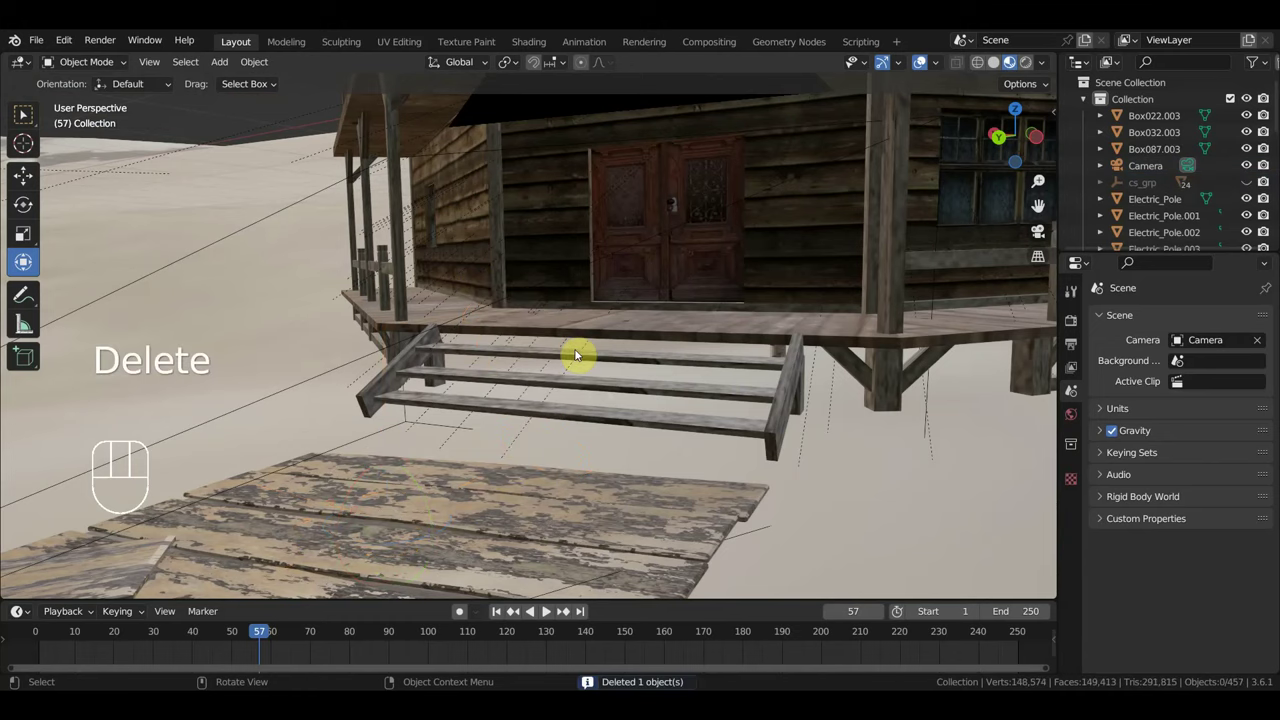
{"action": "middle_click", "coordinate": [636, 344]}
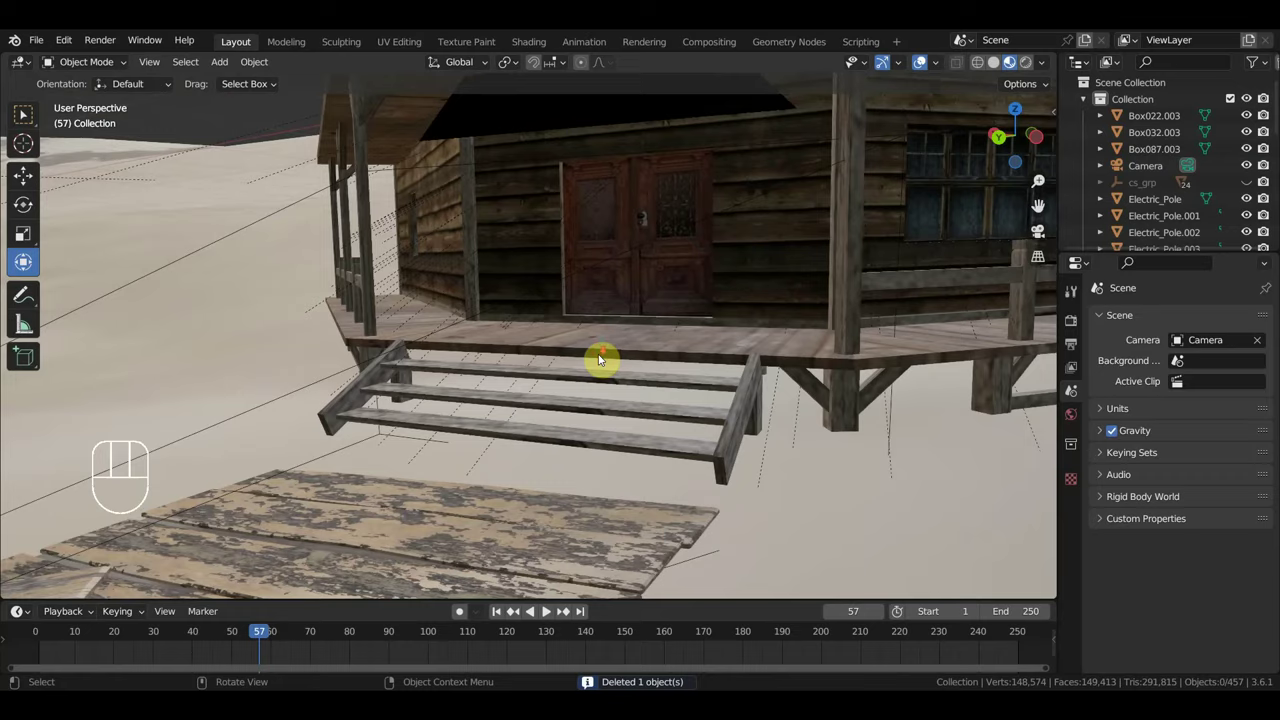
{"action": "middle_click", "coordinate": [595, 355]}
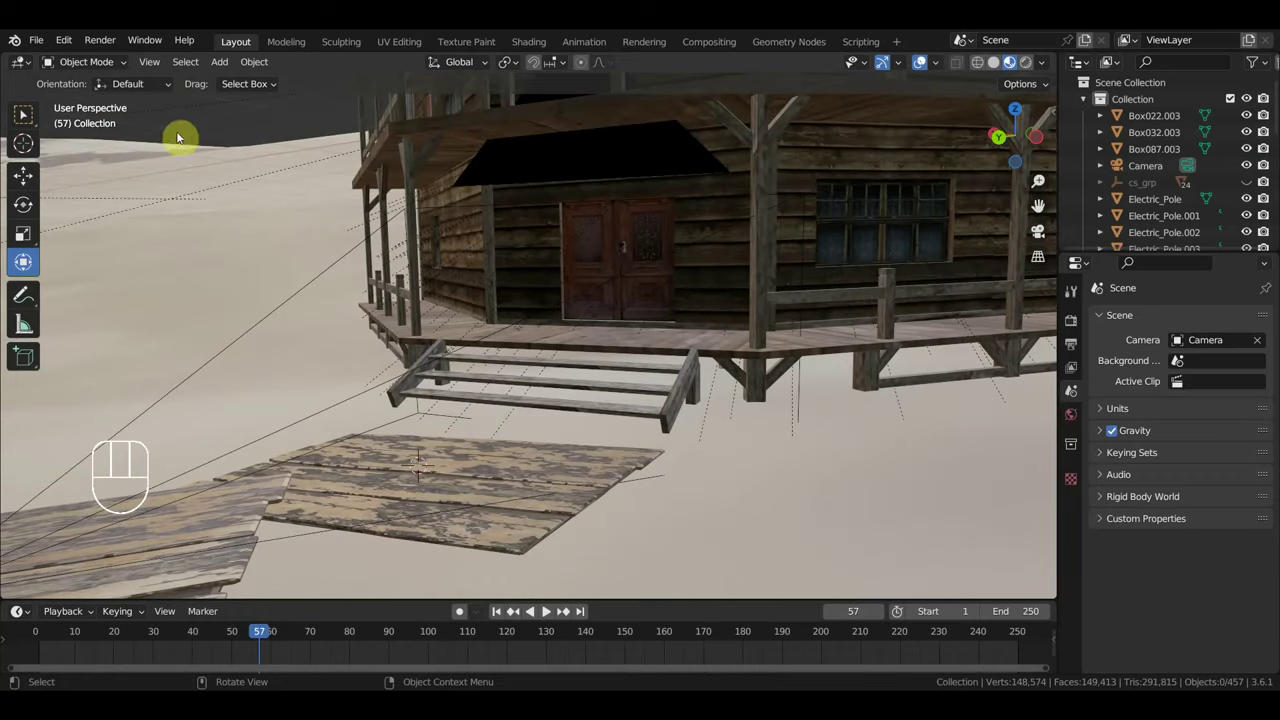
Add the Beer_Bottle model to the scene and move it in toward the house.
{"action": "left_click_drag", "start_coordinate": [43, 43], "coordinate": [306, 413]}
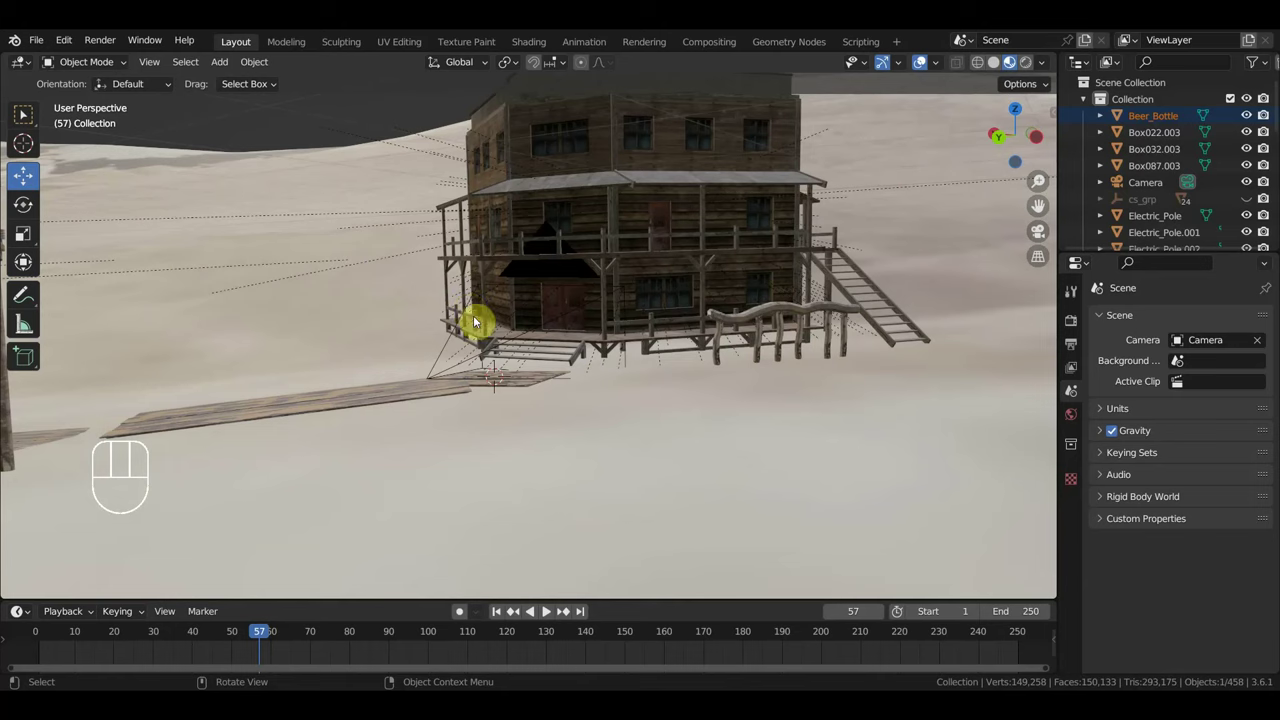
{"action": "key", "text": "g"}
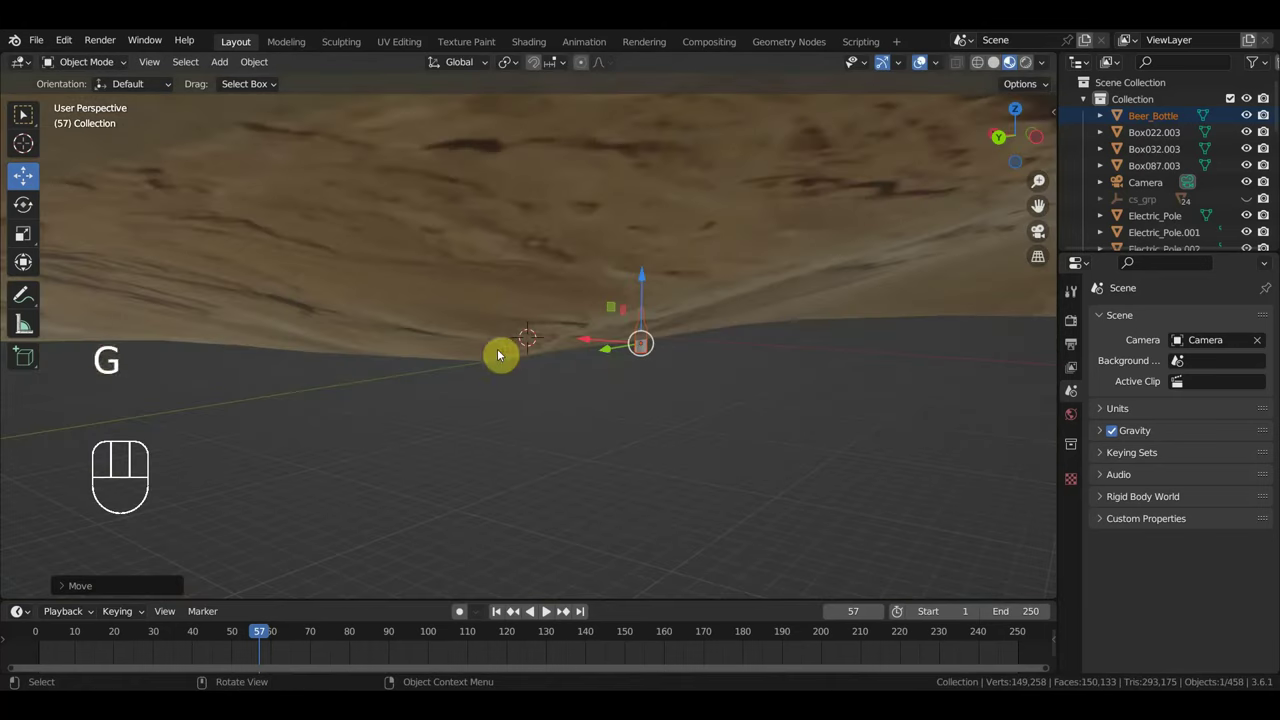
{"action": "key", "text": "g"}
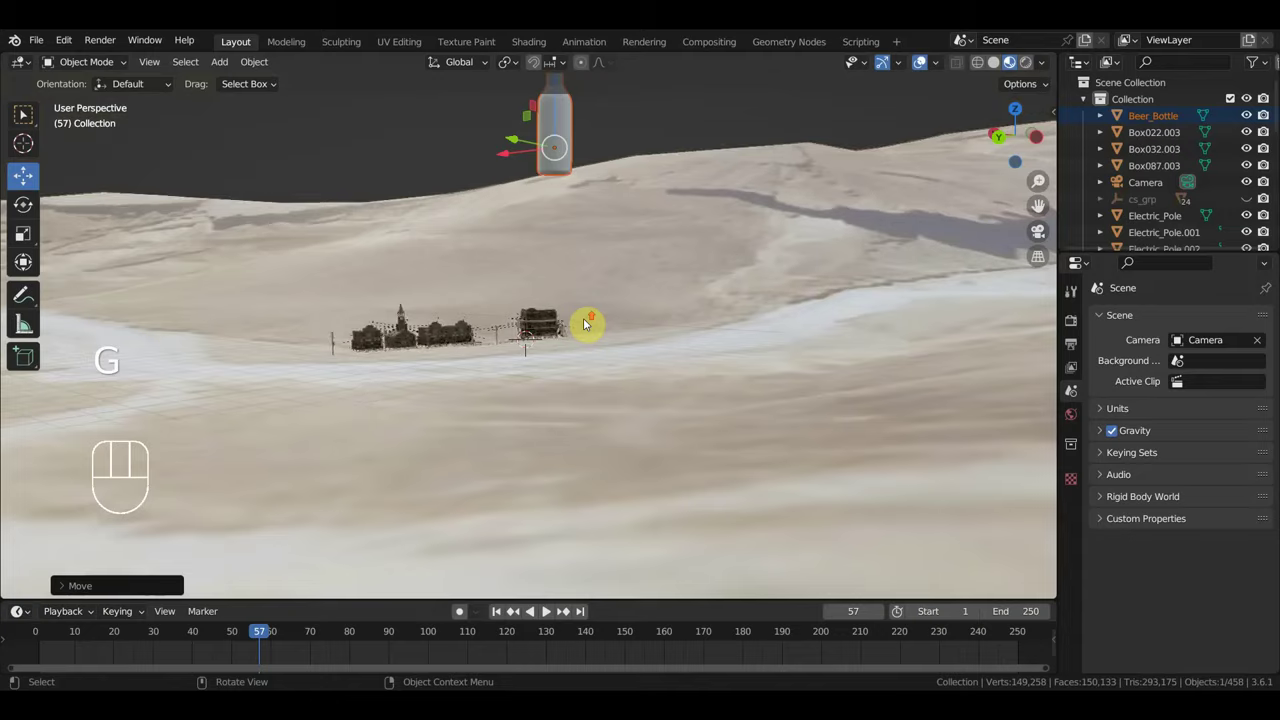
{"action": "left_click_drag", "start_coordinate": [619, 333], "coordinate": [762, 331]}
{"action": "key", "text": "g"}
{"action": "middle_click", "coordinate": [668, 428]}
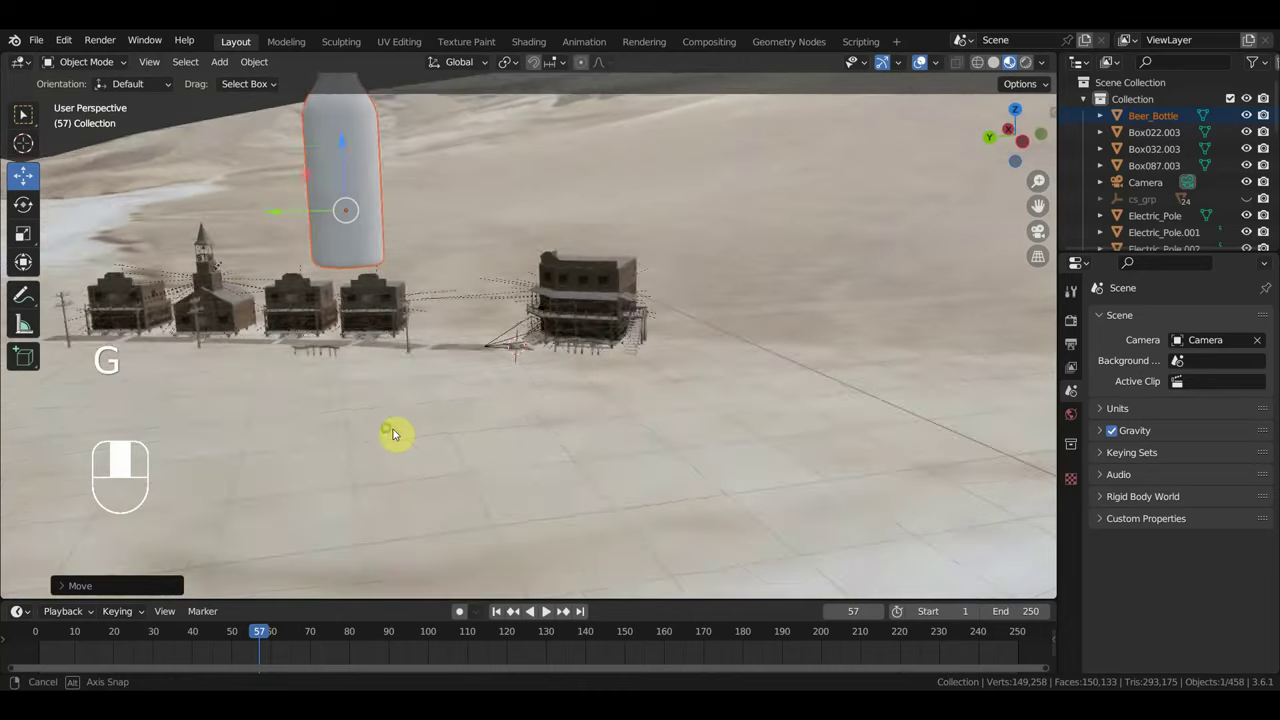
{"action": "key", "text": "g"}
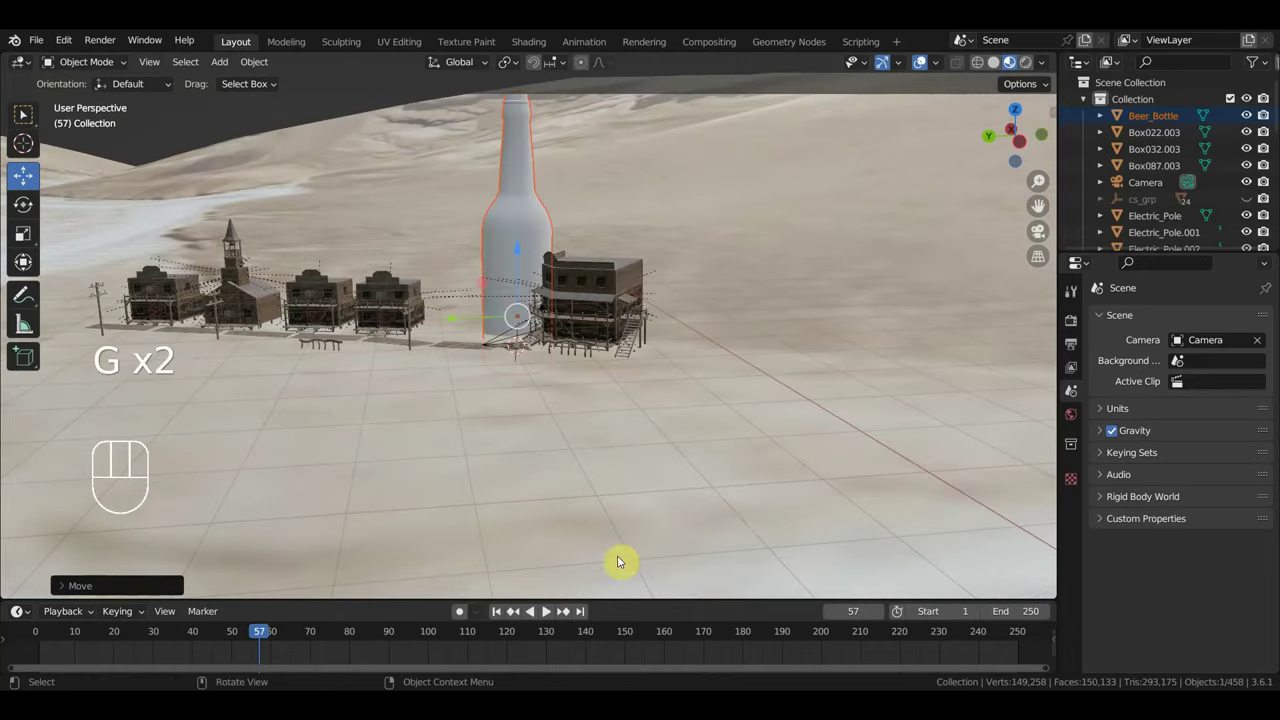
Scale the beer bottle down to about 0.16 and view it against the whole house.
{"action": "key", "text": "s"}
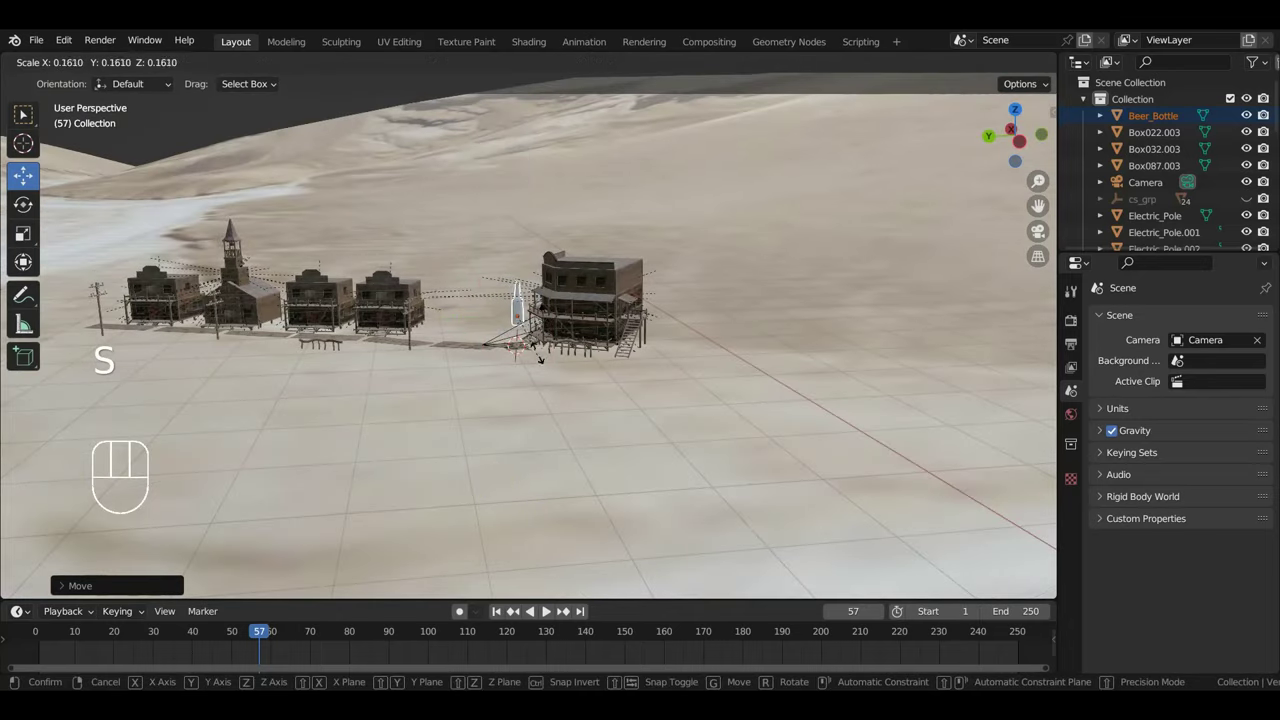
{"action": "key", "text": "g"}
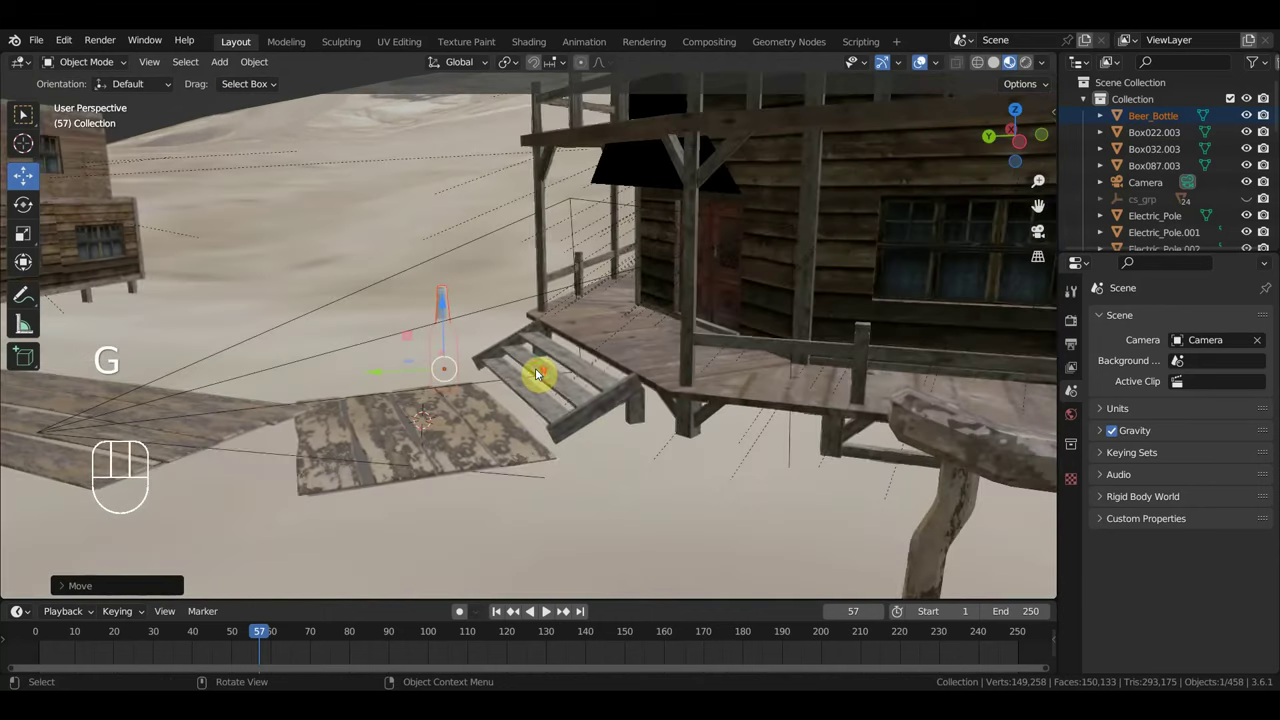
{"action": "left_click_drag", "start_coordinate": [543, 373], "coordinate": [677, 392]}
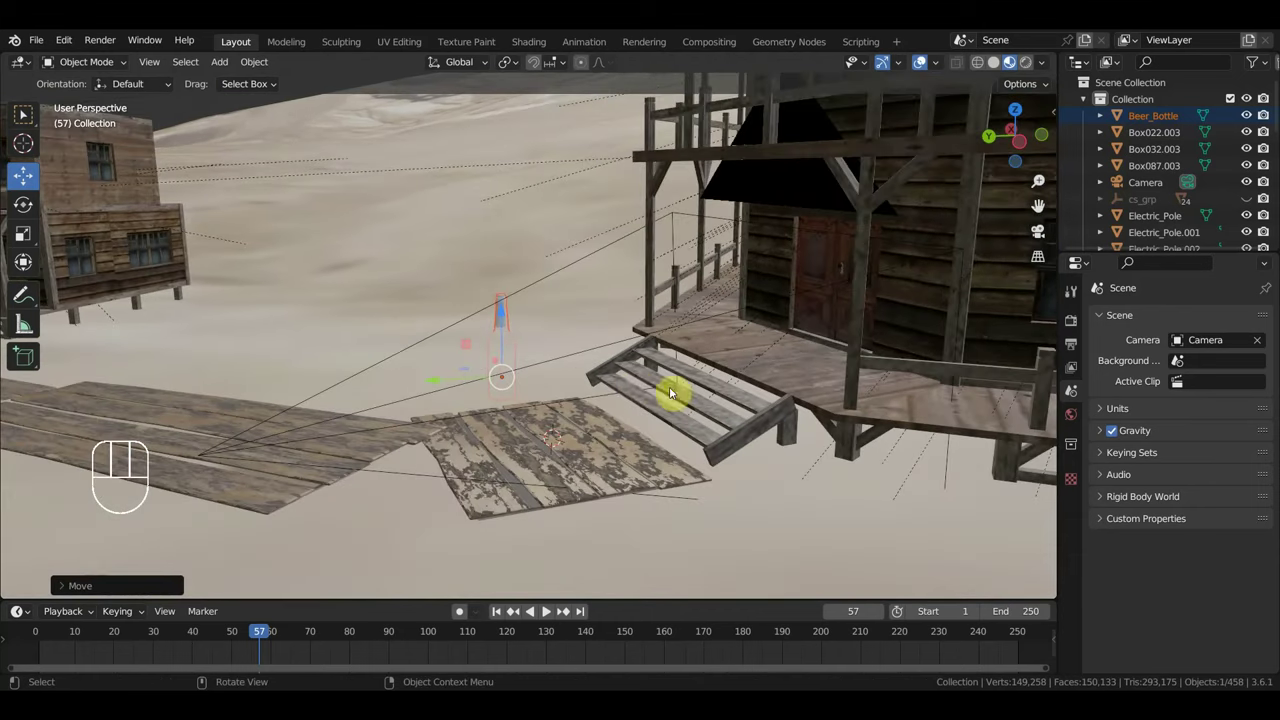
{"action": "key", "text": "g"}
{"action": "middle_click", "coordinate": [624, 323]}
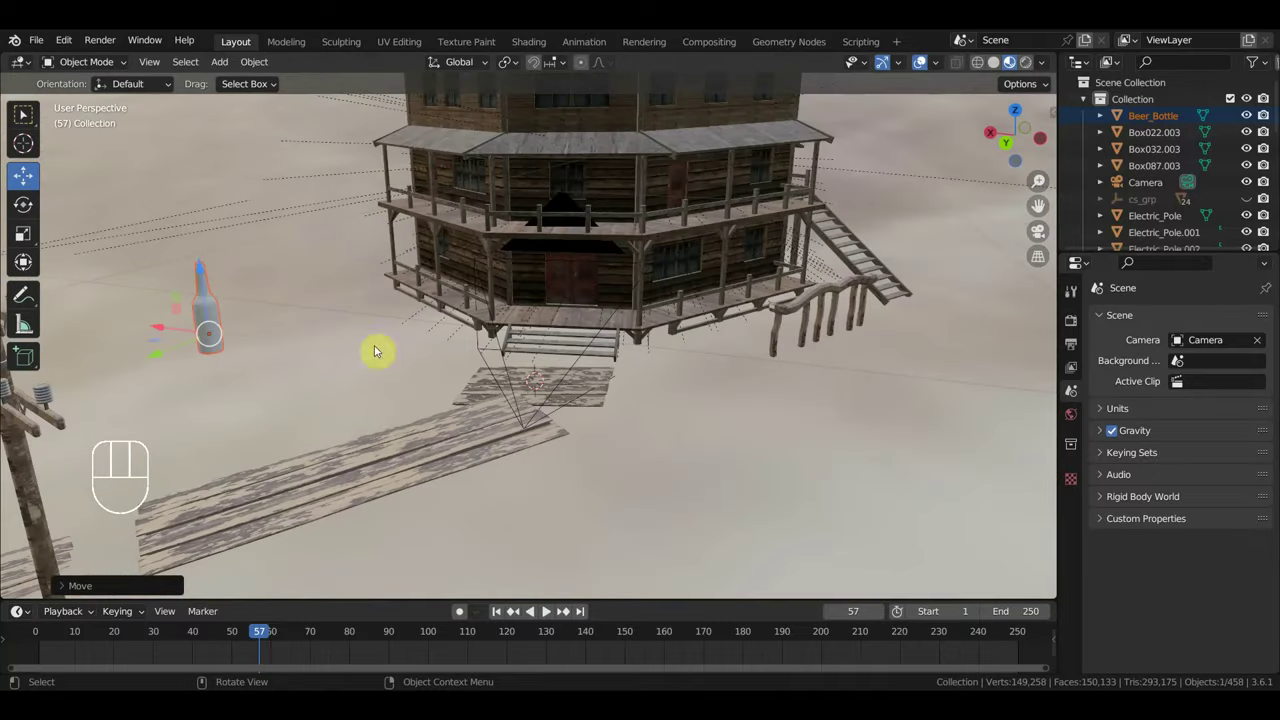
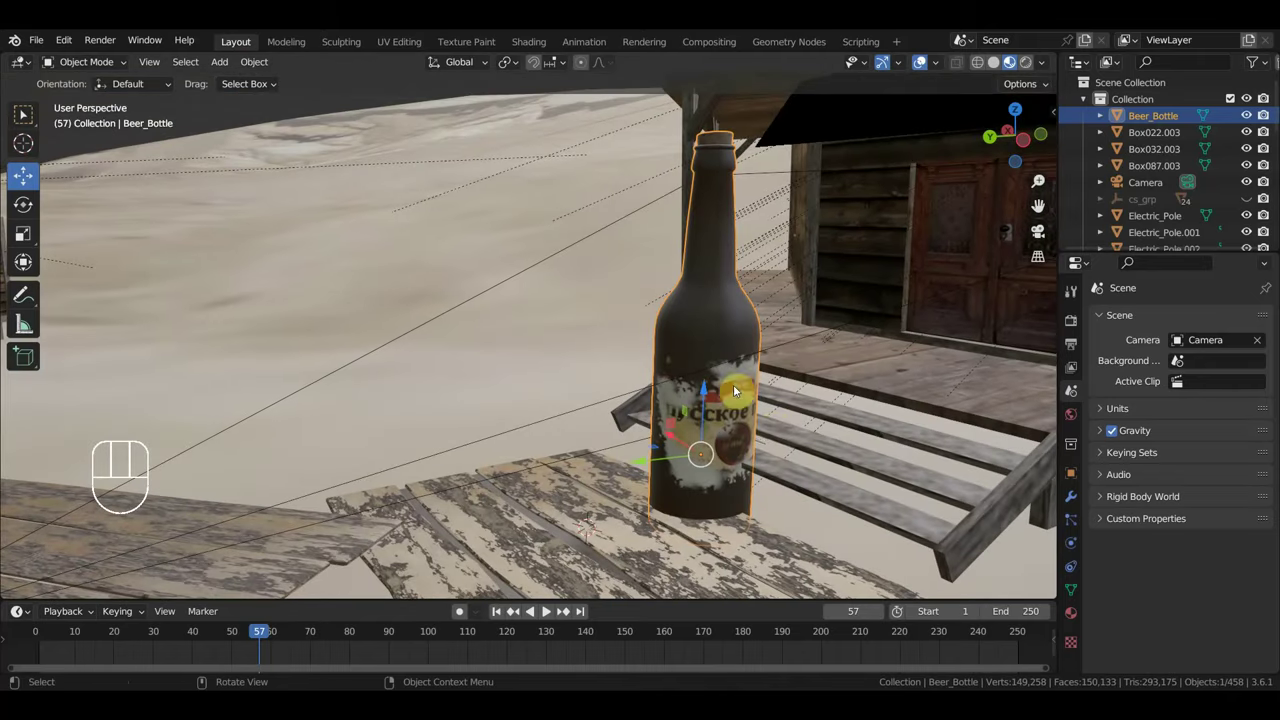
Shrink the bottle further and stand it on the porch boards near the front doors.
{"action": "key", "text": "s"}
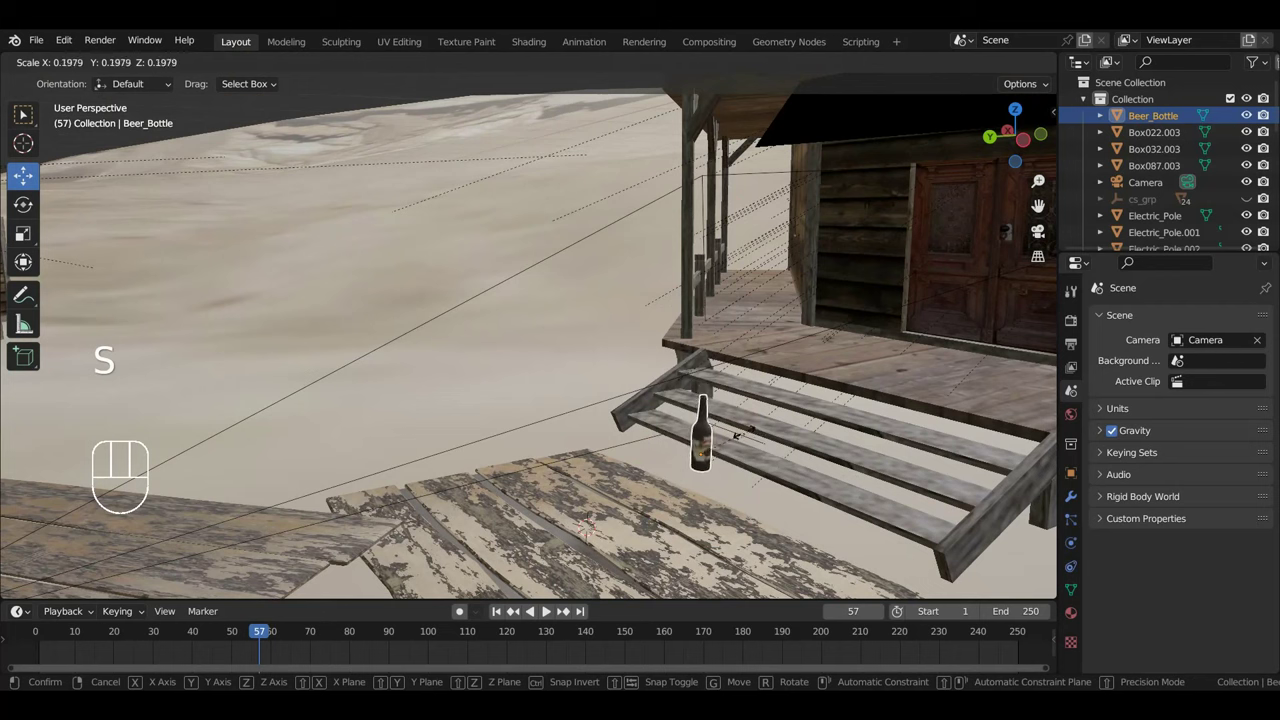
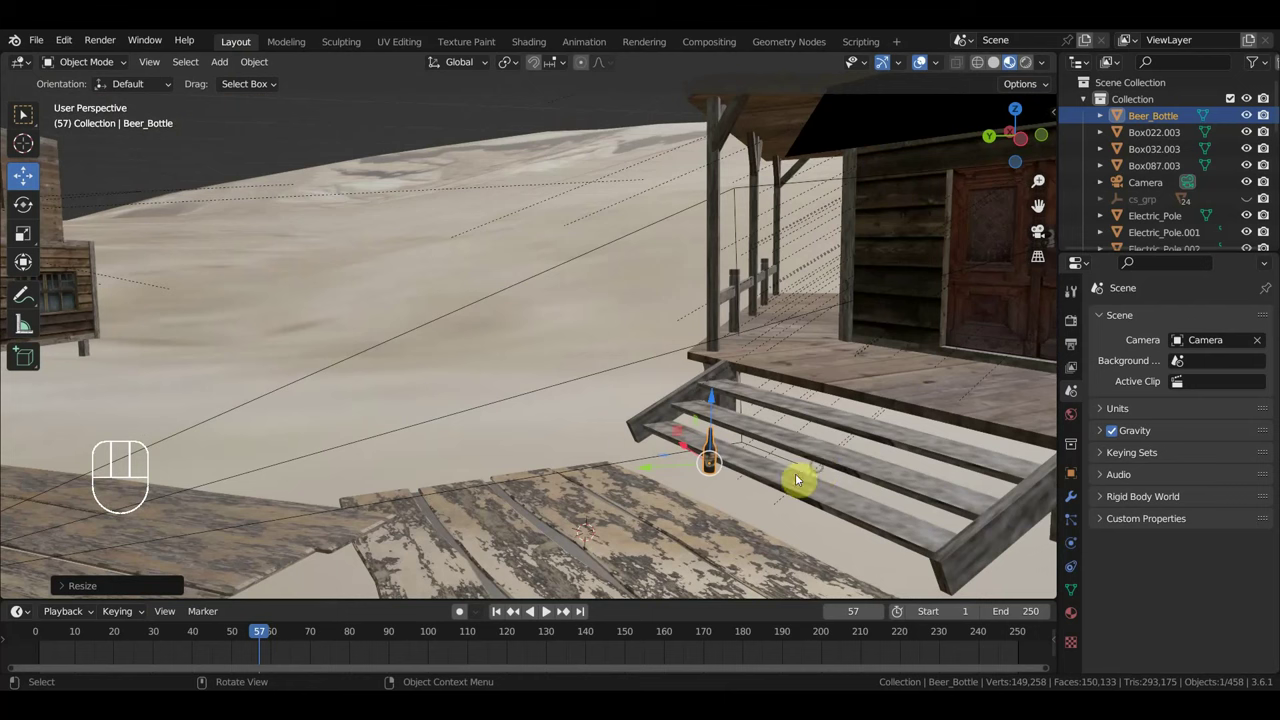
{"action": "key", "text": "g"}
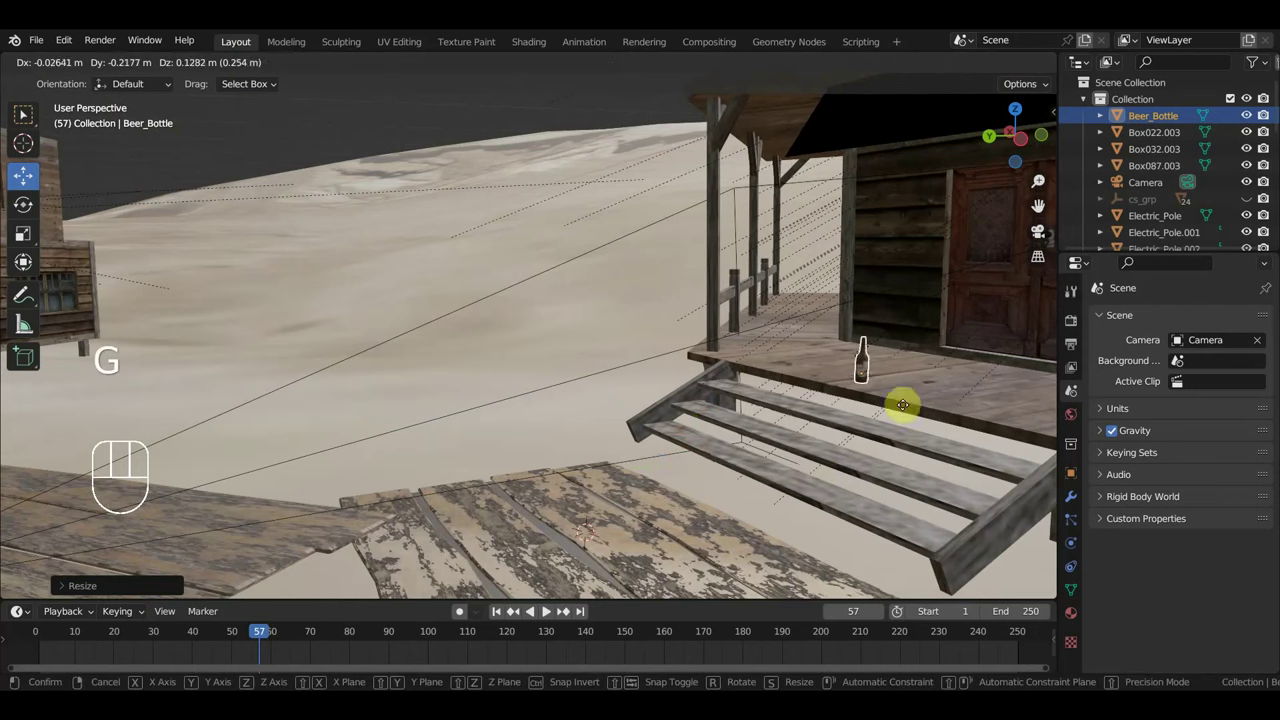
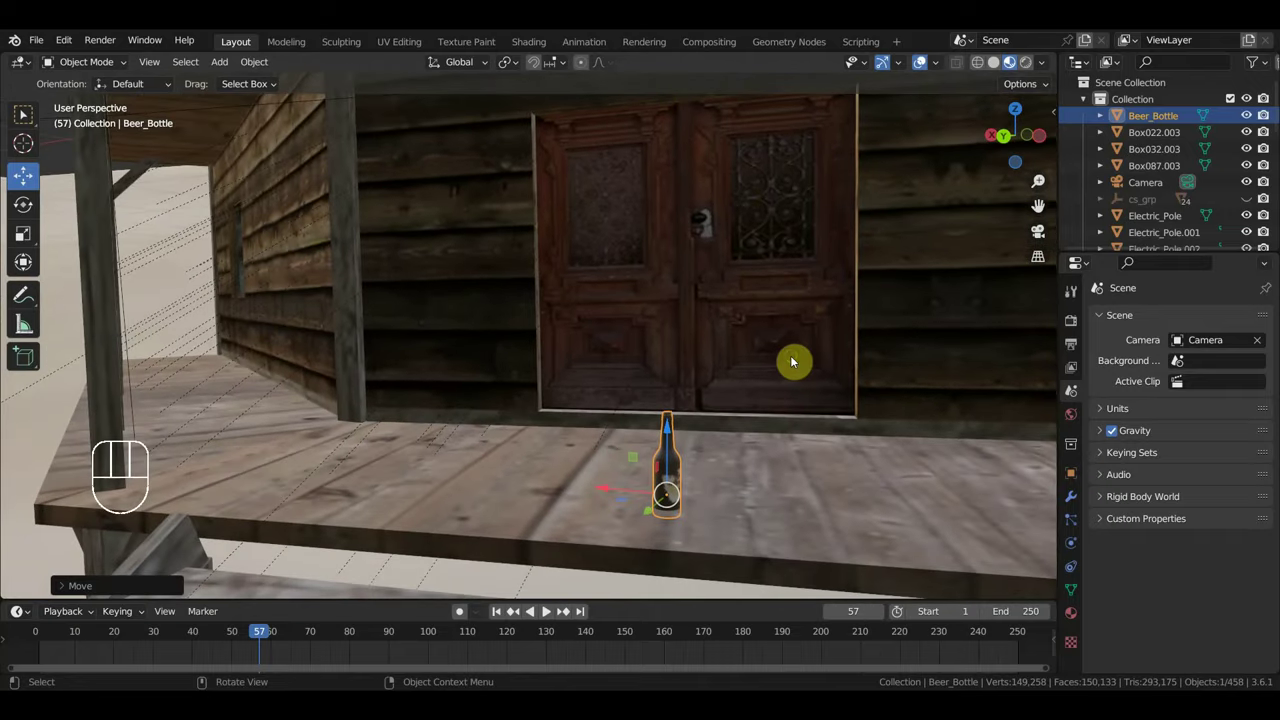
{"action": "left_click_drag", "start_coordinate": [802, 363], "coordinate": [835, 426]}
{"action": "left_click_drag", "start_coordinate": [895, 433], "coordinate": [514, 429]}
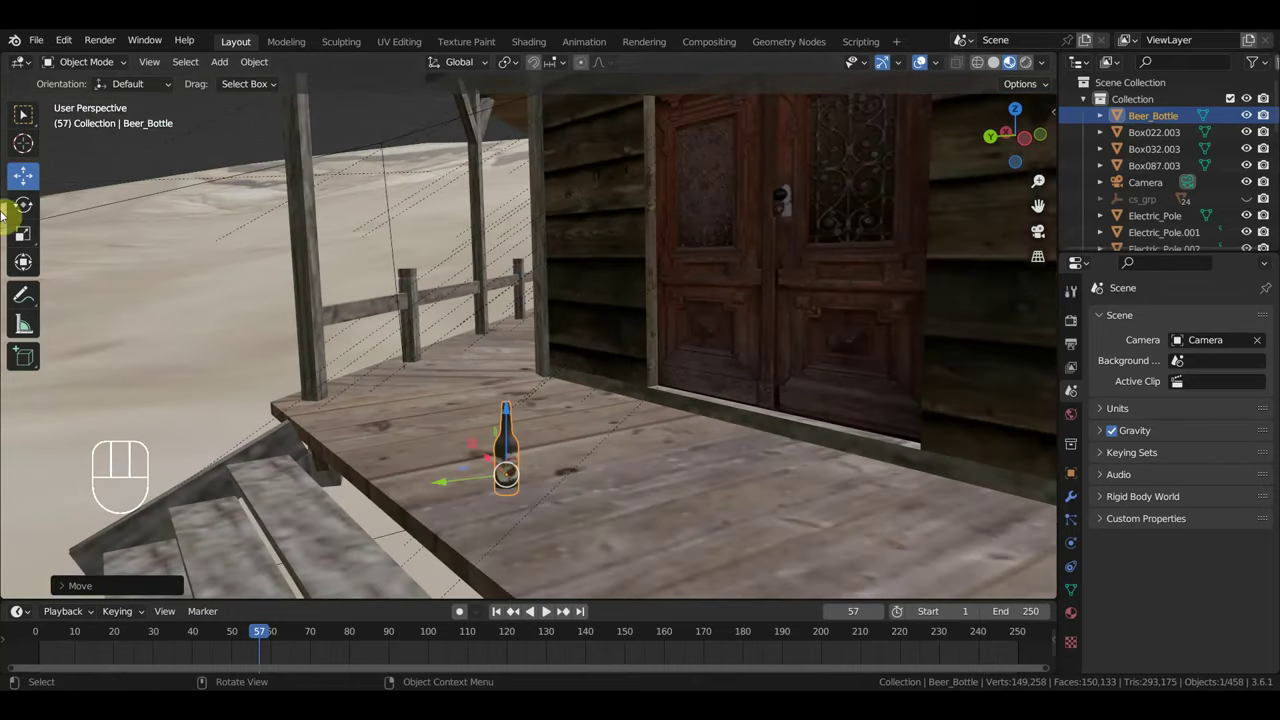
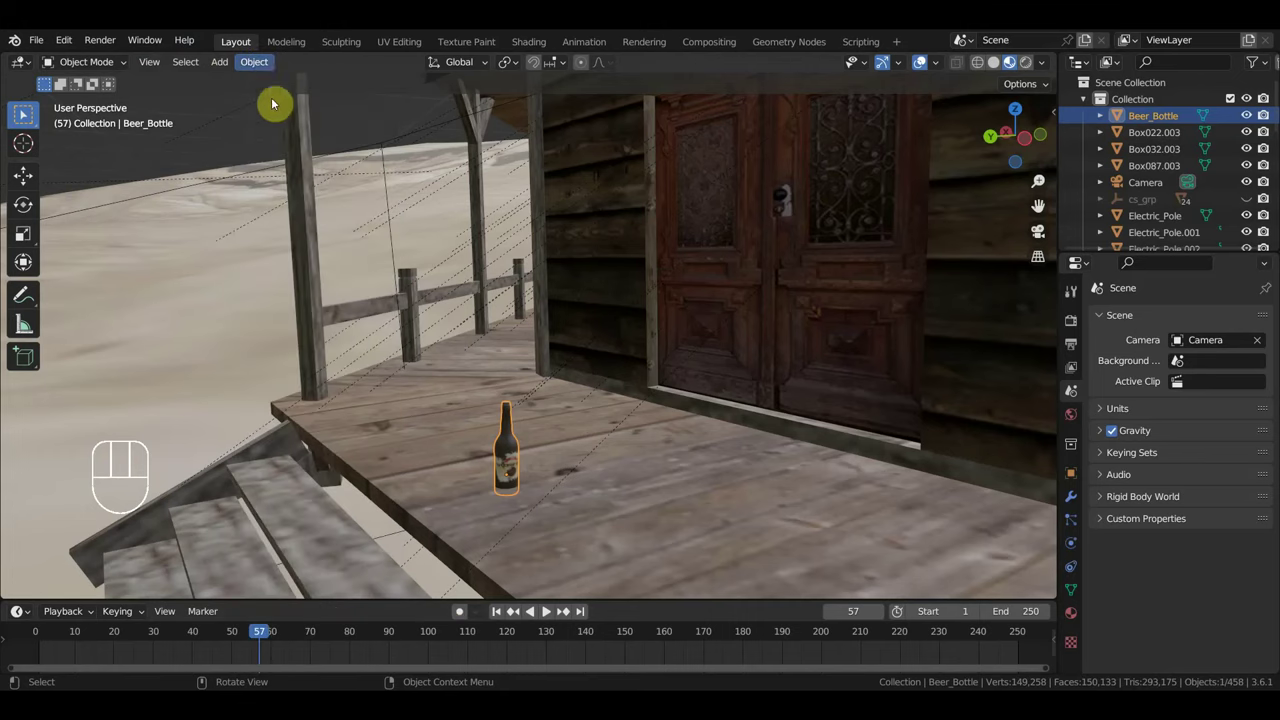
Open Object > Quick Effects > Cell Fracture for the beer bottle with recursion 250.
{"action": "left_click", "coordinate": [263, 69]}
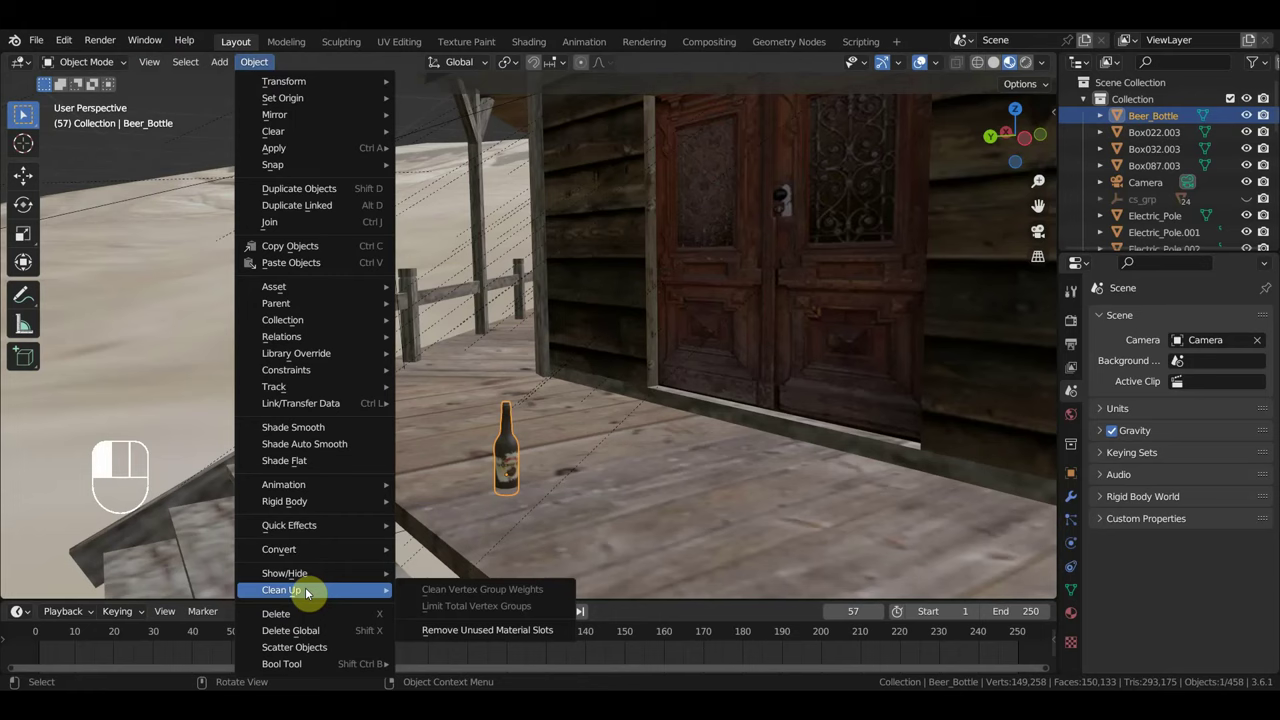
{"action": "left_click_drag", "start_coordinate": [475, 627], "coordinate": [472, 626]}
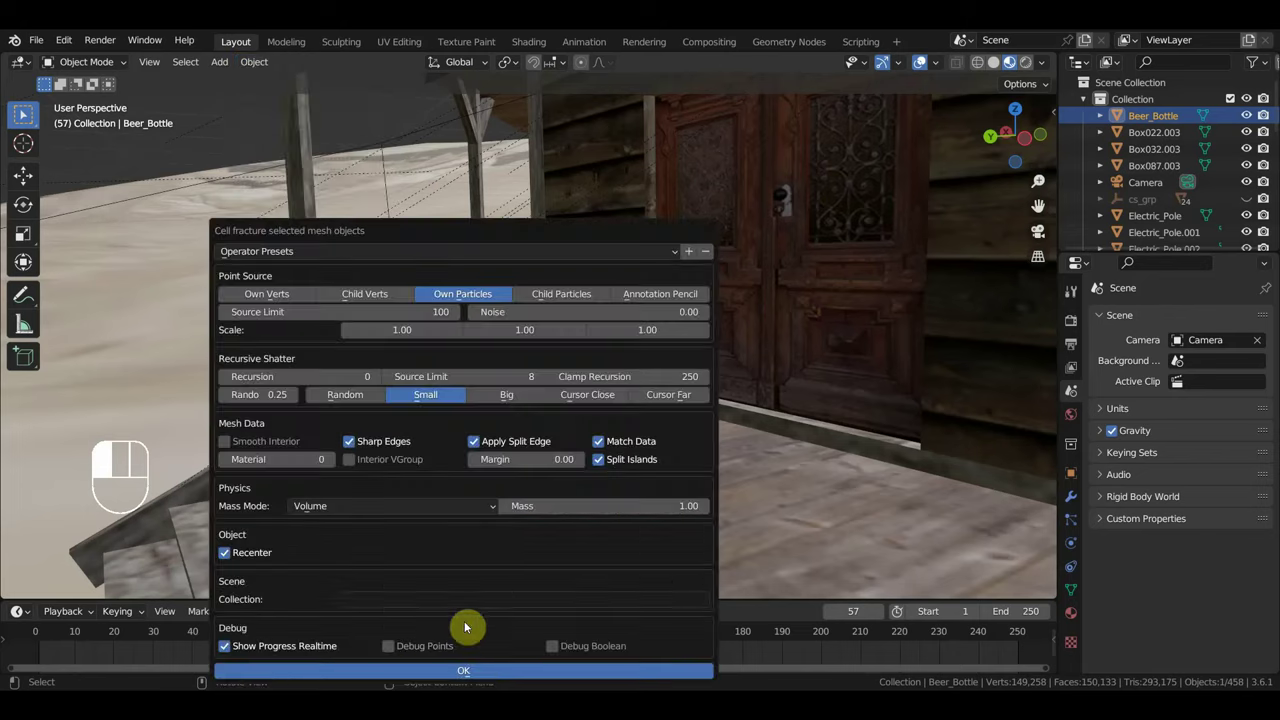
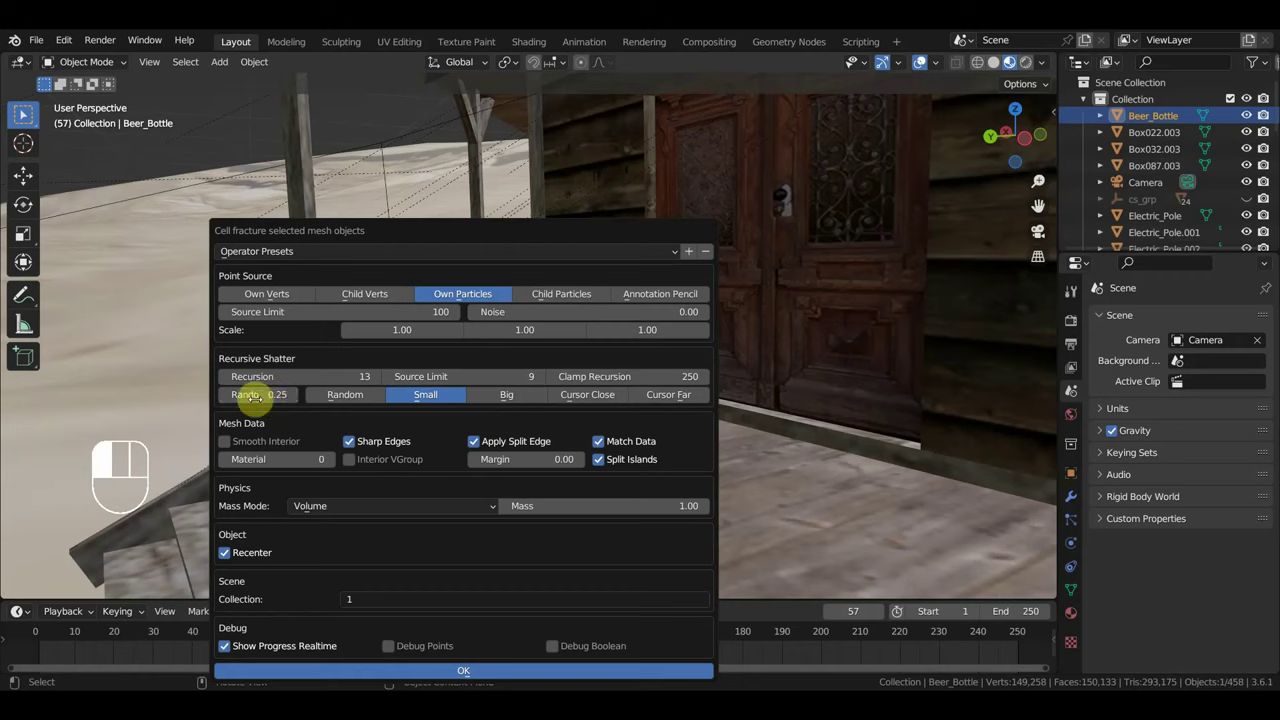
{"action": "left_click", "coordinate": [235, 454]}
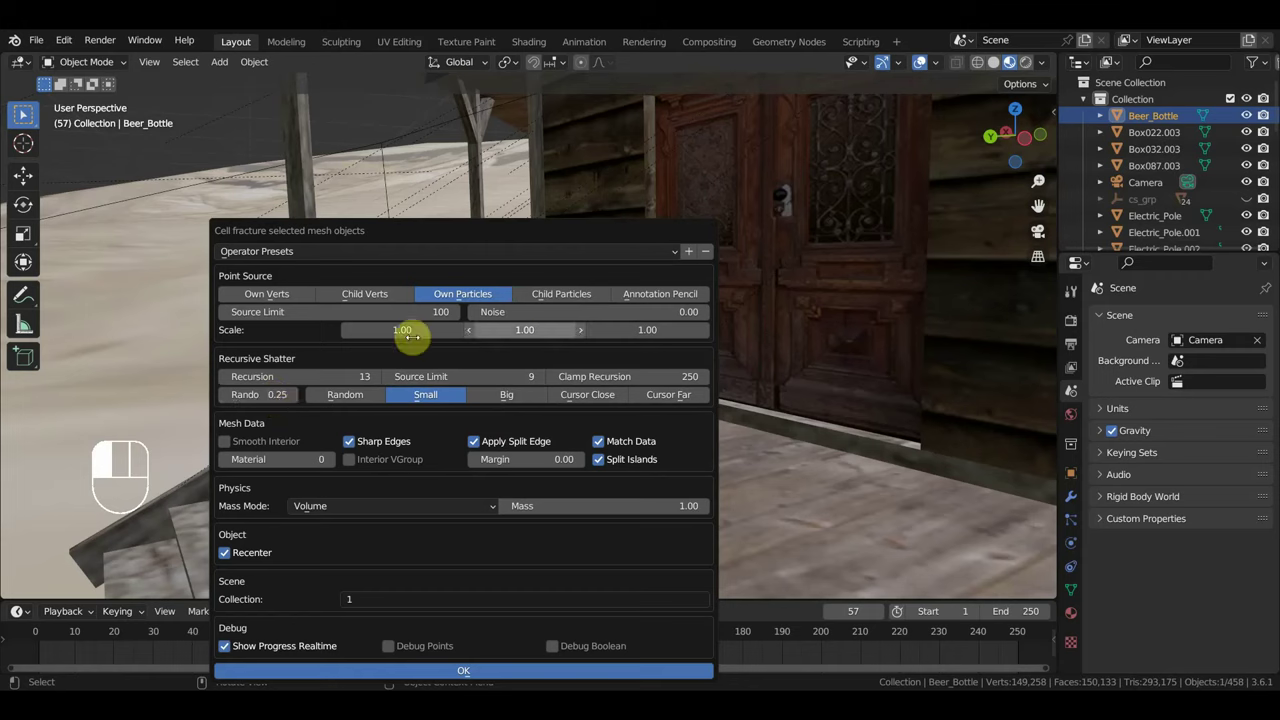
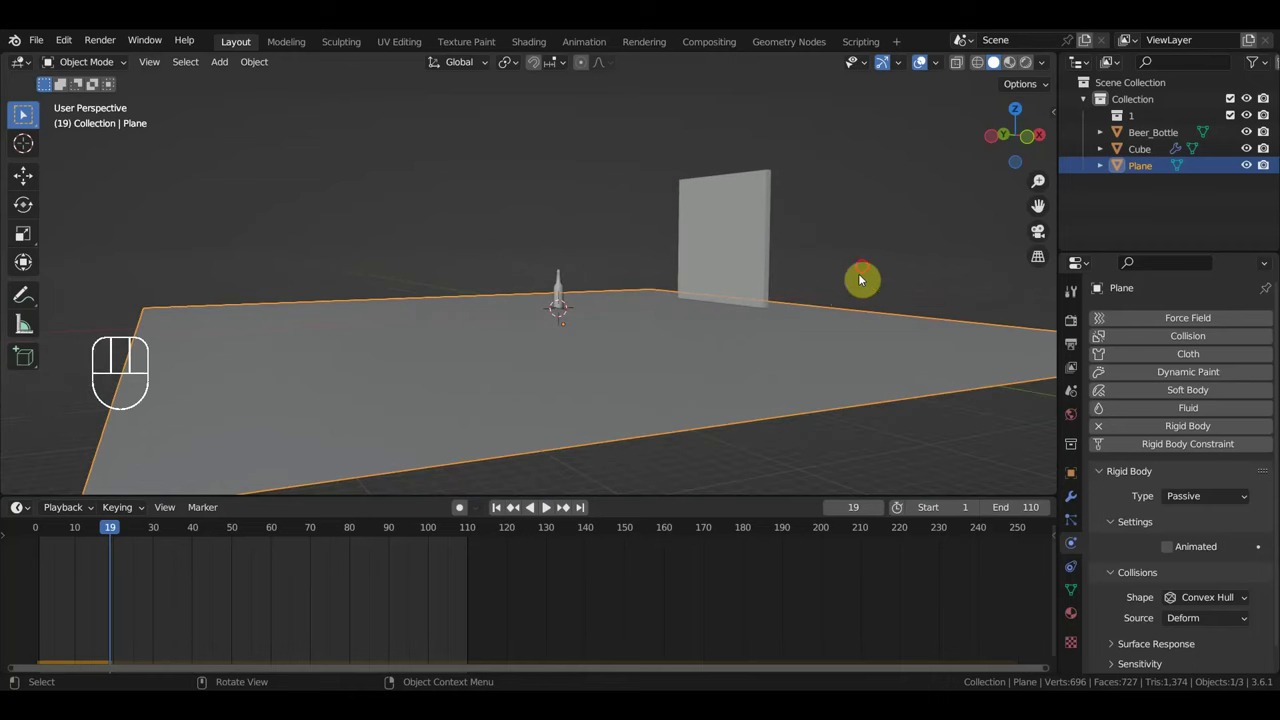
In the test scene, check the passive Plane and select the Beer_Bottle for fracturing.
{"action": "middle_click", "coordinate": [889, 285]}
{"action": "middle_click", "coordinate": [879, 297]}
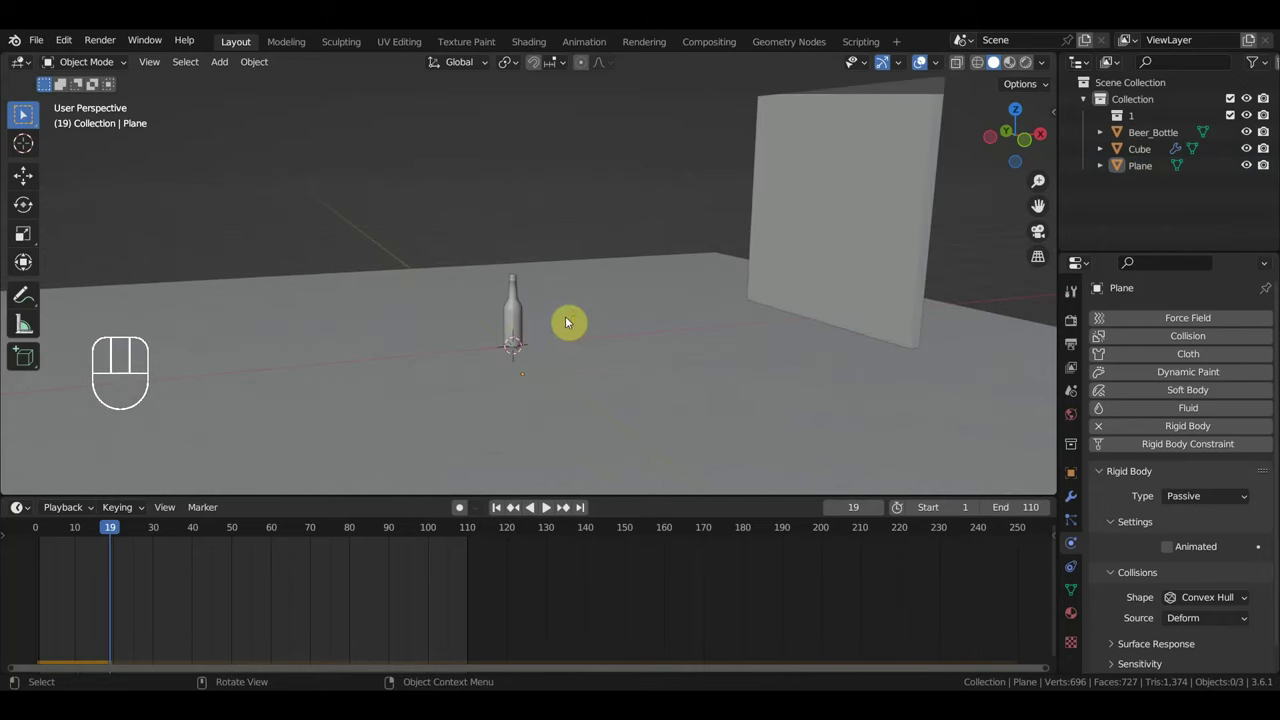
{"action": "left_click", "coordinate": [549, 378]}
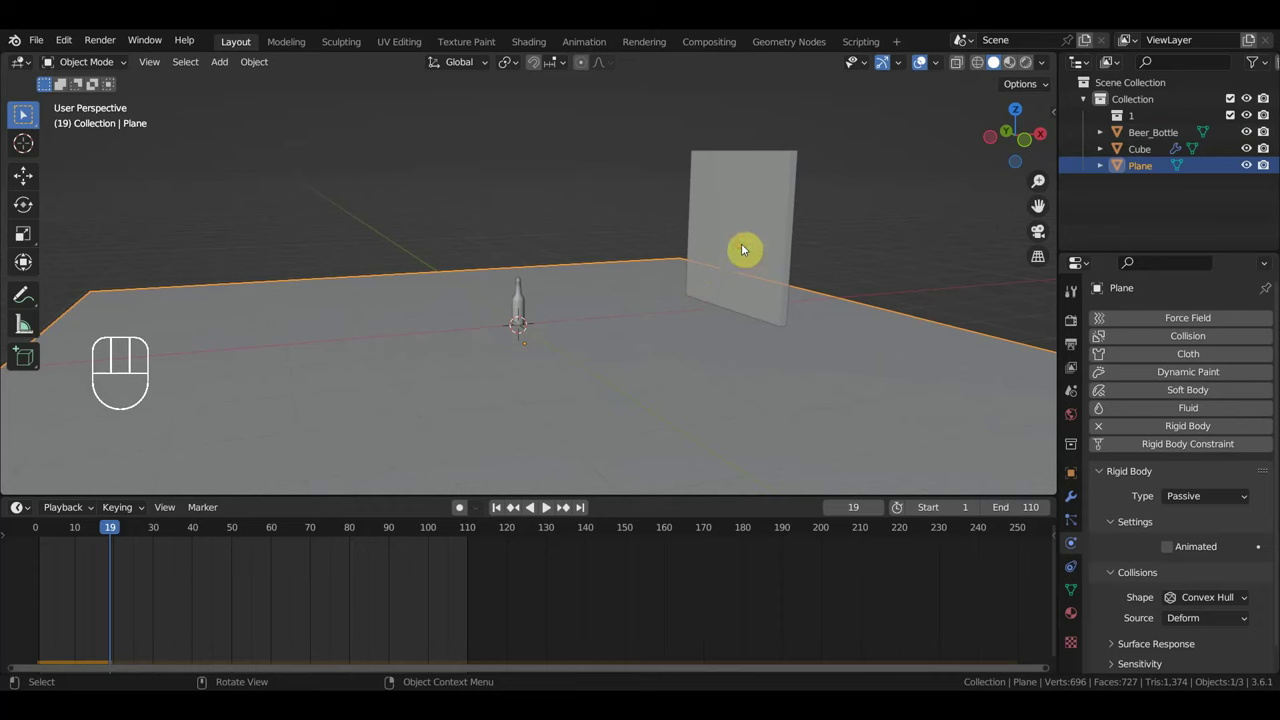
{"action": "left_click", "coordinate": [756, 241]}
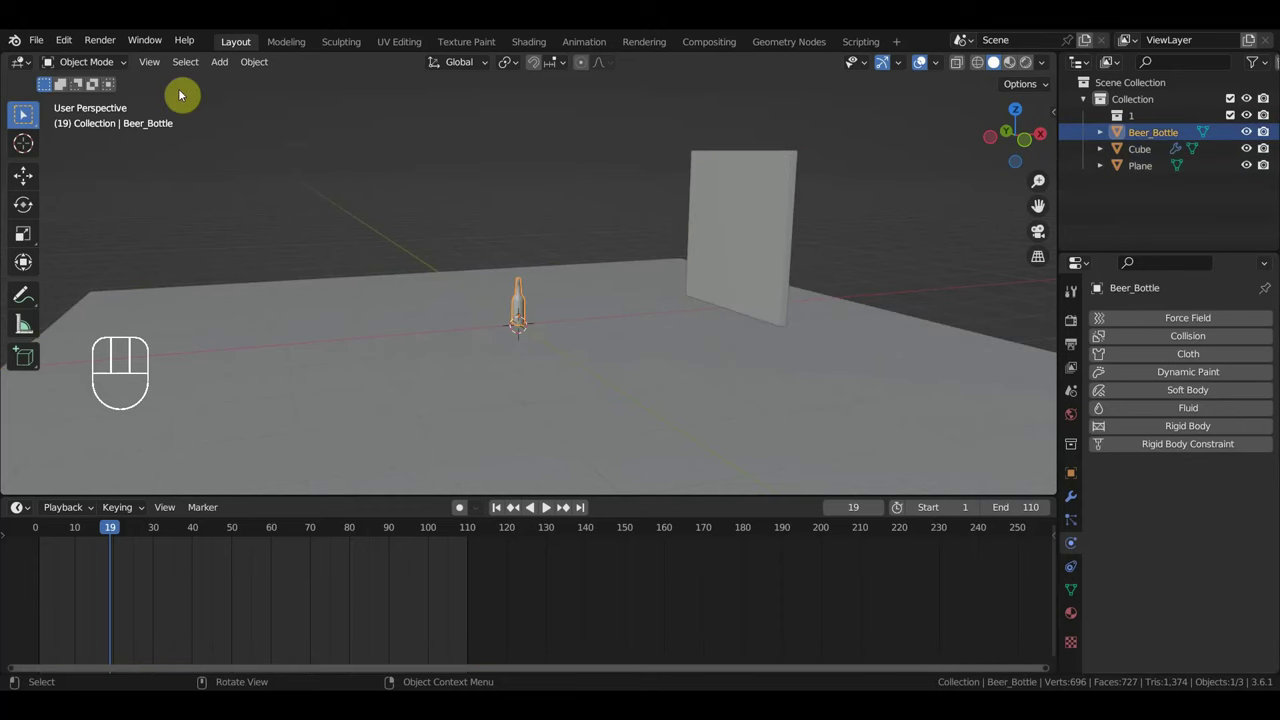
Delete the first 255 bottle cells, reopen Cell Fracture on Beer_Bottle and raise a setting to 1.84.
{"action": "left_click_drag", "start_coordinate": [261, 68], "coordinate": [603, 372]}
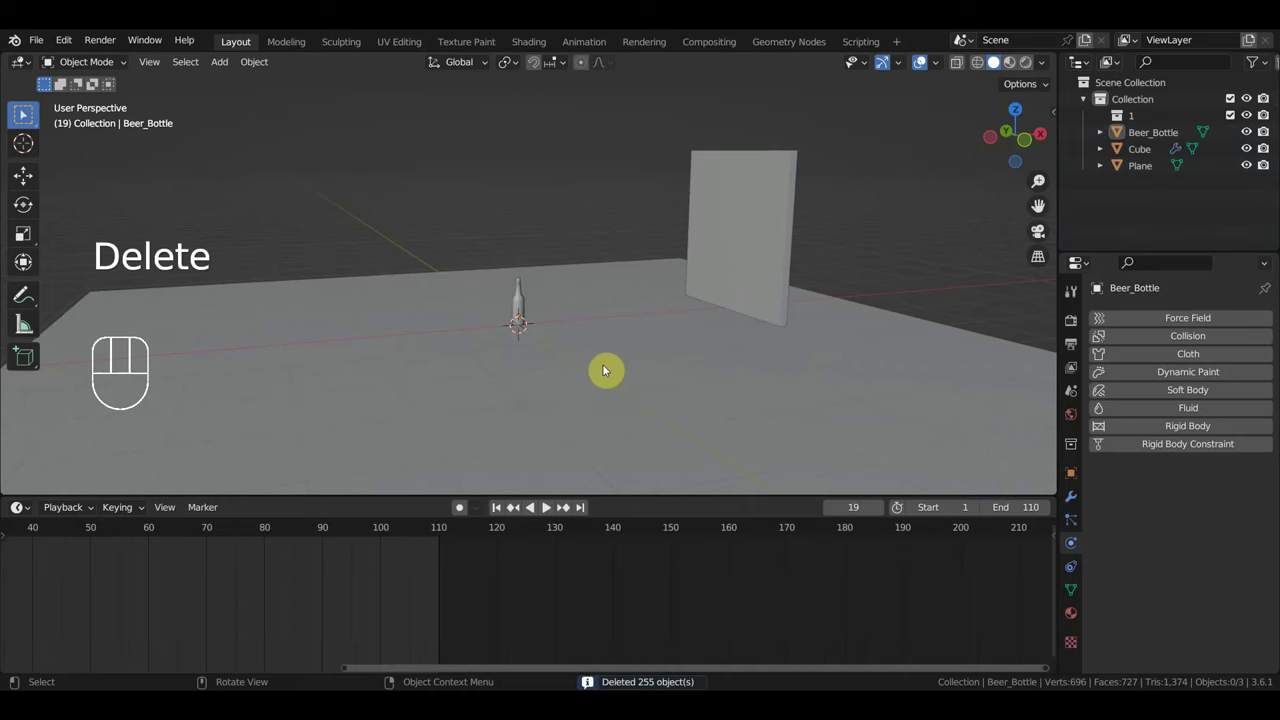
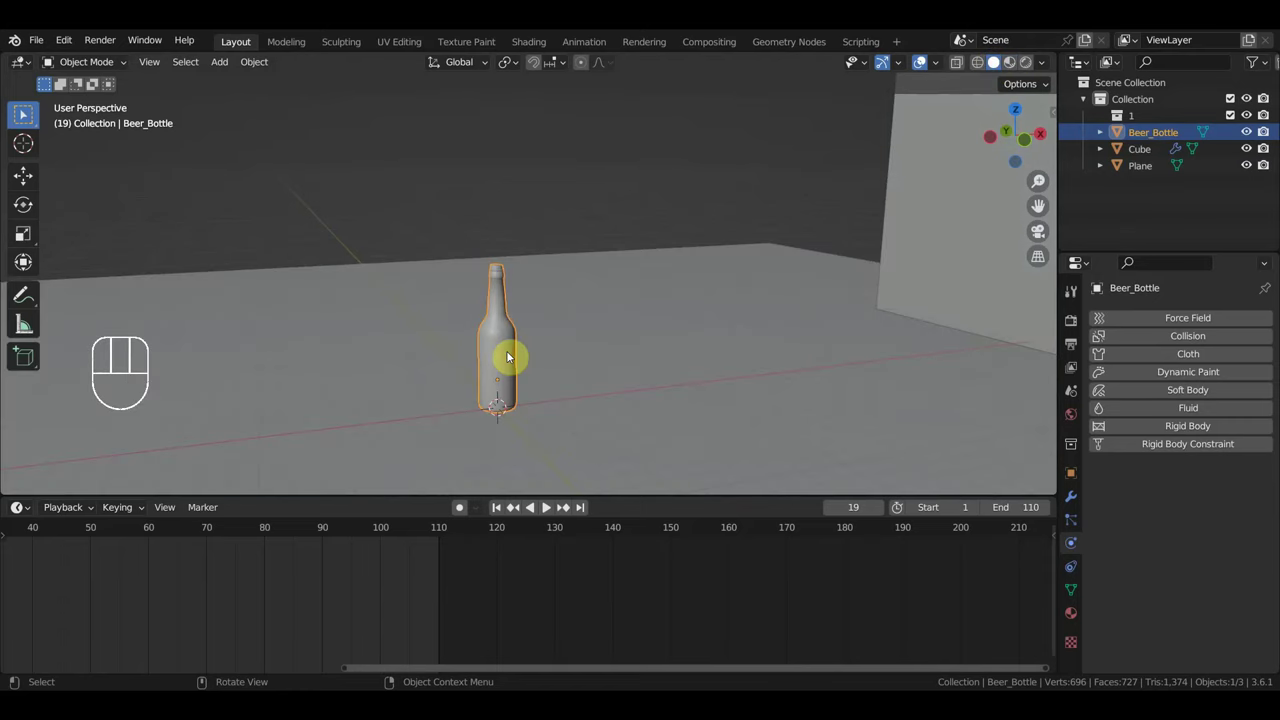
{"action": "left_click_drag", "start_coordinate": [245, 68], "coordinate": [645, 379]}
Add Active rigid body physics (1 kg, Convex Hull) to the 255 bottle fragments.
{"action": "middle_click", "coordinate": [595, 387]}
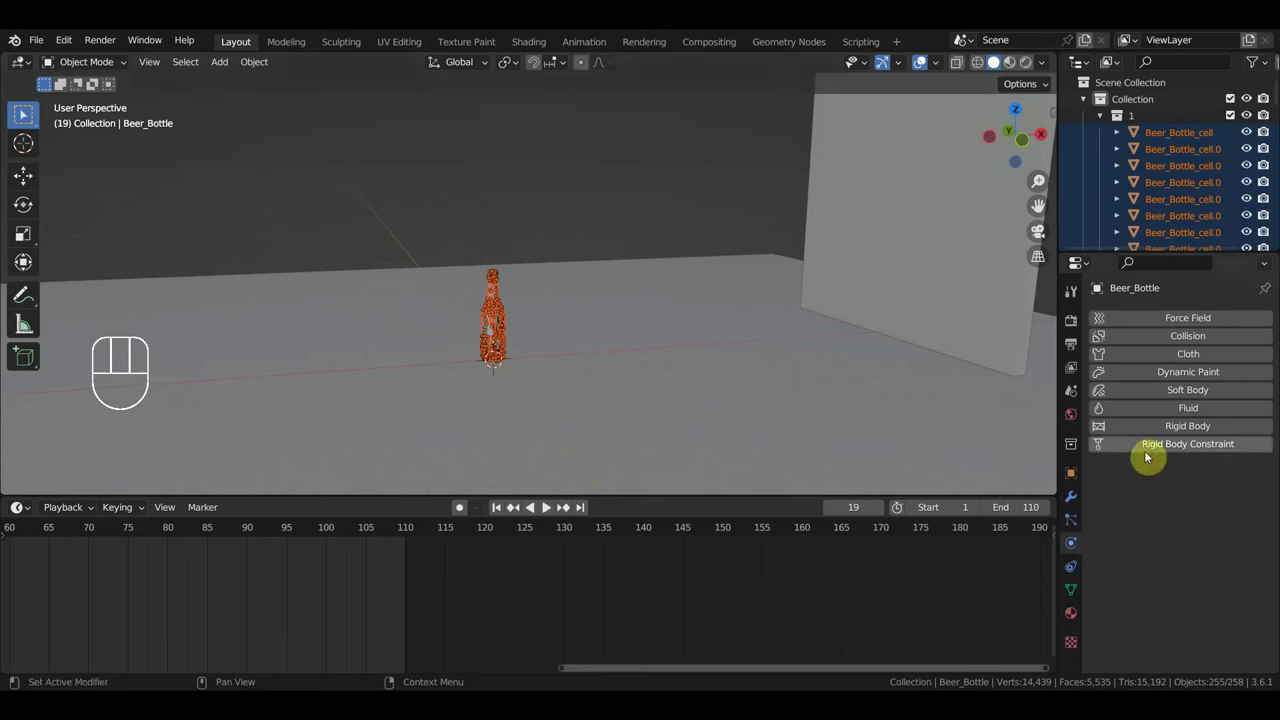
{"action": "left_click", "coordinate": [1175, 435]}
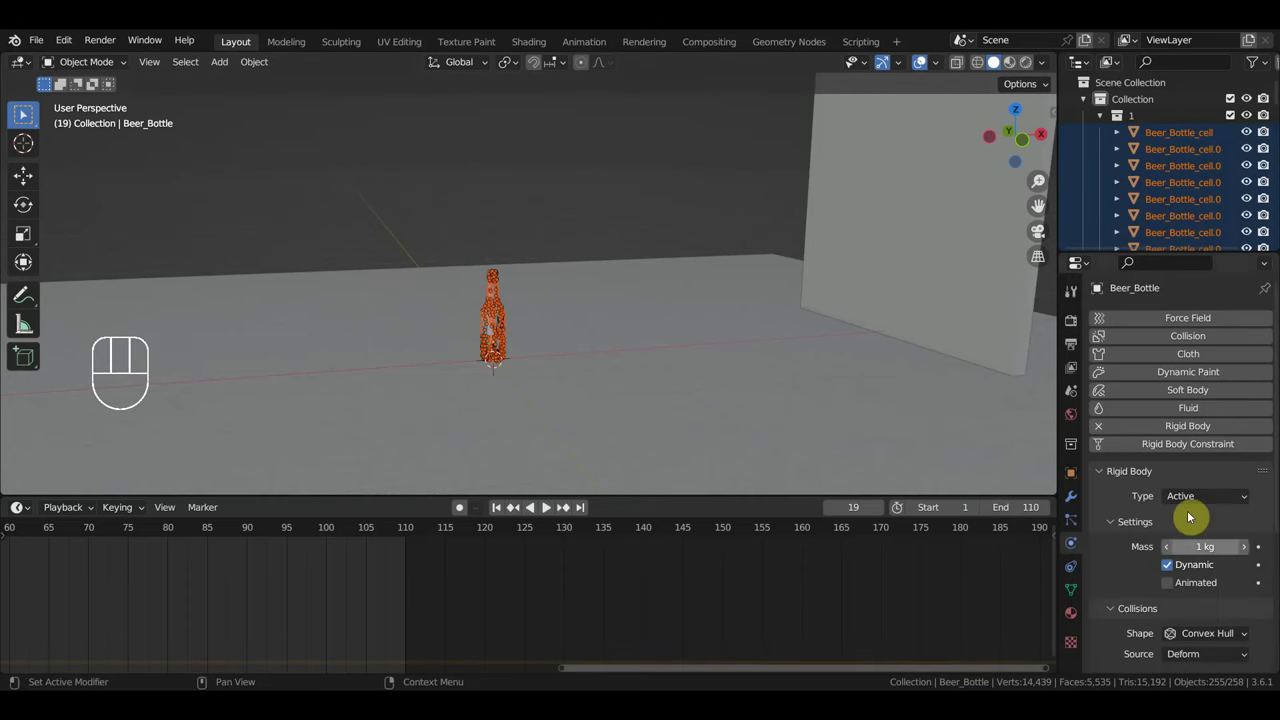
Swap the Cube wall's collision physics for an Active rigid body with 1 kg mass and Convex Hull.
{"action": "left_click", "coordinate": [924, 328]}
{"action": "left_click", "coordinate": [1196, 429]}
{"action": "left_click", "coordinate": [1192, 431]}
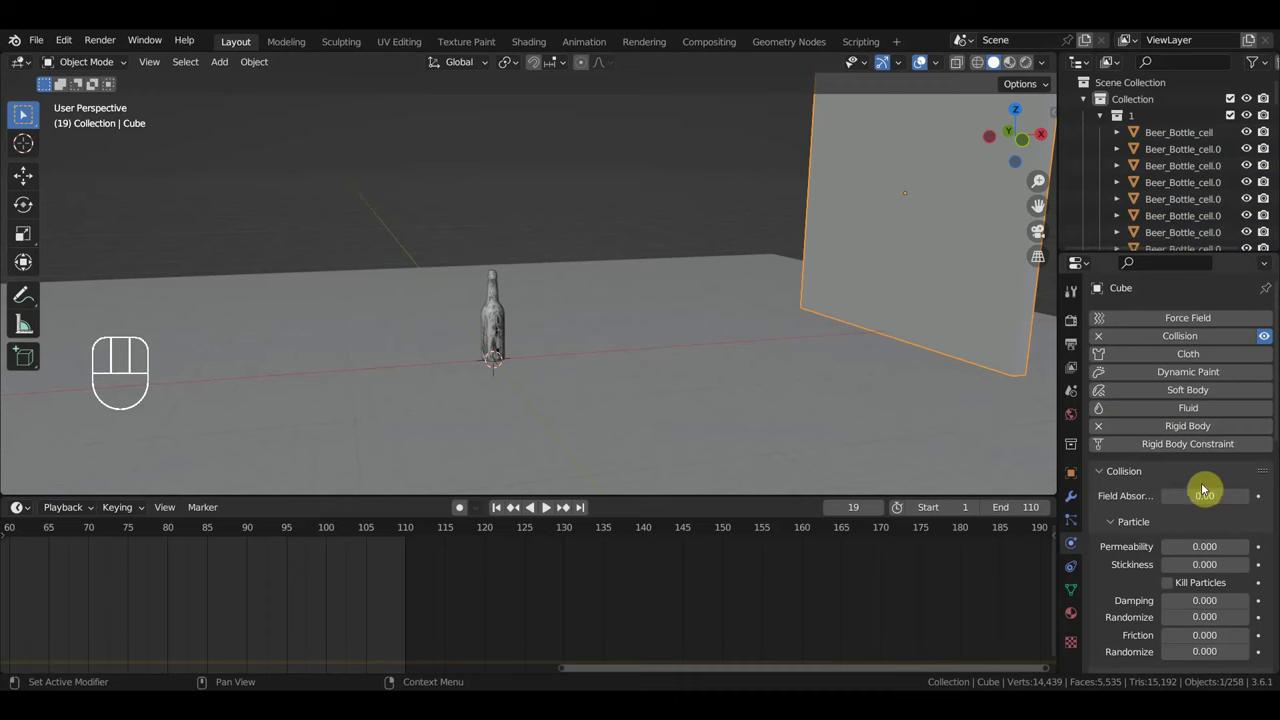
{"action": "left_click", "coordinate": [1106, 431]}
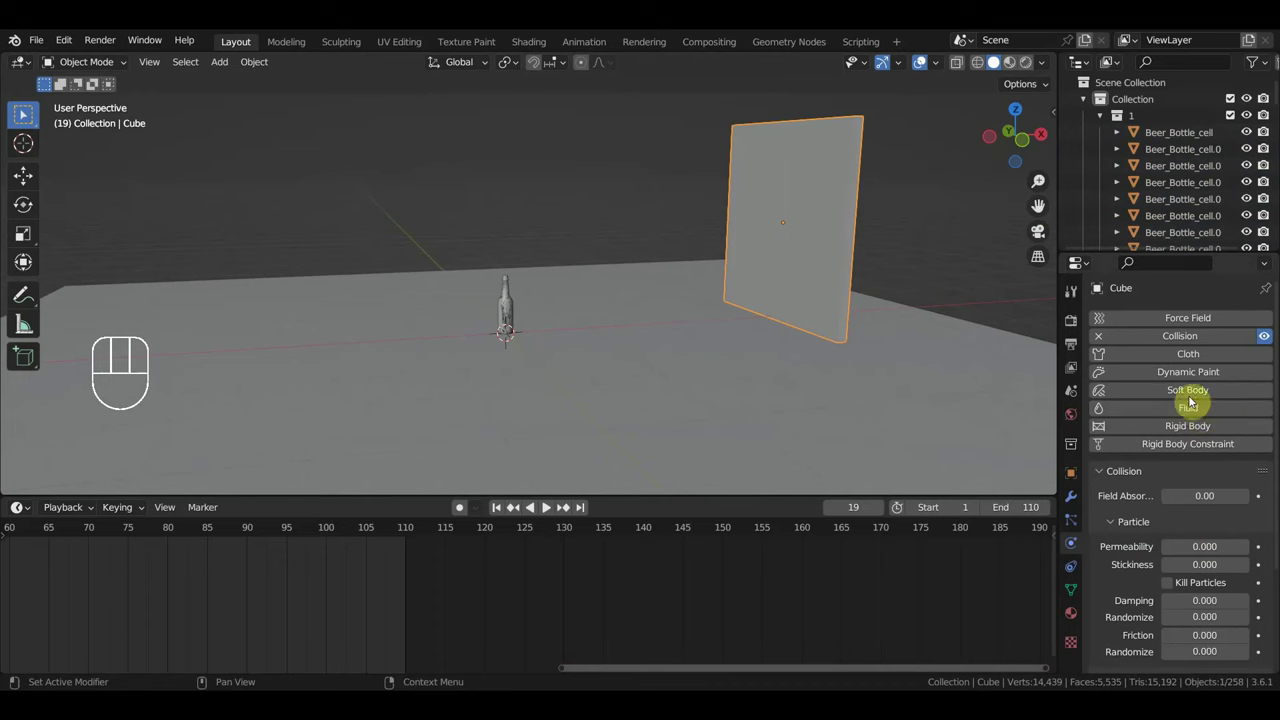
{"action": "left_click", "coordinate": [1108, 340]}
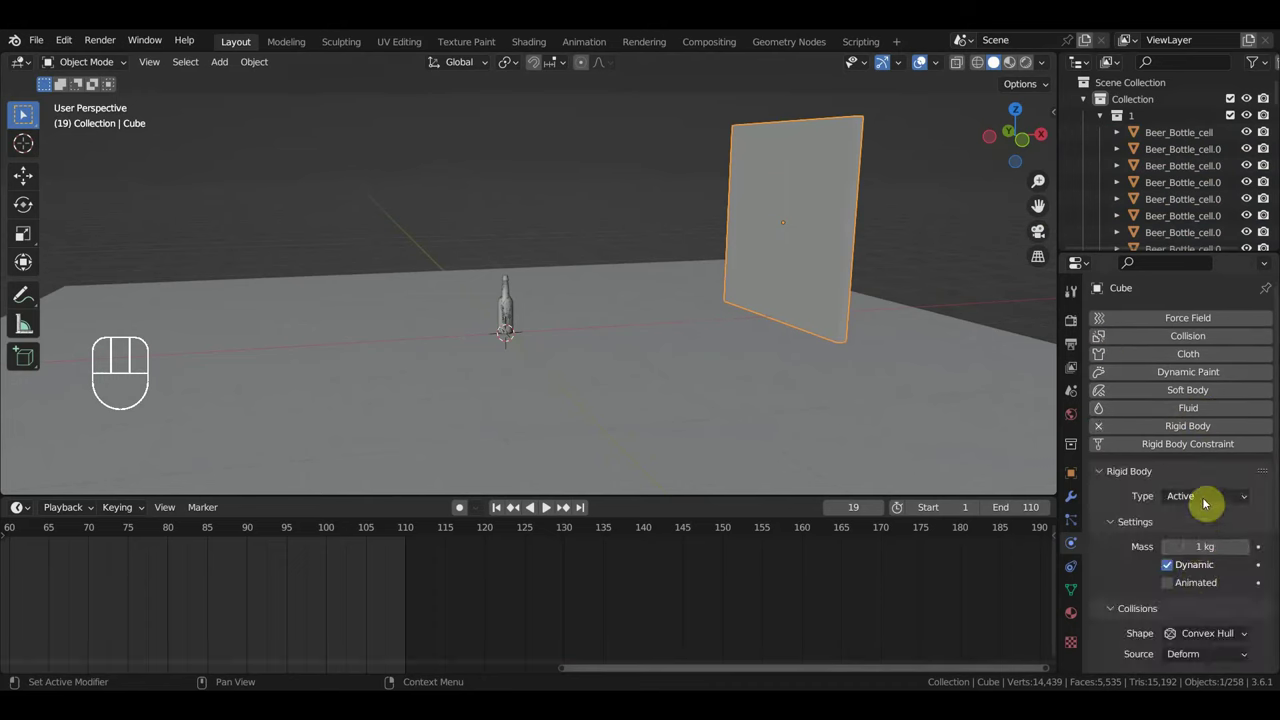
Make the ground Plane's Passive rigid body Animated.
{"action": "left_click", "coordinate": [1210, 504]}
{"action": "left_click", "coordinate": [1179, 553]}
{"action": "left_click", "coordinate": [707, 401]}
{"action": "left_click", "coordinate": [1159, 436]}
{"action": "left_click", "coordinate": [1159, 436]}
{"action": "left_click", "coordinate": [1203, 514]}
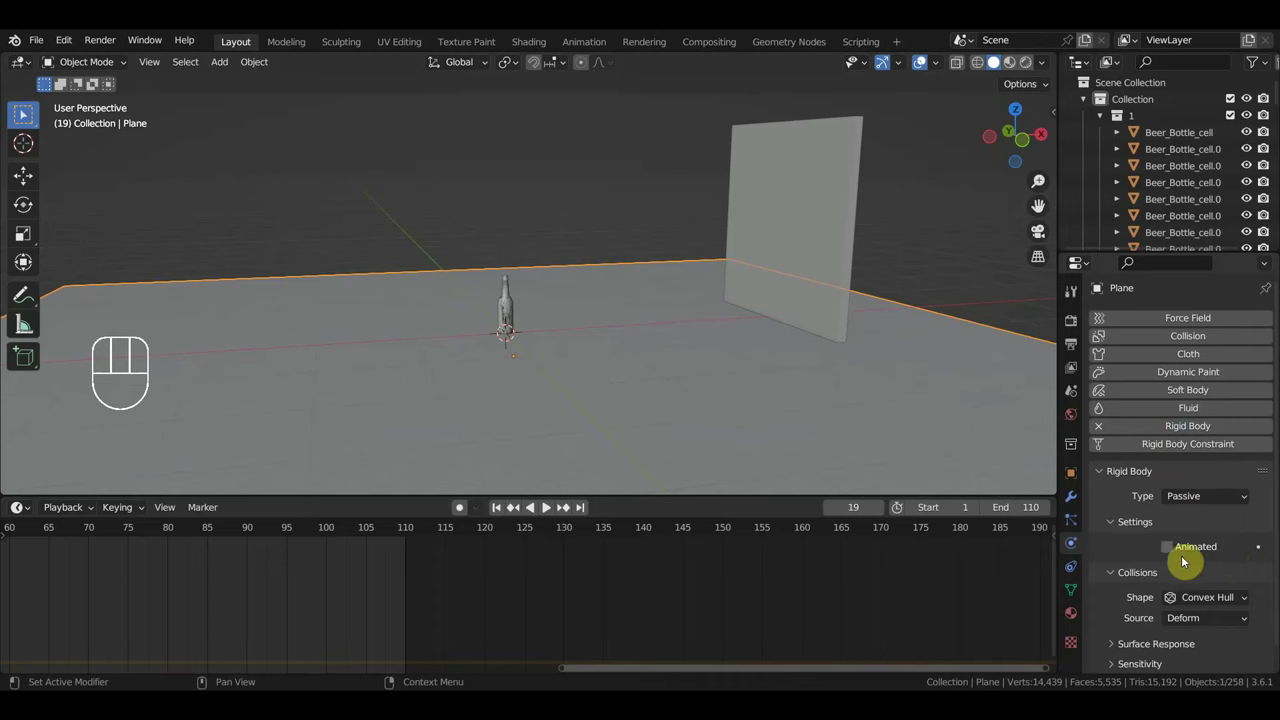
{"action": "left_click", "coordinate": [1176, 553]}
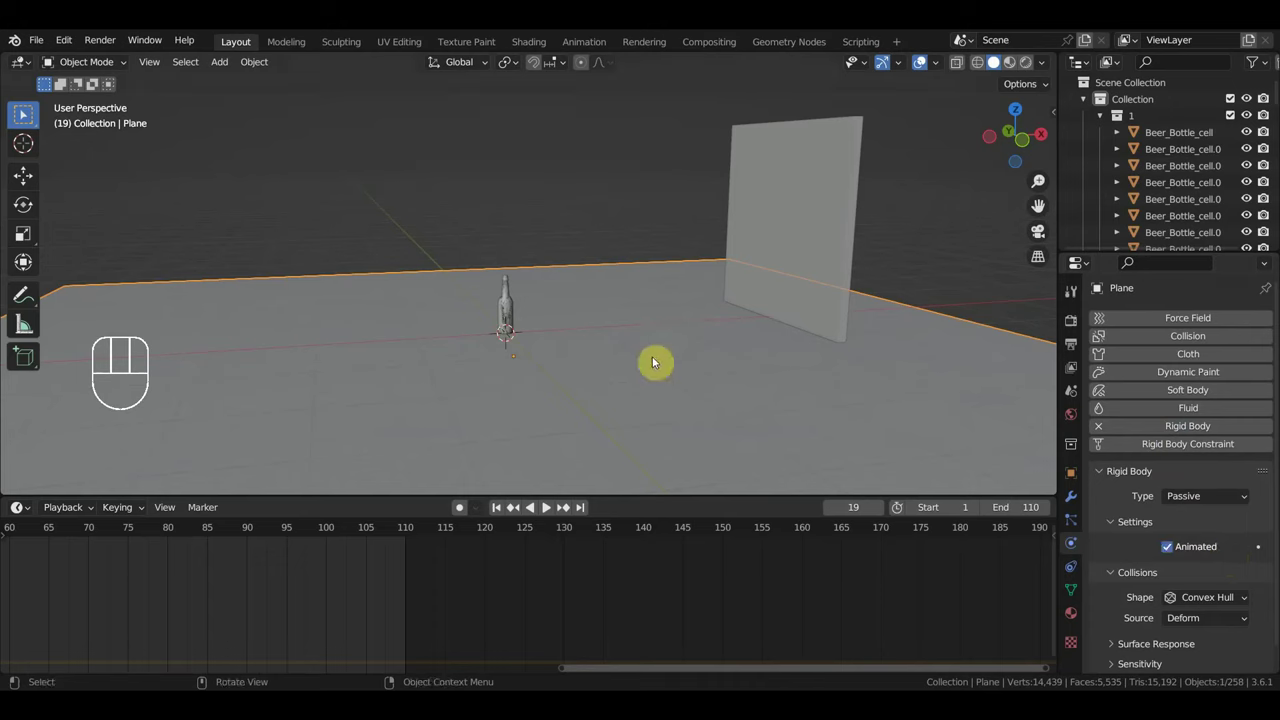
Play and stop the simulation to check it, then select Beer_Bottle.
{"action": "key", "text": "space"}
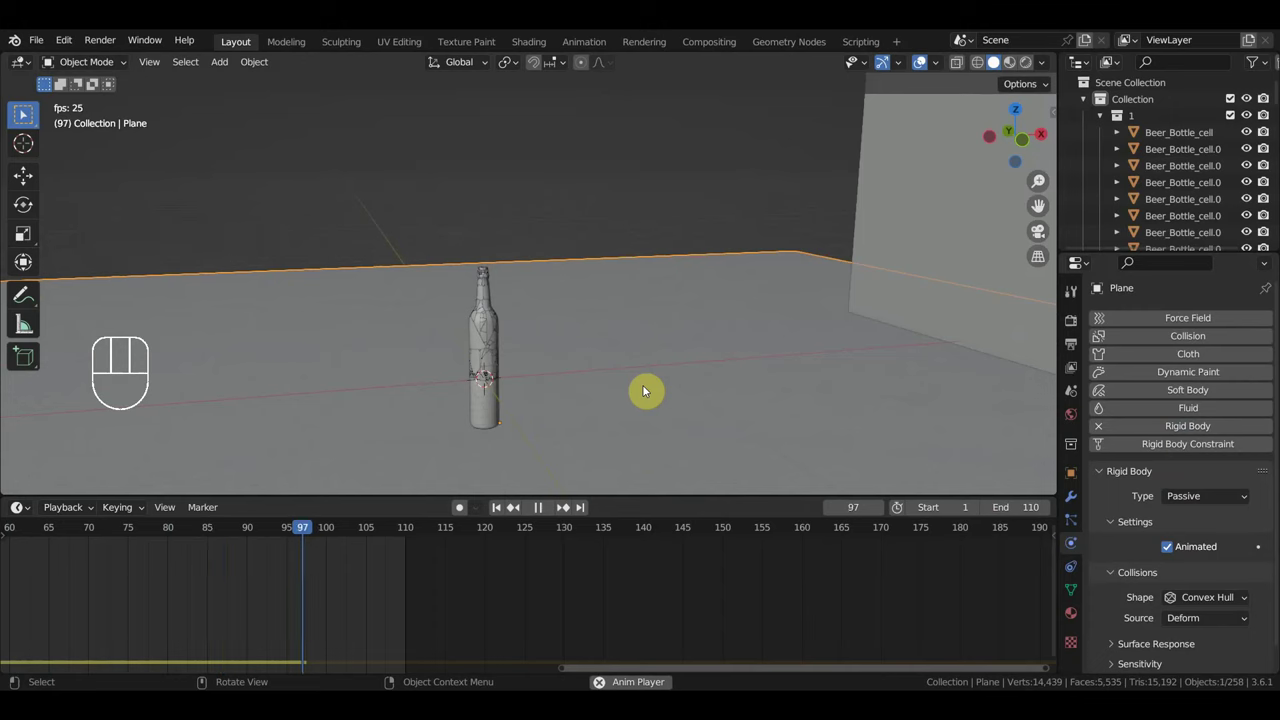
{"action": "key", "text": "space"}
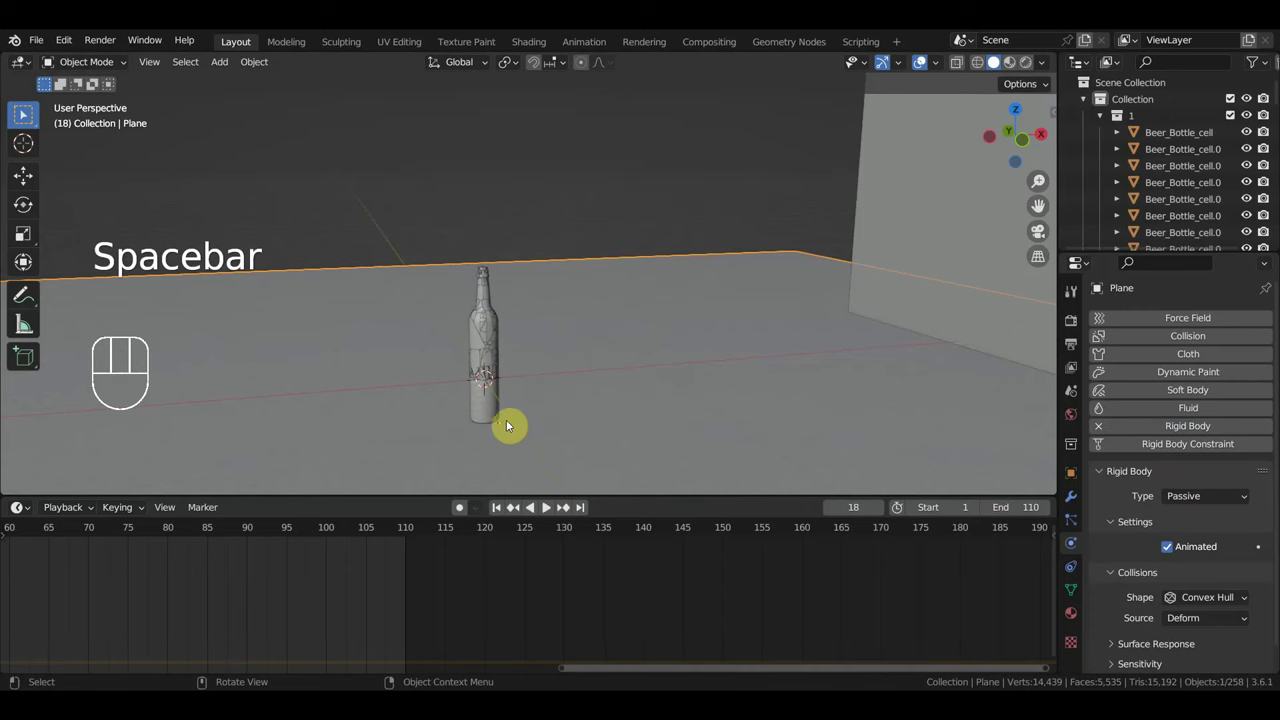
{"action": "left_click", "coordinate": [491, 427]}
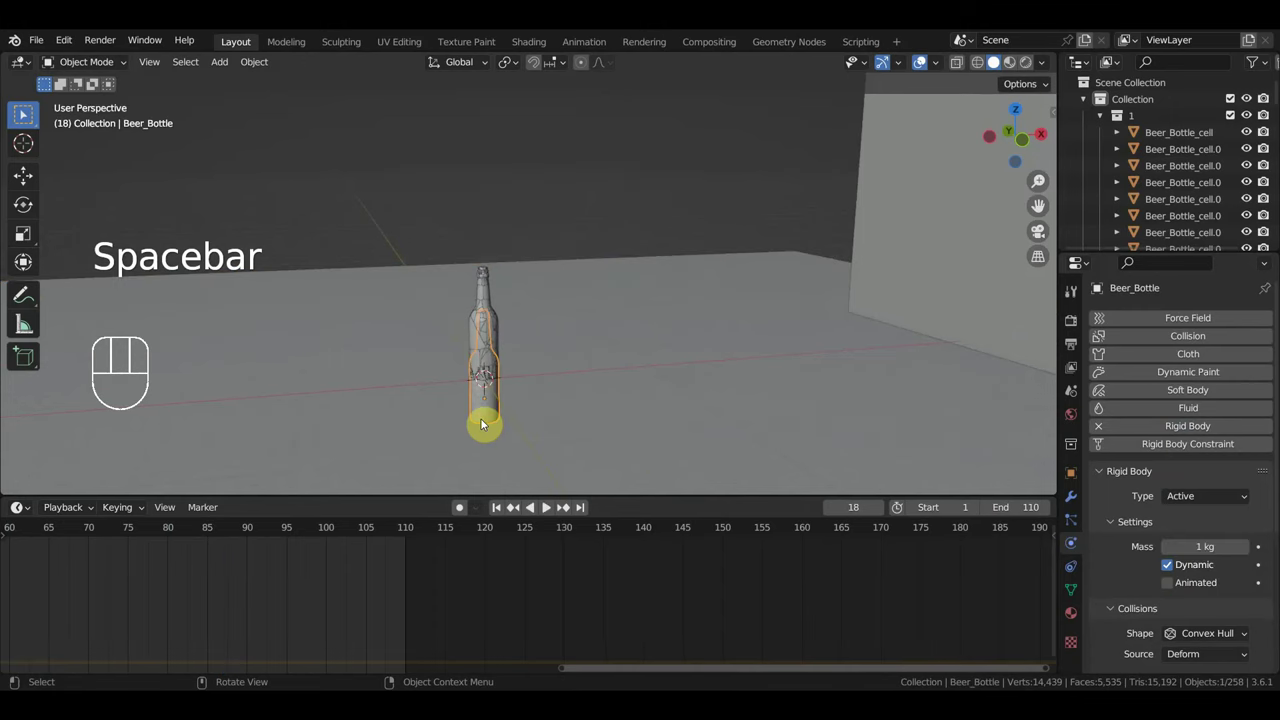
Delete the original Beer_Bottle and enable Deactivation with Start Deactivated on a fragment's rigid body.
{"action": "key", "text": "Delete"}
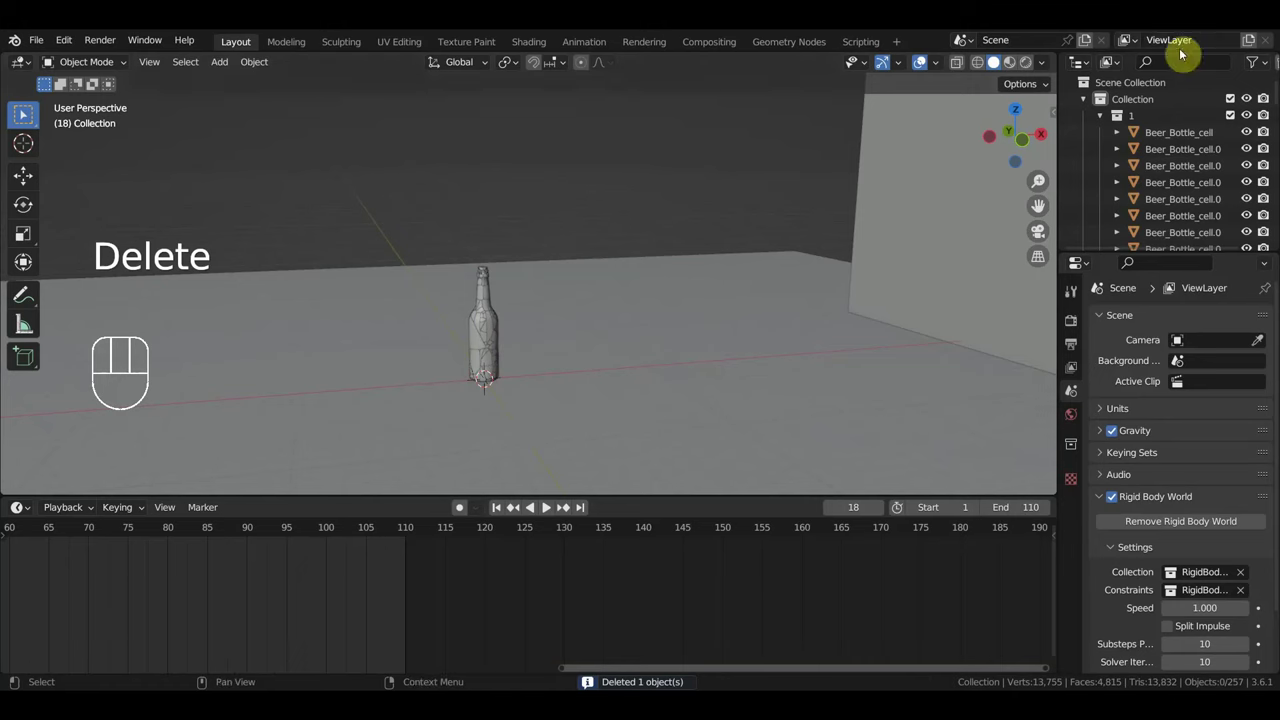
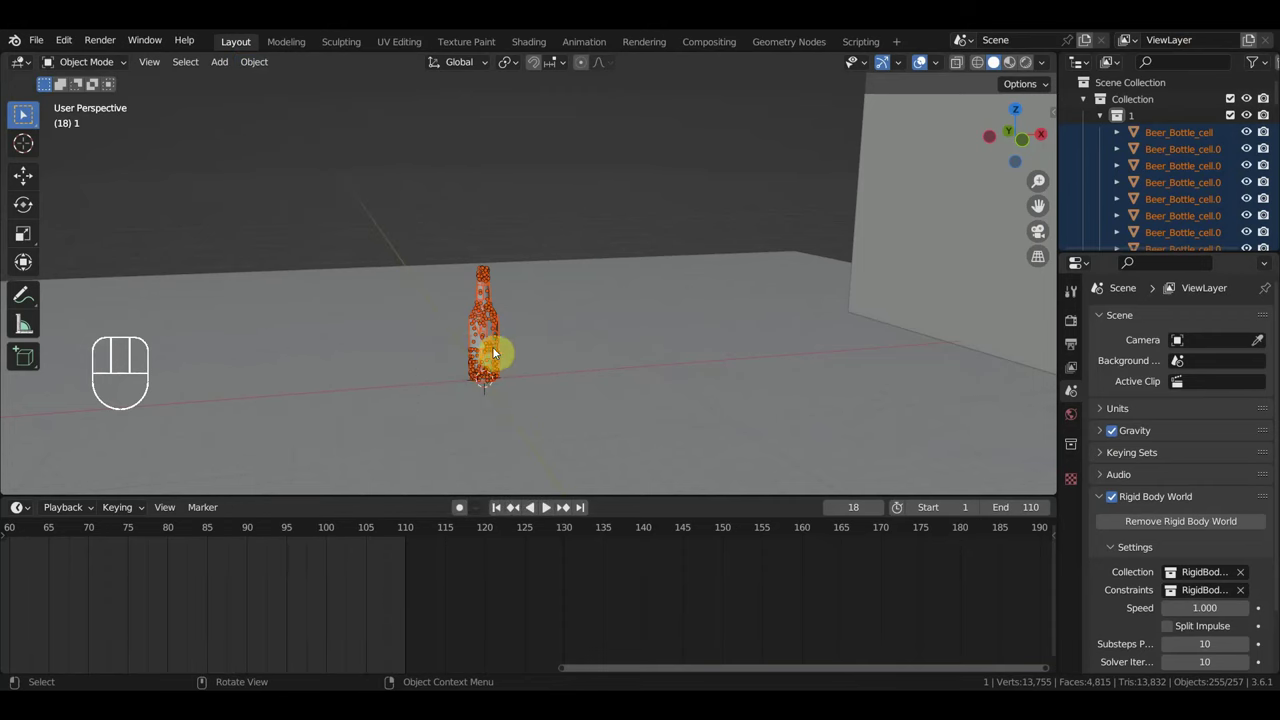
{"action": "left_click", "coordinate": [446, 397]}
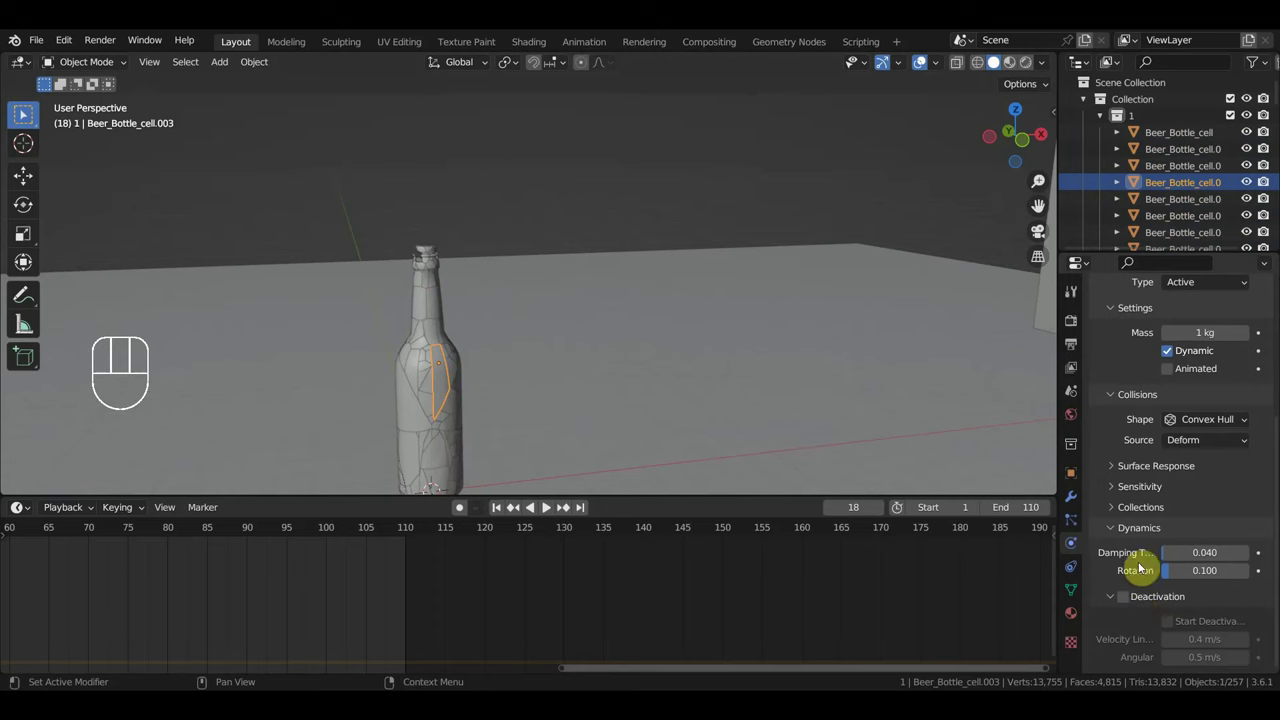
{"action": "left_click", "coordinate": [1134, 601]}
{"action": "left_click", "coordinate": [1184, 629]}
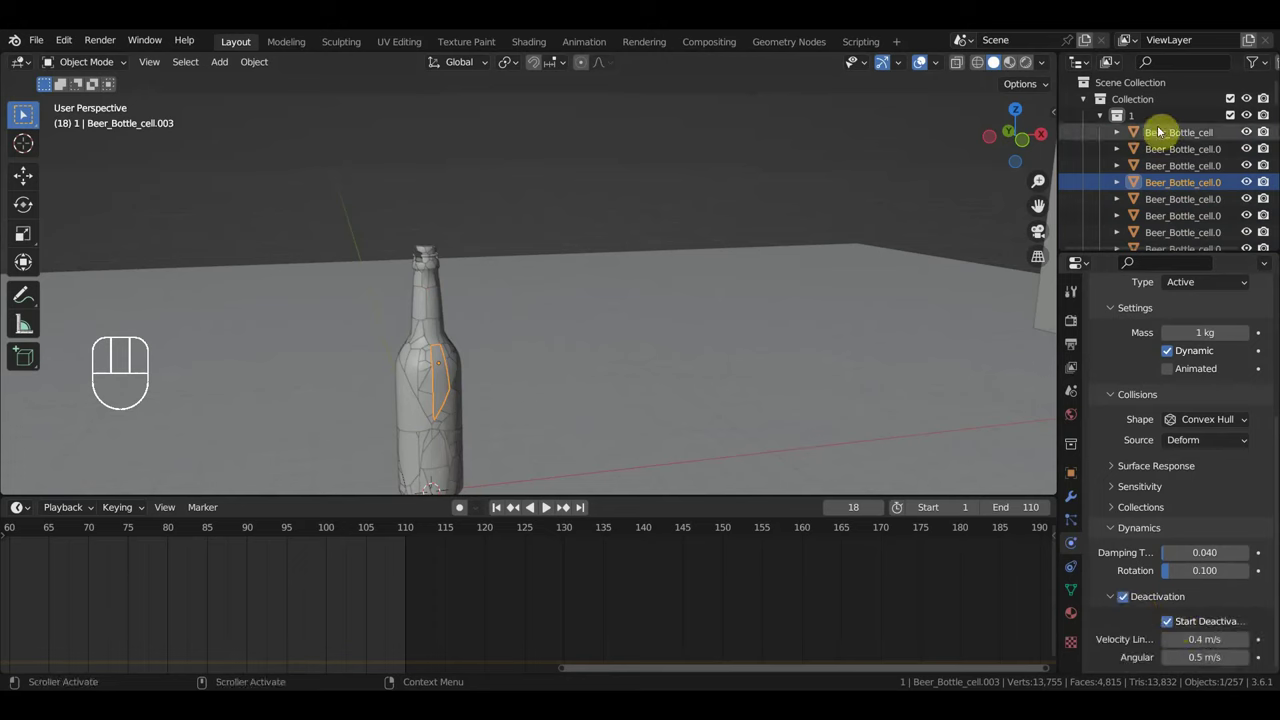
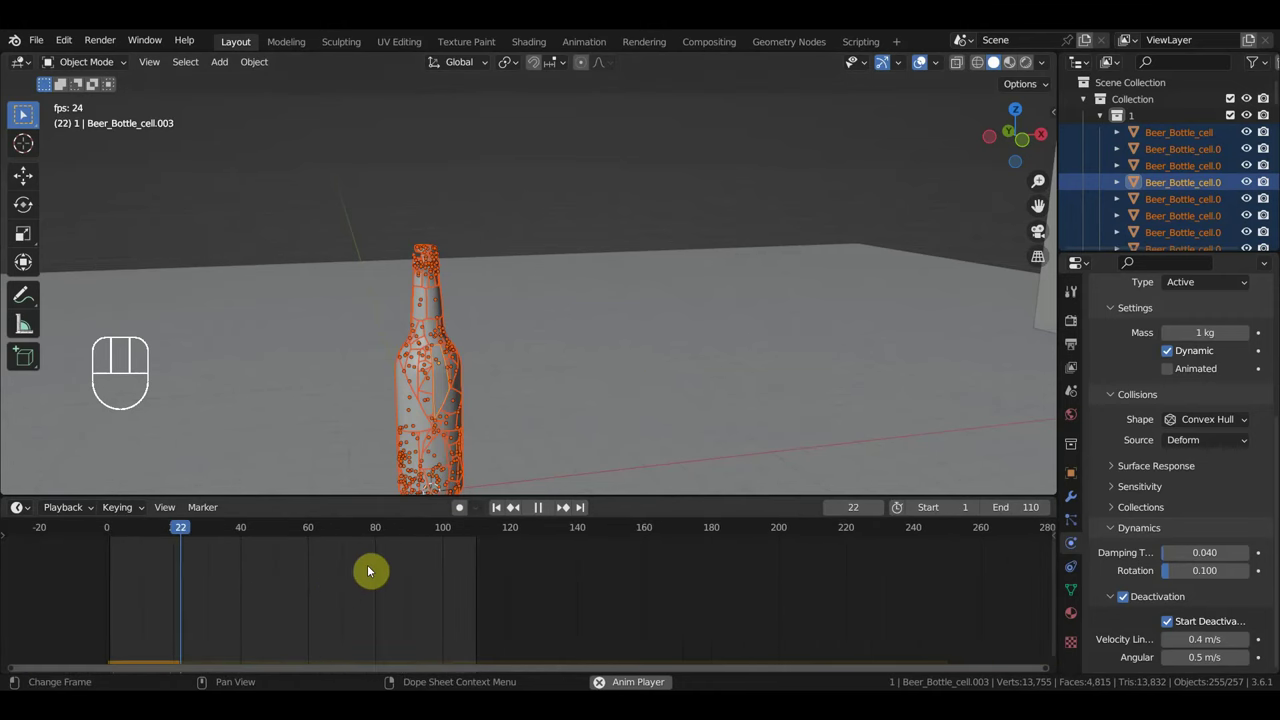
Stop playback and adjust the view of the wall and floor around the fragments.
{"action": "key", "text": "space"}
{"action": "left_click_drag", "start_coordinate": [620, 405], "coordinate": [587, 388]}
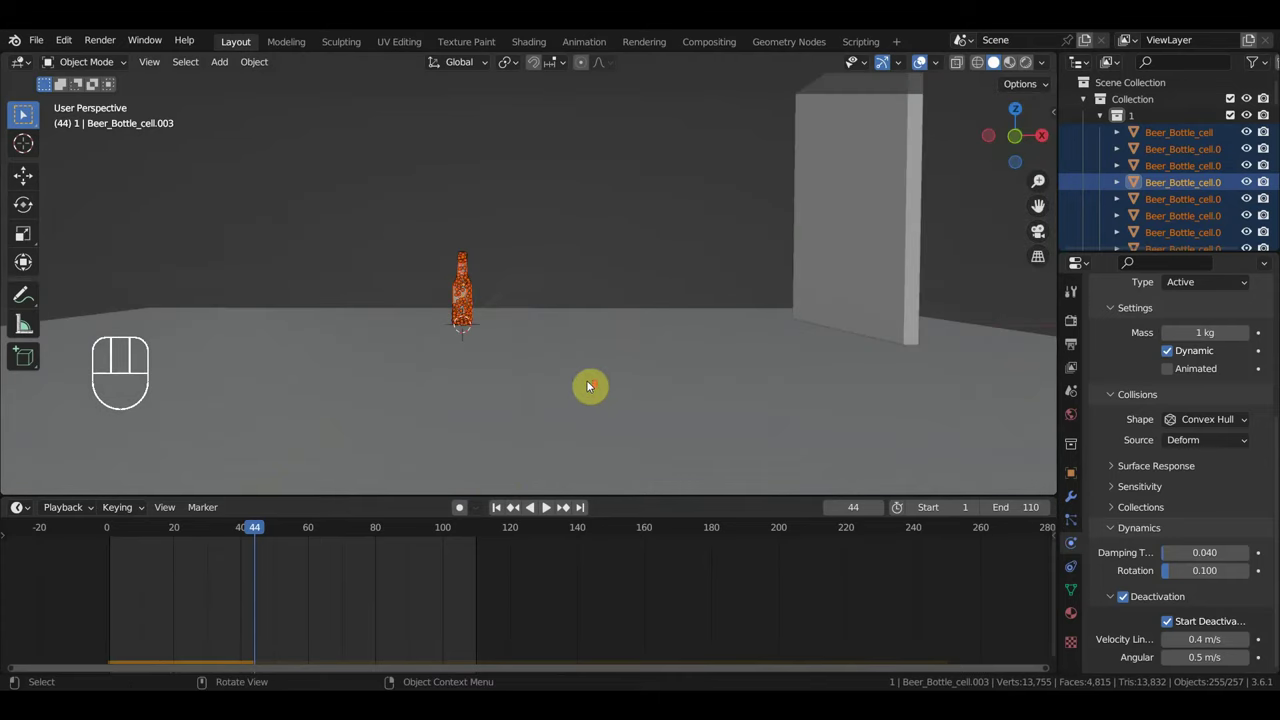
{"action": "key", "text": "g"}
{"action": "middle_click", "coordinate": [905, 368]}
{"action": "left_click_drag", "start_coordinate": [1134, 603], "coordinate": [552, 506]}
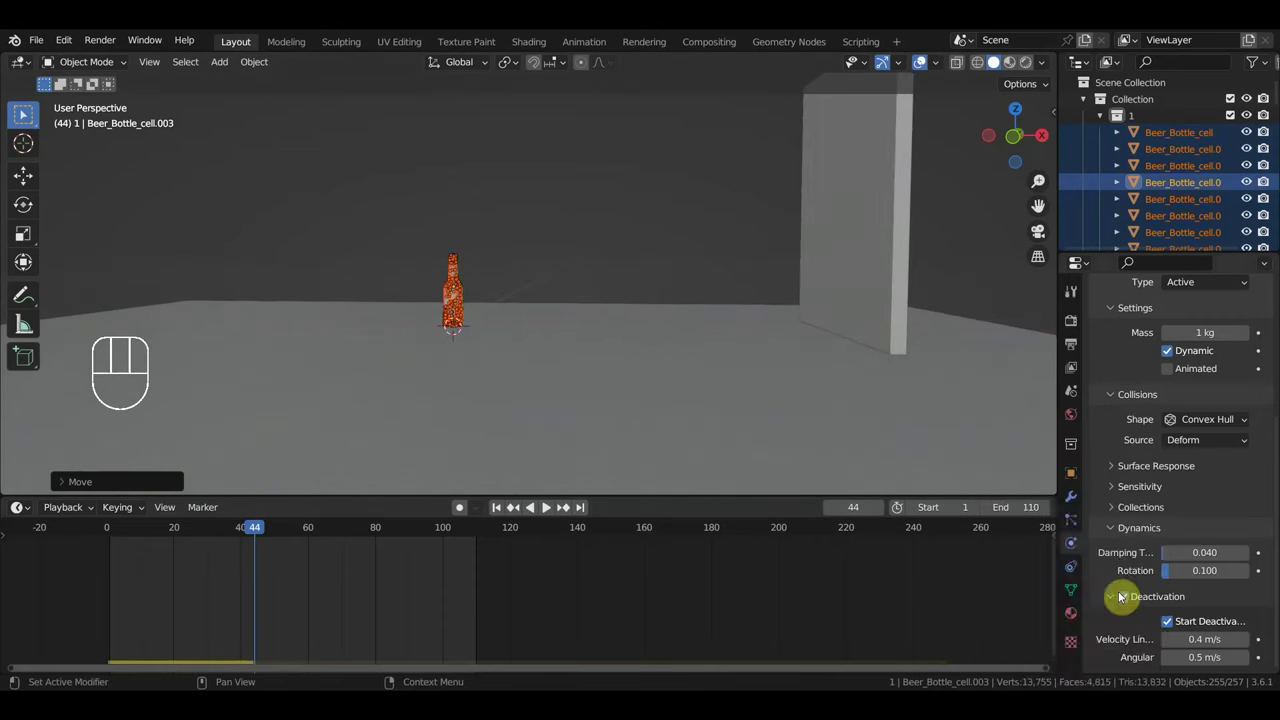
{"action": "left_click_drag", "start_coordinate": [552, 506], "coordinate": [1121, 589]}
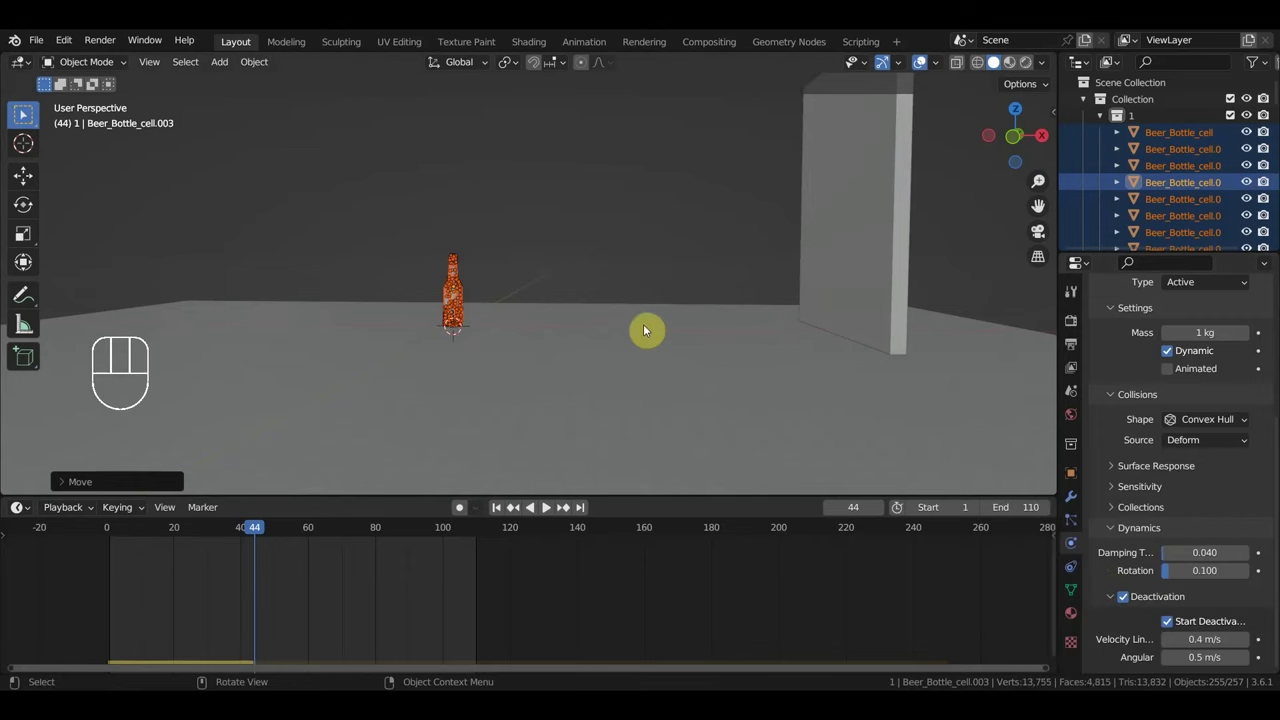
{"action": "key", "text": "r"}
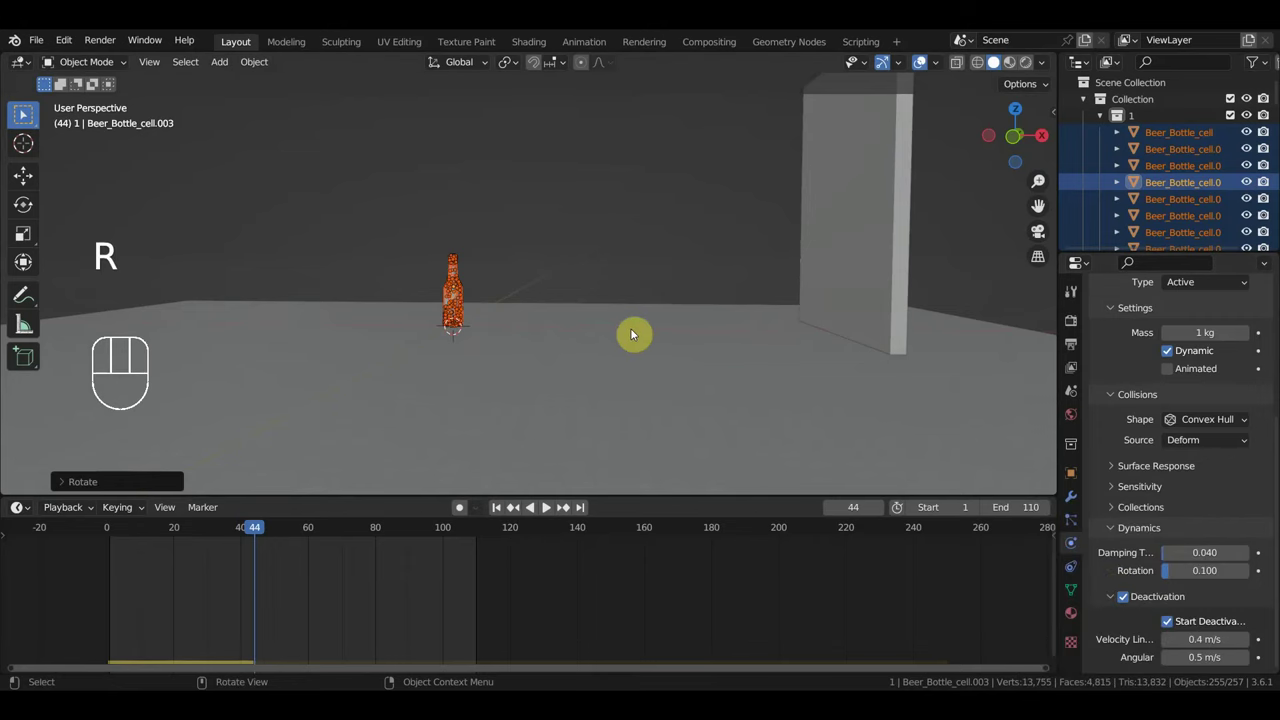
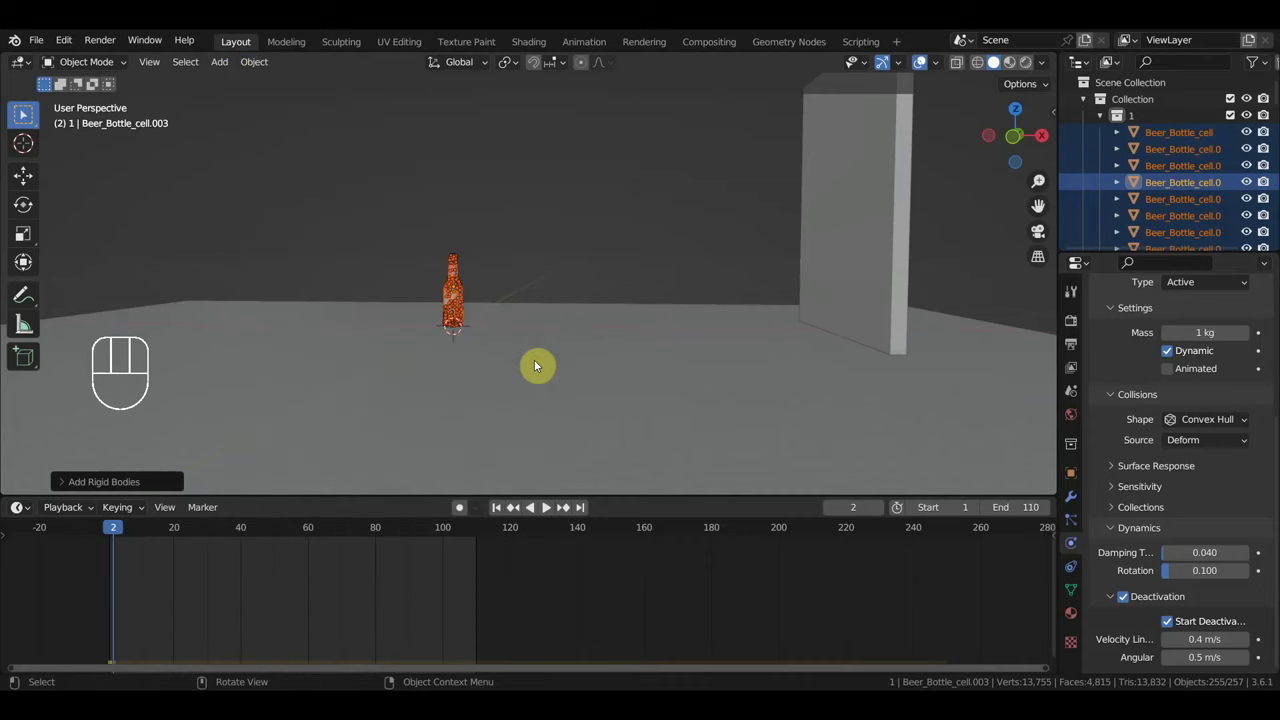
{"action": "key", "text": "r"}
{"action": "key", "text": "r"}
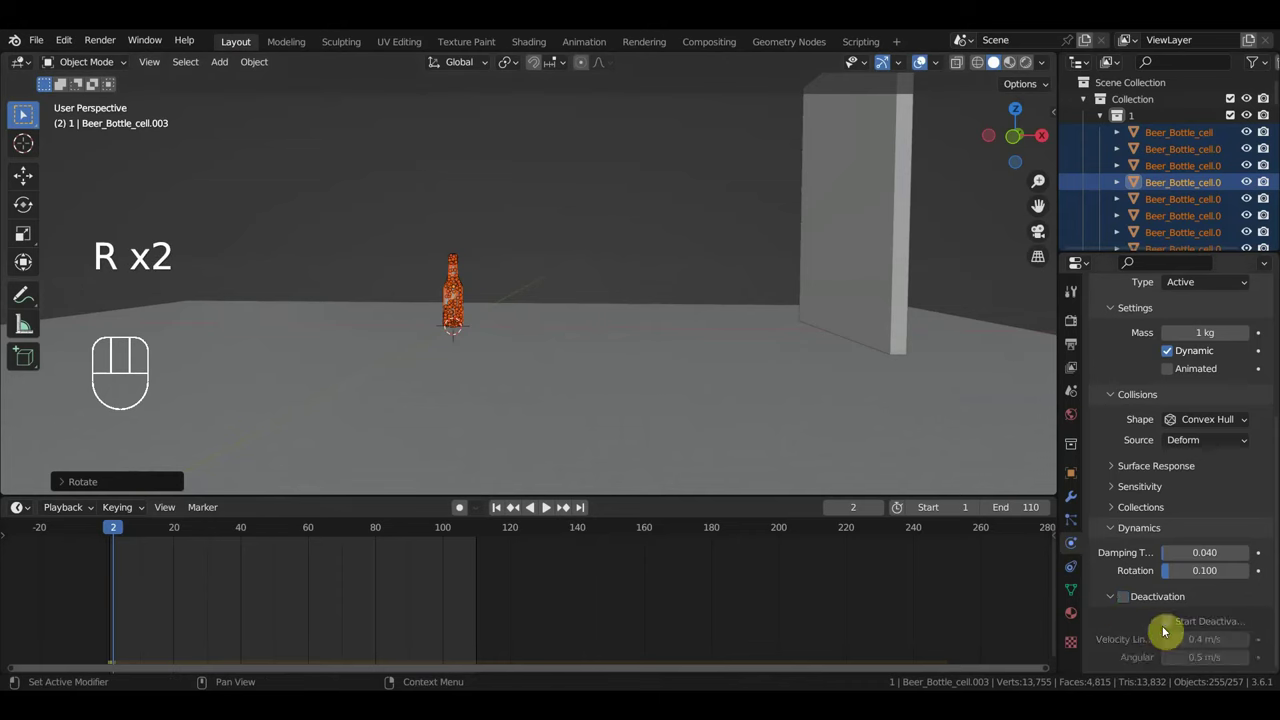
{"action": "key", "text": "r"}
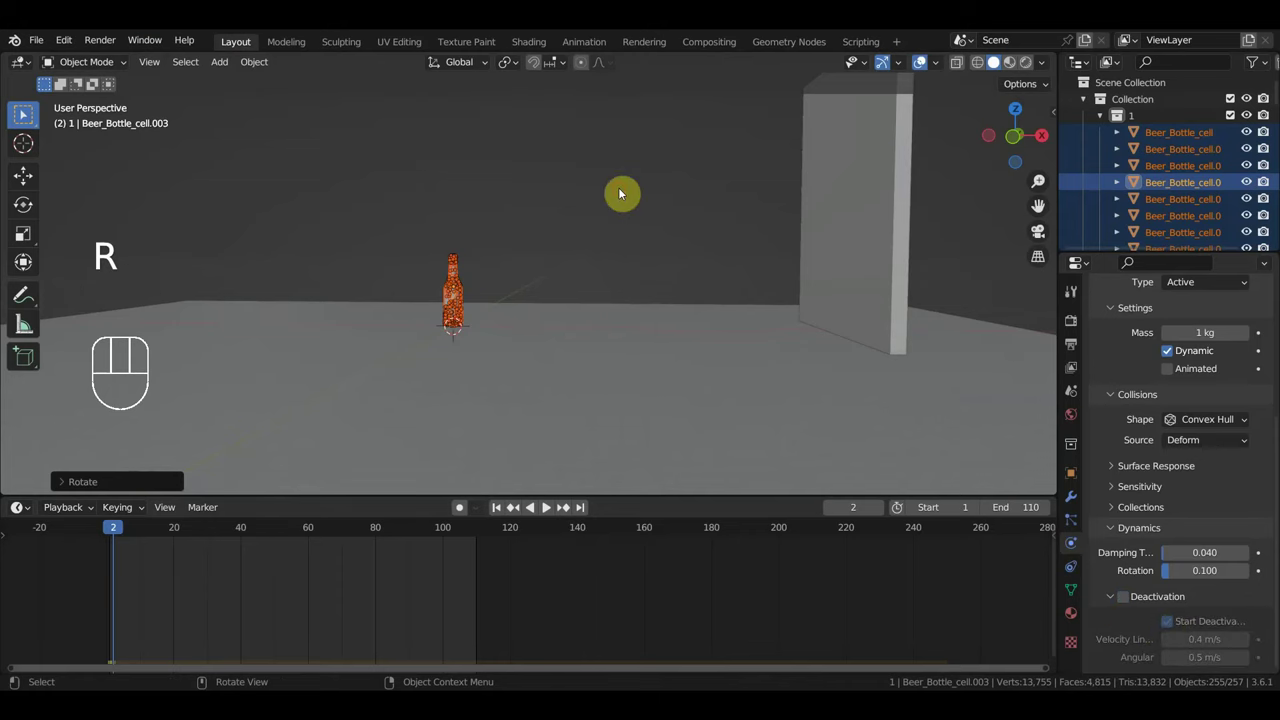
{"action": "key", "text": "r"}
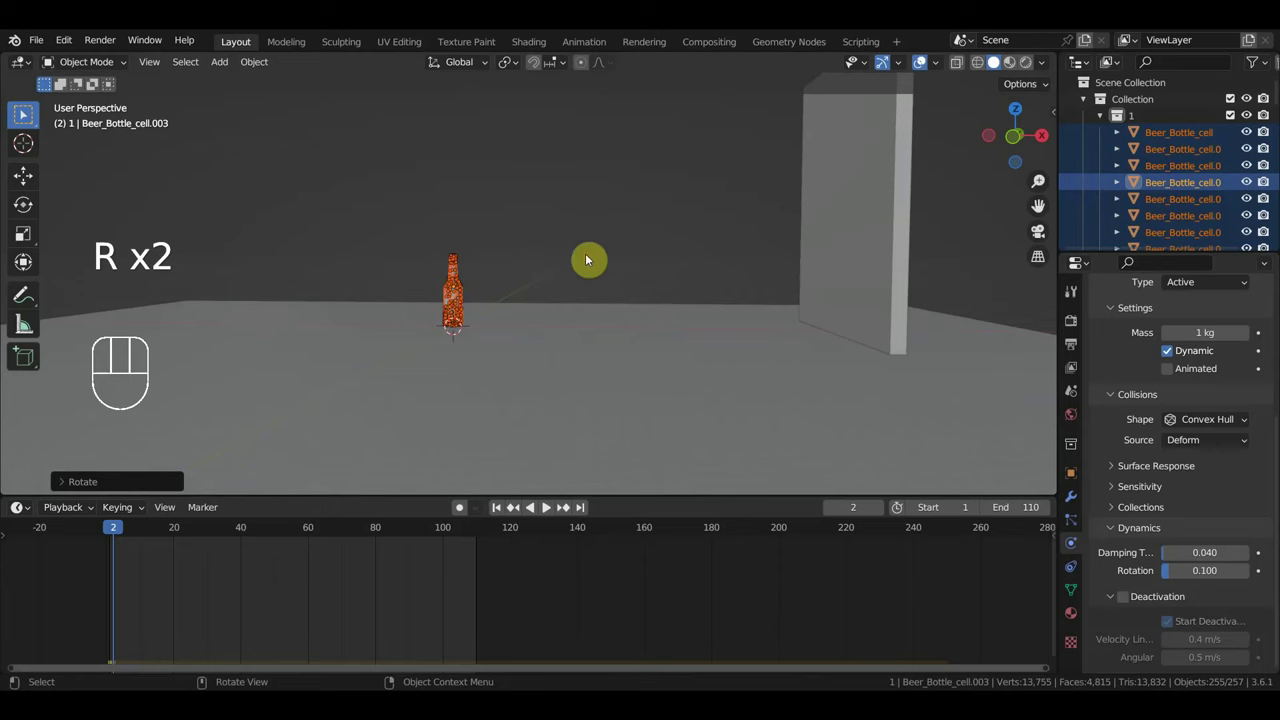
Enable Deactivation on the fragments and toggle Animated on then back off.
{"action": "left_click", "coordinate": [1135, 602]}
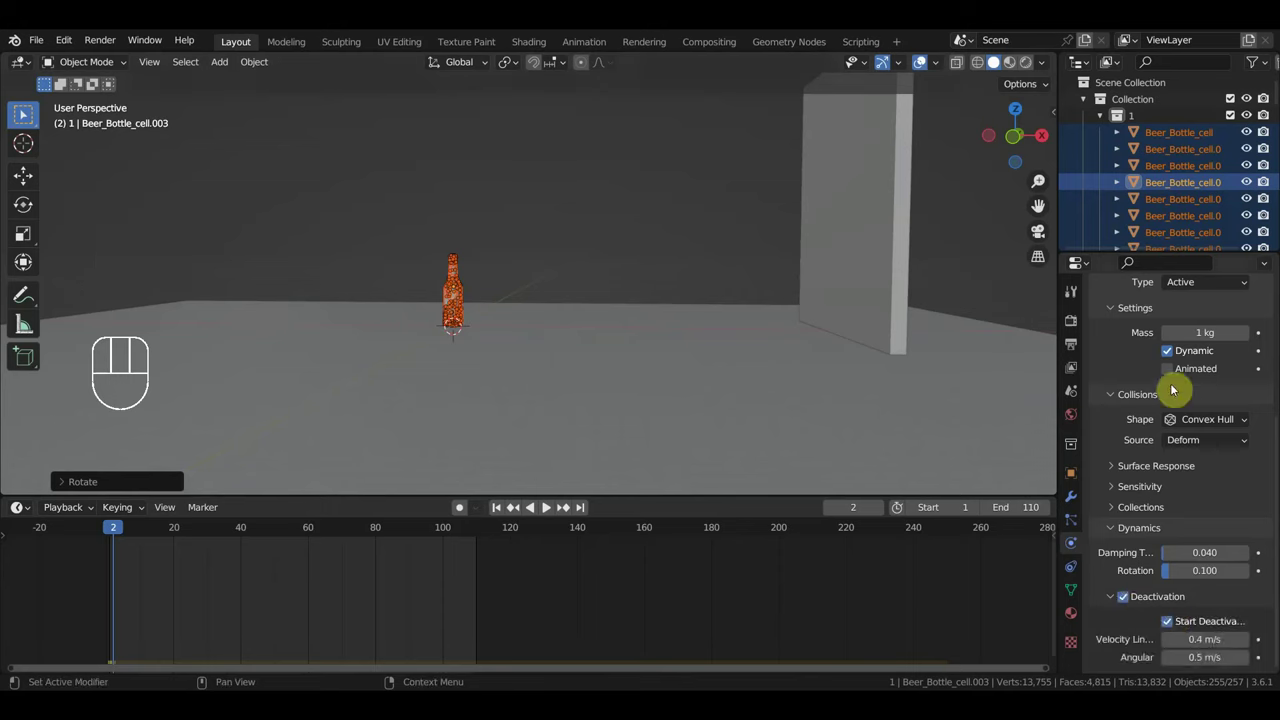
{"action": "left_click", "coordinate": [1174, 377]}
{"action": "key", "text": "r"}
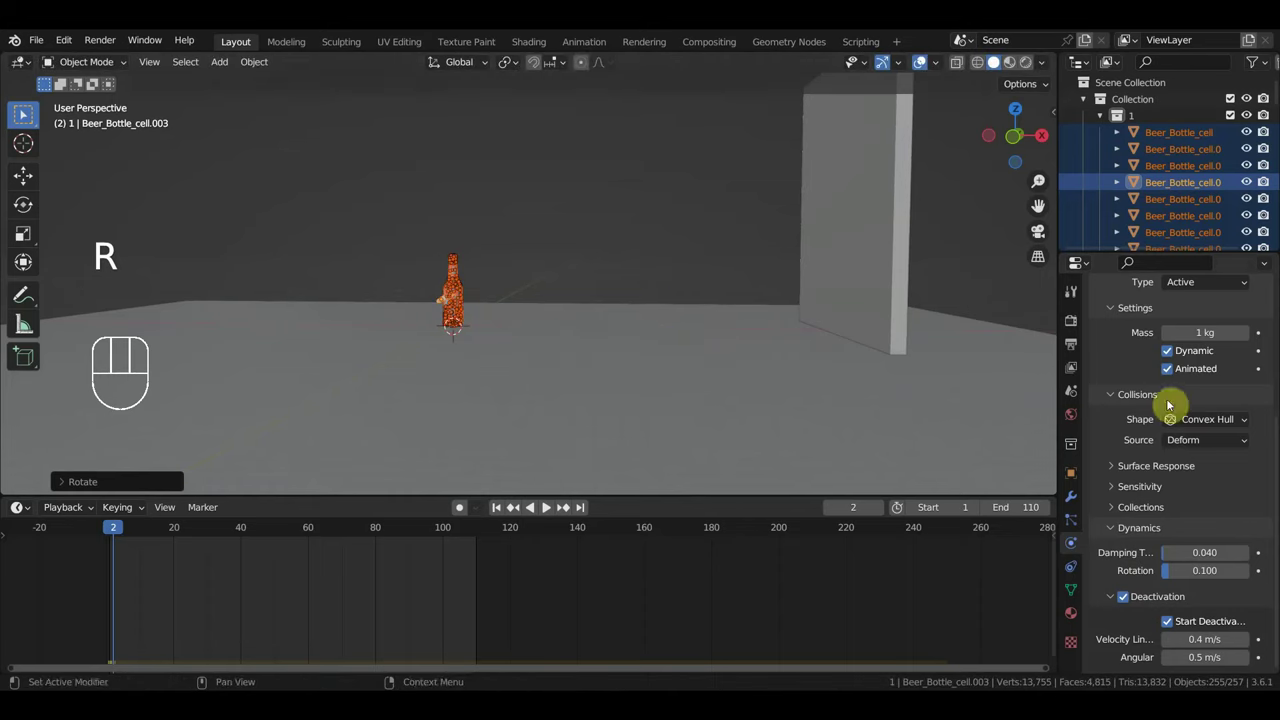
{"action": "left_click", "coordinate": [1178, 376]}
{"action": "key", "text": "g"}
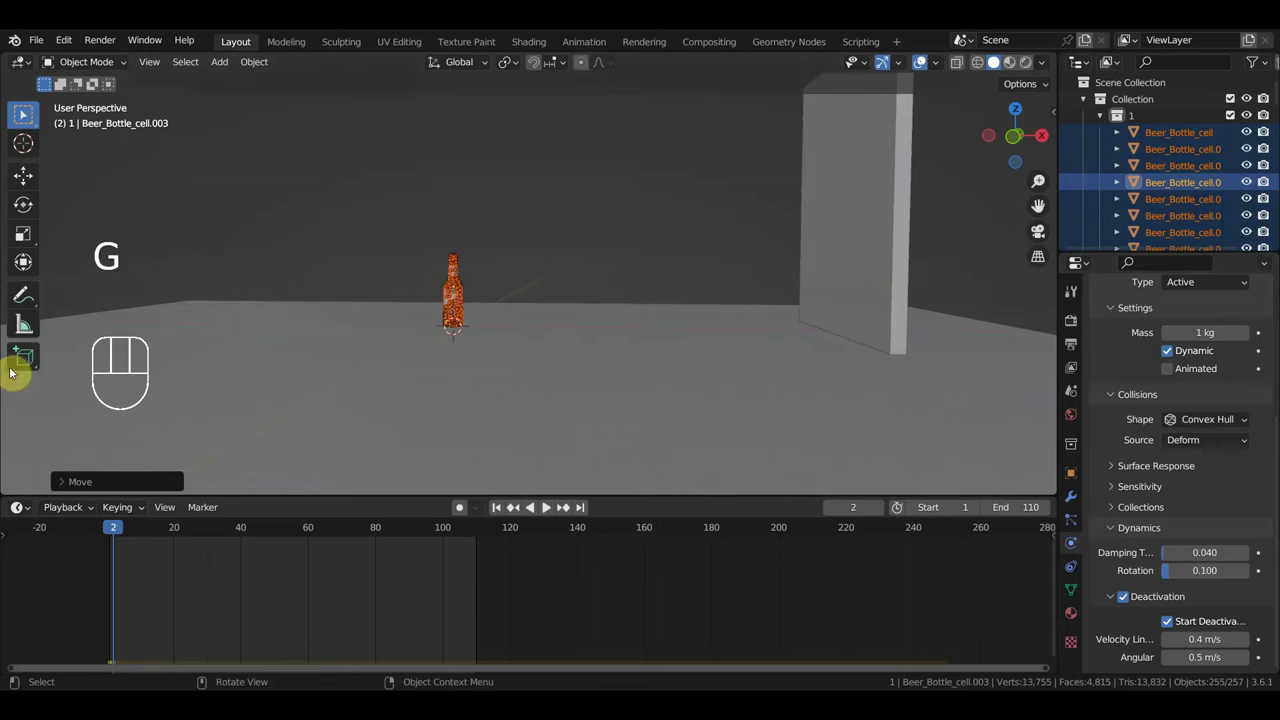
Play the simulation a few times to test the fragments, then reset to frame 0.
{"action": "key", "text": "space"}
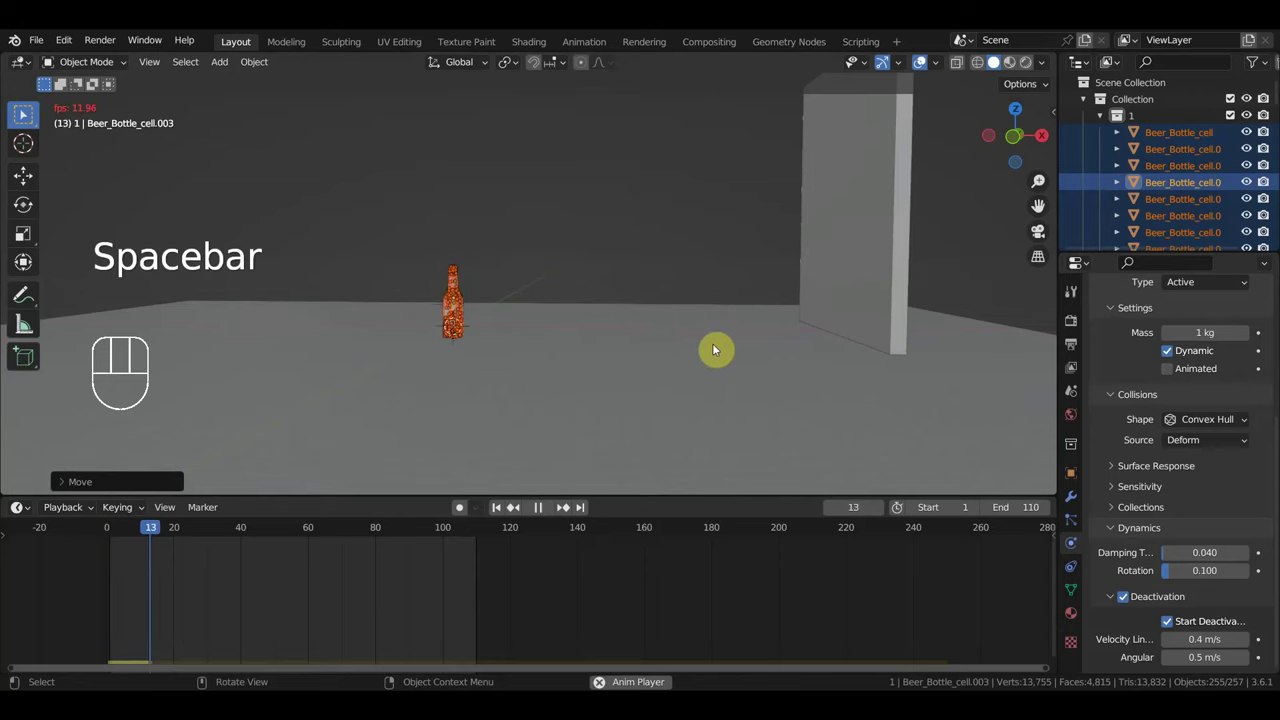
{"action": "key", "text": "space"}
{"action": "middle_click", "coordinate": [711, 339]}
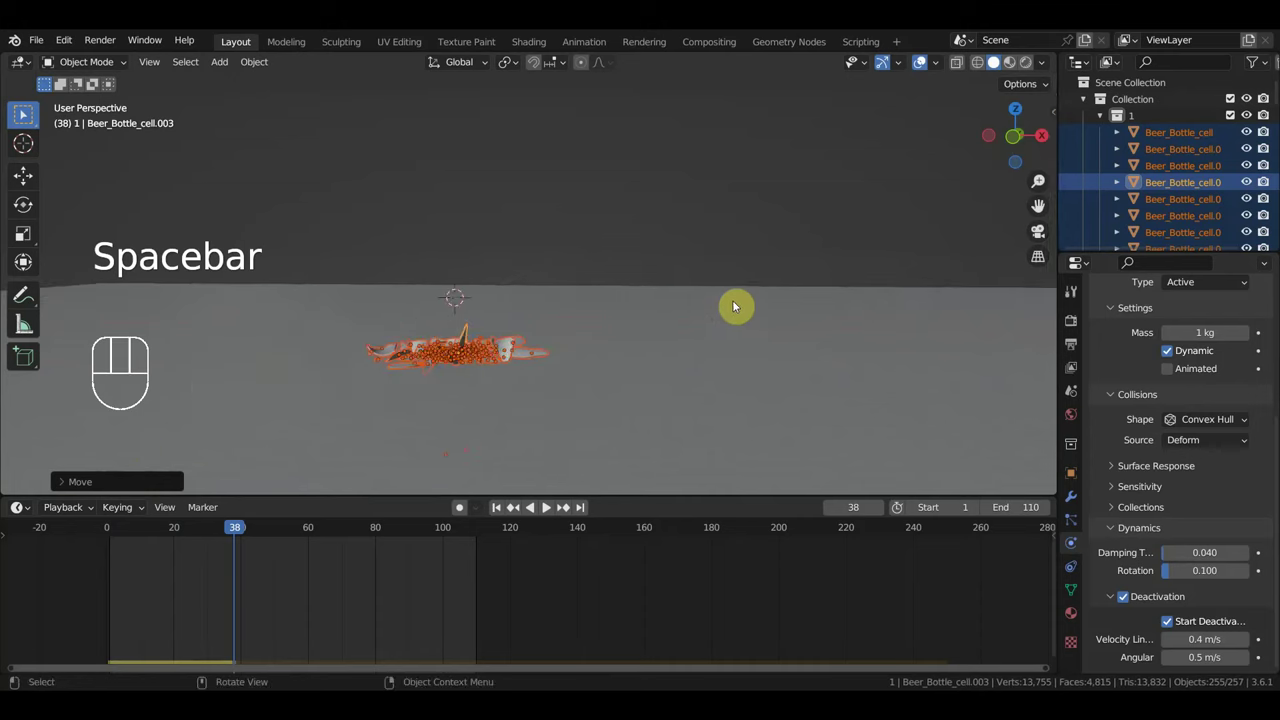
{"action": "key", "text": "space"}
{"action": "key", "text": "space"}
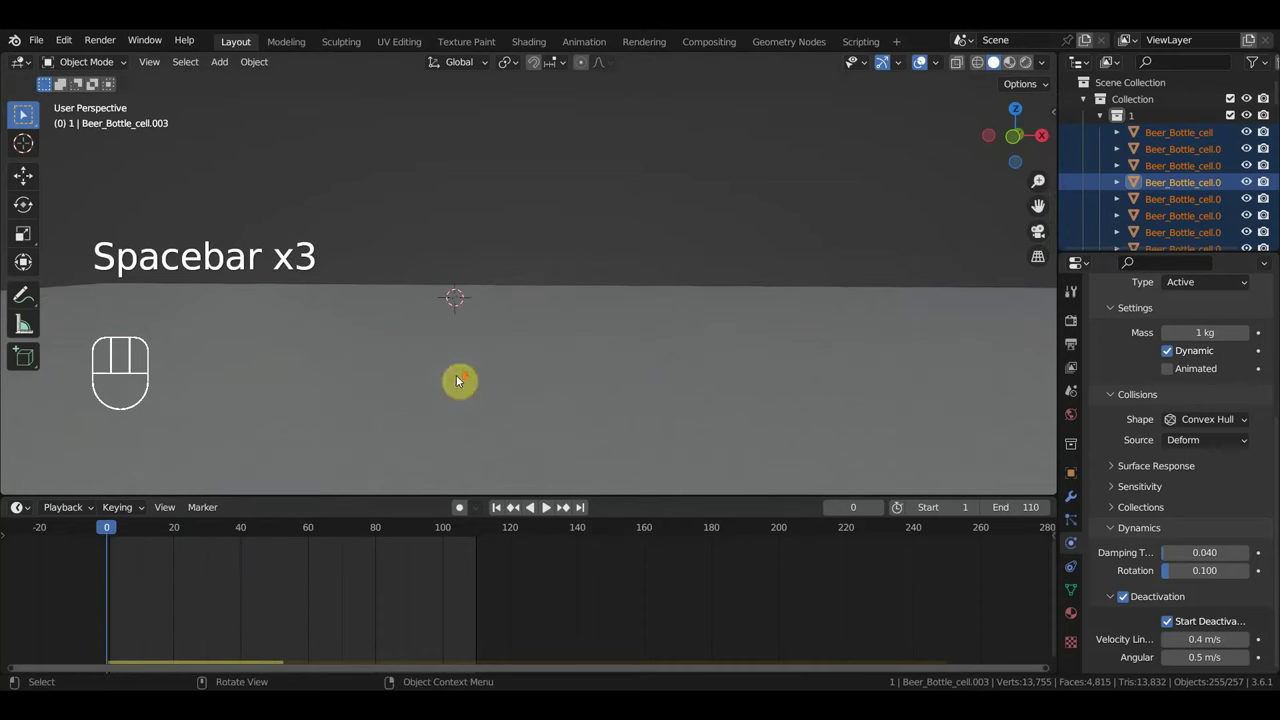
Stop the animation and reselect all the bottle fragment cells via their Outliner collection.
{"action": "key", "text": "space"}
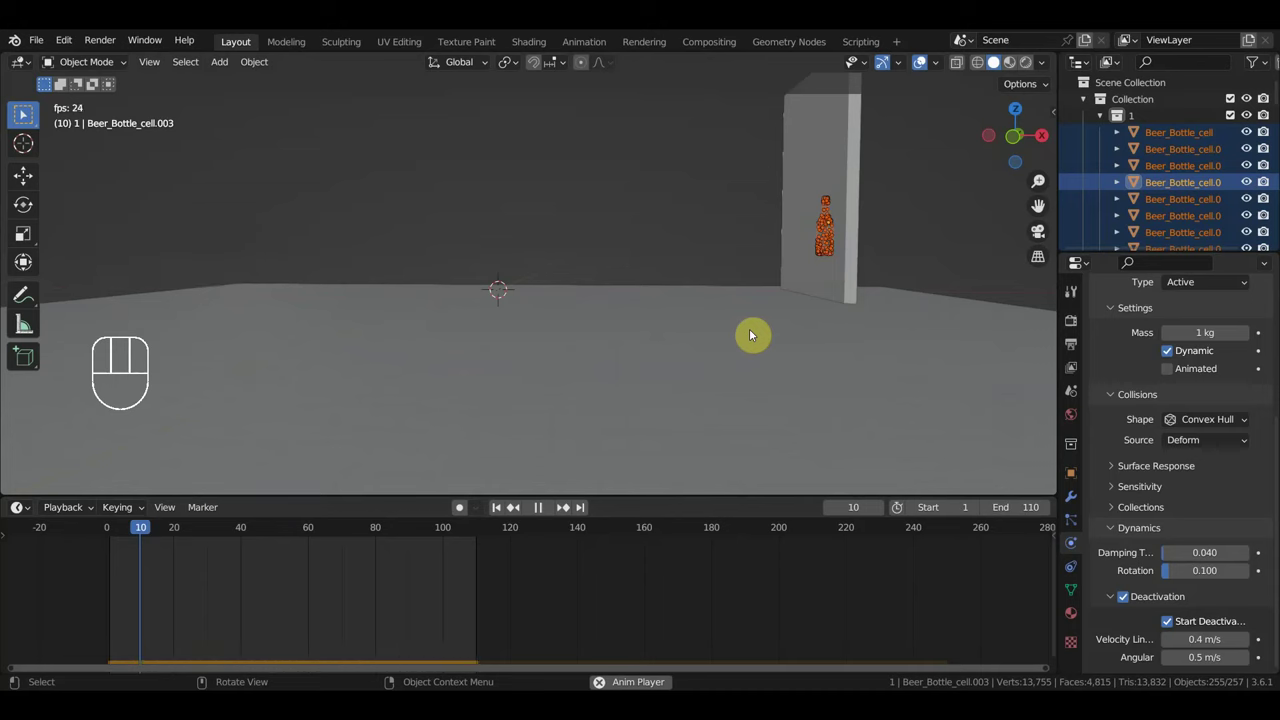
{"action": "key", "text": "space"}
{"action": "middle_click", "coordinate": [879, 295]}
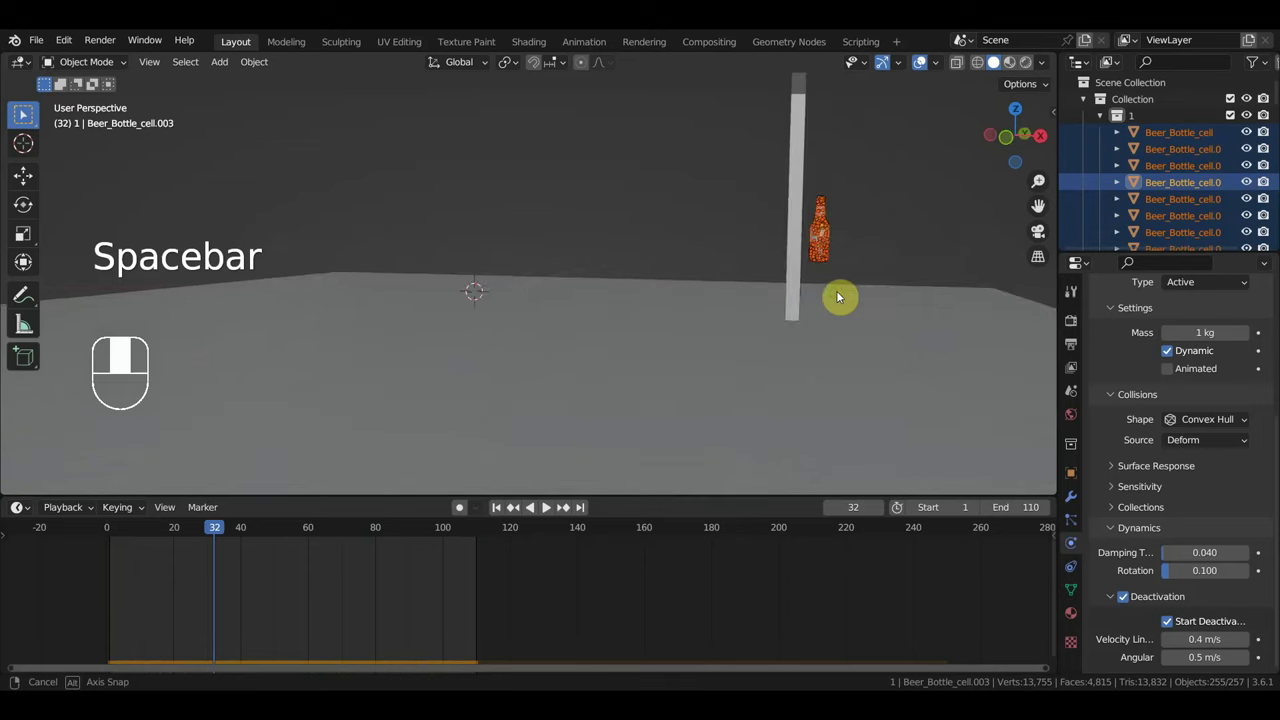
{"action": "key", "text": "g"}
{"action": "key", "text": "r"}
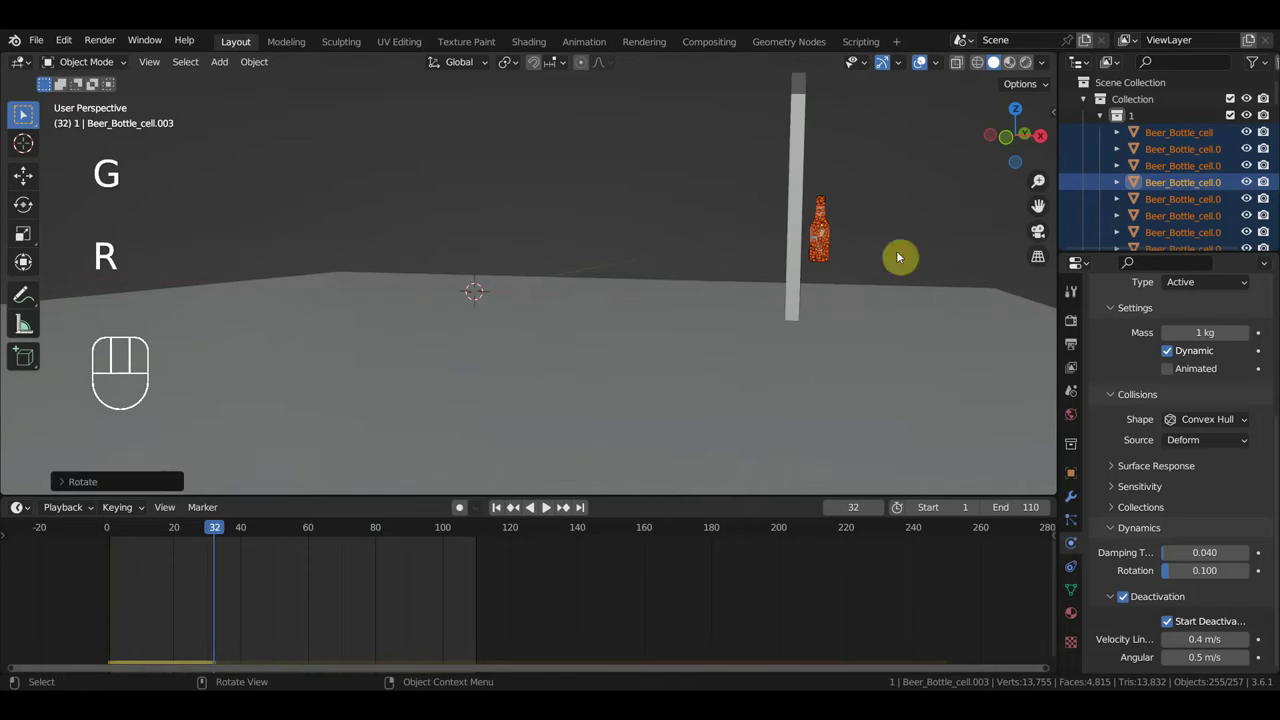
{"action": "key", "text": "r"}
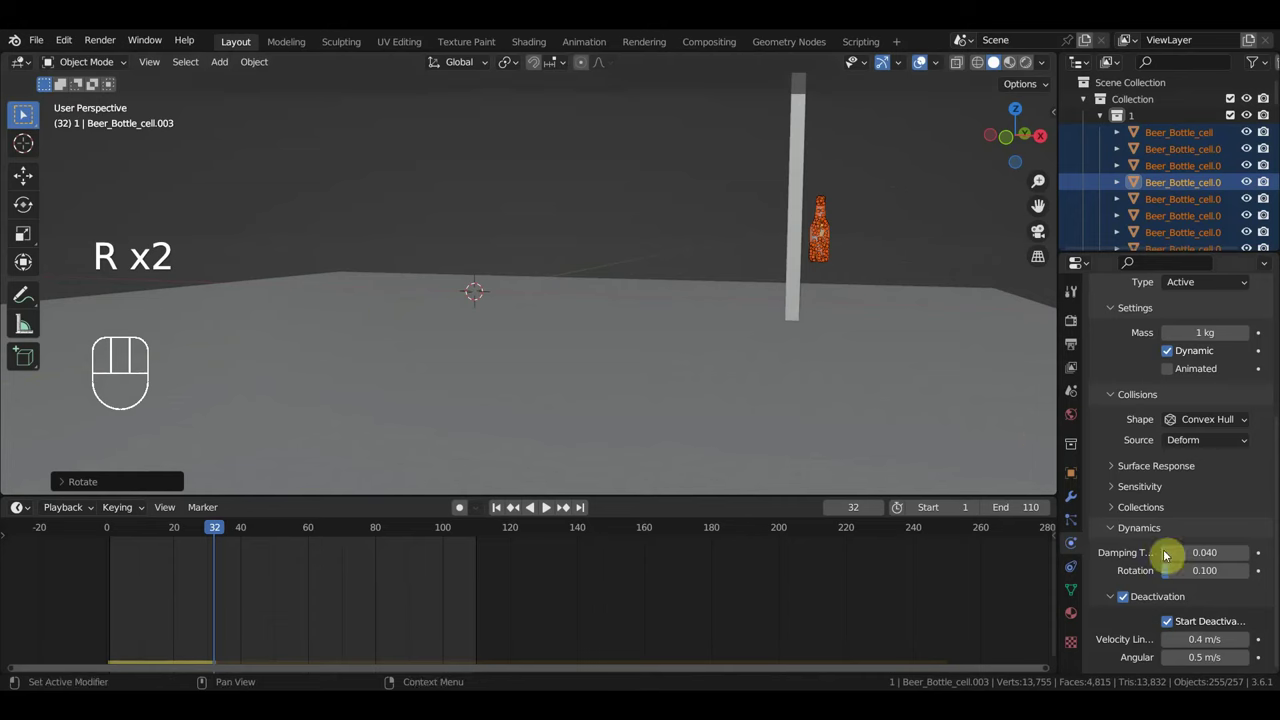
{"action": "left_click_drag", "start_coordinate": [1132, 601], "coordinate": [798, 332]}
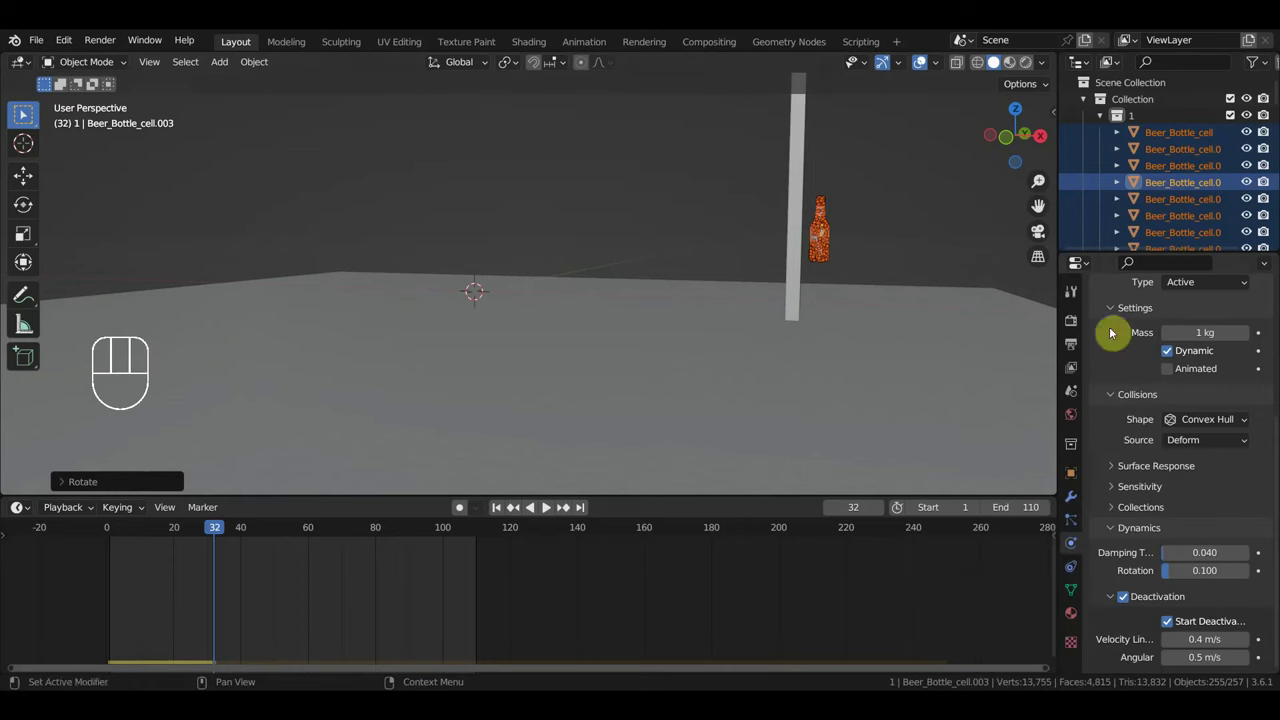
{"action": "left_click", "coordinate": [1152, 125]}
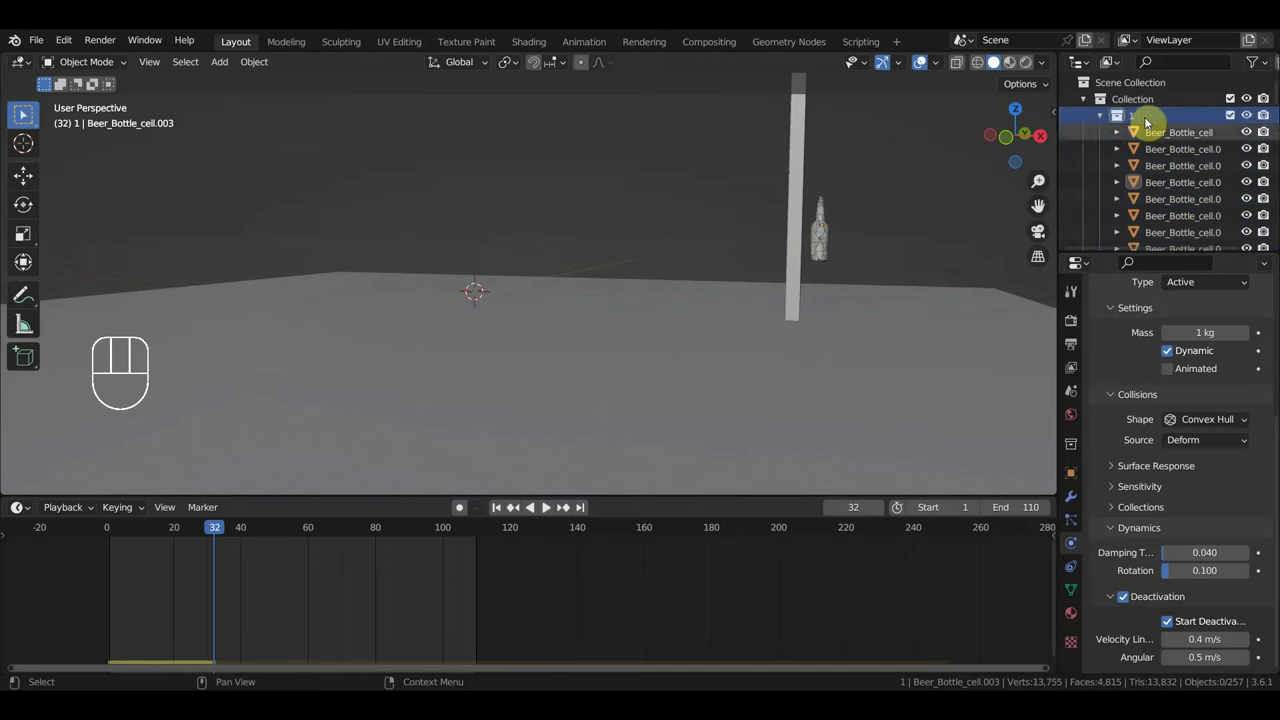
{"action": "left_click", "coordinate": [833, 247]}
Rotate the fractured bottle so it lies tilted sideways in the air beside the wall.
{"action": "key", "text": "r"}
{"action": "key", "text": "r"}
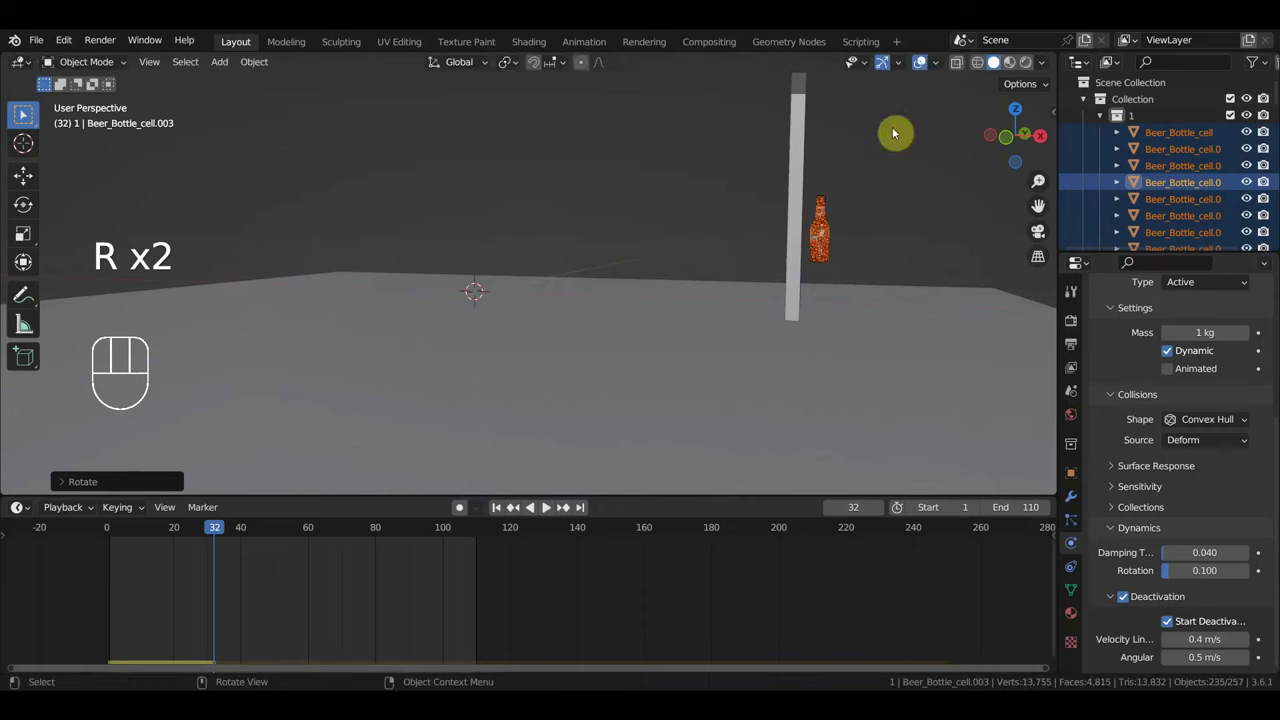
{"action": "left_click_drag", "start_coordinate": [258, 67], "coordinate": [319, 160]}
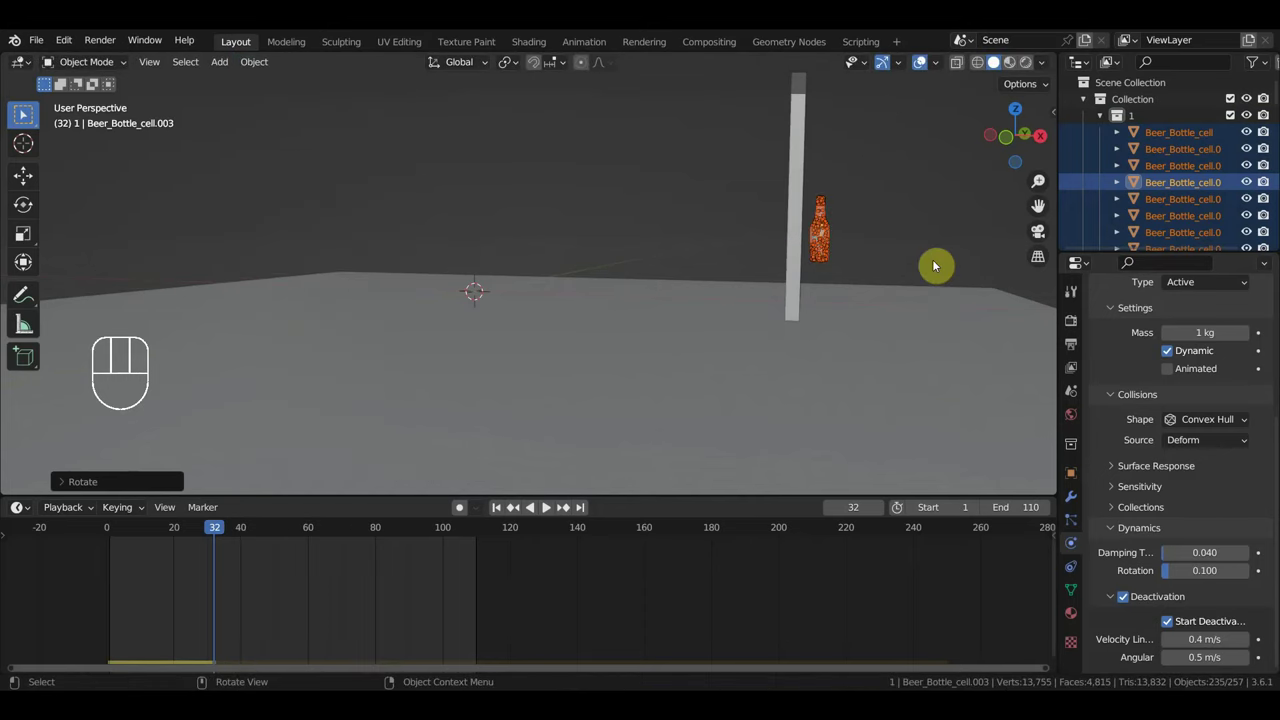
{"action": "key", "text": "g"}
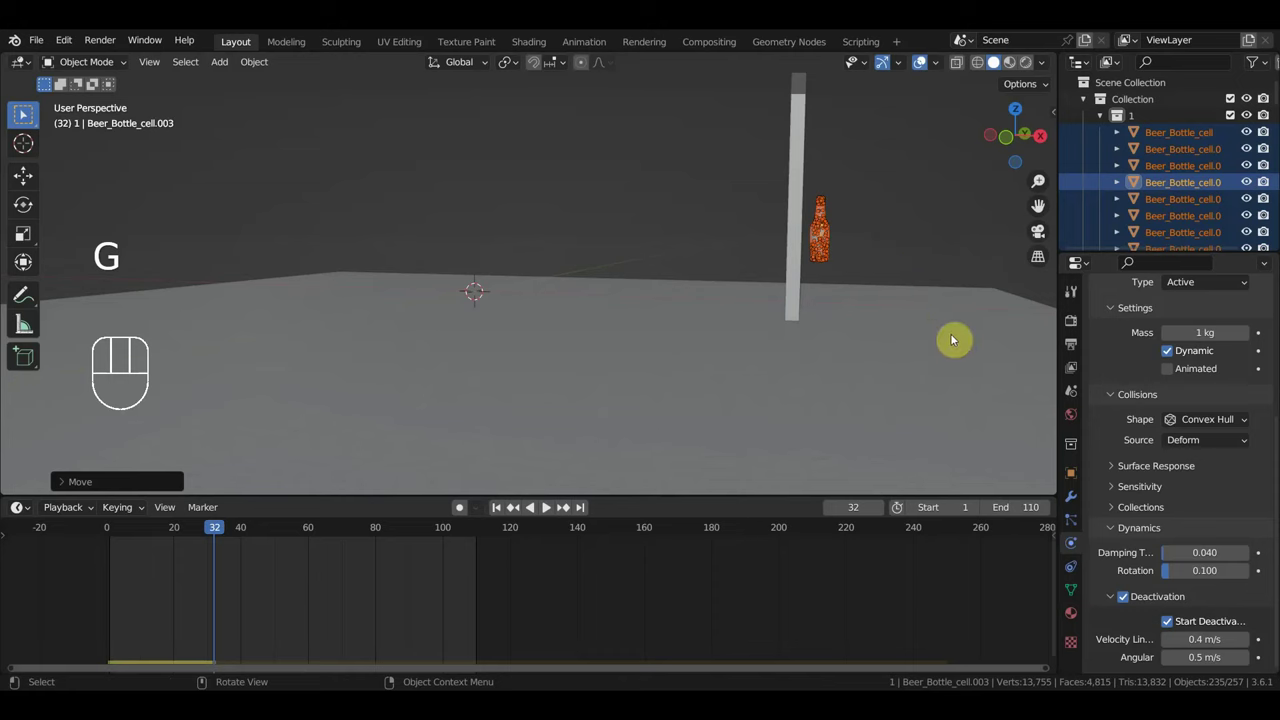
{"action": "left_click_drag", "start_coordinate": [266, 71], "coordinate": [485, 350]}
{"action": "left_click_drag", "start_coordinate": [264, 67], "coordinate": [471, 389]}
{"action": "key", "text": "r"}
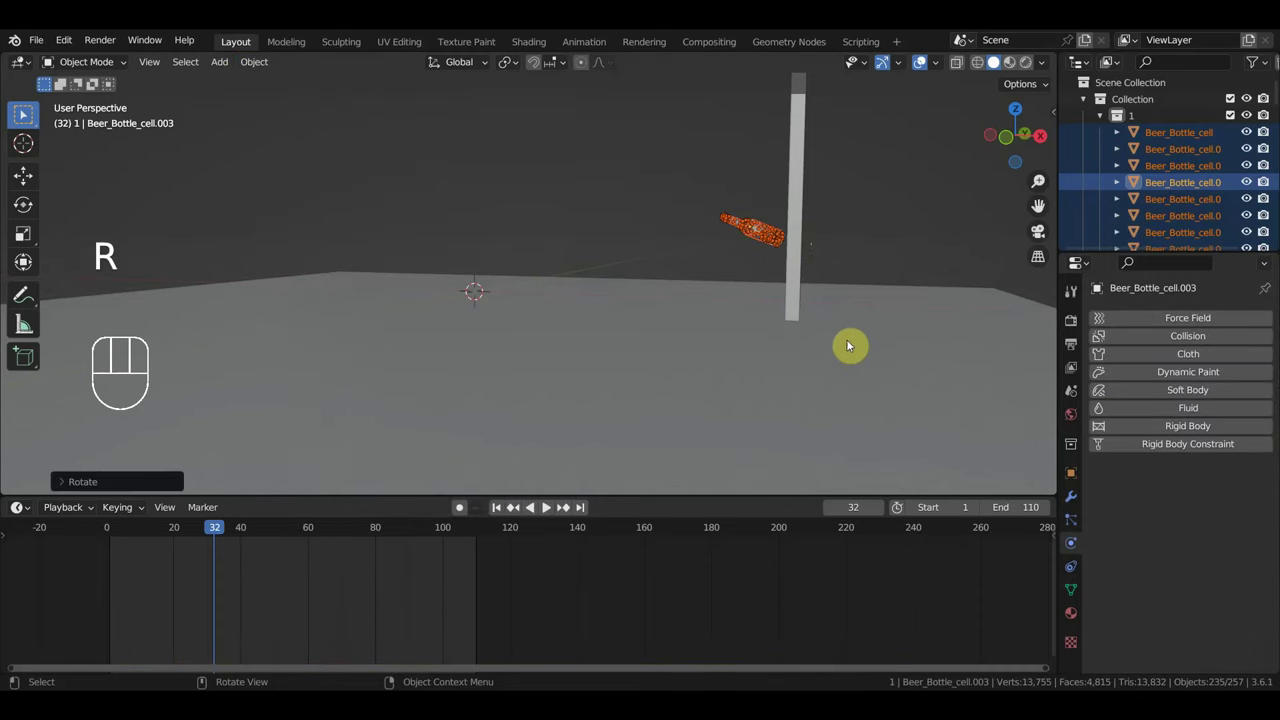
Give the tilted bottle Active rigid body physics that starts deactivated and test-play it.
{"action": "key", "text": "g"}
{"action": "key", "text": "space"}
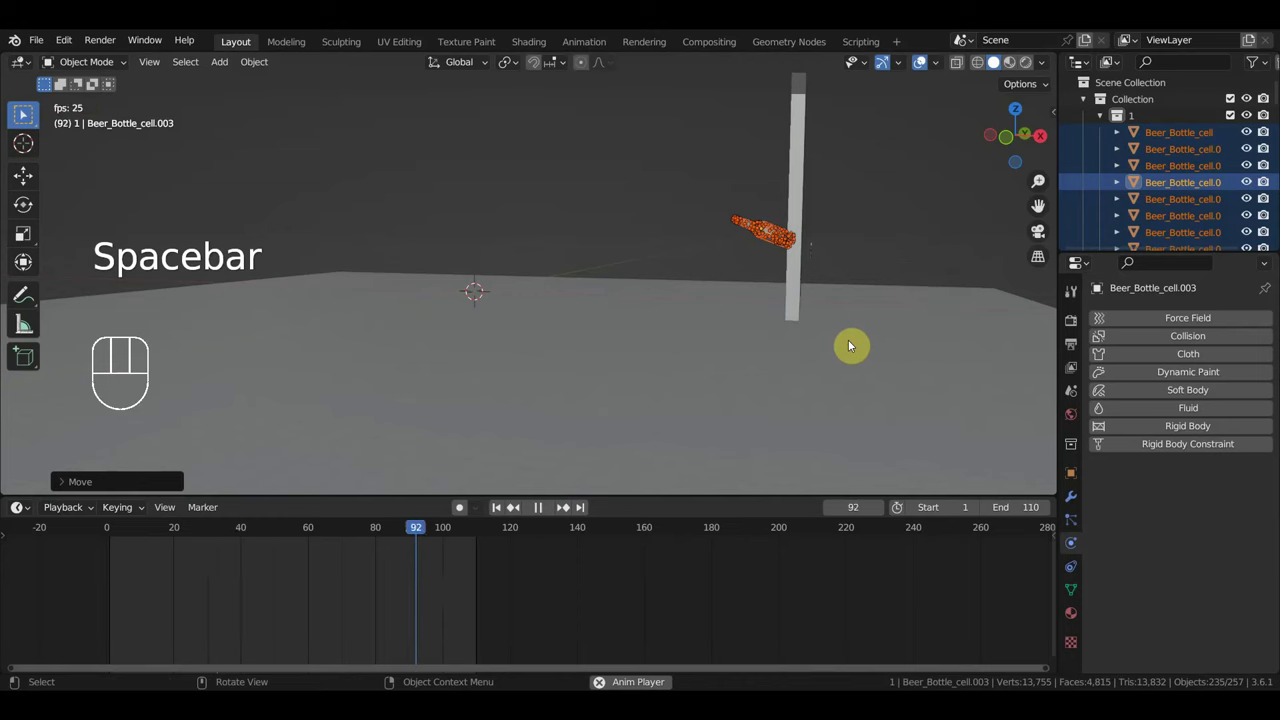
{"action": "key", "text": "space"}
{"action": "left_click", "coordinate": [552, 506]}
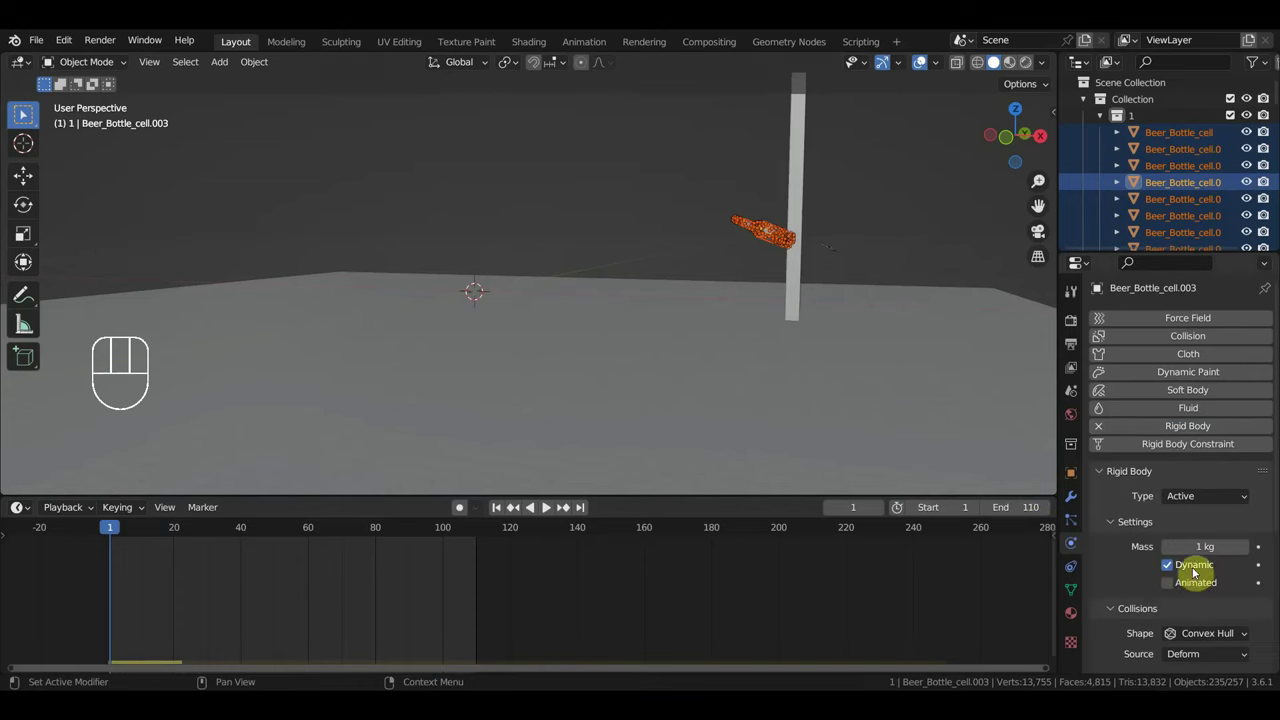
{"action": "key", "text": "space"}
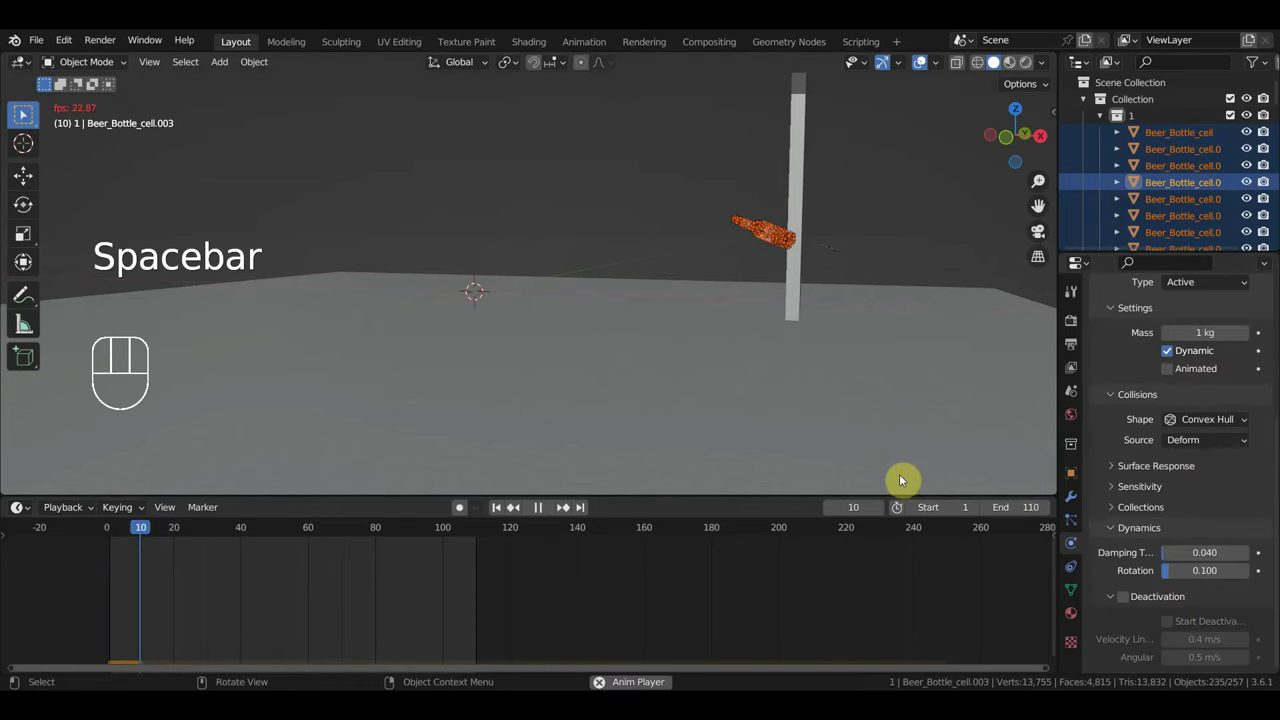
{"action": "key", "text": "space"}
{"action": "left_click", "coordinate": [550, 507]}
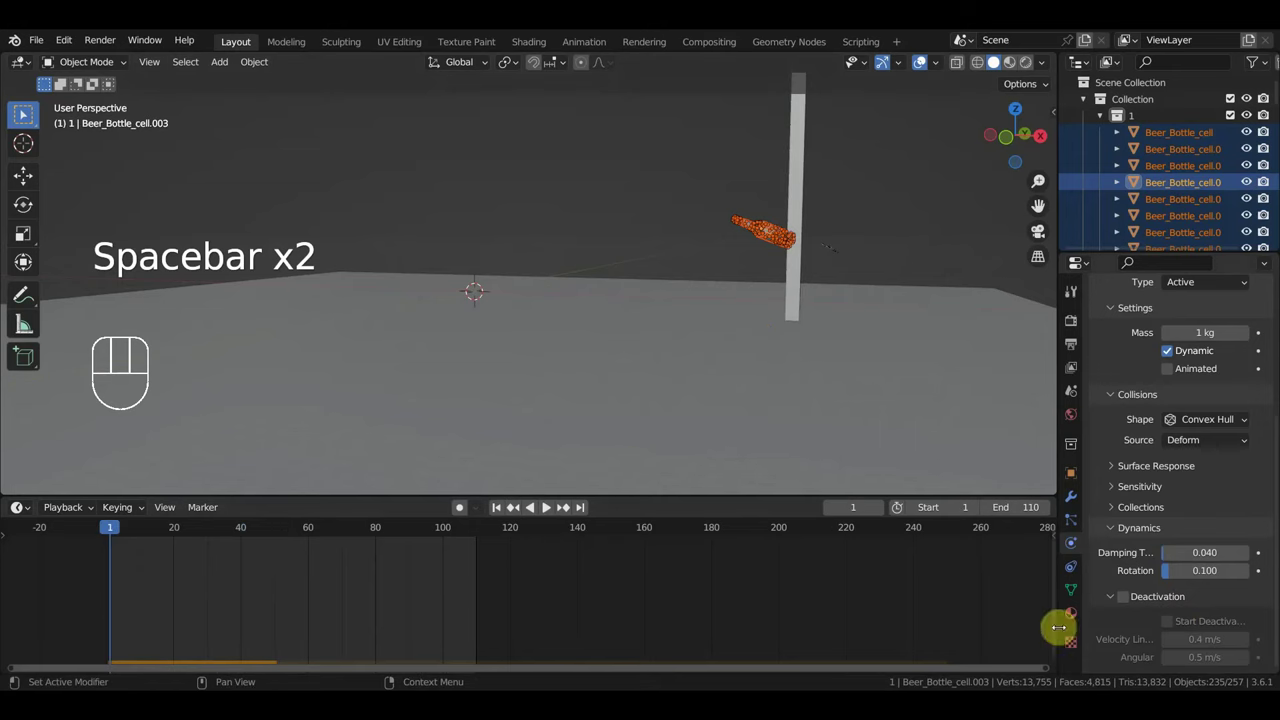
Replay the simulation so the bottle shatters across the floor by frame 30, then bring up the Object menu.
{"action": "key", "text": "space"}
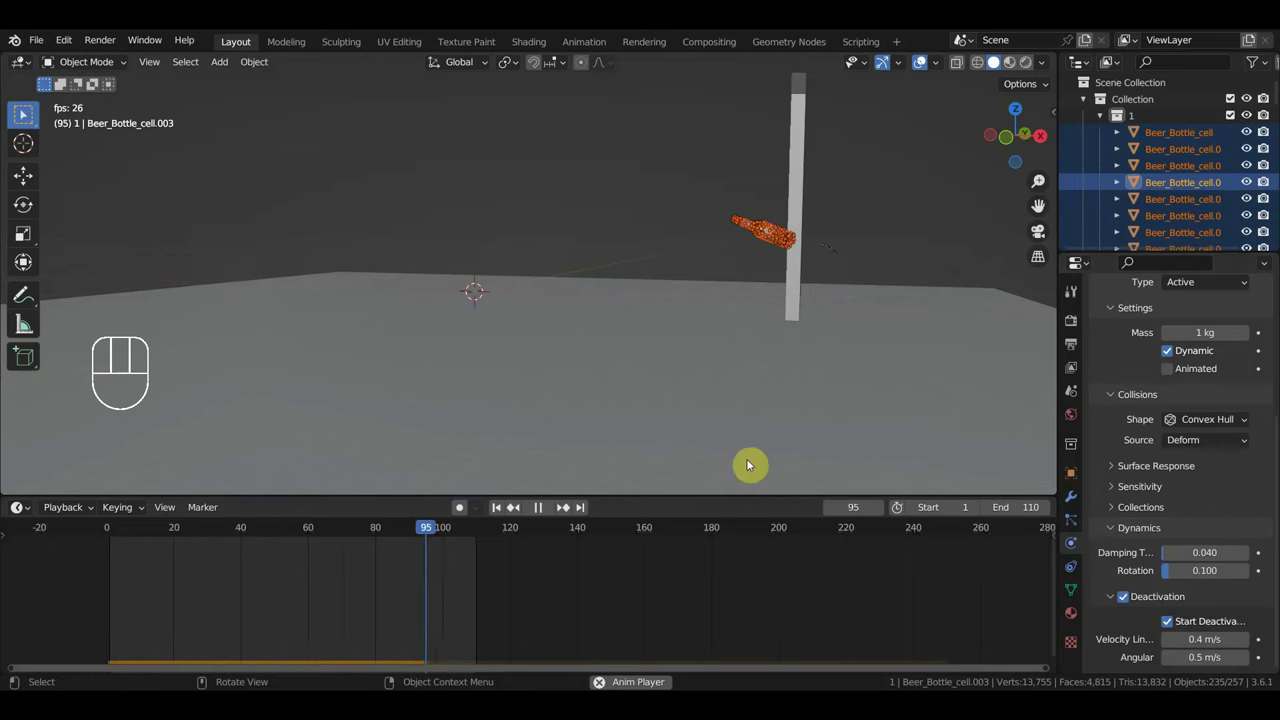
{"action": "key", "text": "space"}
{"action": "left_click", "coordinate": [114, 538]}
{"action": "key", "text": "space"}
{"action": "left_click", "coordinate": [116, 538]}
{"action": "left_click_drag", "start_coordinate": [243, 64], "coordinate": [497, 358]}
Run the simulation to frame 105 and orbit out to watch the fragments settle near the wall.
{"action": "key", "text": "space"}
{"action": "key", "text": "space"}
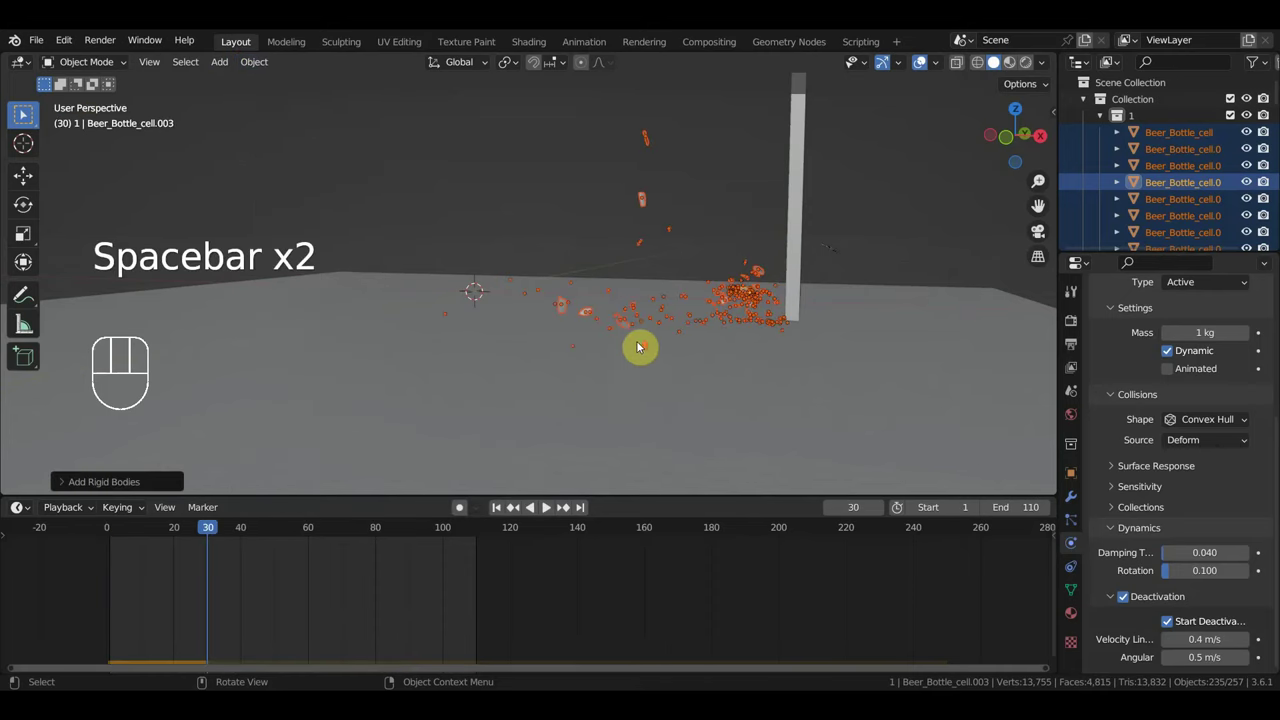
{"action": "middle_click", "coordinate": [699, 353]}
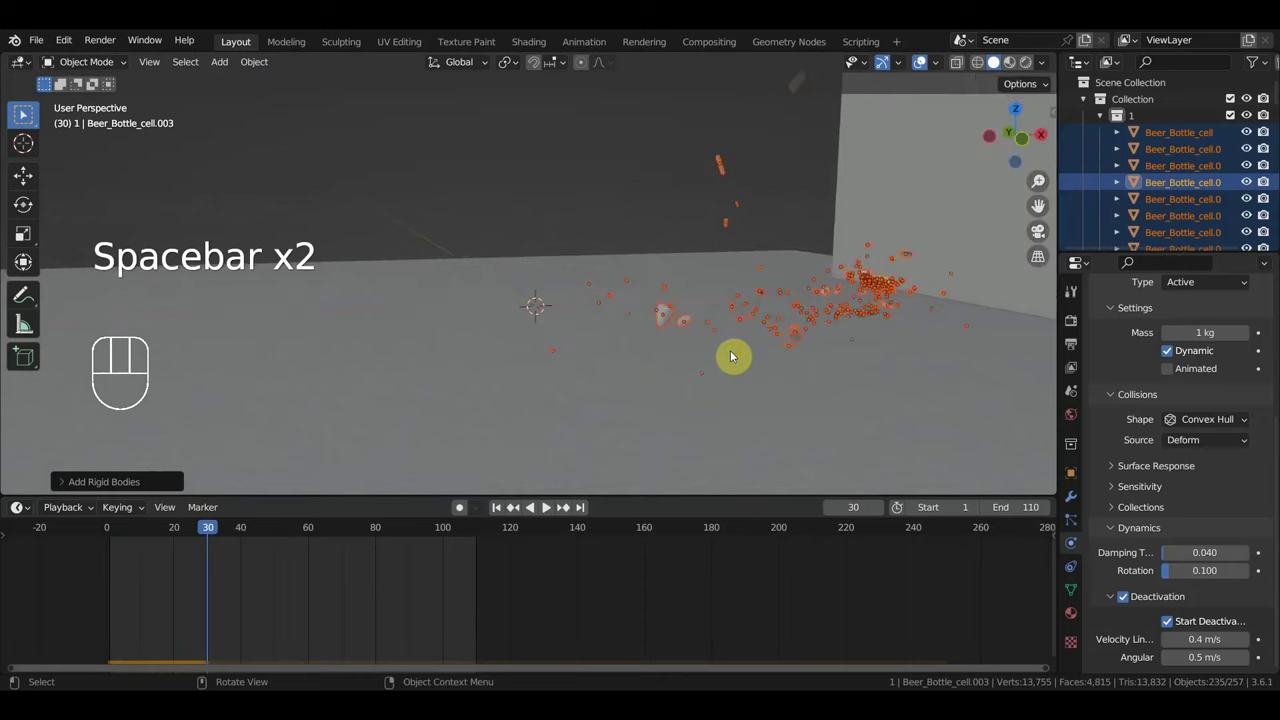
{"action": "key", "text": "space"}
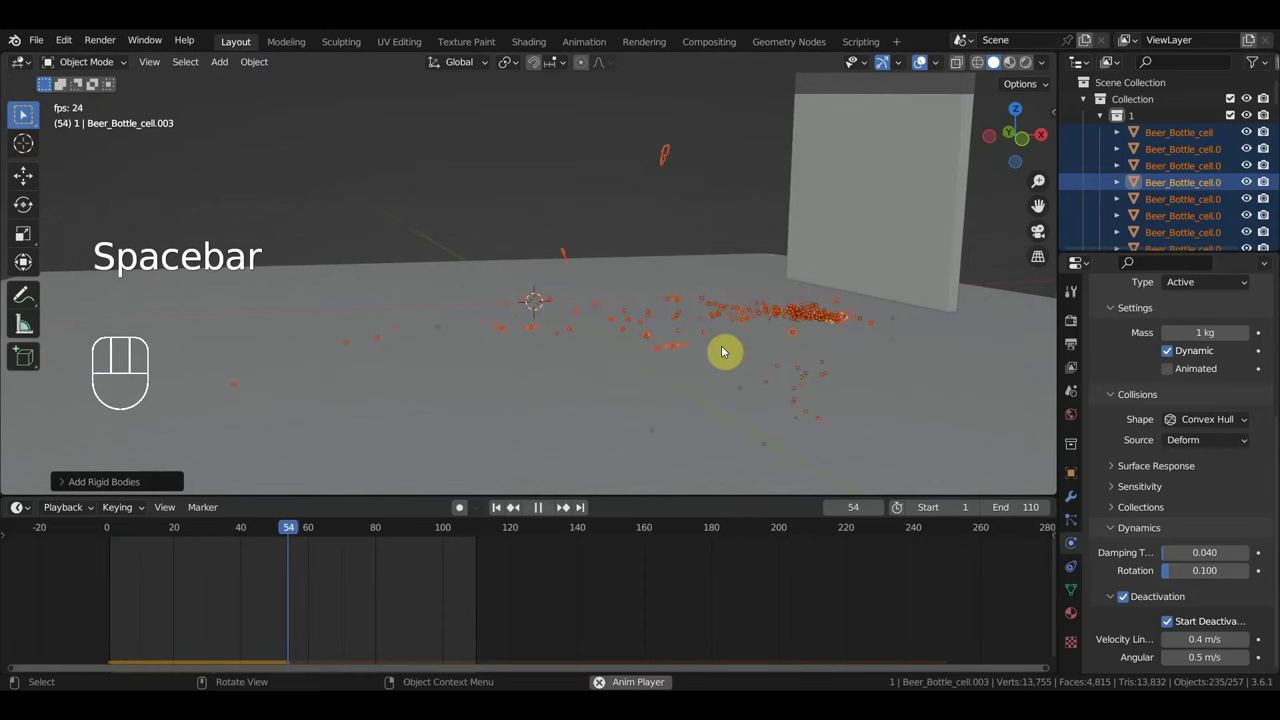
{"action": "key", "text": "space"}
{"action": "middle_click", "coordinate": [697, 382]}
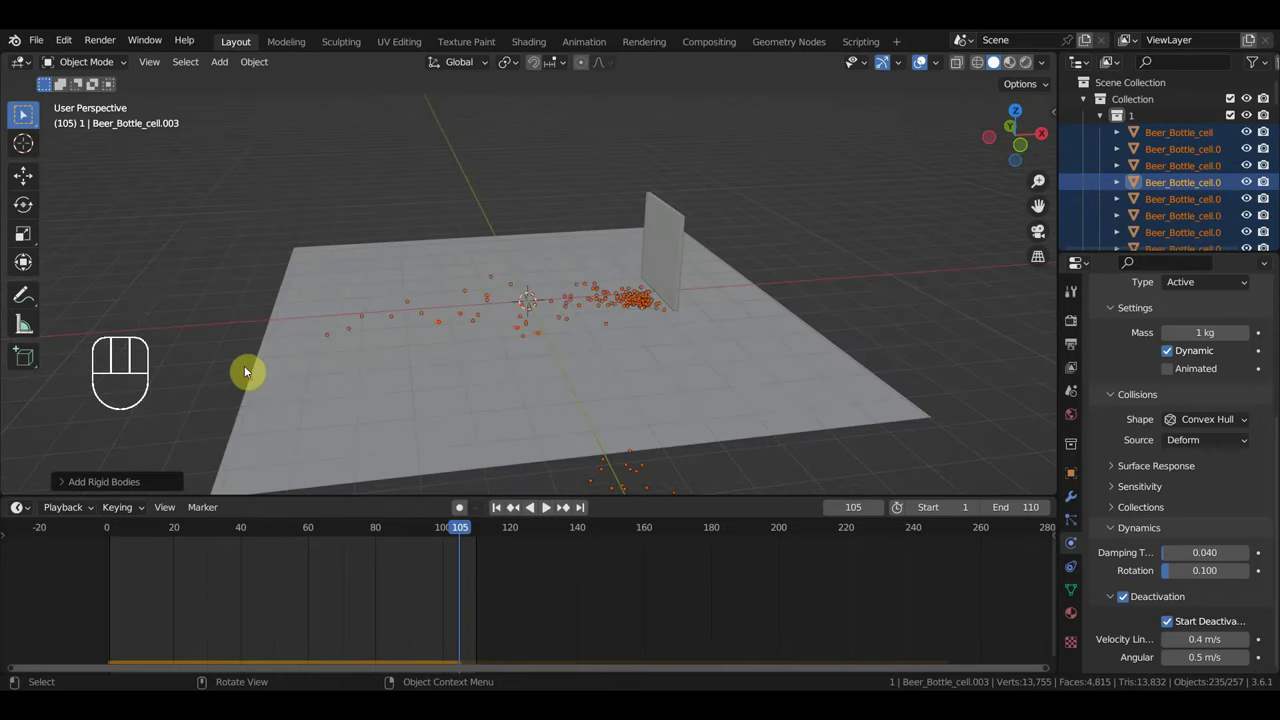
{"action": "left_click_drag", "start_coordinate": [429, 369], "coordinate": [449, 348]}
Select the porch floor Plane, confirming its rigid body reads Passive and Animated.
{"action": "left_click", "coordinate": [367, 389]}
{"action": "middle_click", "coordinate": [412, 383]}
{"action": "middle_click", "coordinate": [680, 317]}
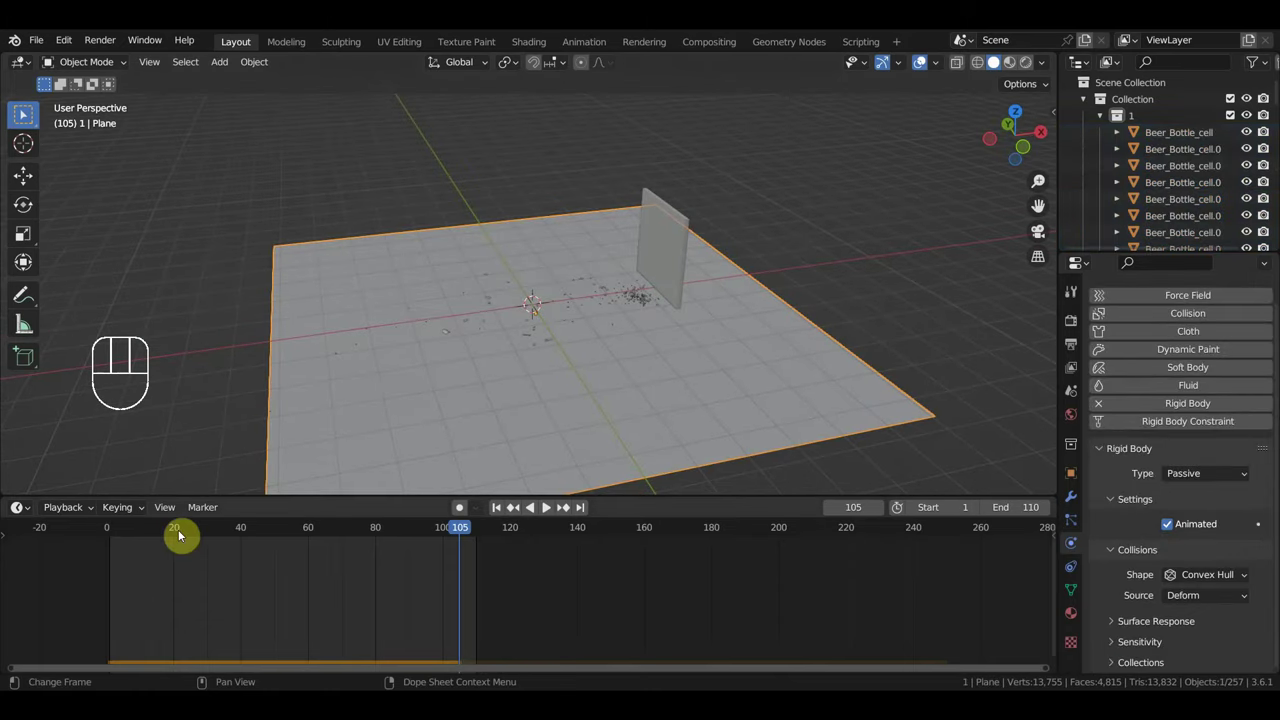
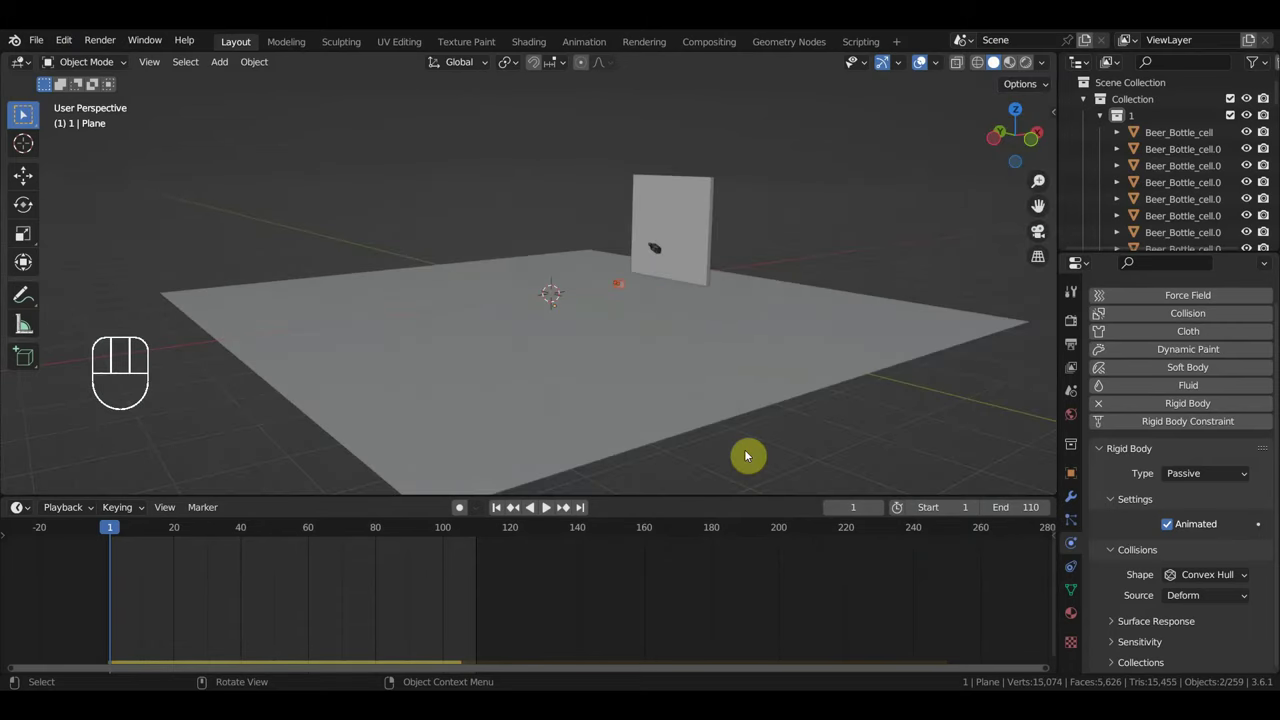
Resize the temporary block, then delete the two temporary block objects from the scene.
{"action": "key", "text": "s"}
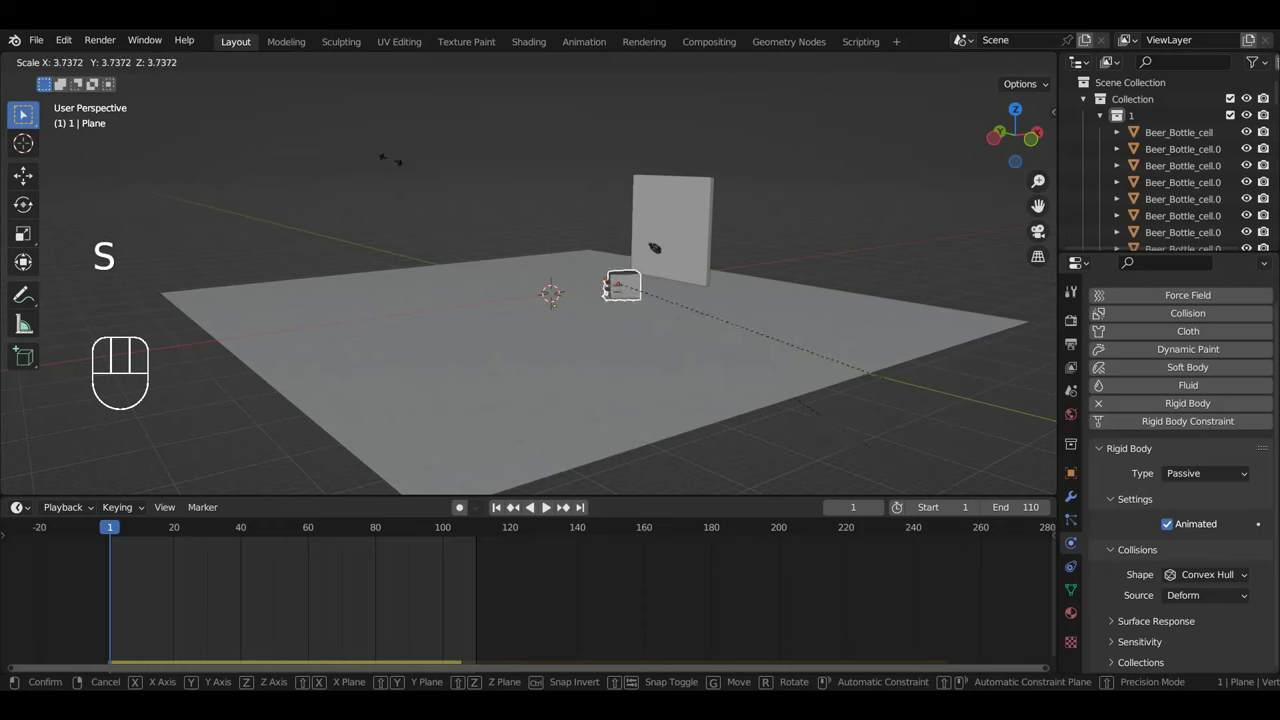
{"action": "key", "text": "s"}
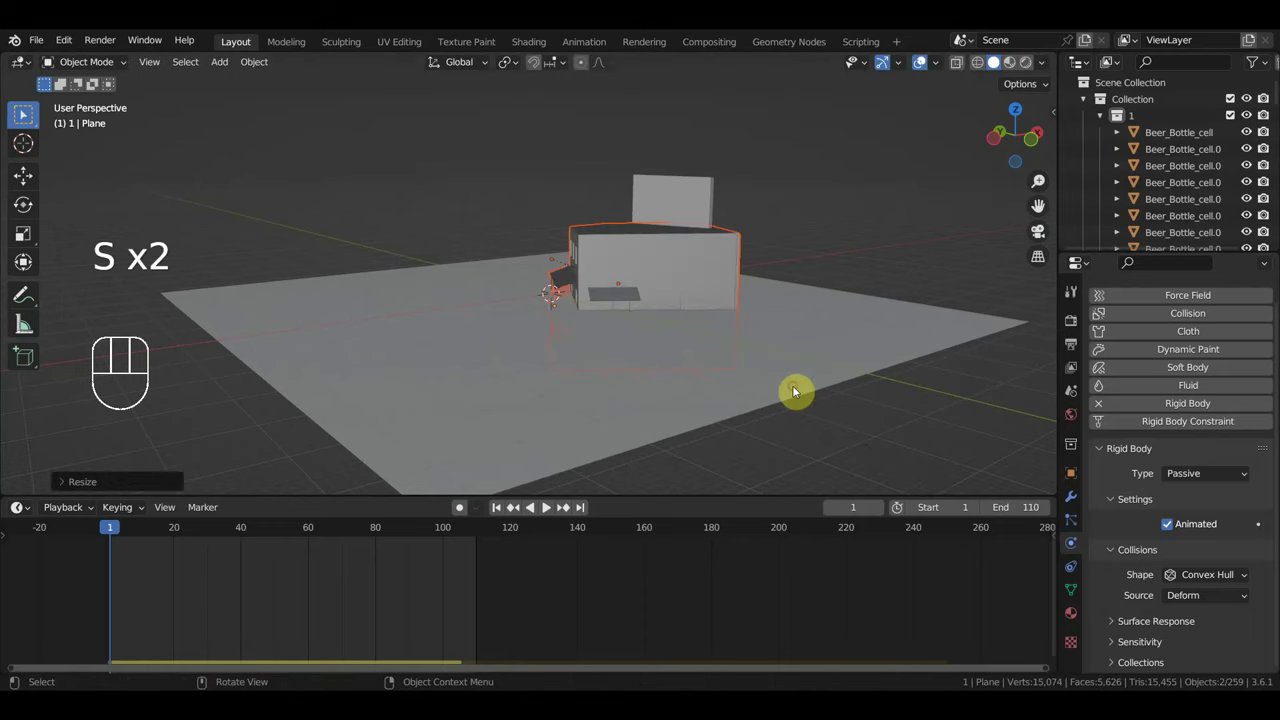
{"action": "key", "text": "Delete"}
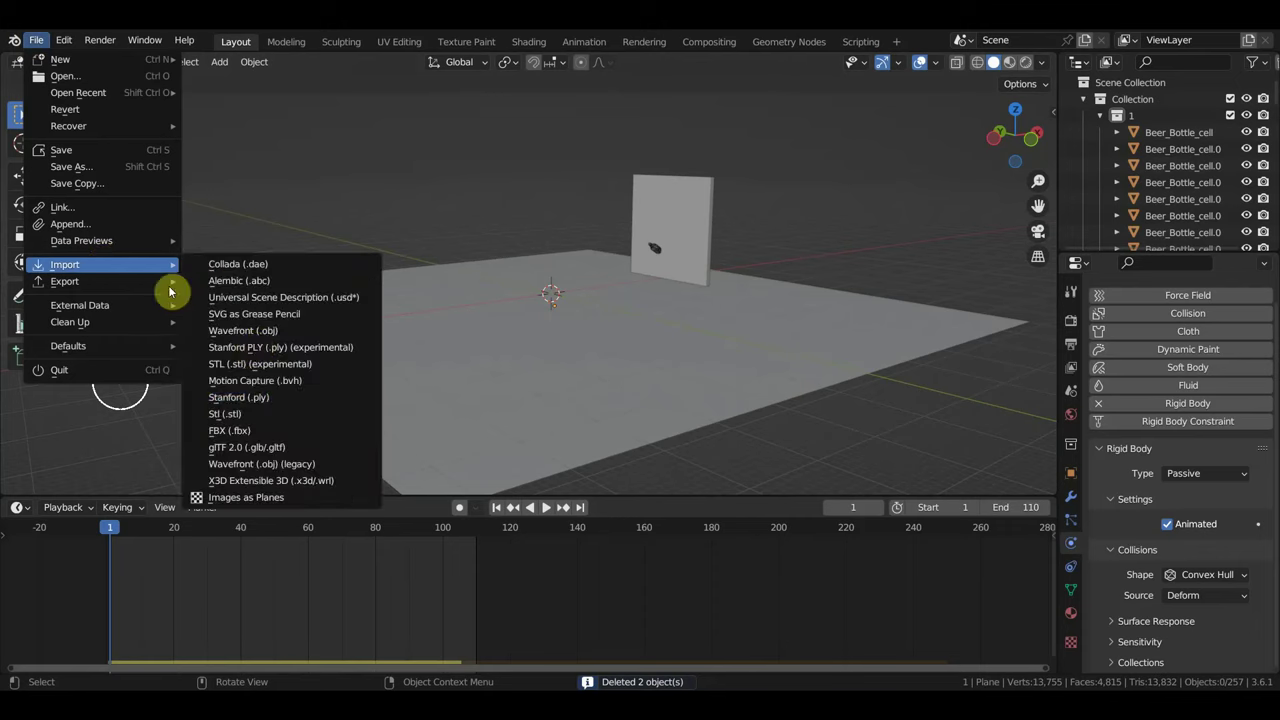
Import the western house FBX model and inspect it from above and in perspective.
{"action": "left_click", "coordinate": [278, 435]}
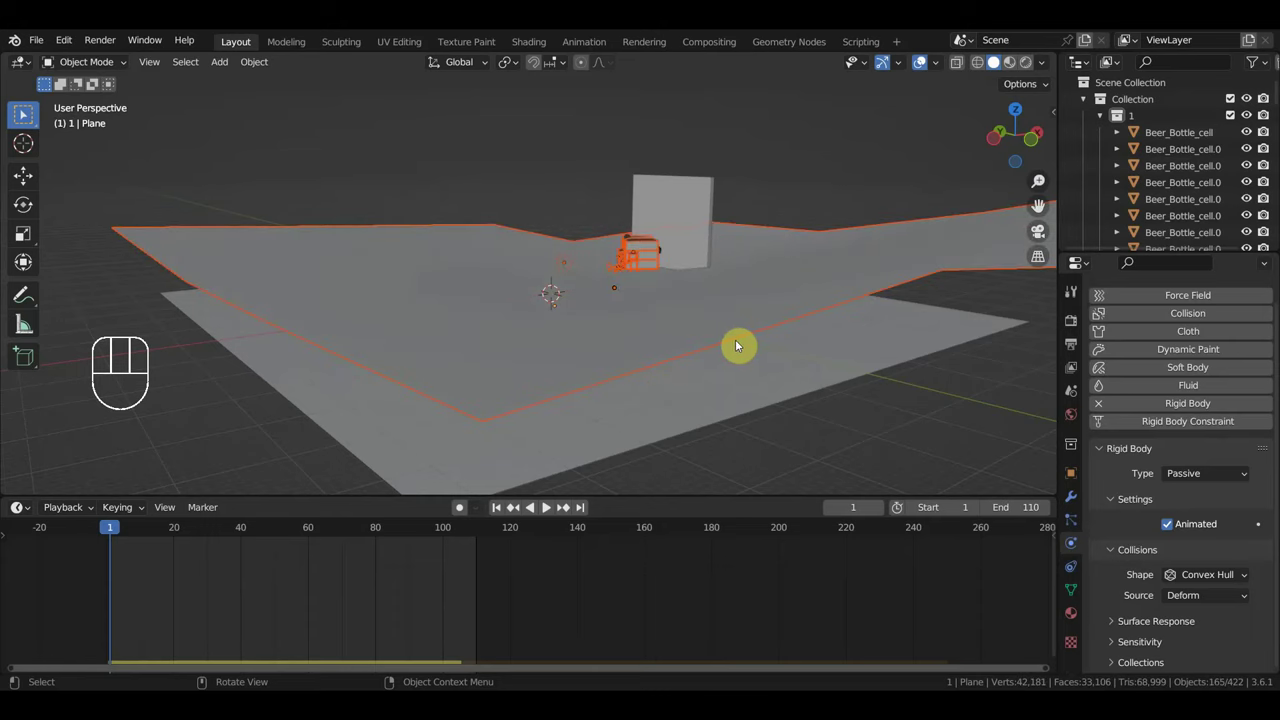
{"action": "key", "text": "s"}
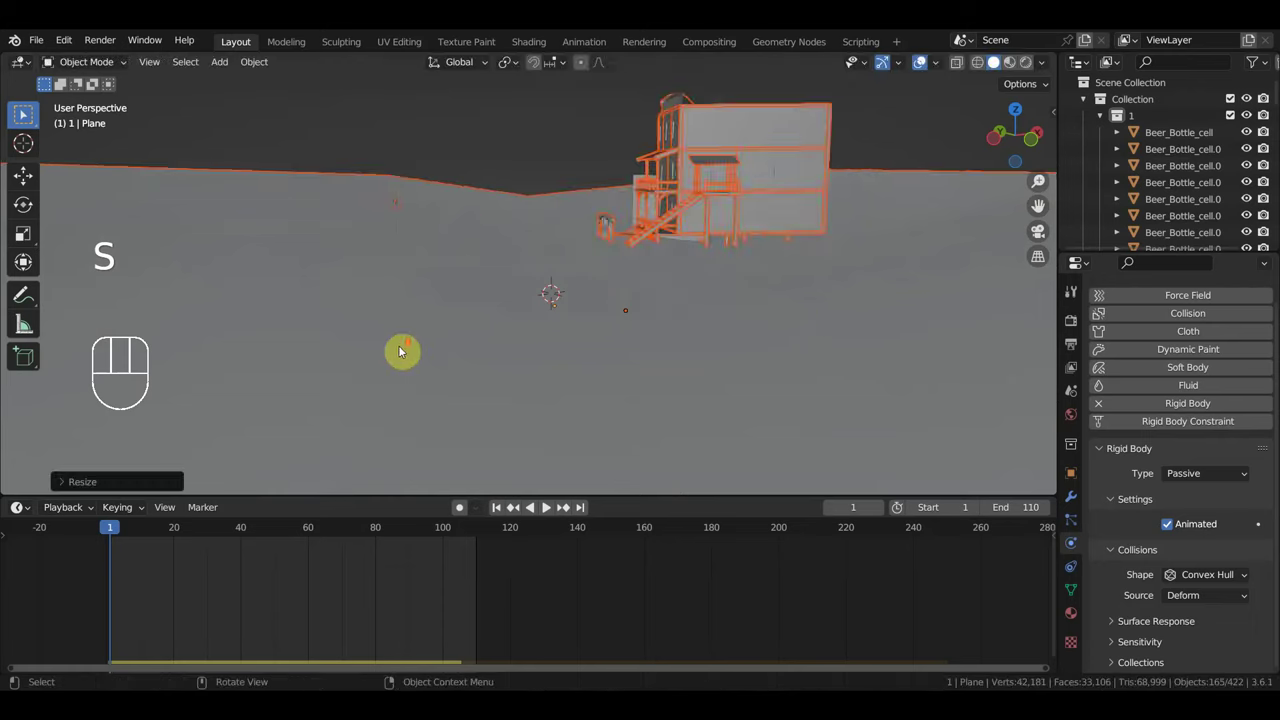
{"action": "key", "text": "s"}
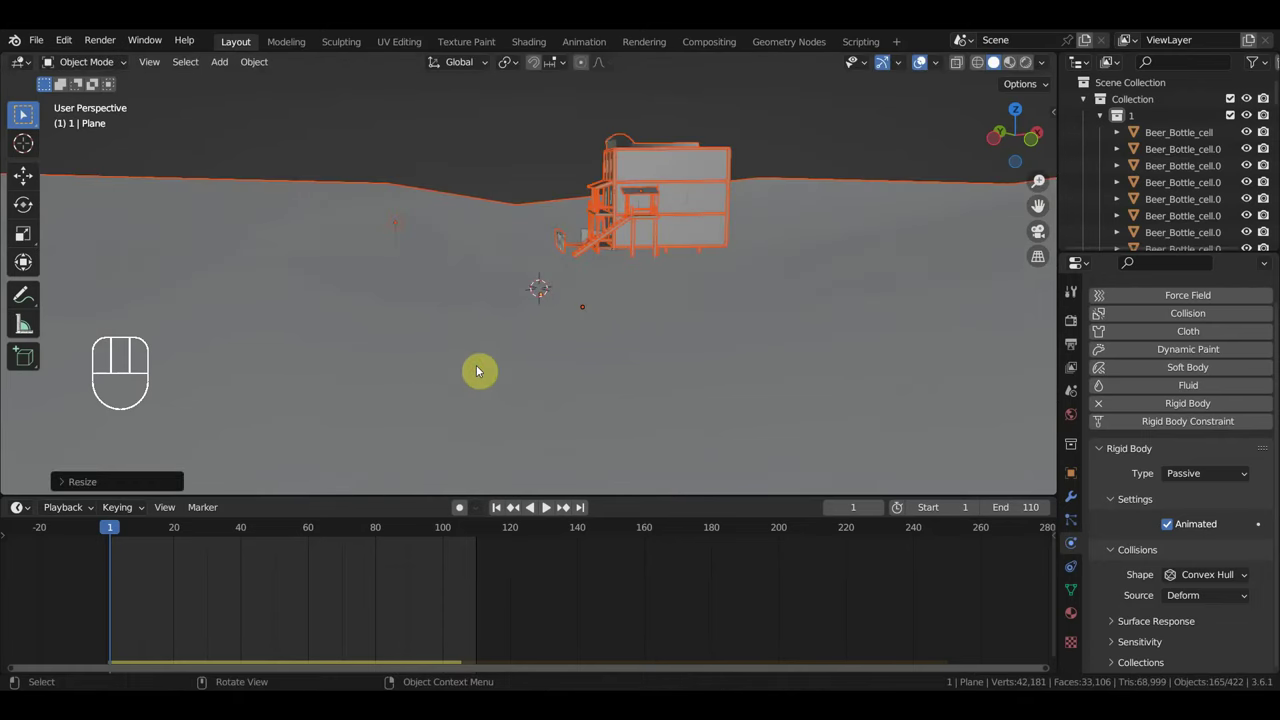
{"action": "key", "text": "KP_7"}
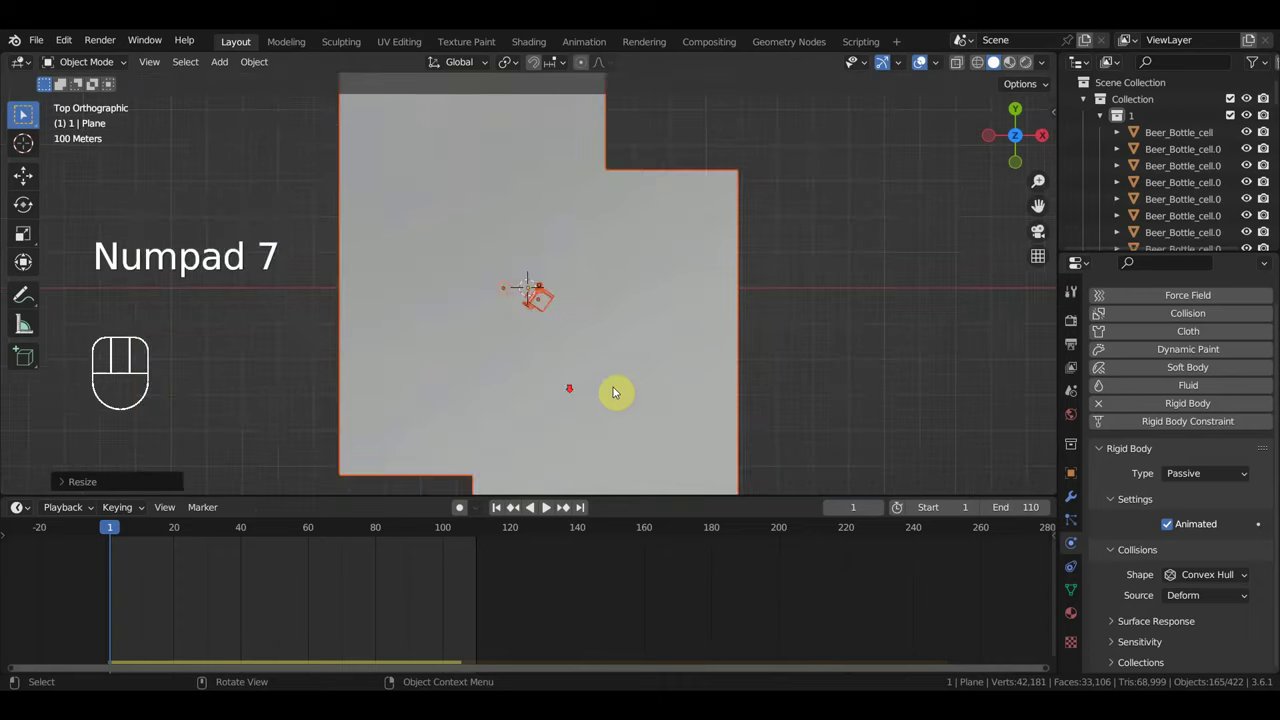
{"action": "key", "text": "r"}
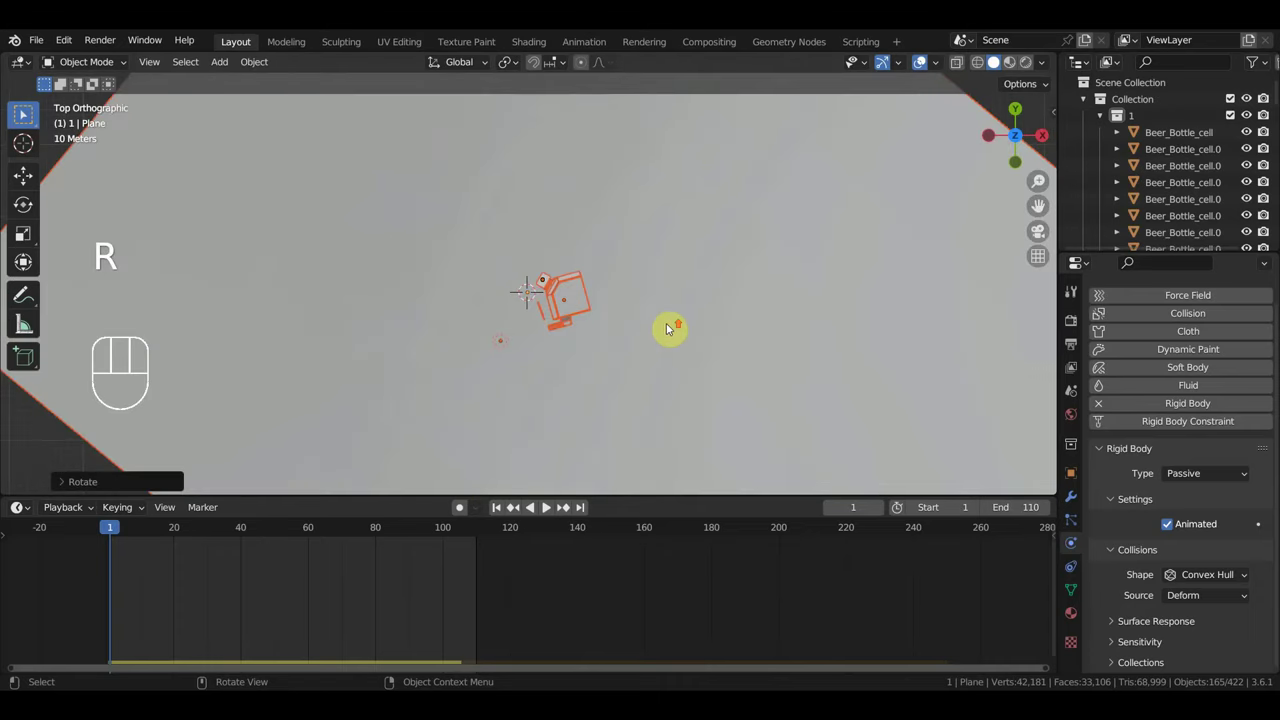
{"action": "middle_click", "coordinate": [465, 506]}
{"action": "middle_click", "coordinate": [465, 506]}
{"action": "middle_click", "coordinate": [465, 506]}
{"action": "left_click_drag", "start_coordinate": [465, 506], "coordinate": [465, 506]}
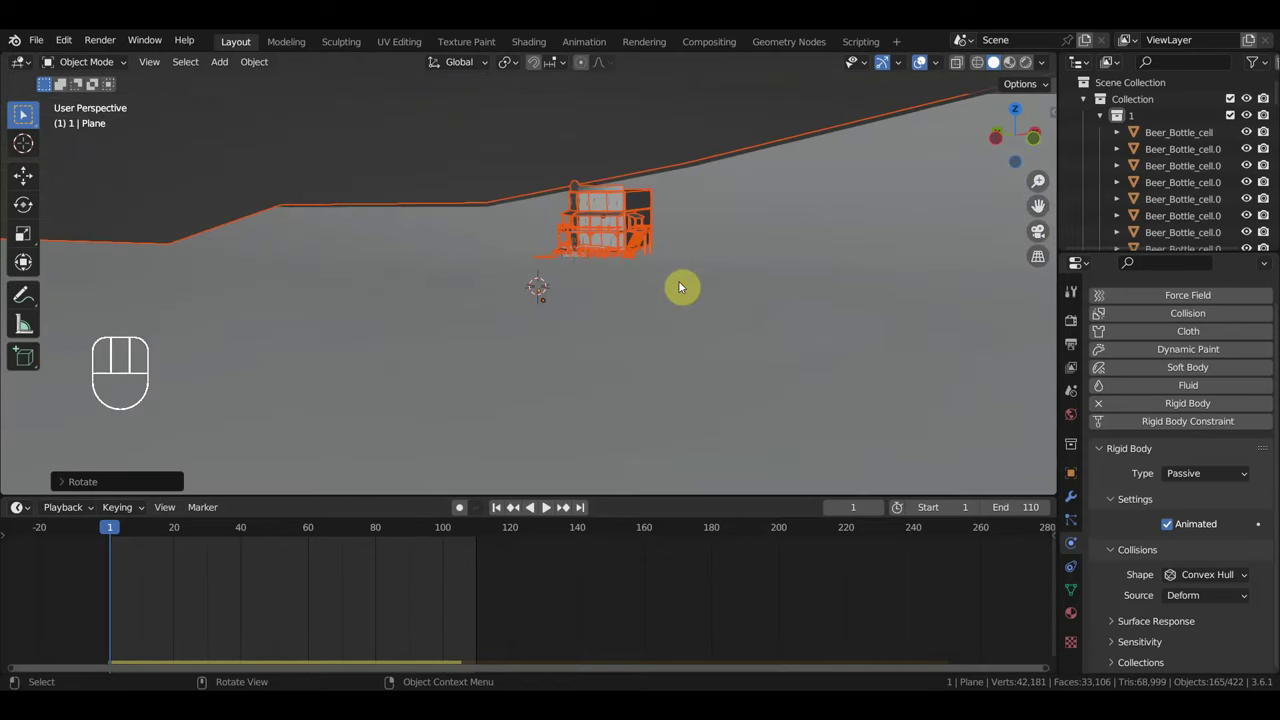
Scale the imported house up slightly and move it into place over the ground.
{"action": "key", "text": "g"}
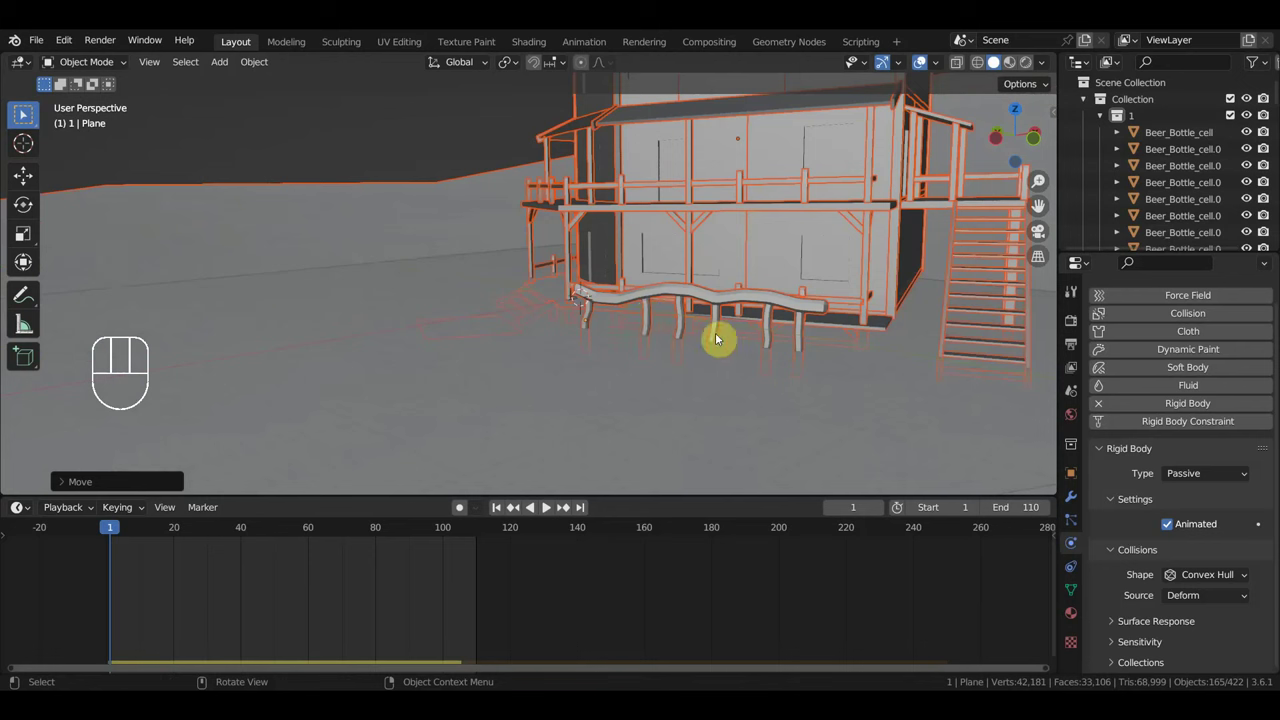
{"action": "key", "text": "s"}
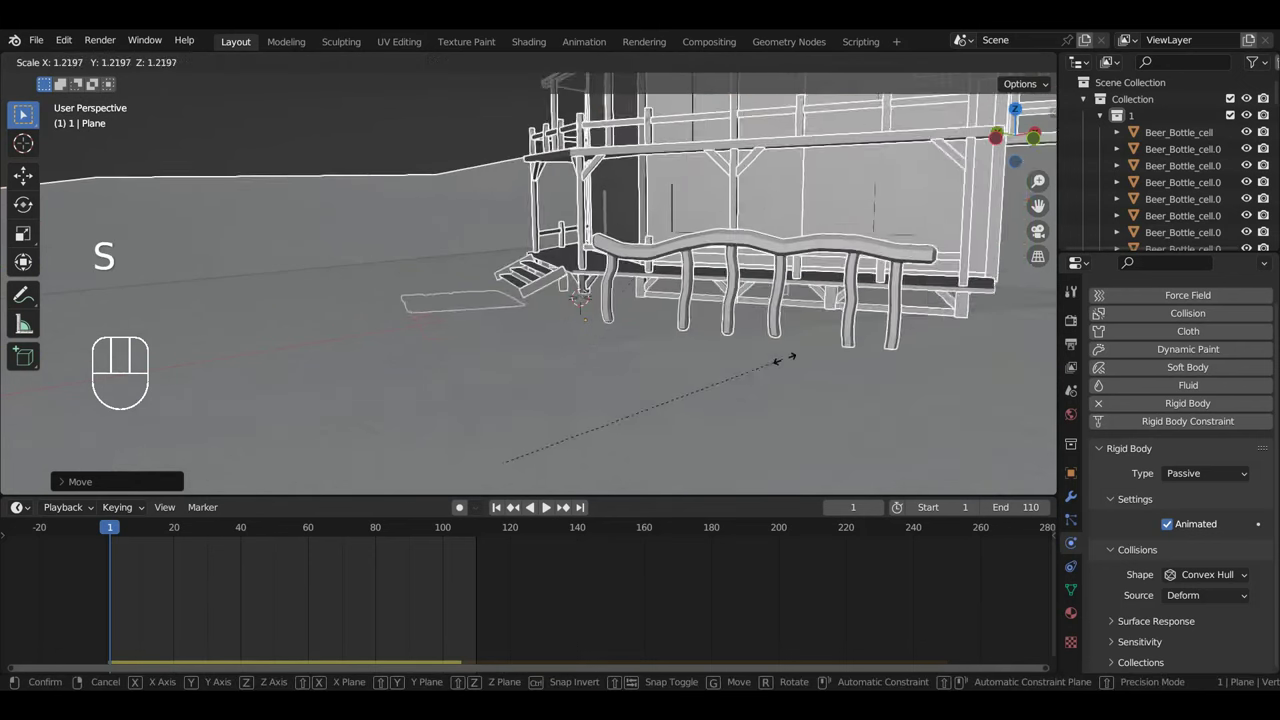
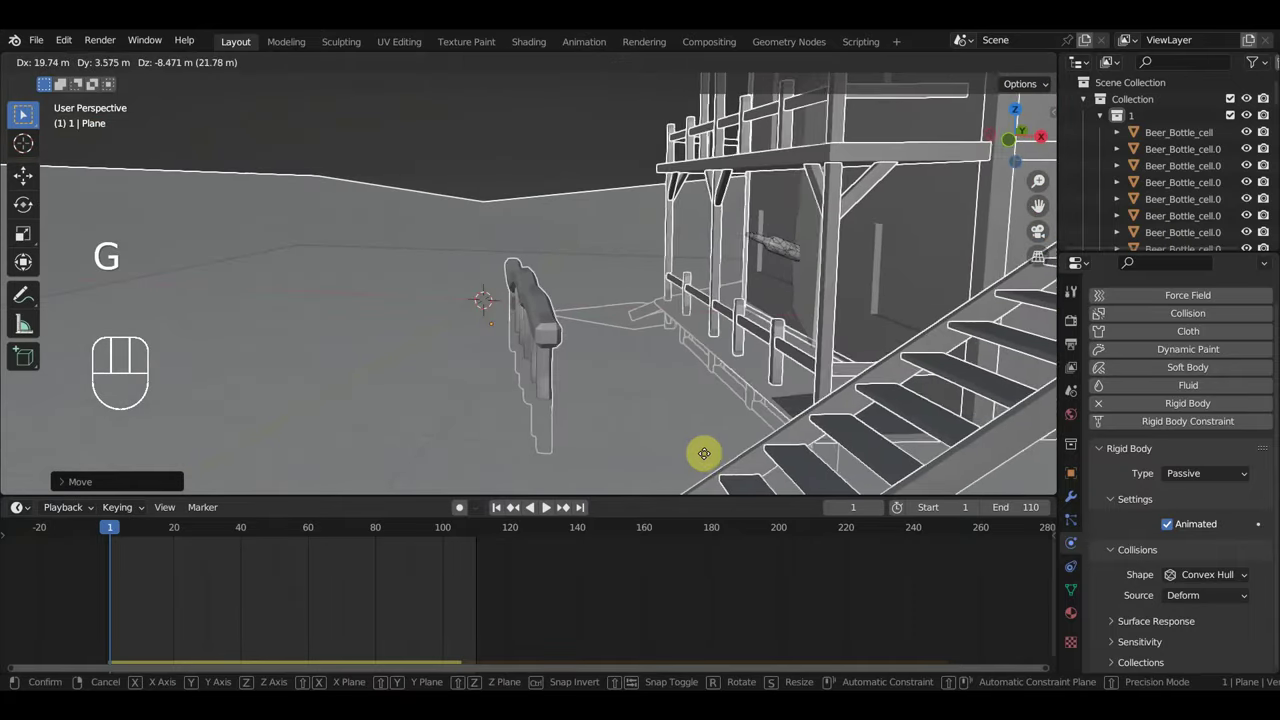
{"action": "left_click_drag", "start_coordinate": [733, 473], "coordinate": [811, 465]}
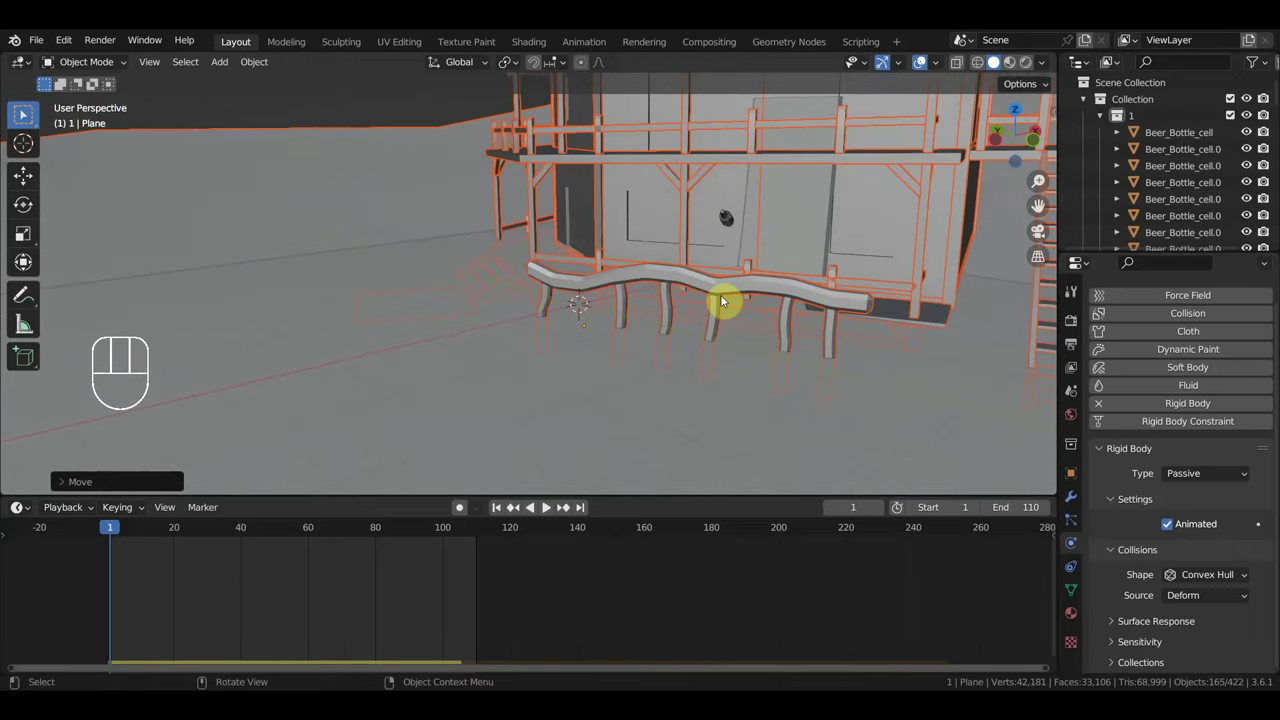
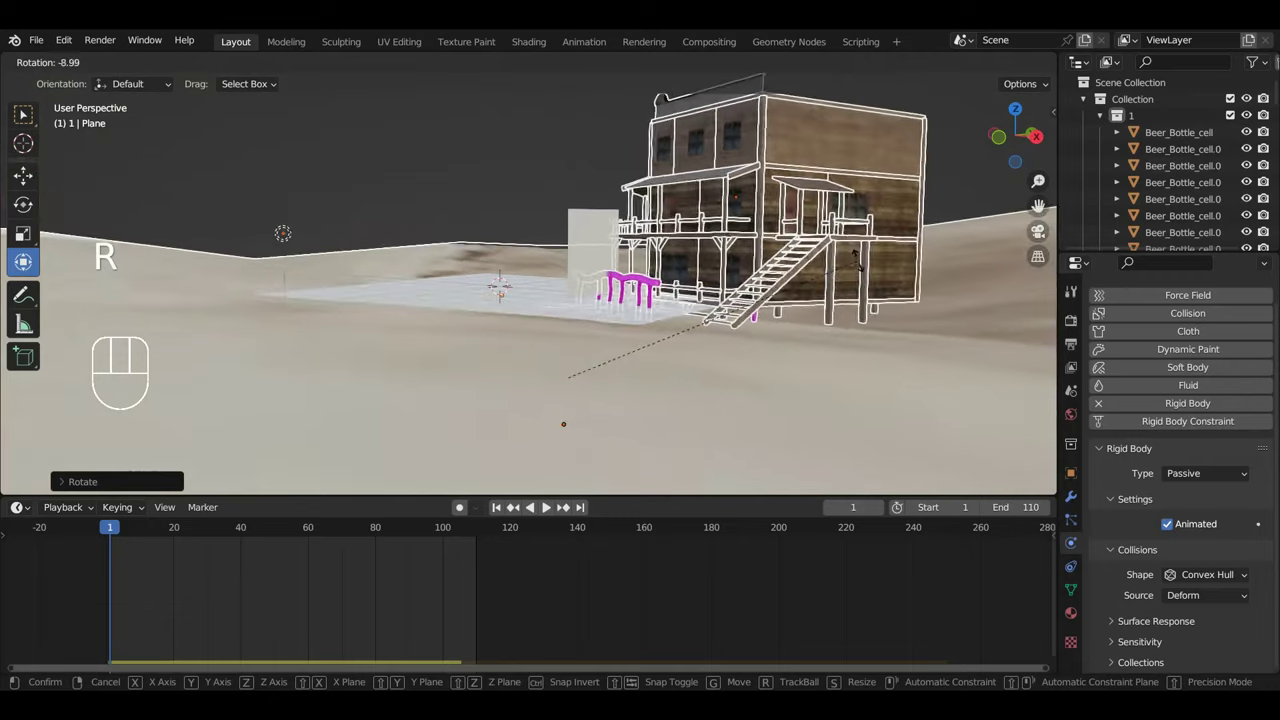
Rotate the house from top view to its final heading facing the porch slab.
{"action": "left_click_drag", "start_coordinate": [857, 268], "coordinate": [804, 434]}
{"action": "key", "text": "r"}
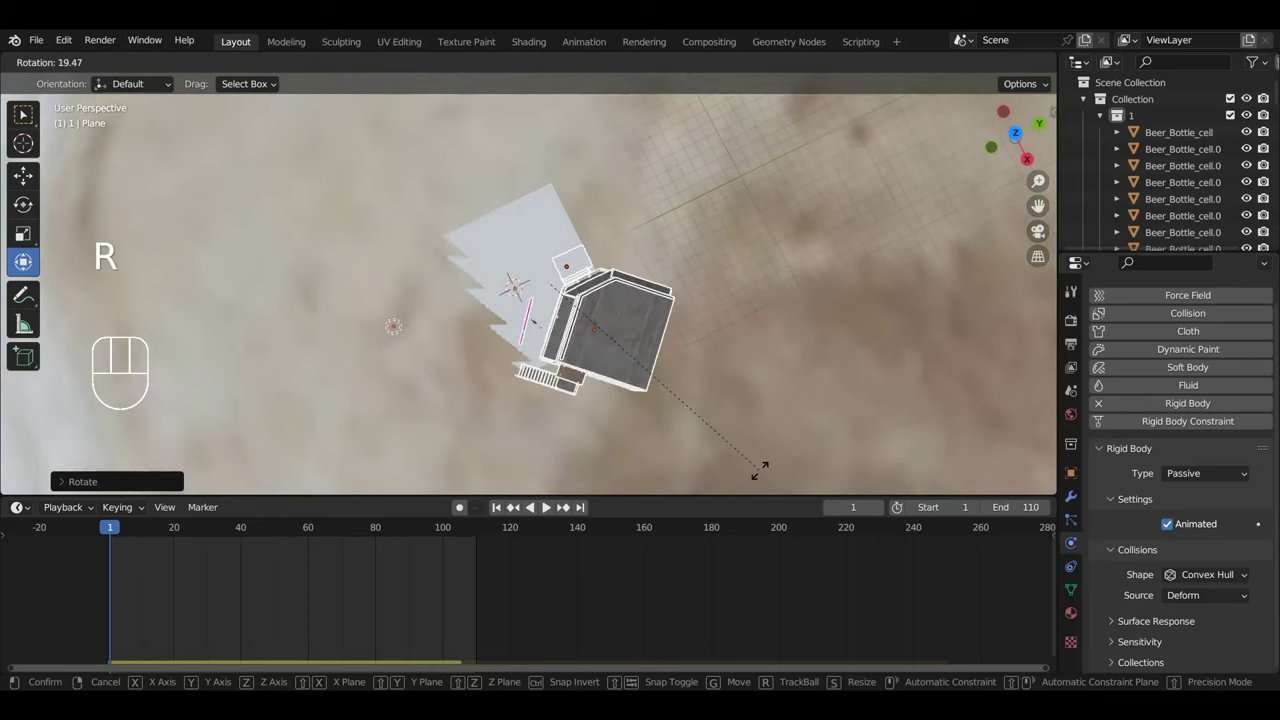
{"action": "left_click_drag", "start_coordinate": [757, 446], "coordinate": [941, 304]}
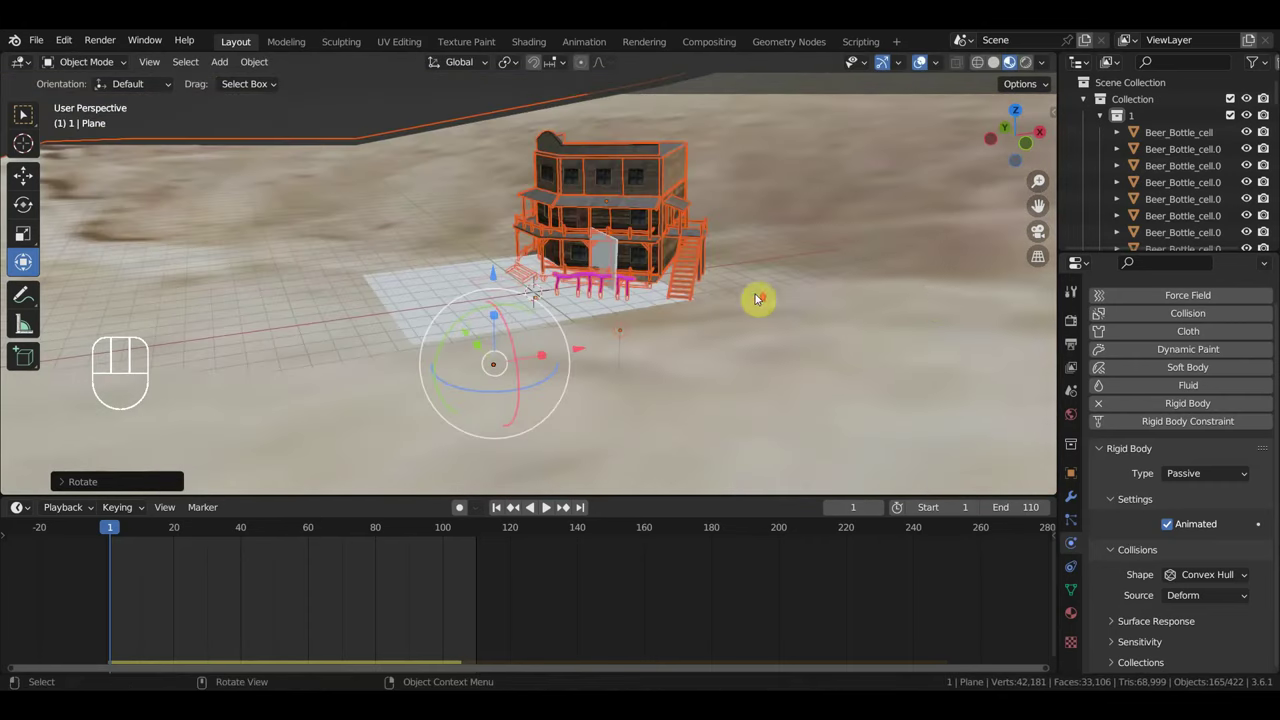
{"action": "left_click_drag", "start_coordinate": [825, 293], "coordinate": [924, 280]}
{"action": "key", "text": "r"}
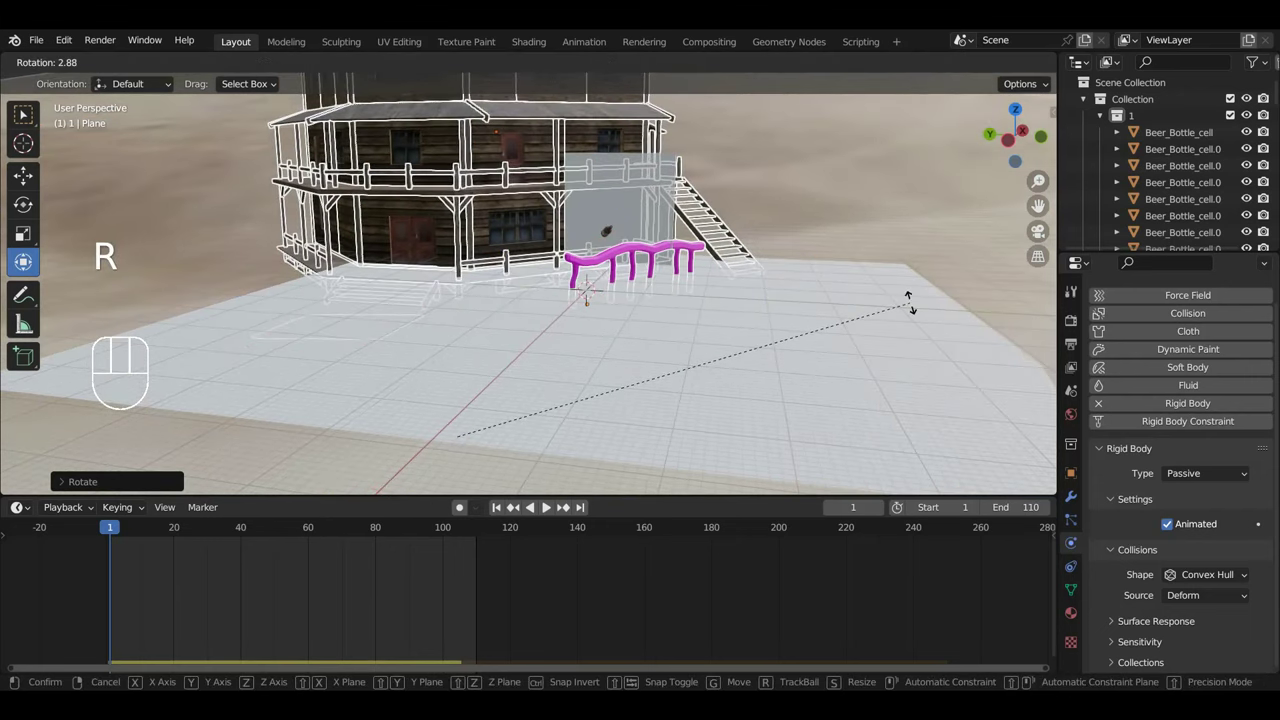
Enlarge the house a little and slide it precisely up against the porch slab and railing.
{"action": "key", "text": "s"}
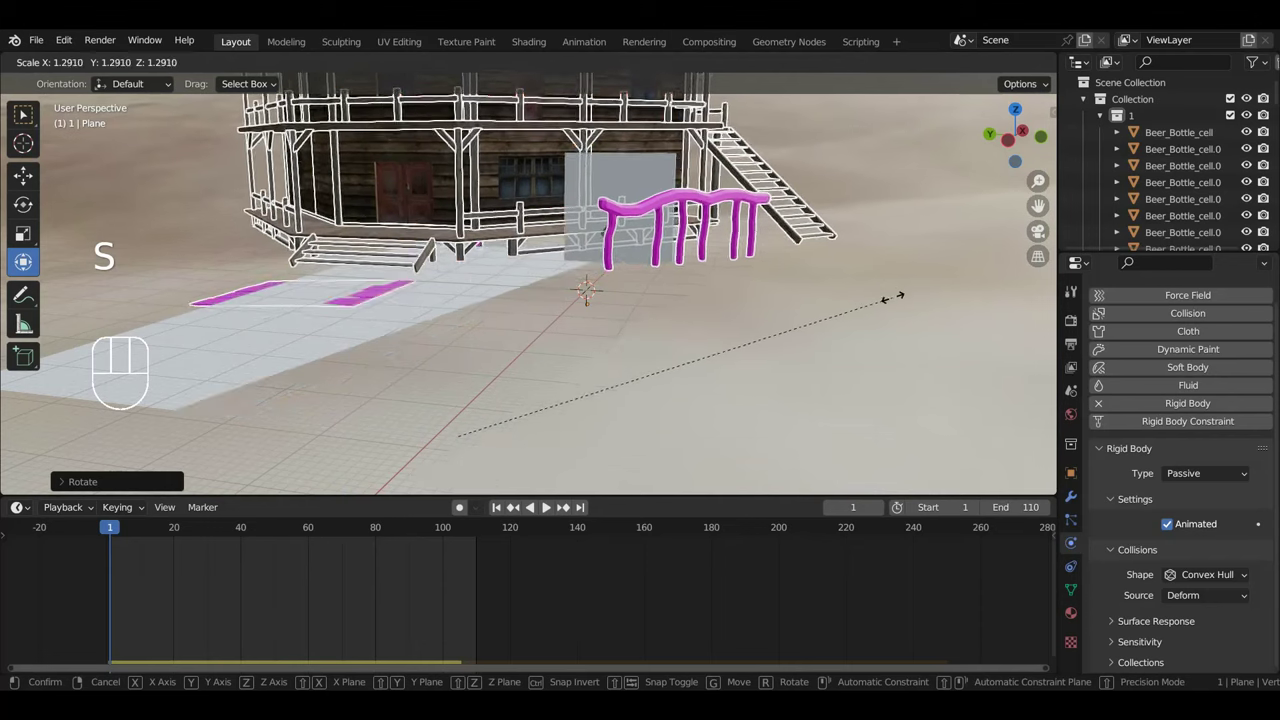
{"action": "key", "text": "g"}
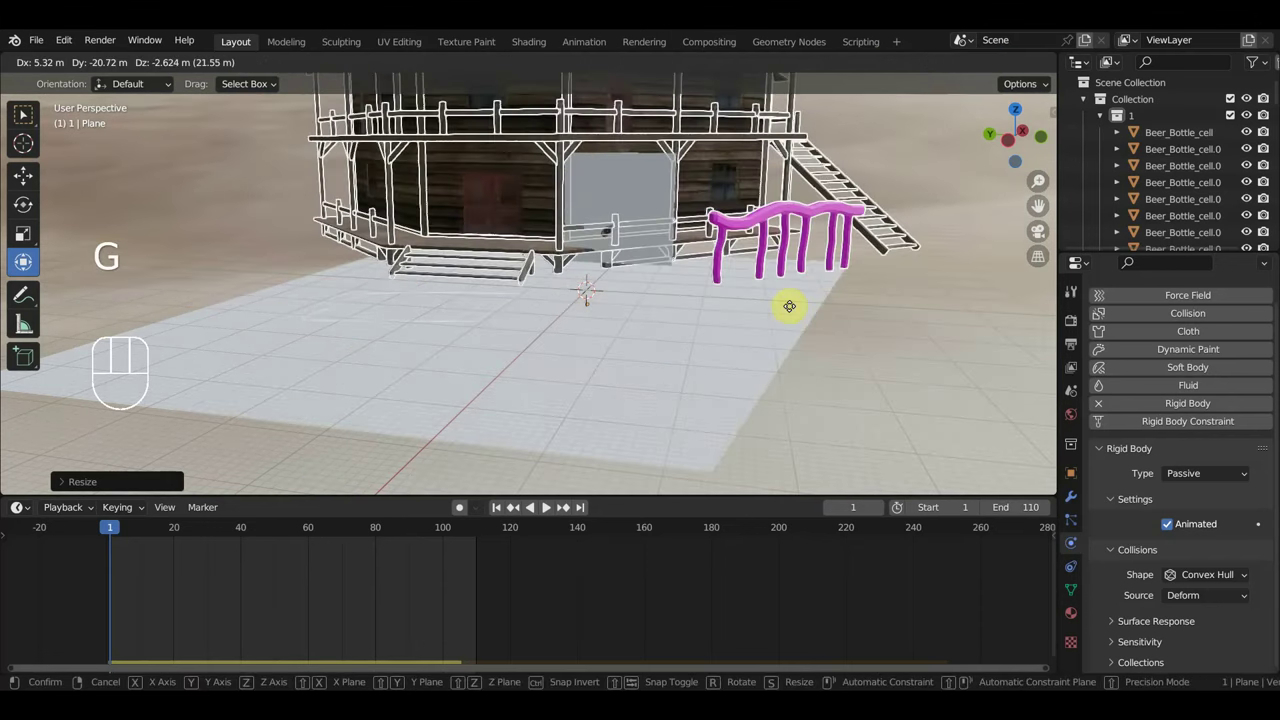
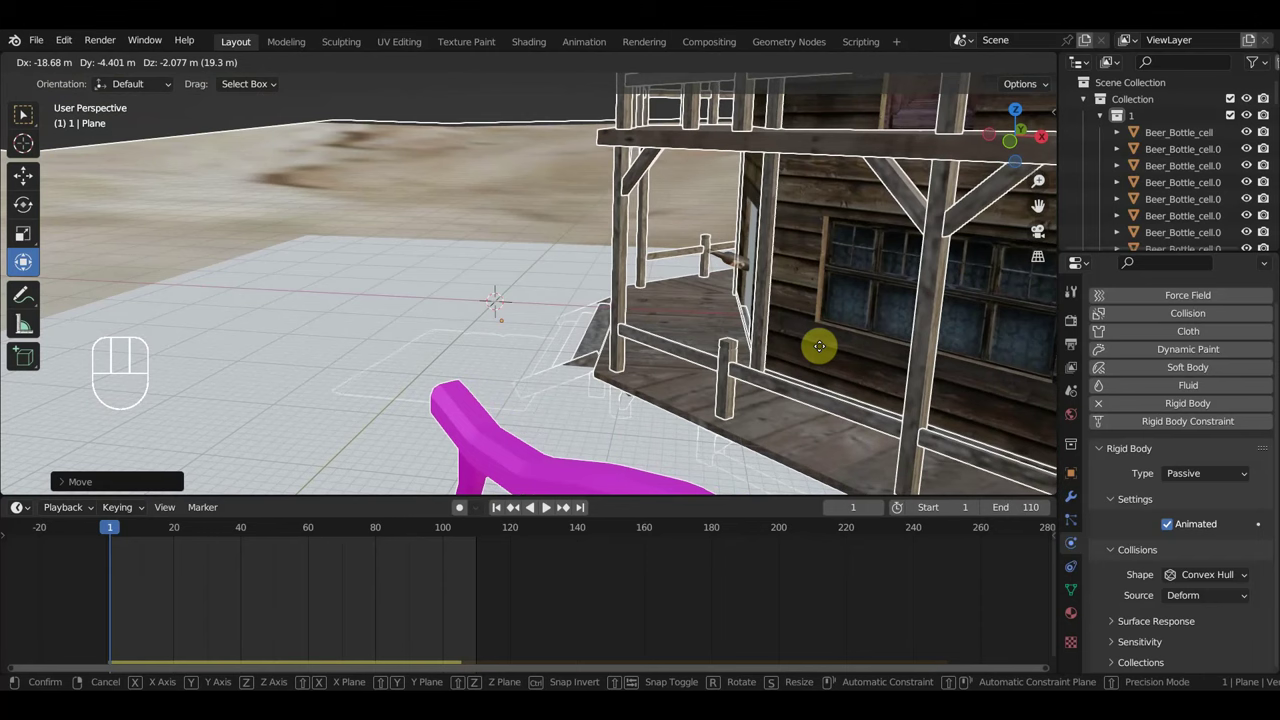
{"action": "left_click_drag", "start_coordinate": [831, 351], "coordinate": [851, 353]}
{"action": "key", "text": "g"}
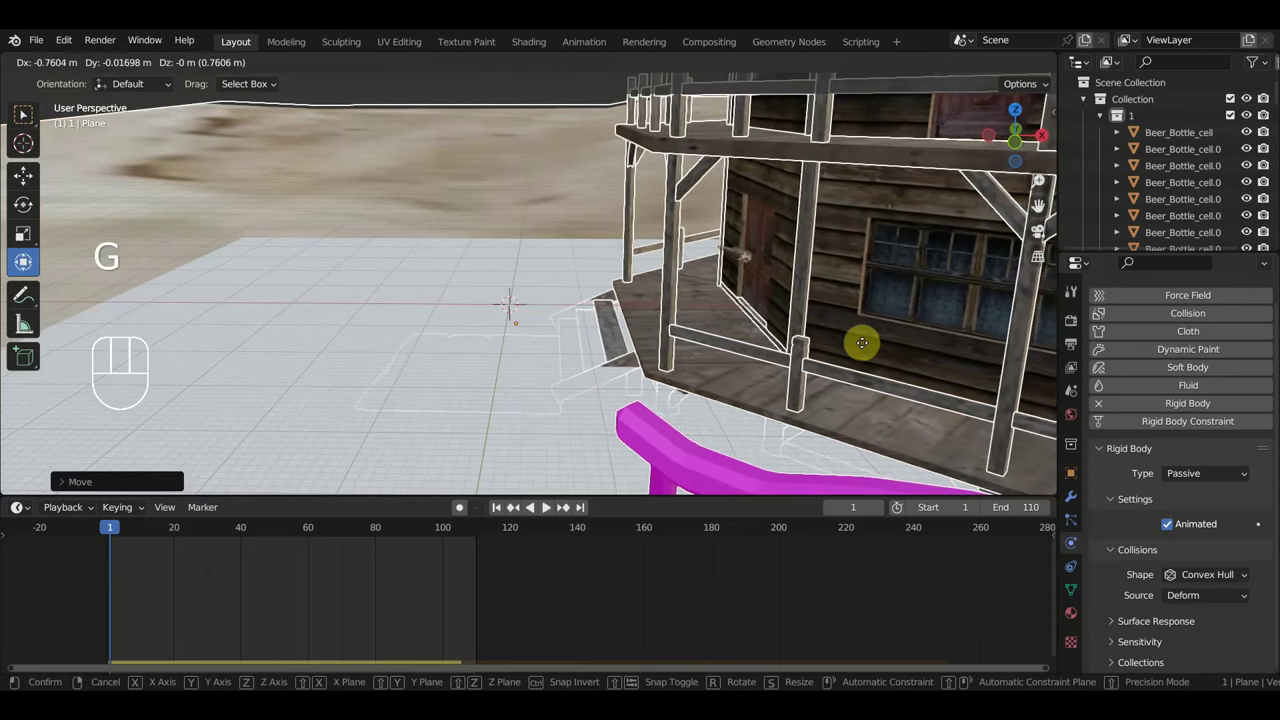
{"action": "left_click_drag", "start_coordinate": [832, 357], "coordinate": [956, 339]}
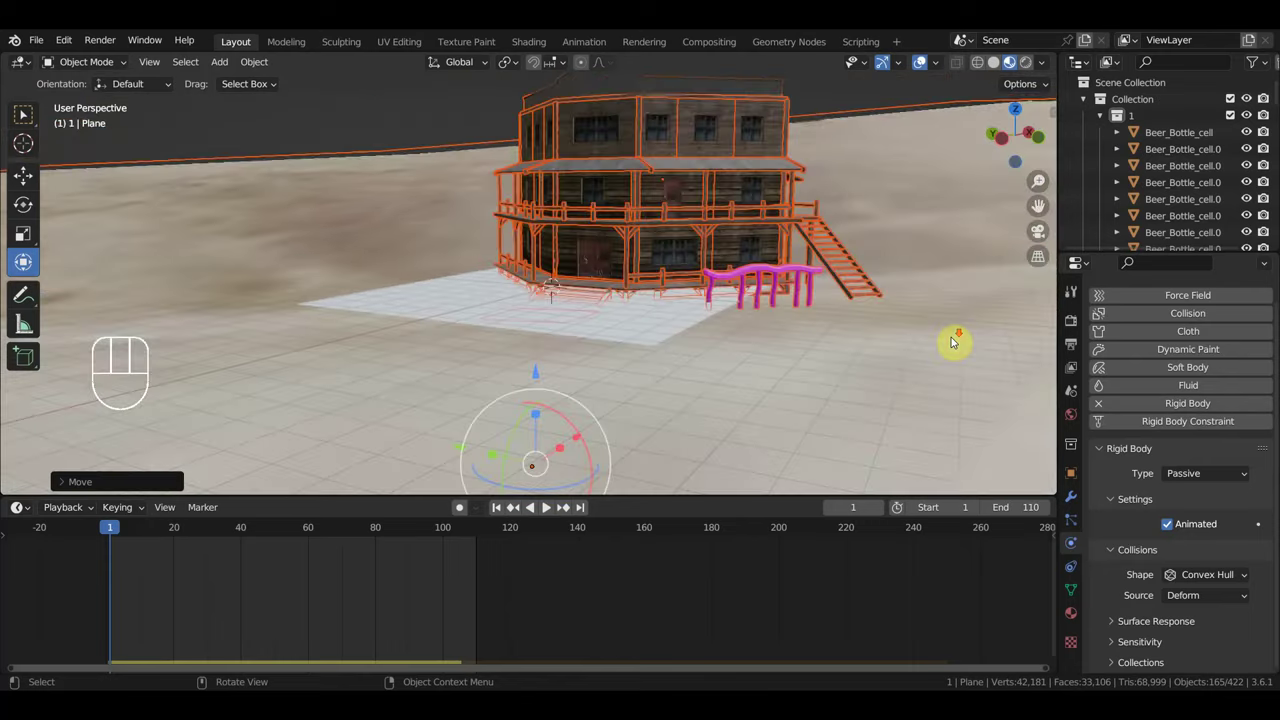
Zoom in on the porch slab and preview the animation briefly before stopping it.
{"action": "middle_click", "coordinate": [972, 348]}
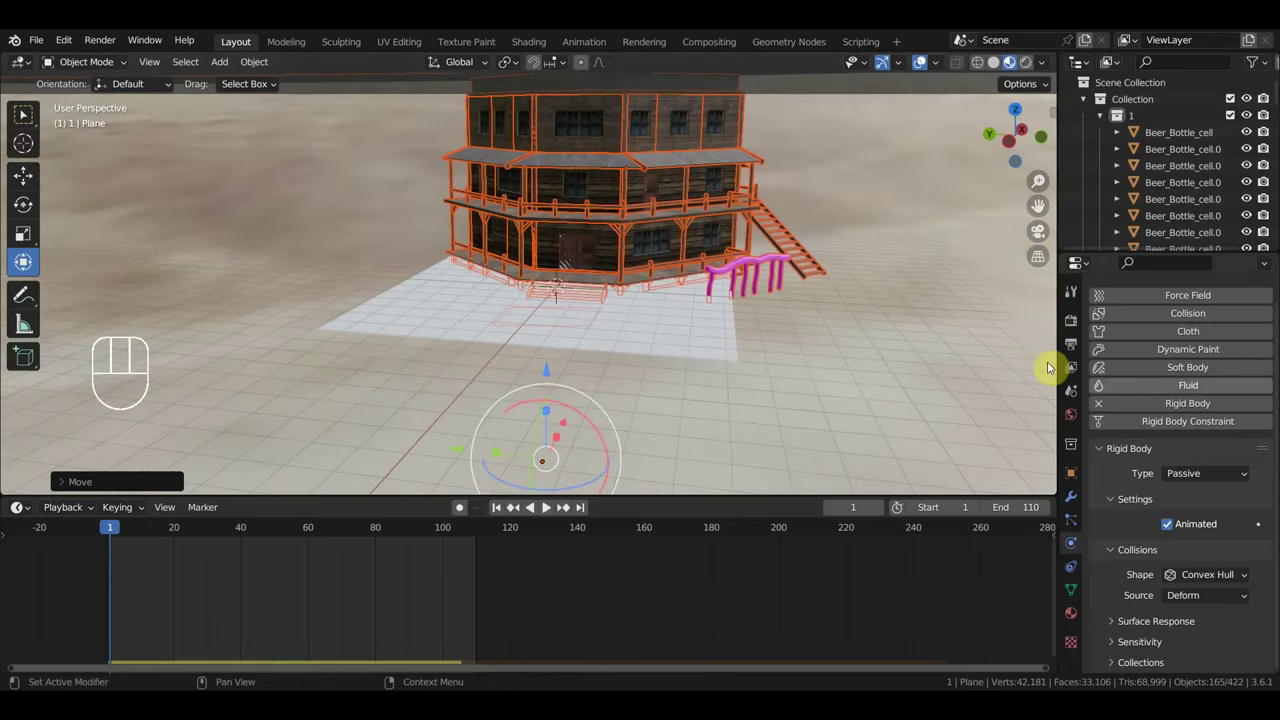
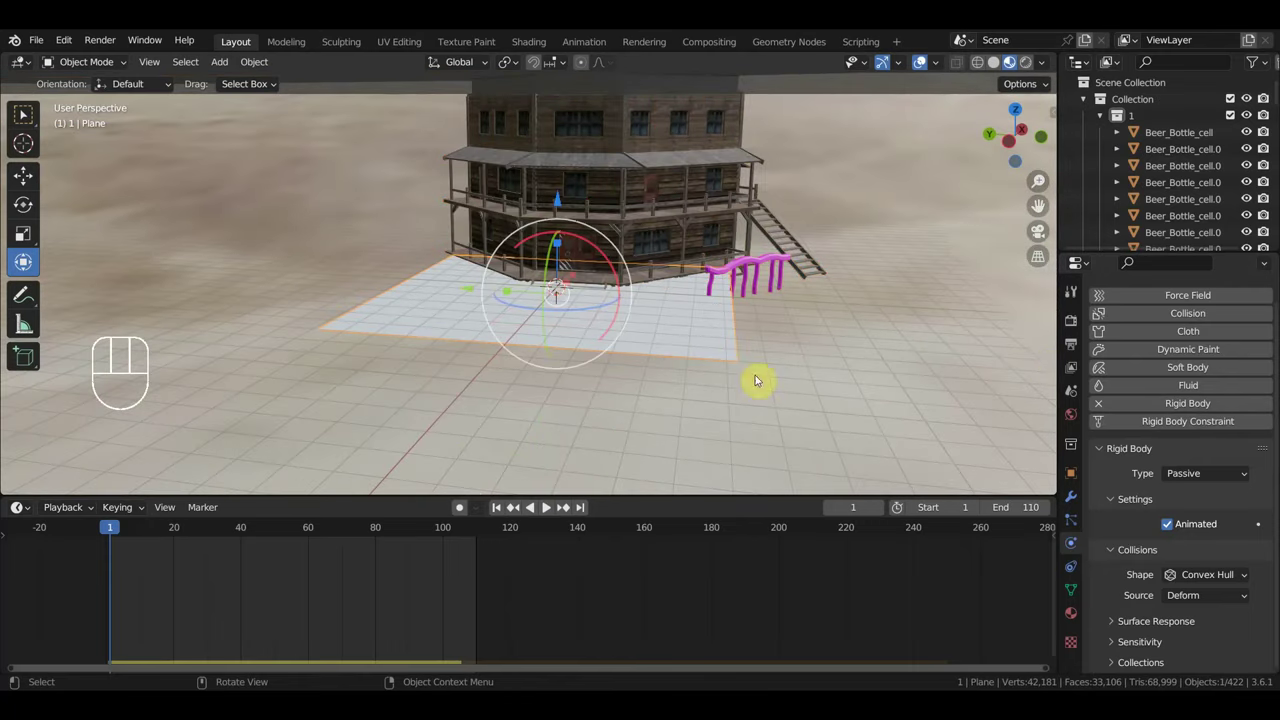
{"action": "key", "text": "s"}
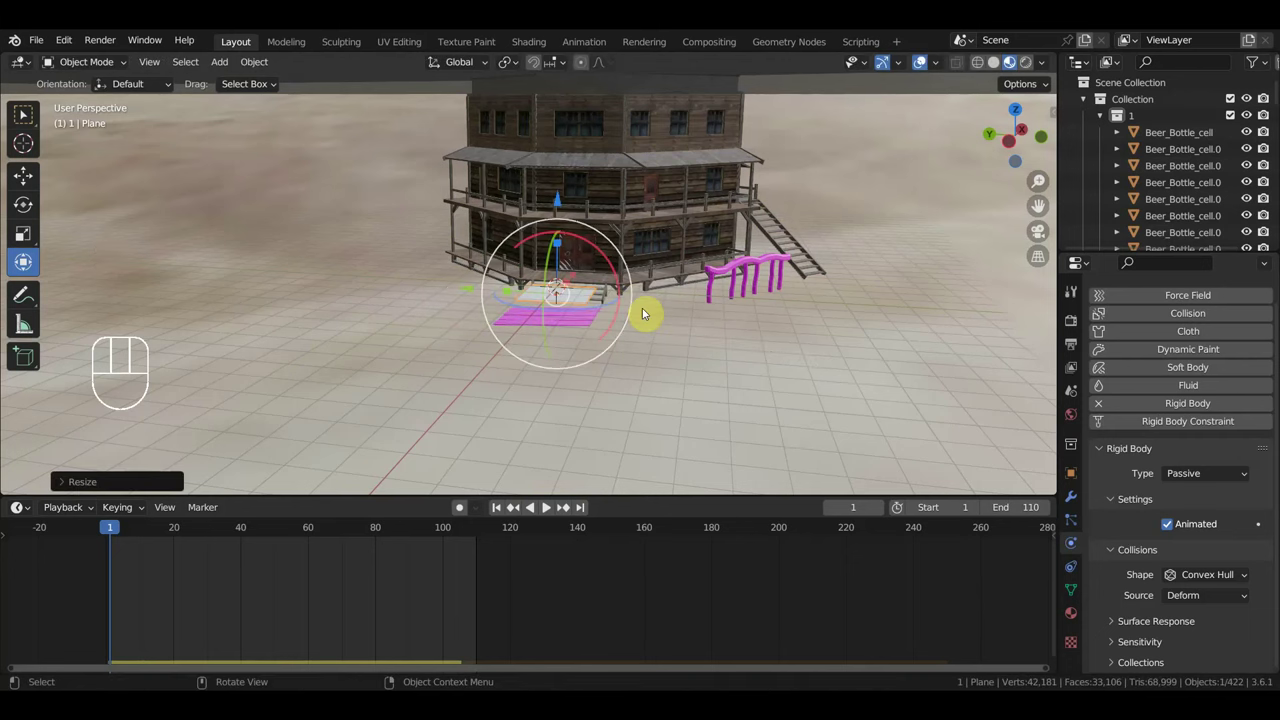
{"action": "key", "text": "g"}
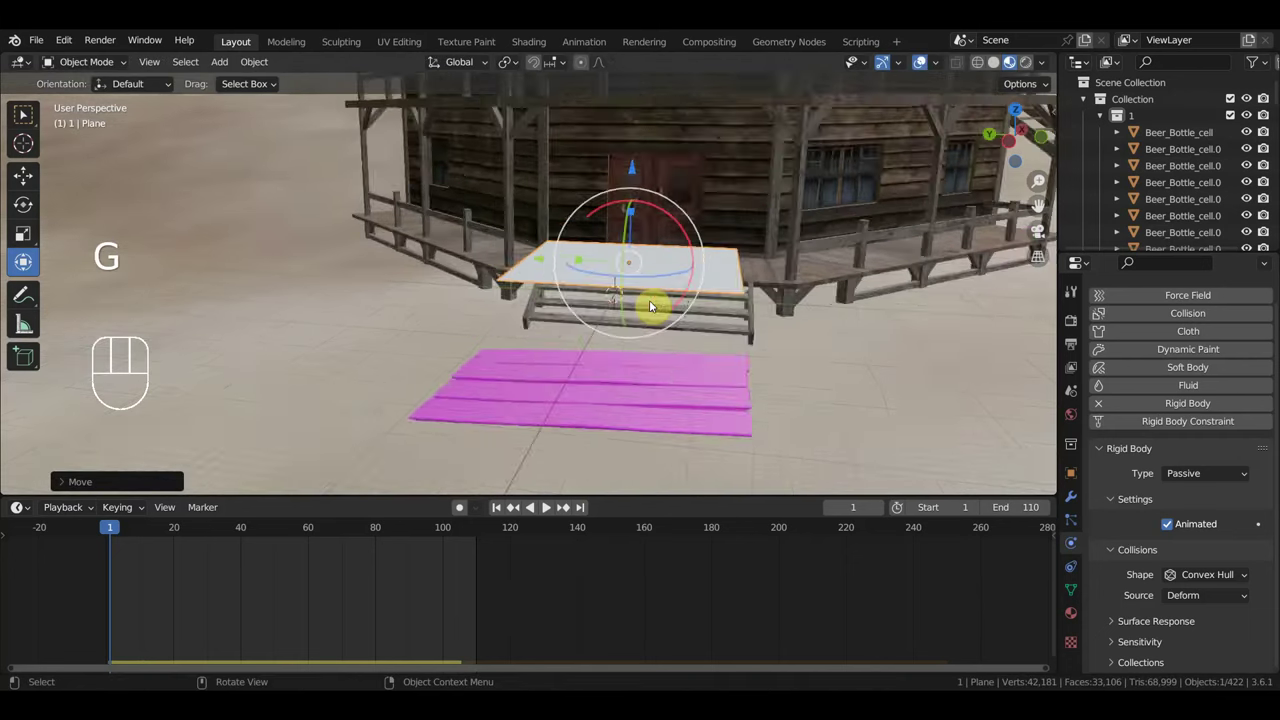
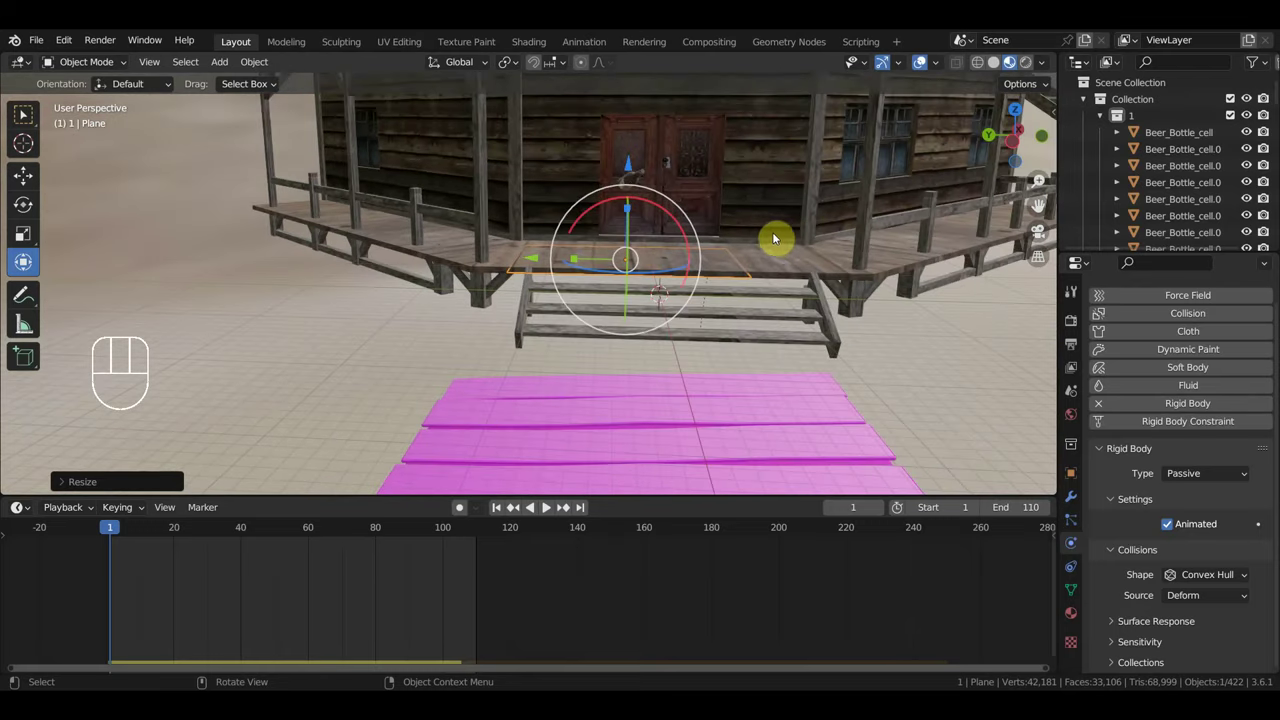
{"action": "key", "text": "space"}
{"action": "key", "text": "space"}
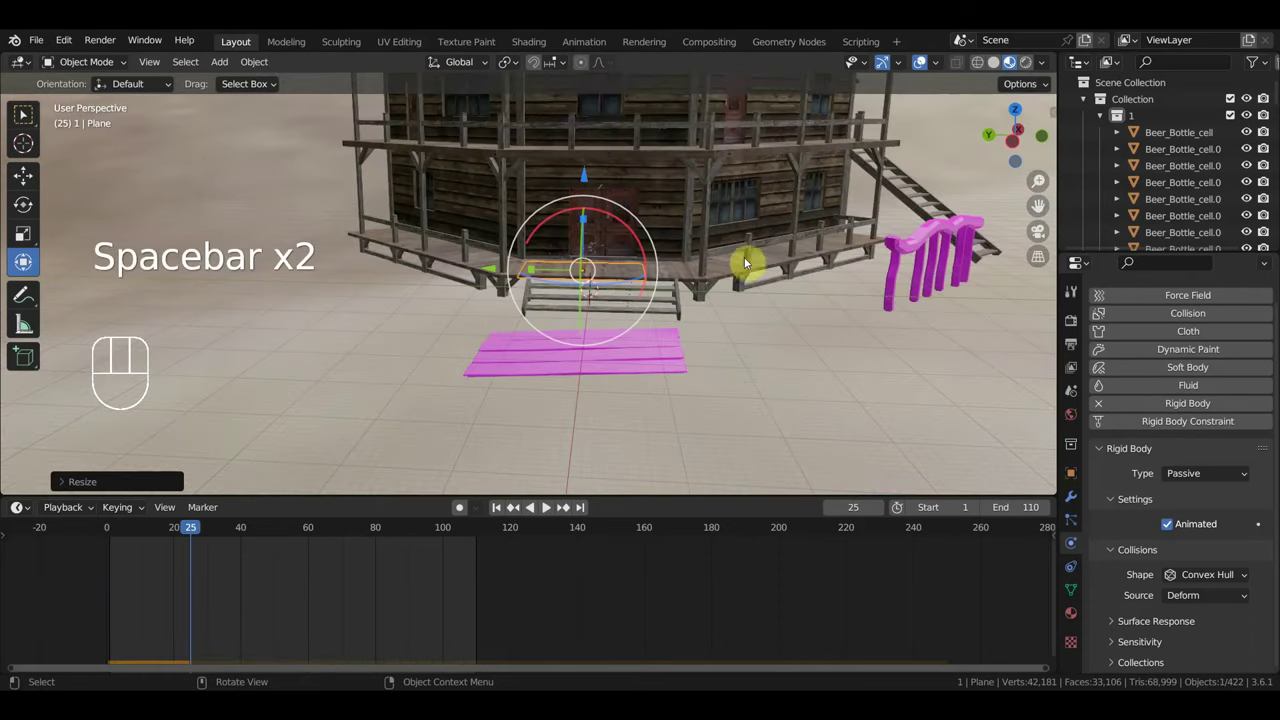
{"action": "left_click_drag", "start_coordinate": [734, 290], "coordinate": [679, 272]}
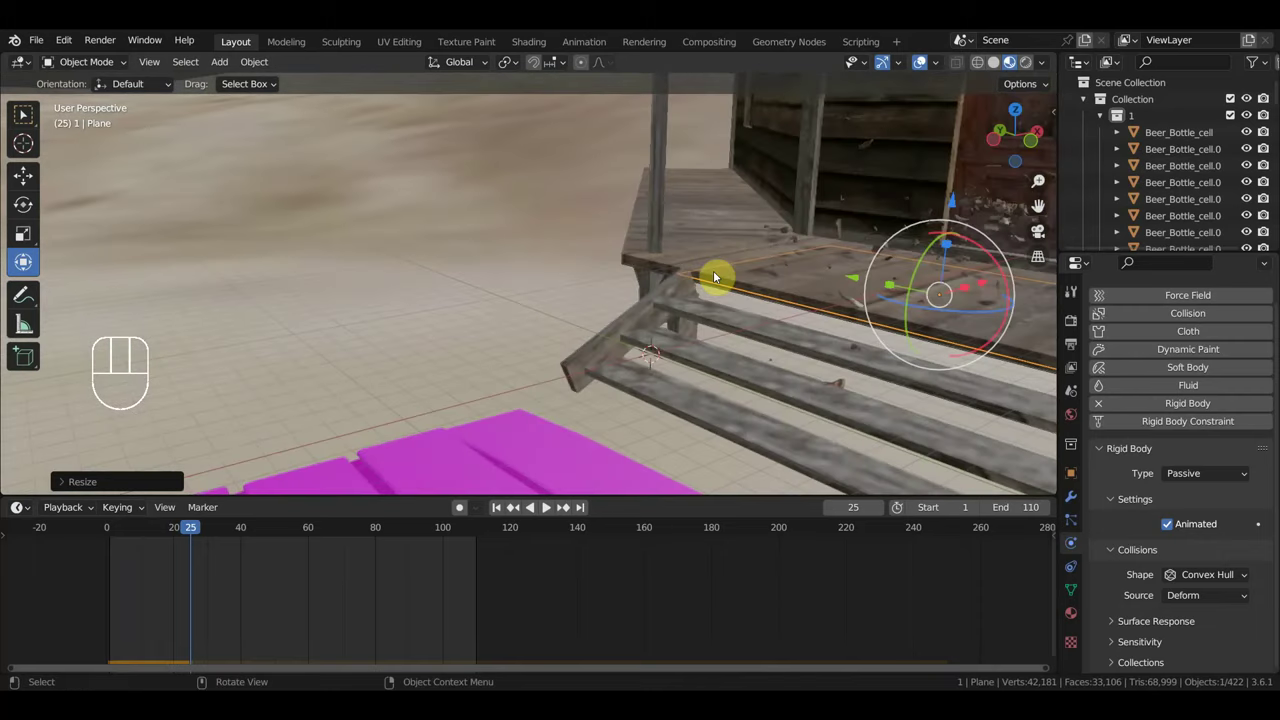
Select all Beer_Bottle_cell fragments in the Outliner, showing their Active 1 kg rigid bodies.
{"action": "left_click", "coordinate": [117, 537]}
{"action": "left_click", "coordinate": [842, 207]}
{"action": "left_click_drag", "start_coordinate": [1141, 122], "coordinate": [1065, 211]}
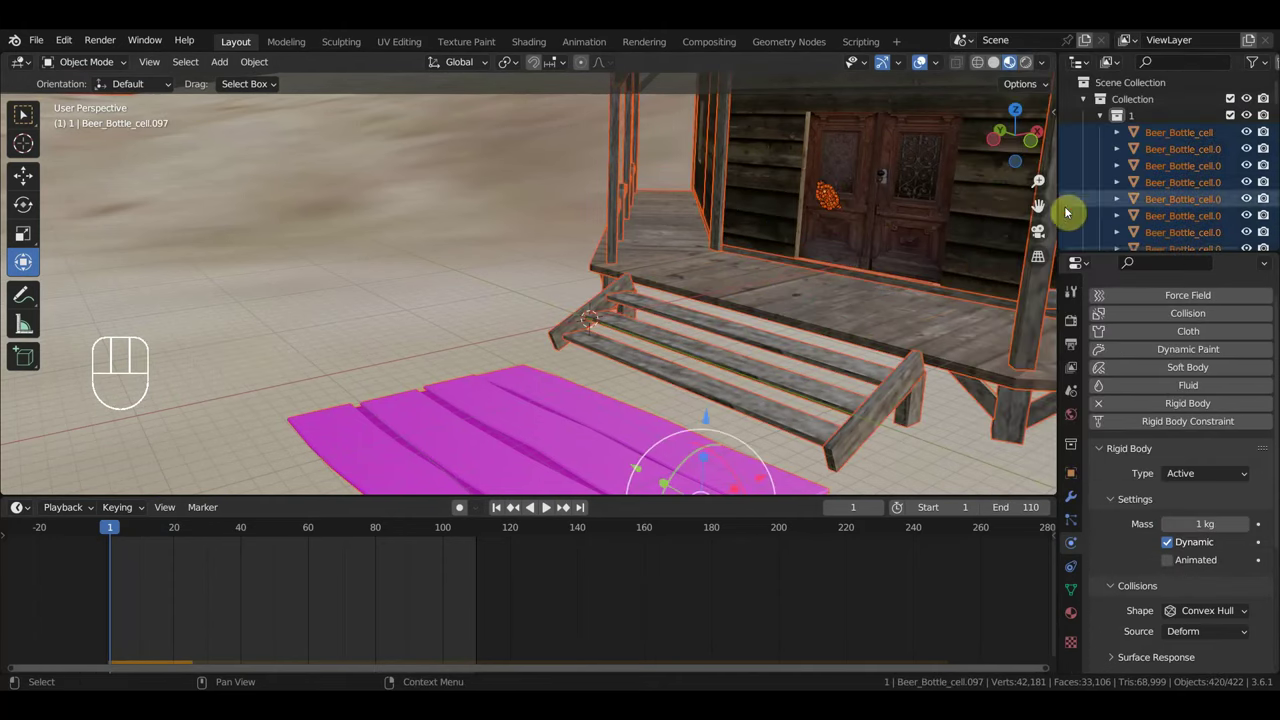
Undo repeatedly to revert the recent changes to the house objects.
{"action": "left_click_drag", "start_coordinate": [845, 259], "coordinate": [827, 260]}
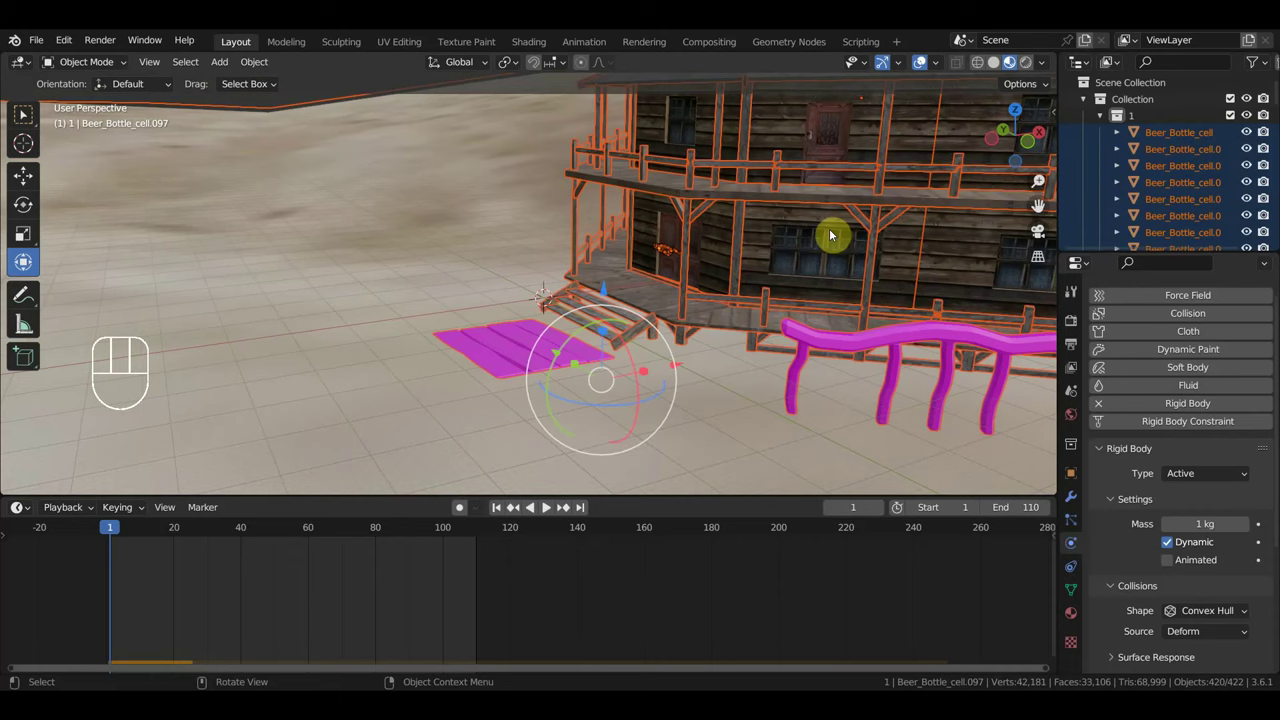
{"action": "key", "text": "ctrl+z"}
{"action": "key", "text": "ctrl+z"}
{"action": "key", "text": "ctrl+z"}
{"action": "key", "text": "ctrl+z"}
{"action": "key", "text": "ctrl+z"}
{"action": "key", "text": "ctrl+z"}
{"action": "key", "text": "ctrl+z"}
{"action": "key", "text": "ctrl+z"}
{"action": "key", "text": "ctrl+z"}
{"action": "key", "text": "ctrl+z"}
{"action": "key", "text": "ctrl+z"}
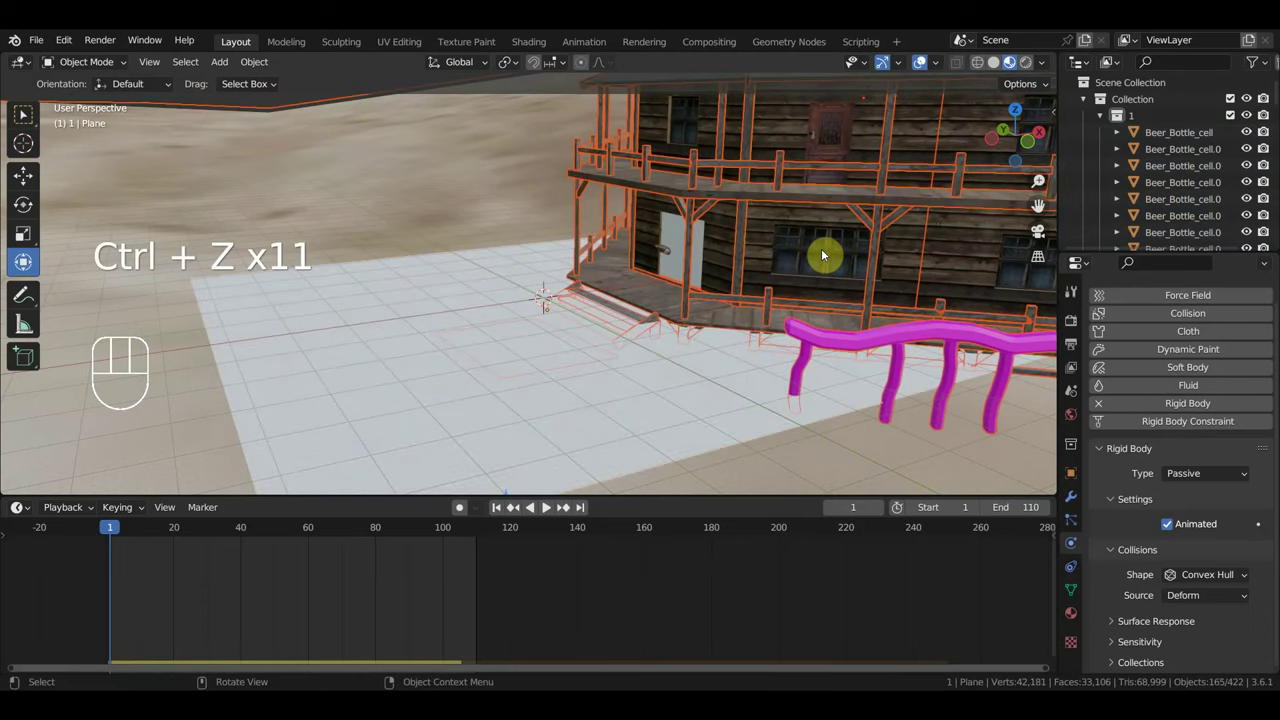
Delete the 165 house objects, leaving plane, wall and shards, and replay the simulation.
{"action": "key", "text": "Delete"}
{"action": "key", "text": "space"}
{"action": "key", "text": "space"}
{"action": "key", "text": "space"}
{"action": "key", "text": "space"}
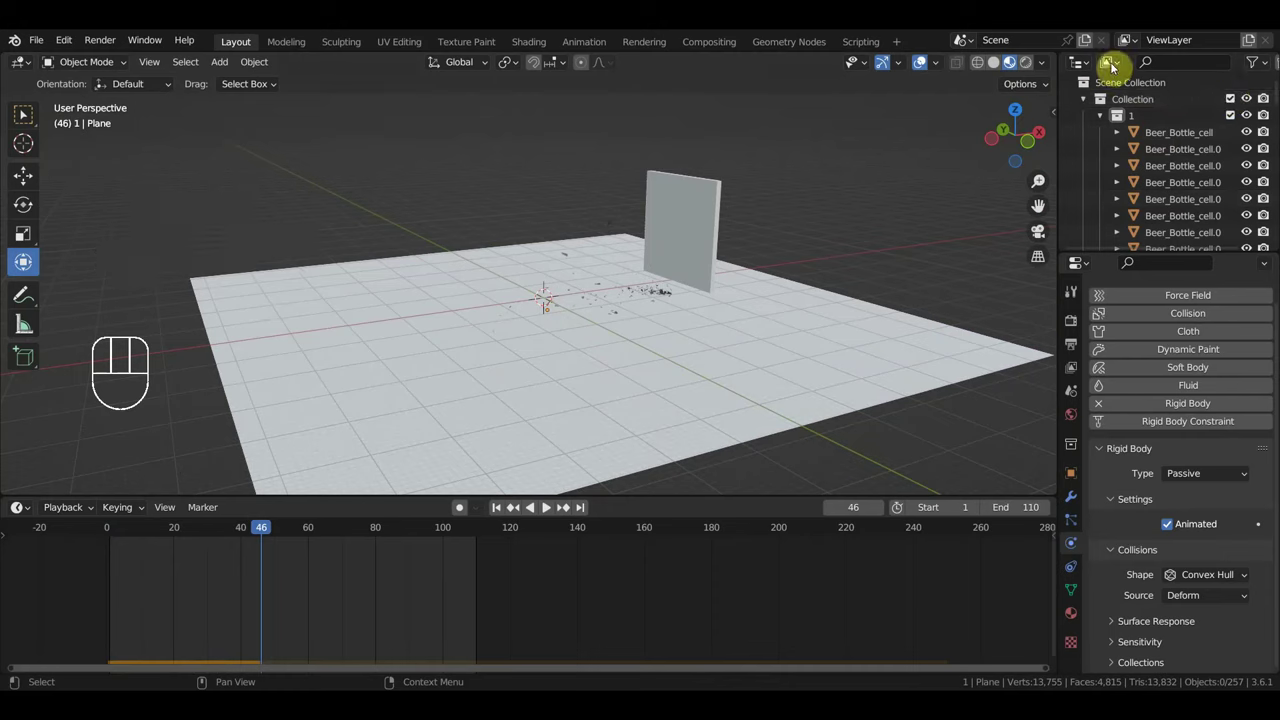
Collapse the main Collection and make Collection 2 the active collection.
{"action": "left_click_drag", "start_coordinate": [1132, 85], "coordinate": [1110, 91]}
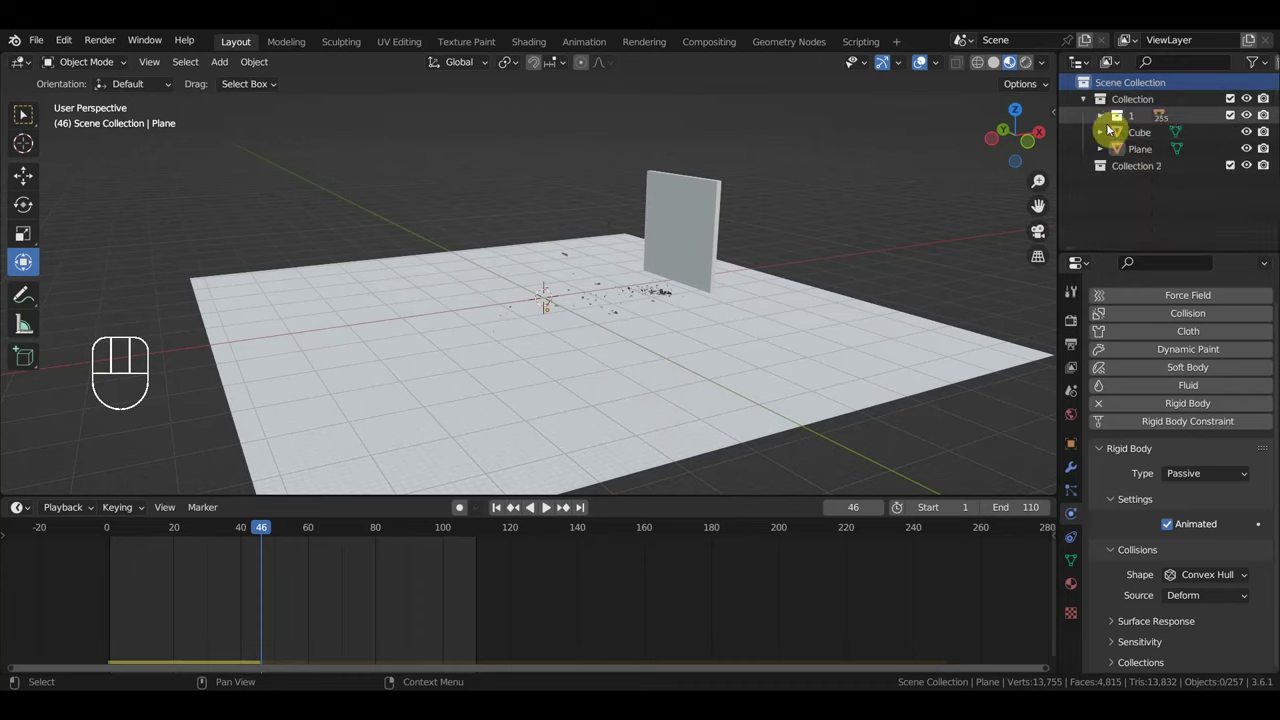
{"action": "left_click", "coordinate": [1131, 102]}
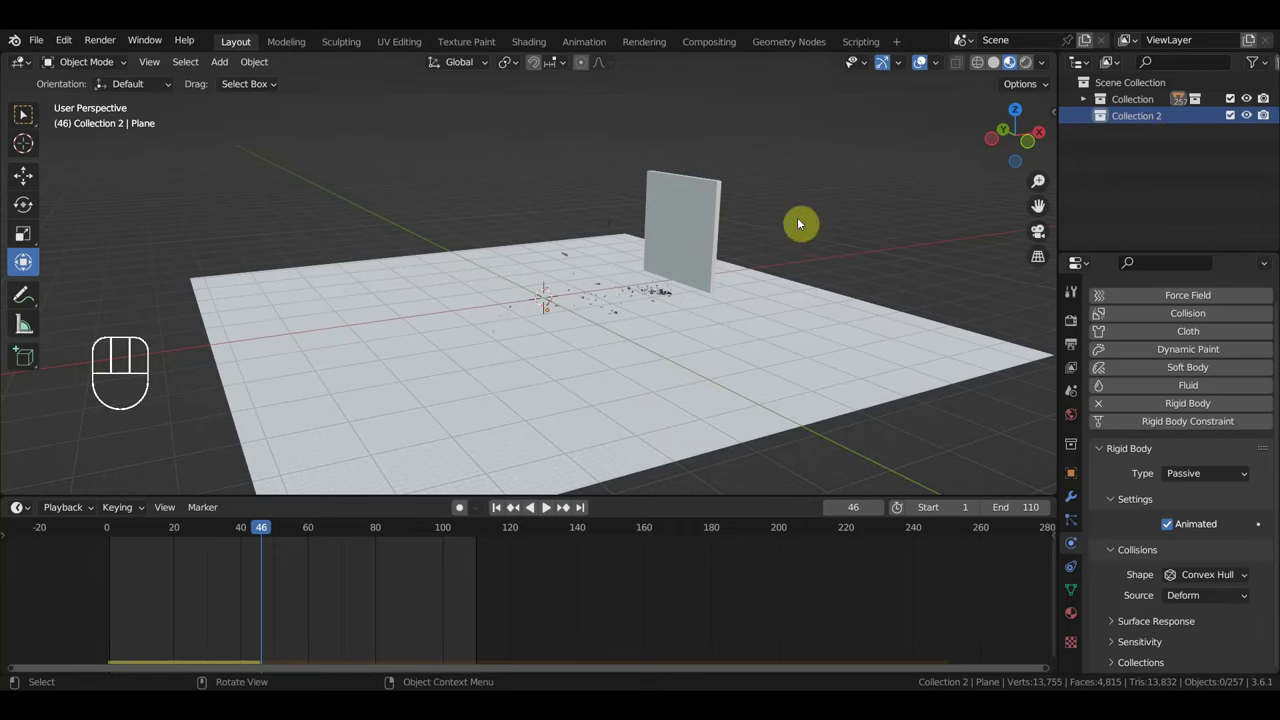
Bring the house objects back and, from top view, rotate them about 81° and shift them ~24 m toward the railing.
{"action": "left_click_drag", "start_coordinate": [1132, 129], "coordinate": [1124, 155]}
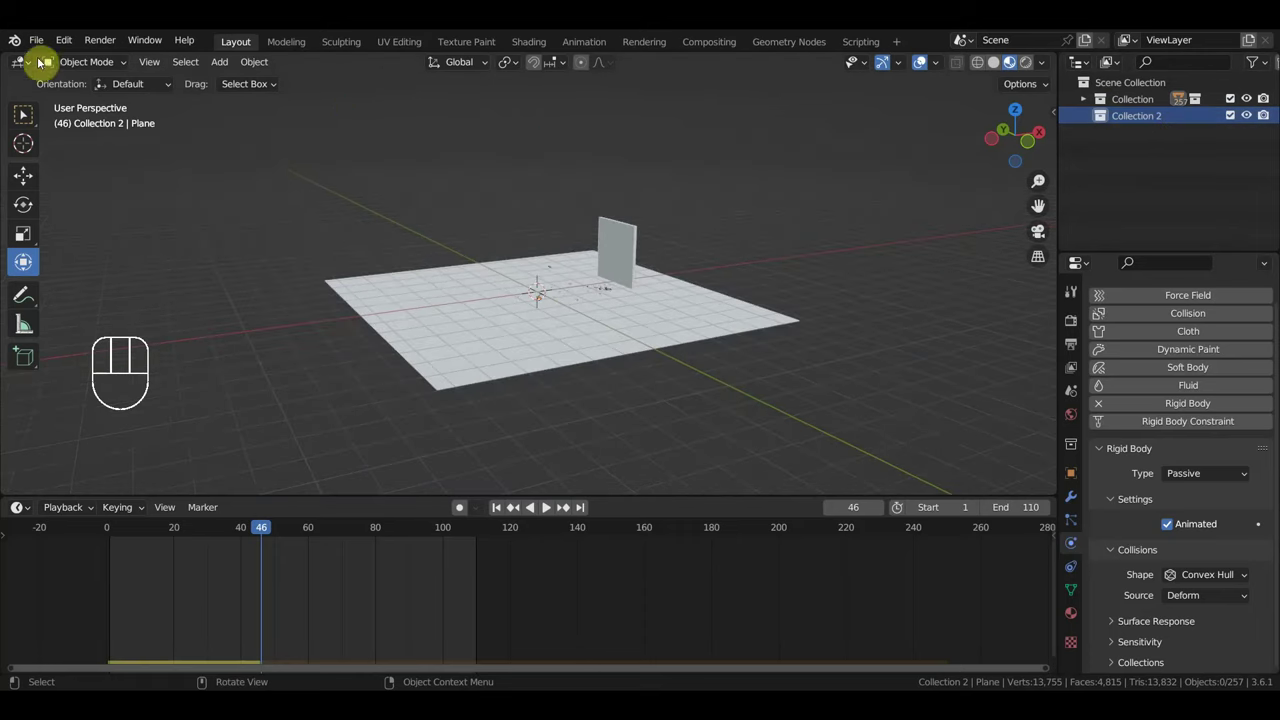
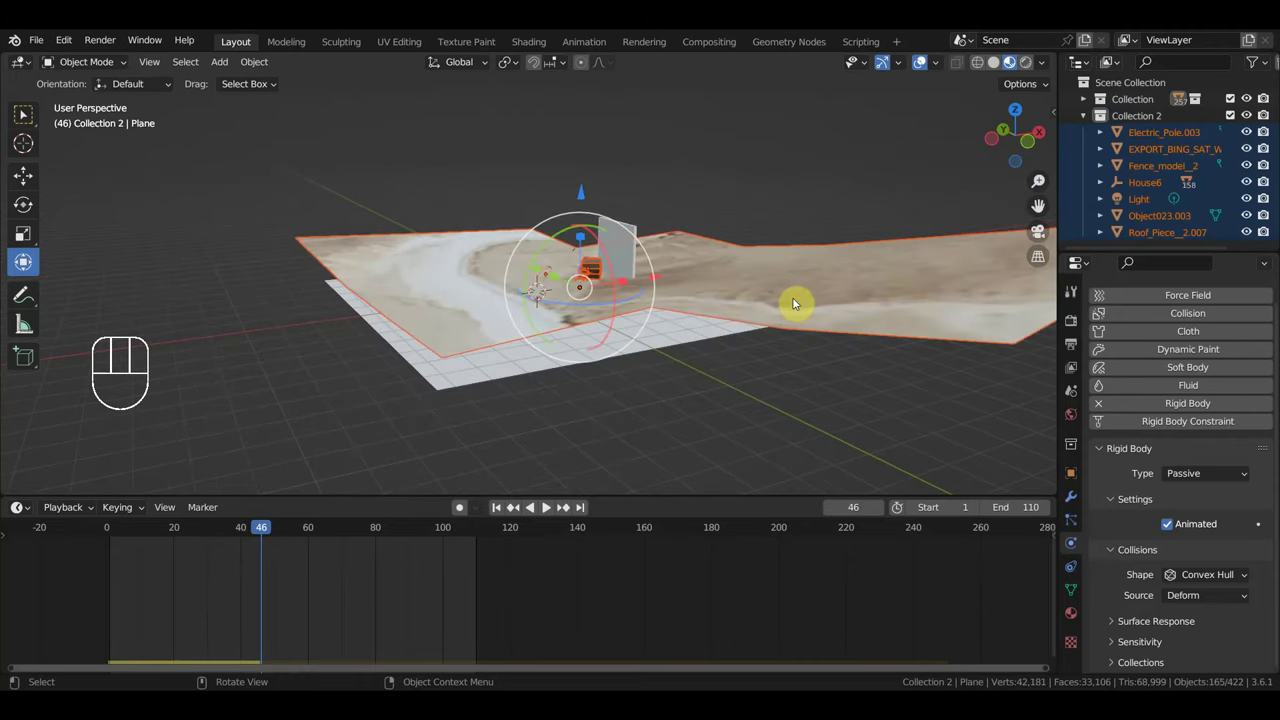
{"action": "key", "text": "s"}
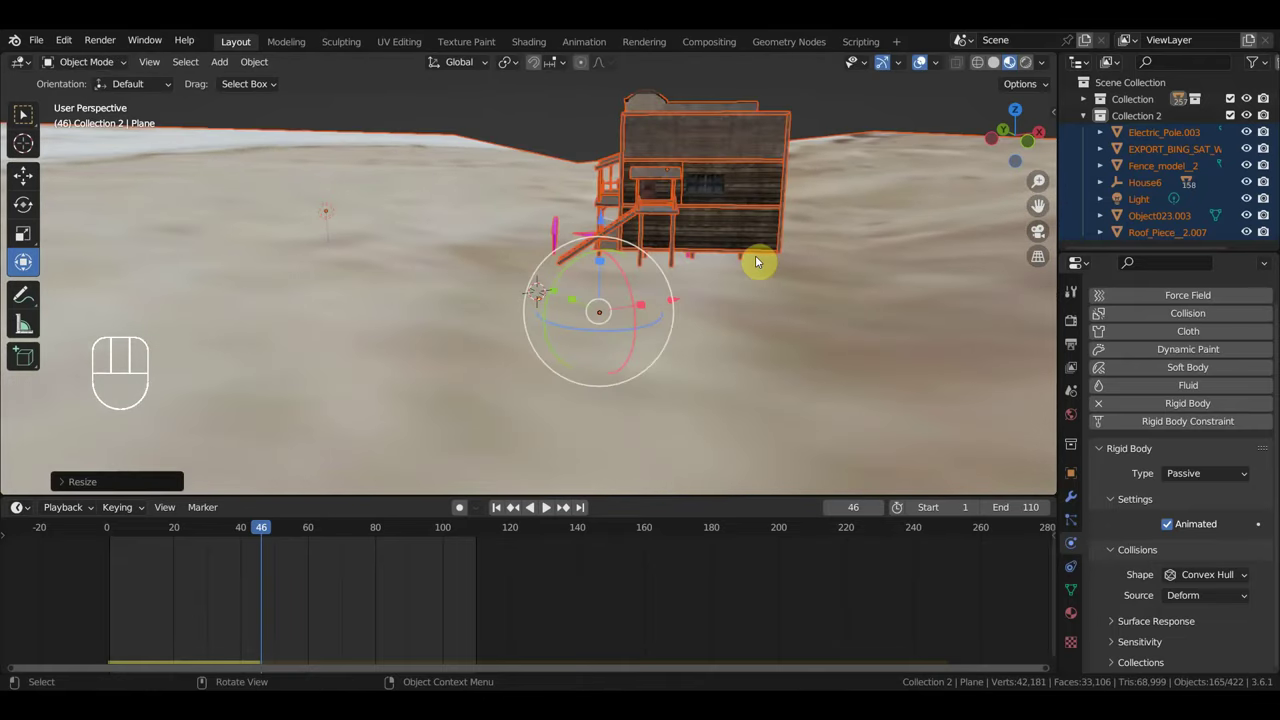
{"action": "key", "text": "KP_7"}
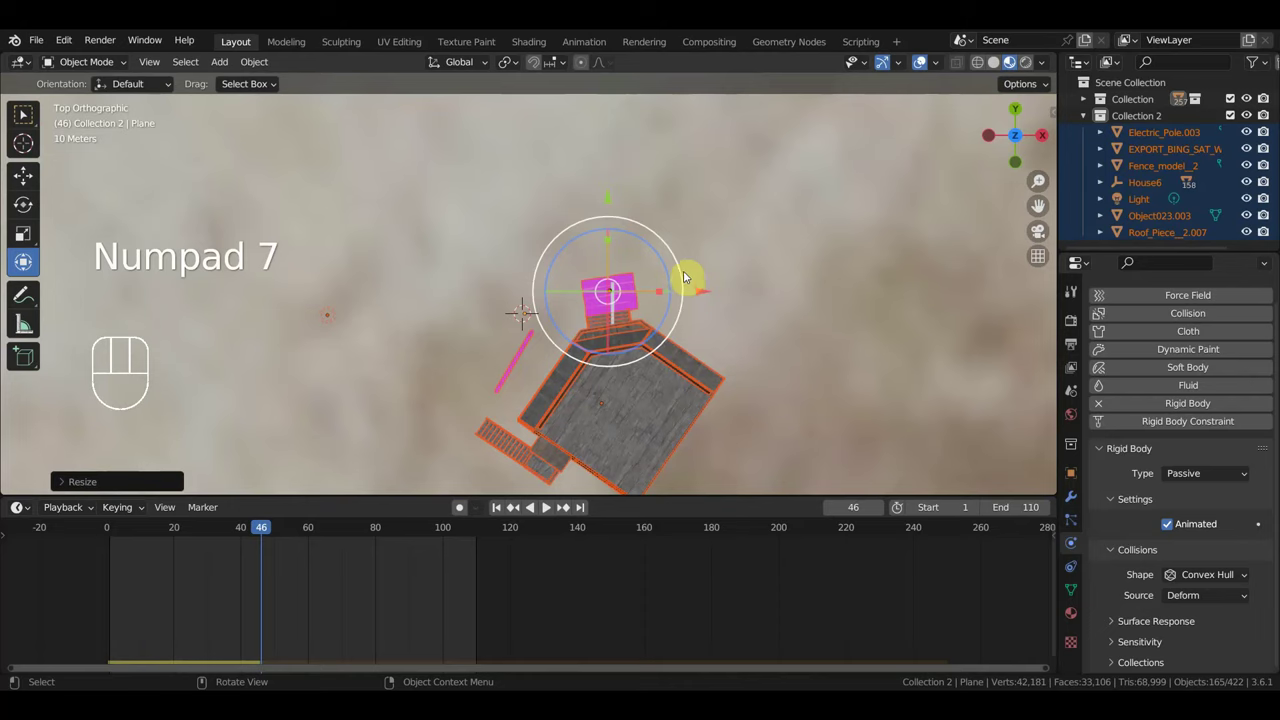
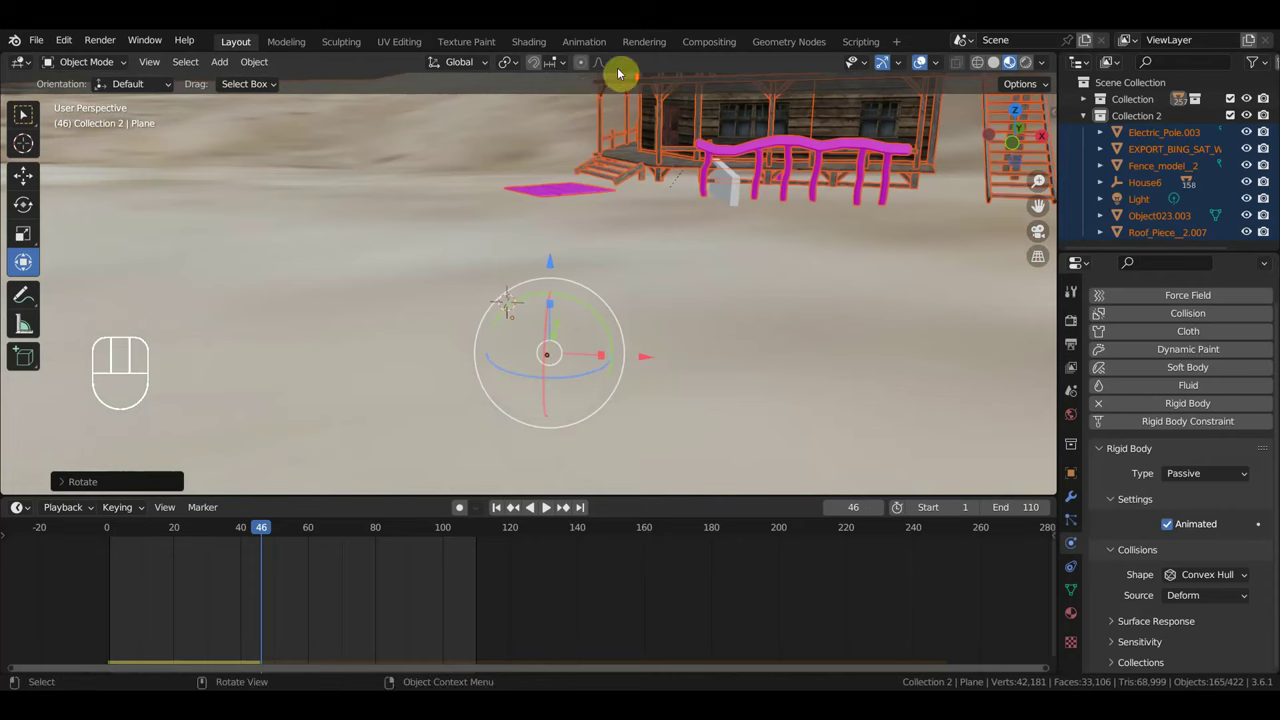
{"action": "left_click_drag", "start_coordinate": [550, 245], "coordinate": [540, 315]}
Scale the house up slightly and check its placement against the pink porch floor from several angles.
{"action": "left_click_drag", "start_coordinate": [655, 295], "coordinate": [767, 306]}
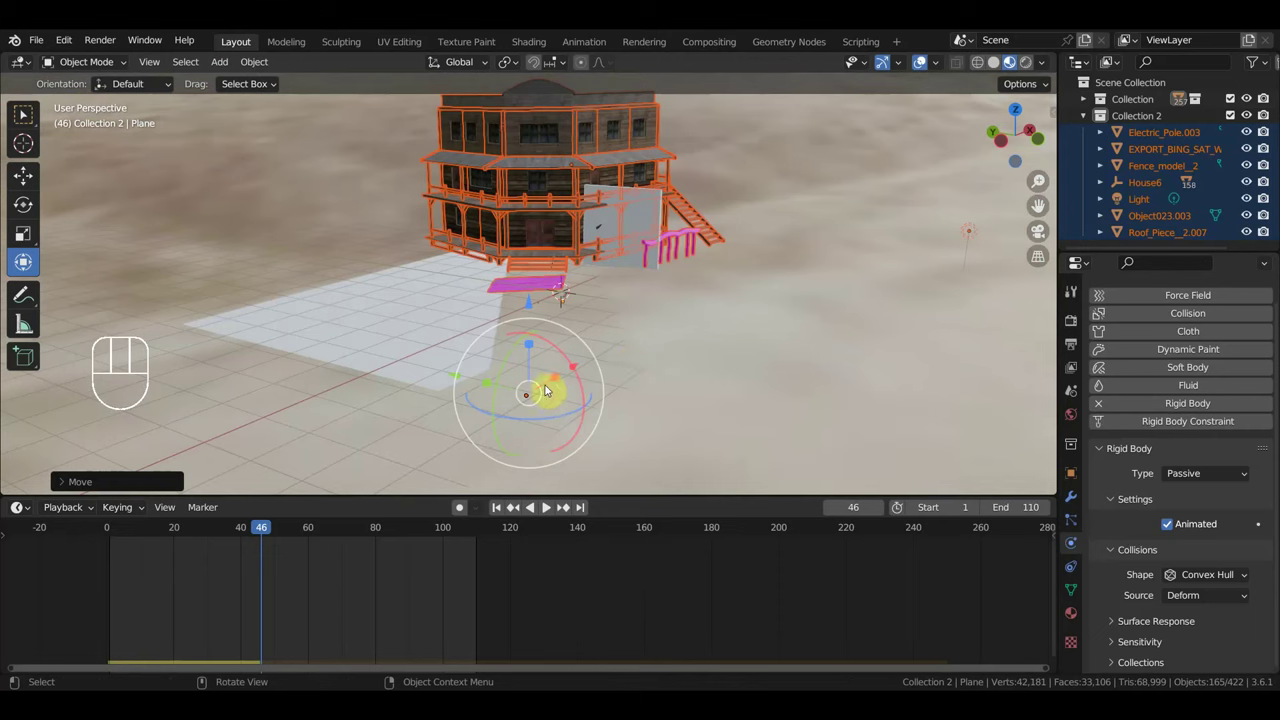
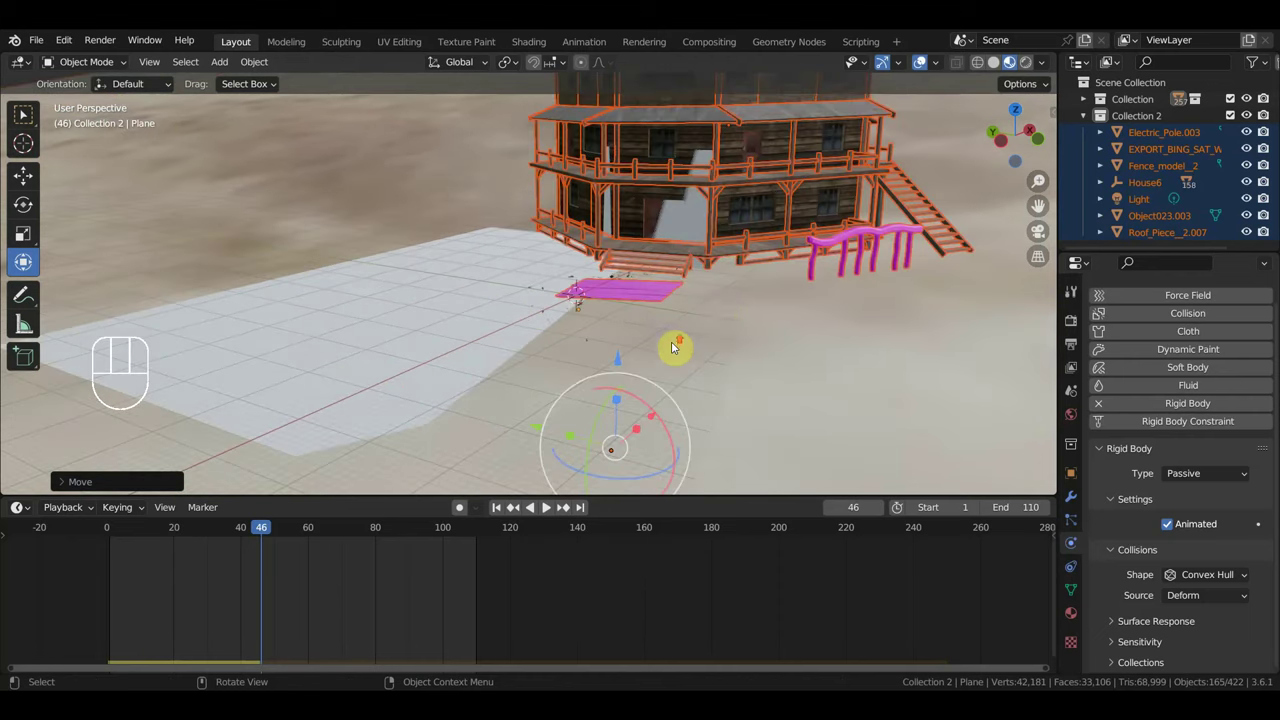
{"action": "key", "text": "s"}
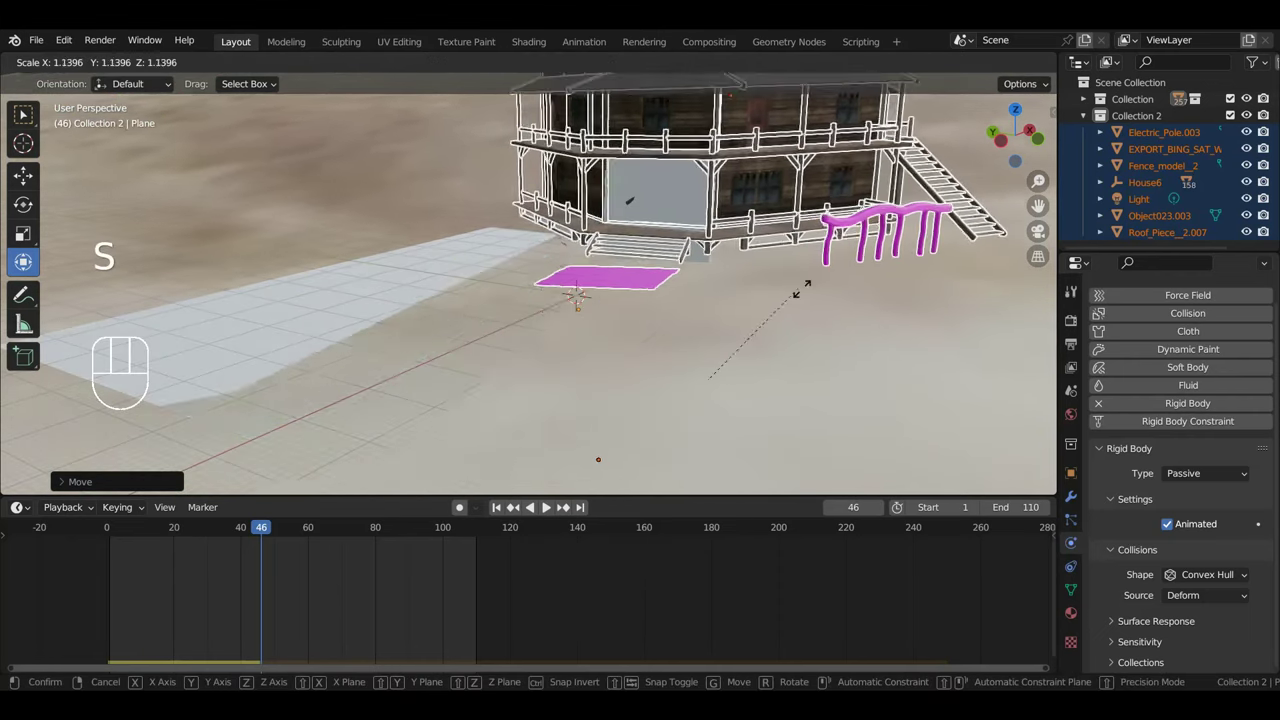
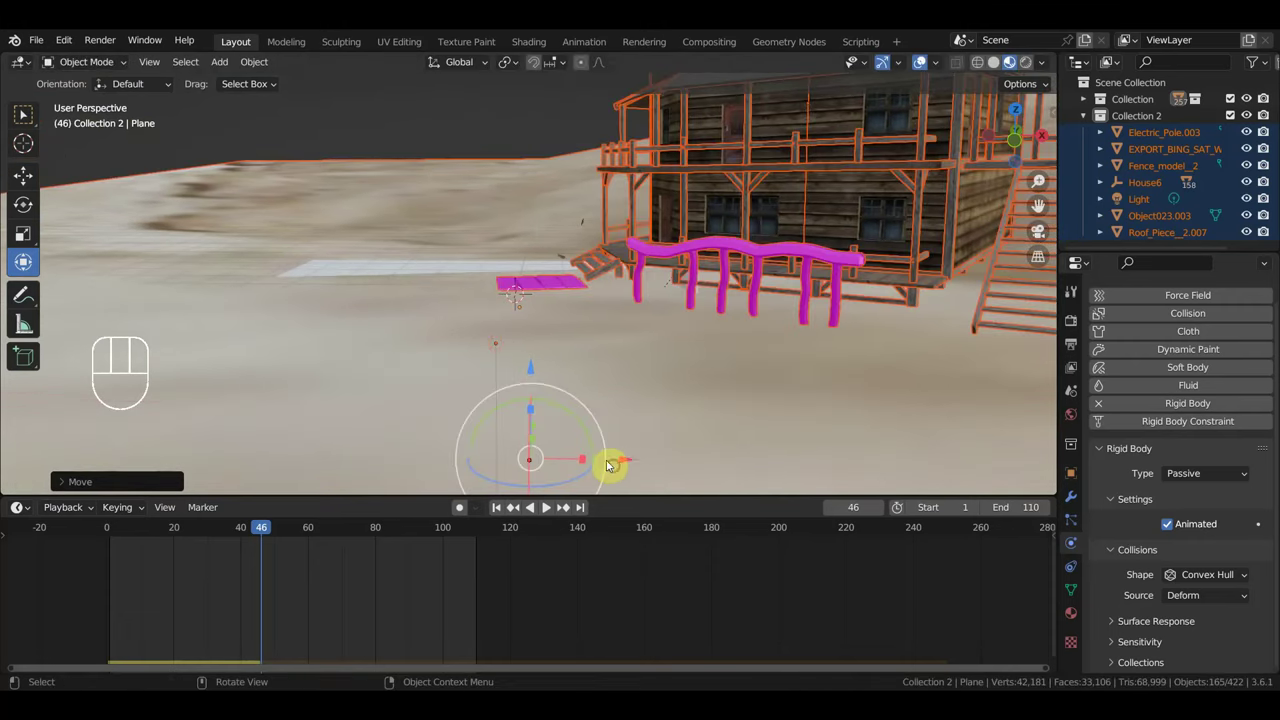
{"action": "left_click_drag", "start_coordinate": [749, 357], "coordinate": [873, 355]}
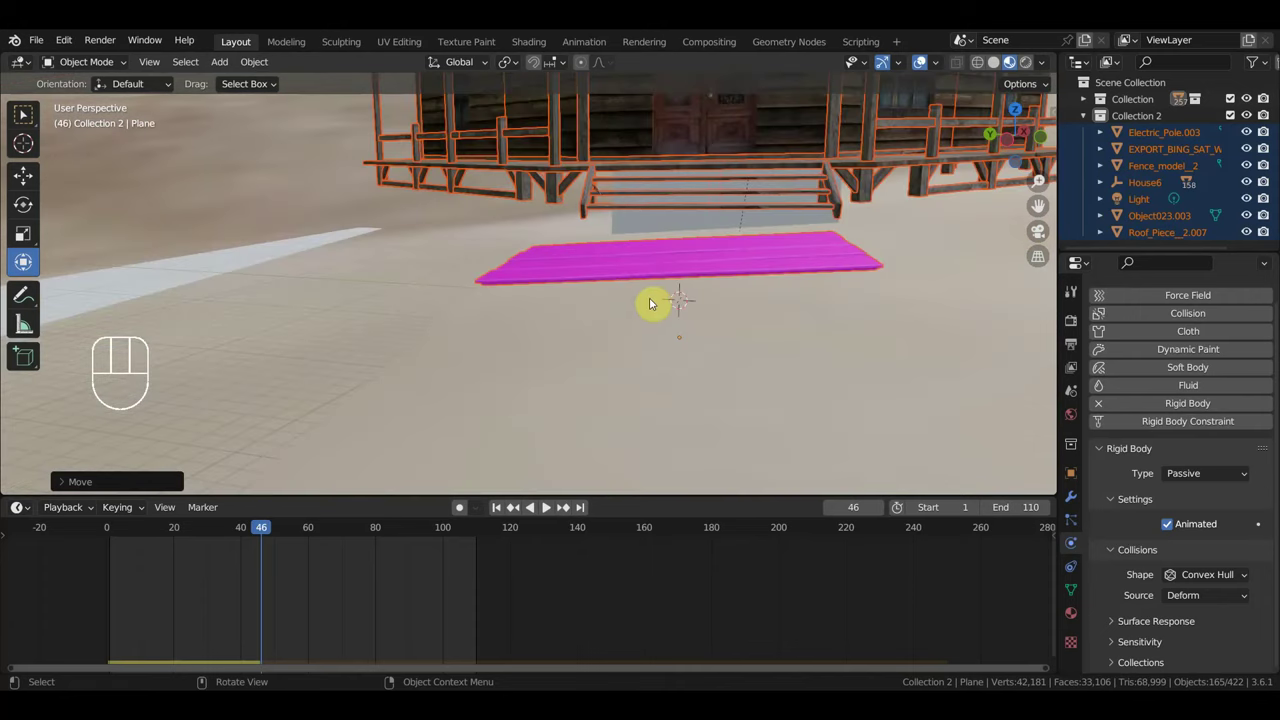
{"action": "key", "text": "KP_1"}
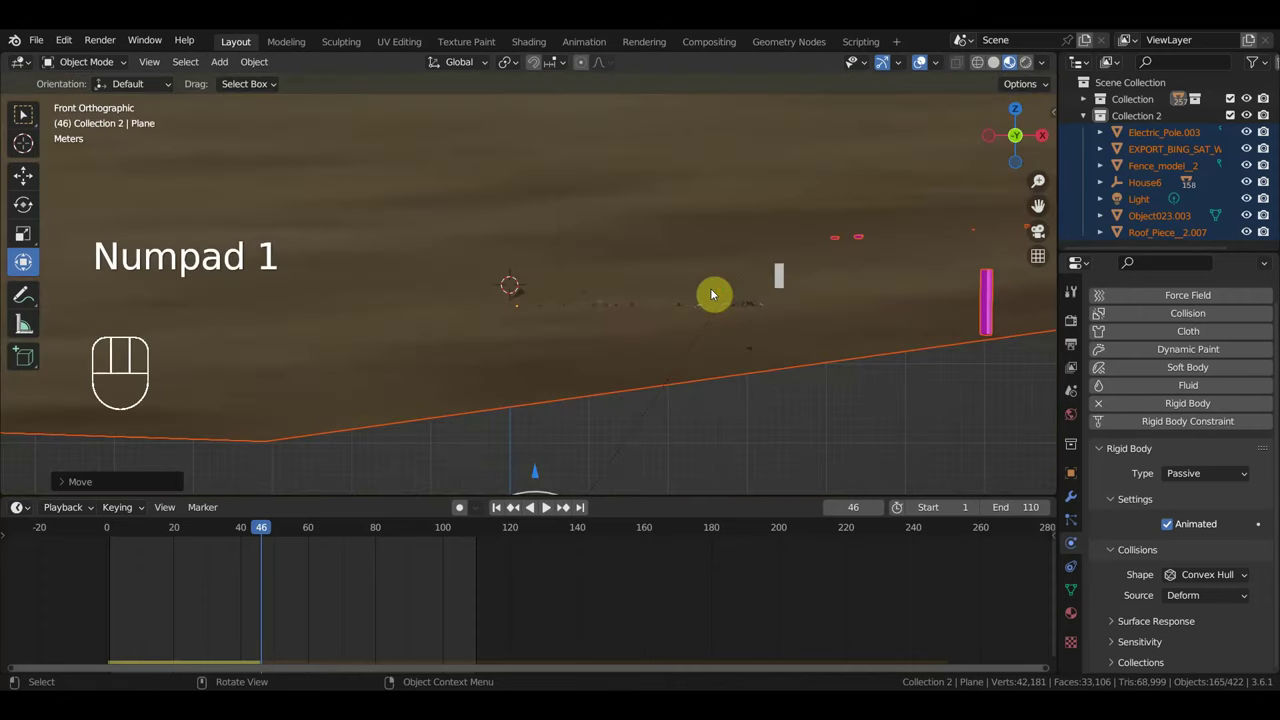
{"action": "left_click_drag", "start_coordinate": [718, 295], "coordinate": [906, 313]}
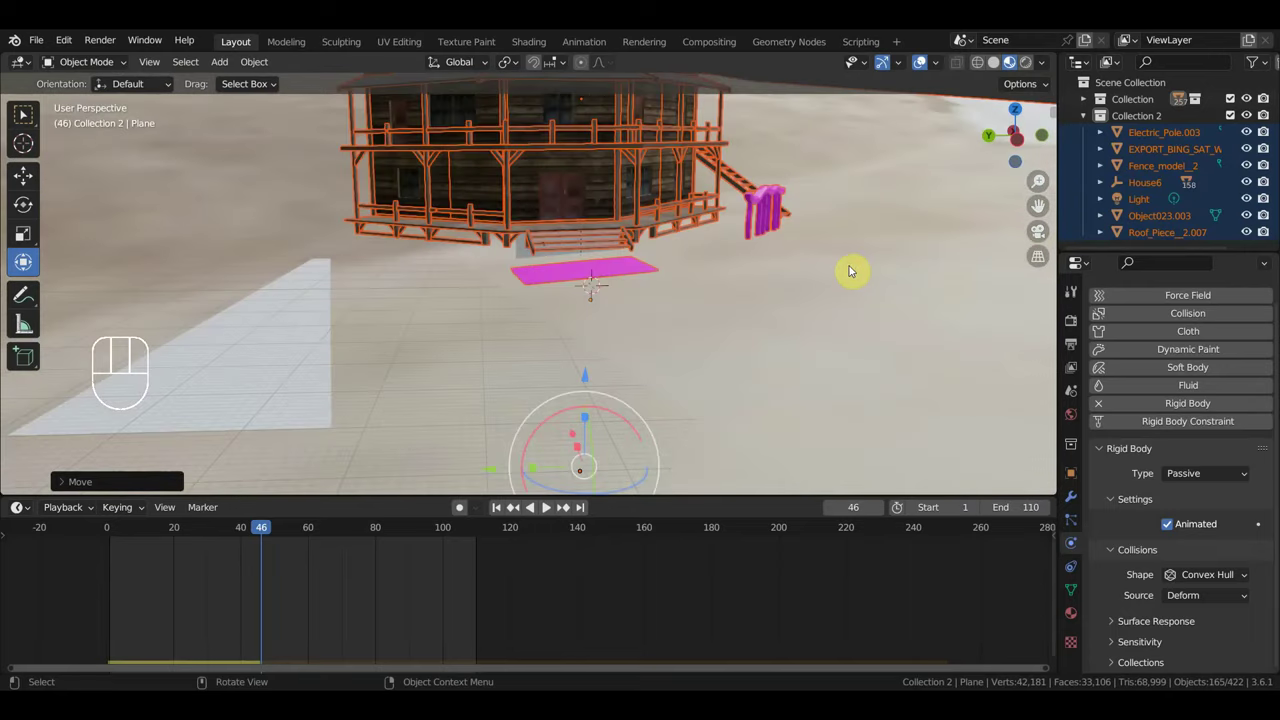
{"action": "middle_click", "coordinate": [820, 373]}
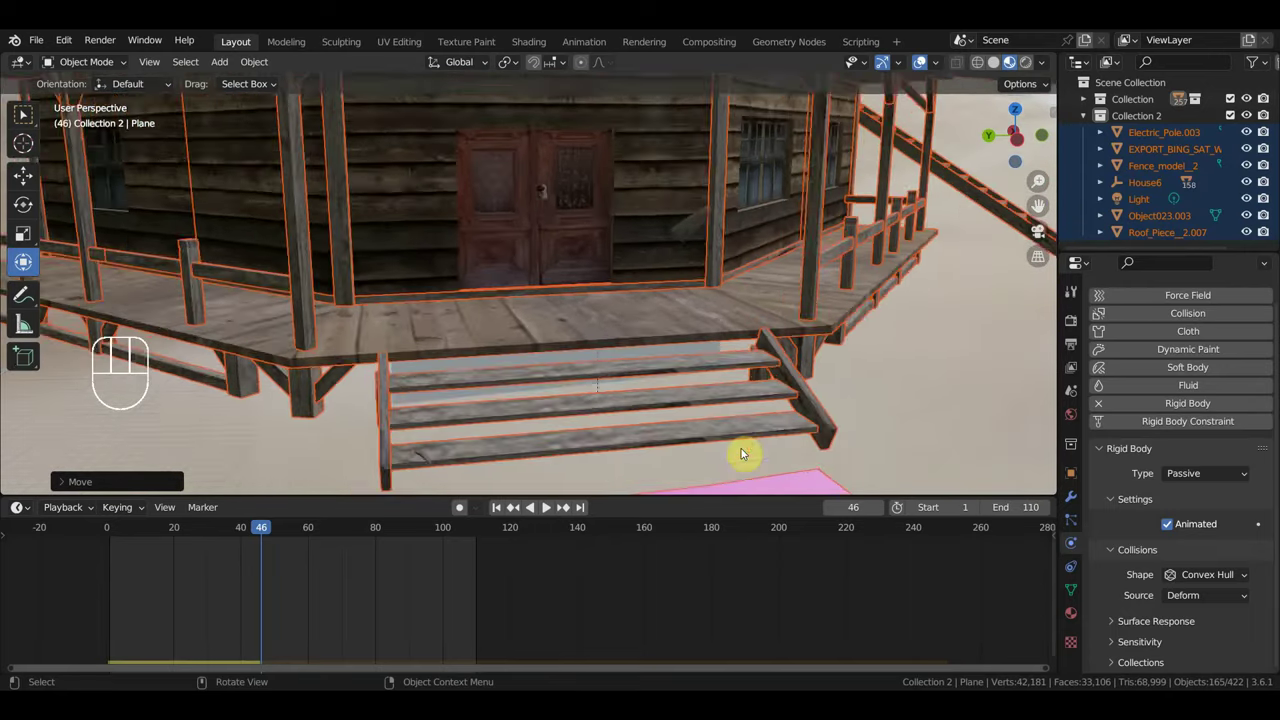
Return to frame 0 and move the house so it sits right beside the pink floor slab.
{"action": "left_click", "coordinate": [116, 537]}
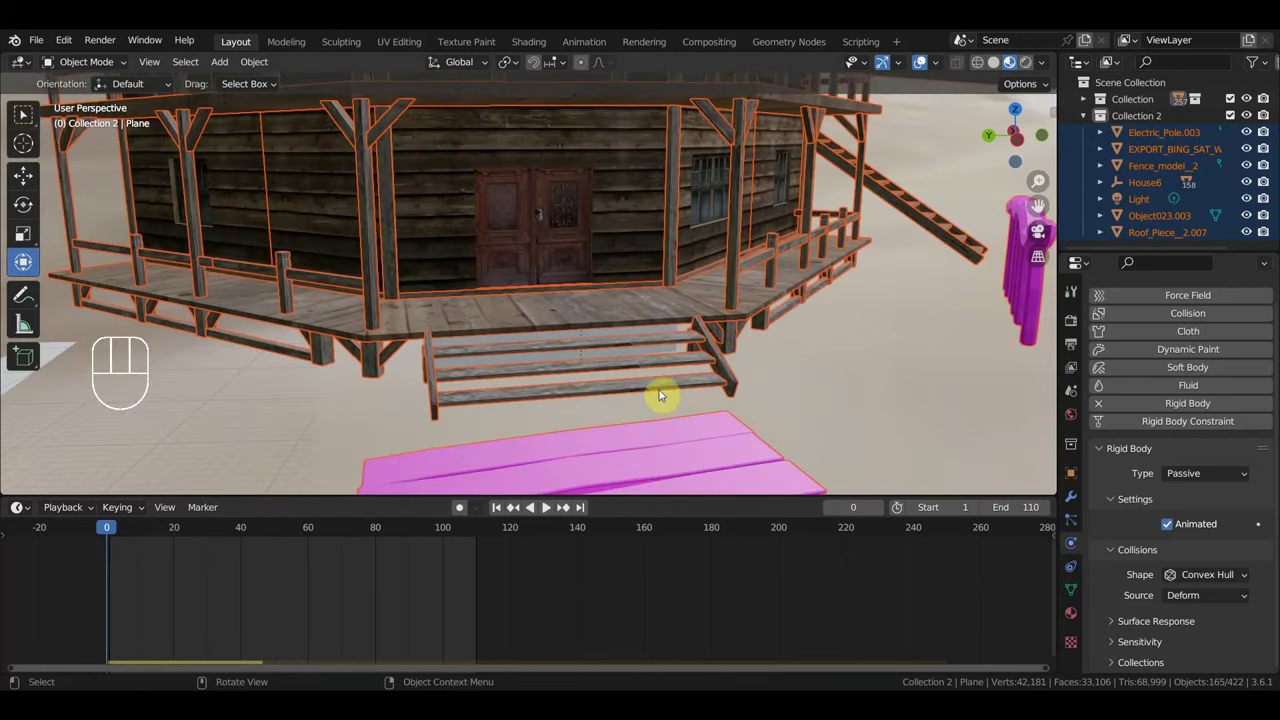
{"action": "middle_click", "coordinate": [631, 398]}
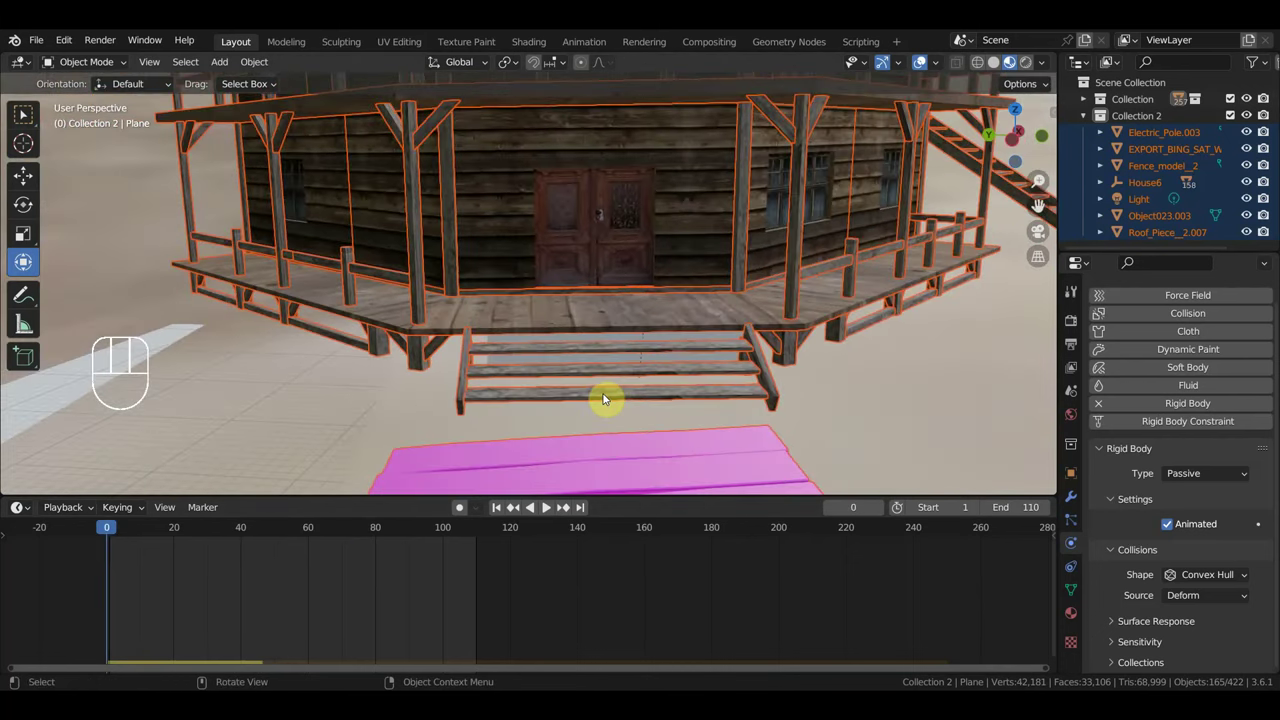
{"action": "key", "text": "g"}
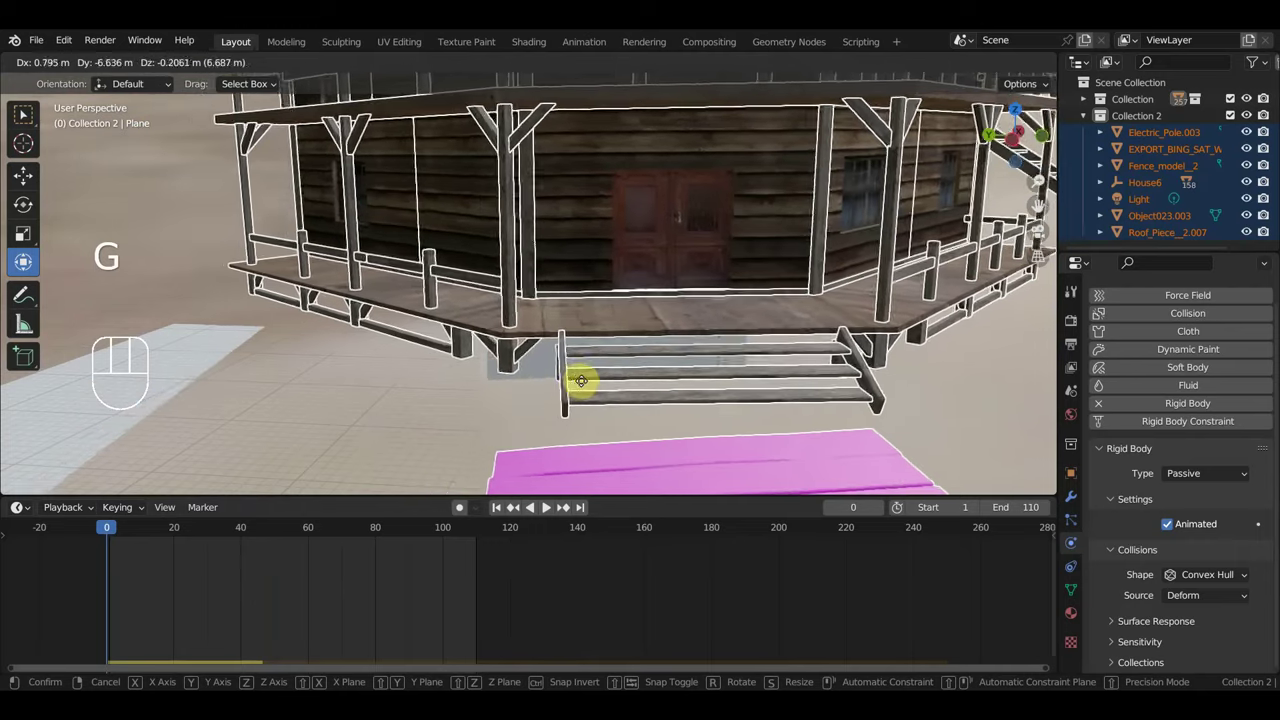
{"action": "middle_click", "coordinate": [595, 382]}
{"action": "middle_click", "coordinate": [627, 399]}
{"action": "key", "text": "g"}
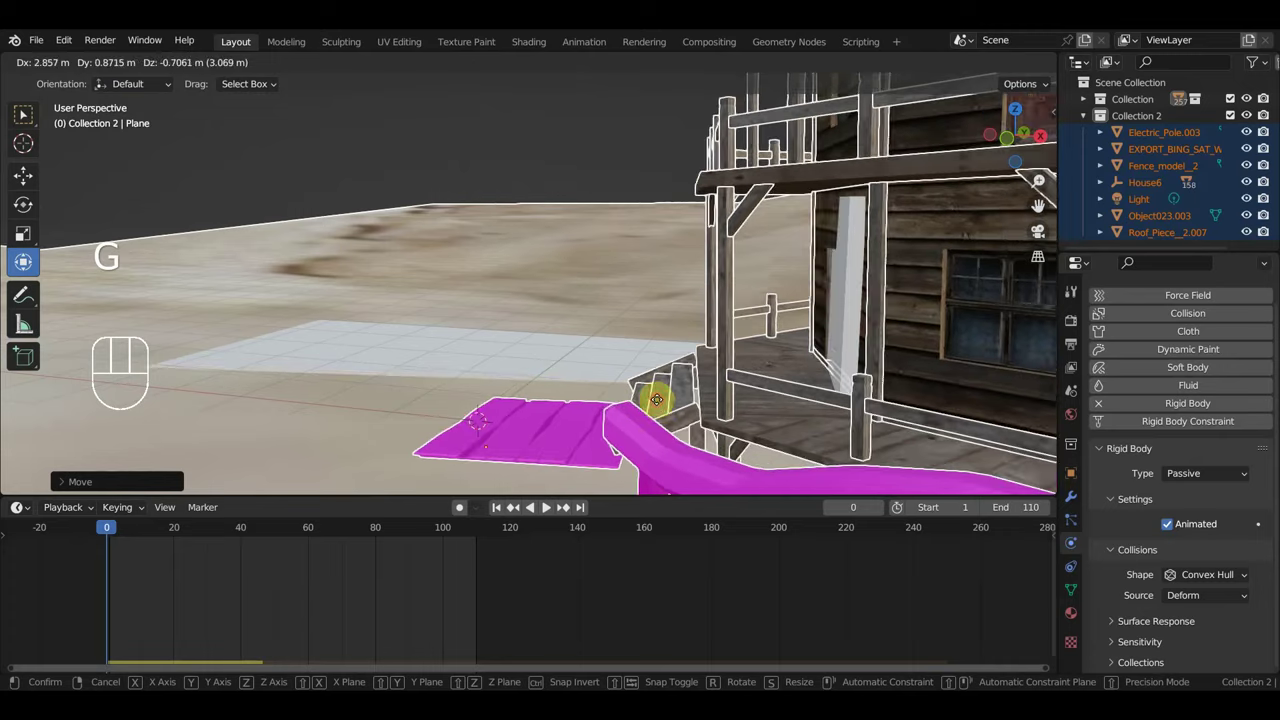
Scale the house up about 1.49 times and slide its porch boards onto the tiled floor plane.
{"action": "left_click_drag", "start_coordinate": [733, 413], "coordinate": [865, 400]}
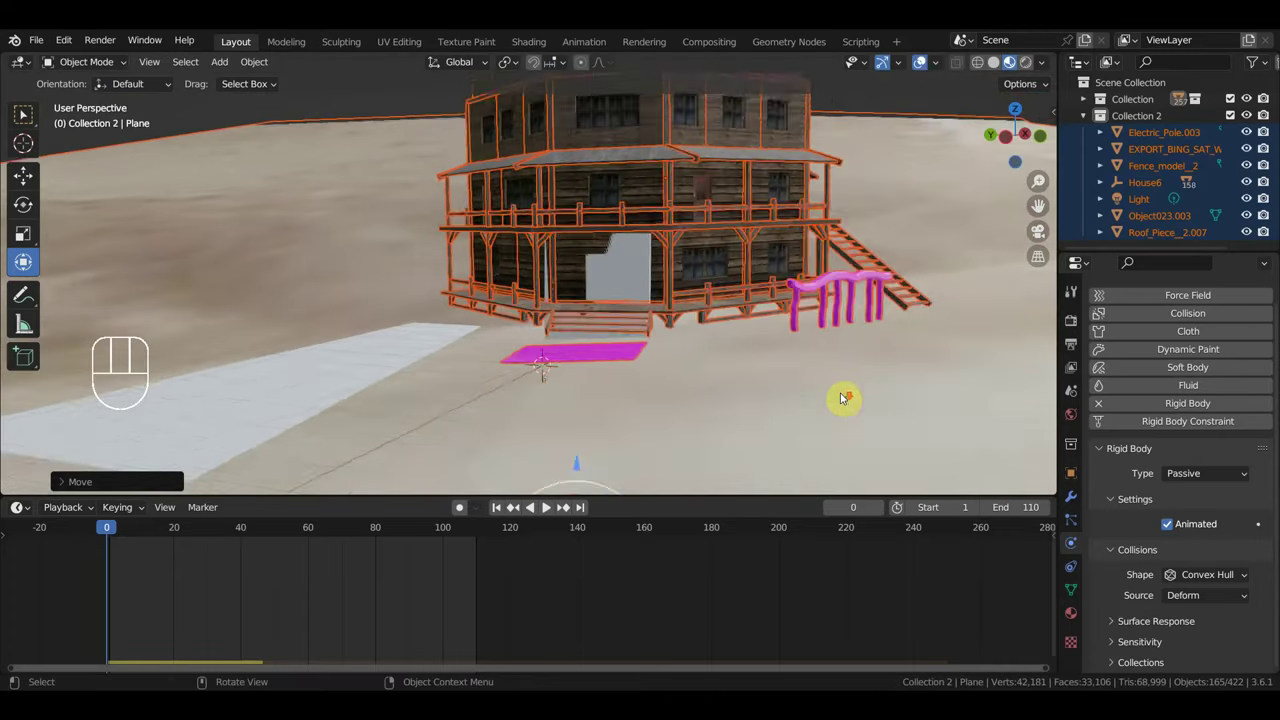
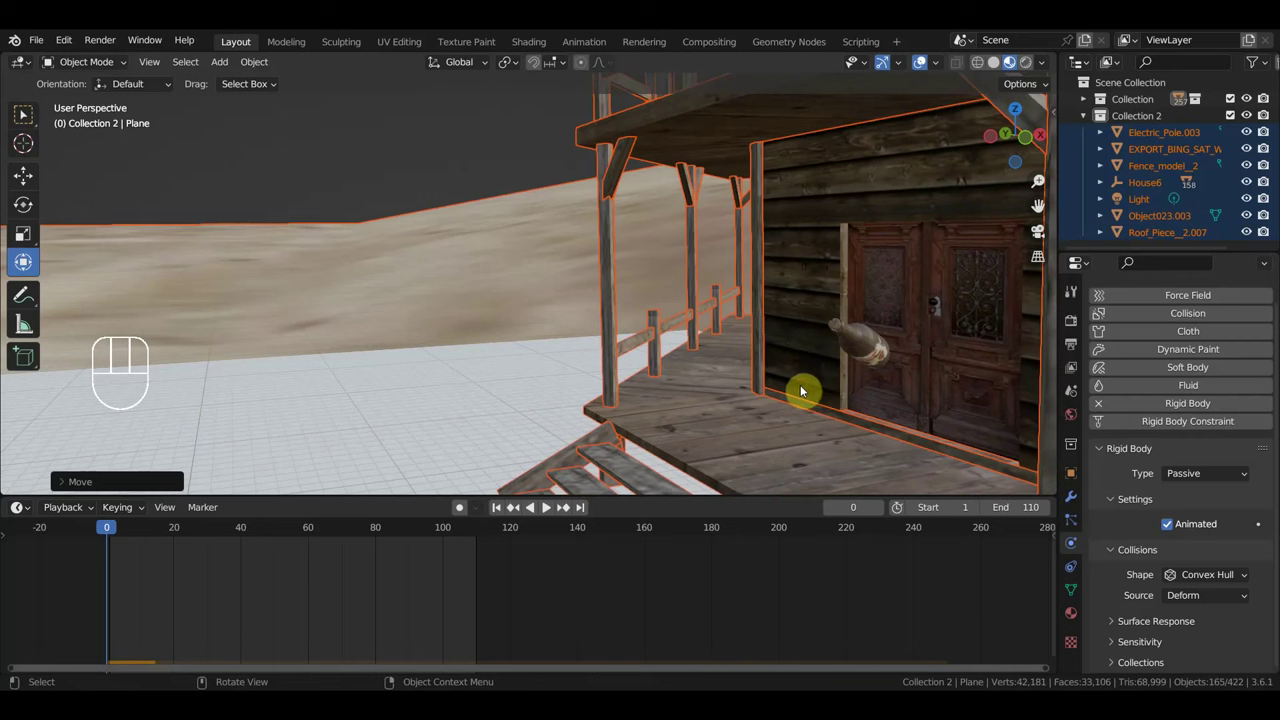
{"action": "key", "text": "s"}
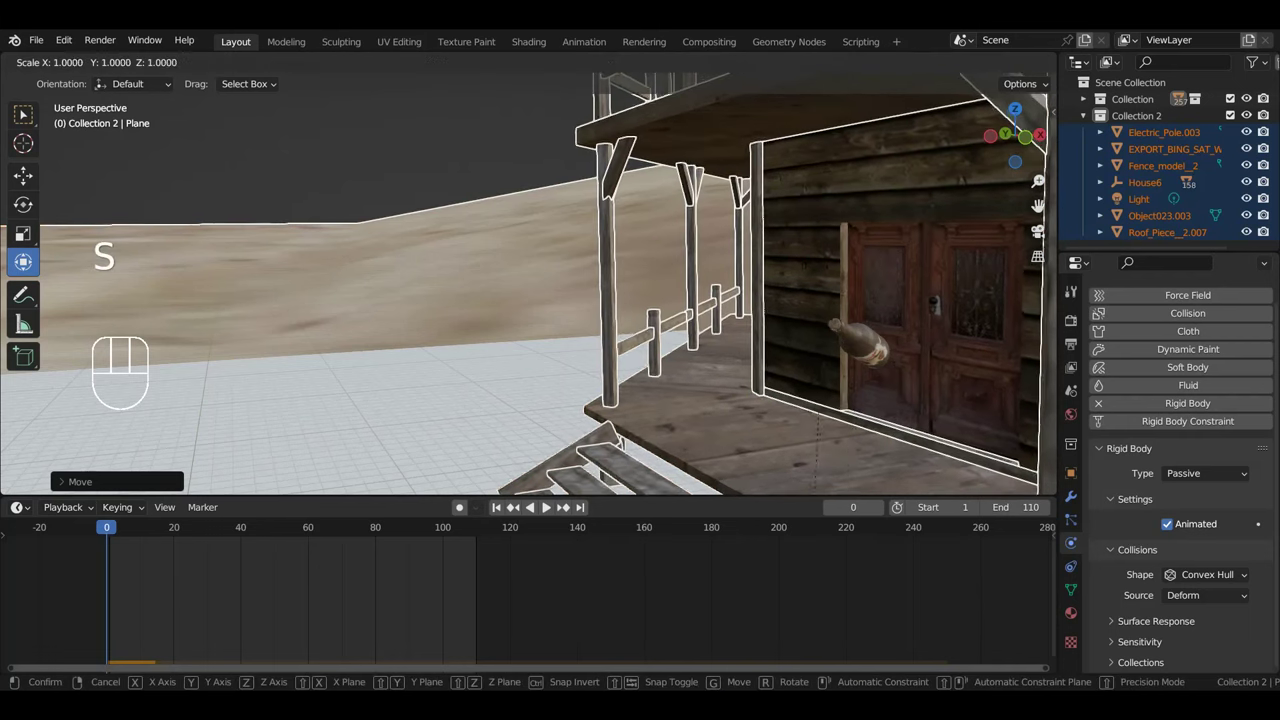
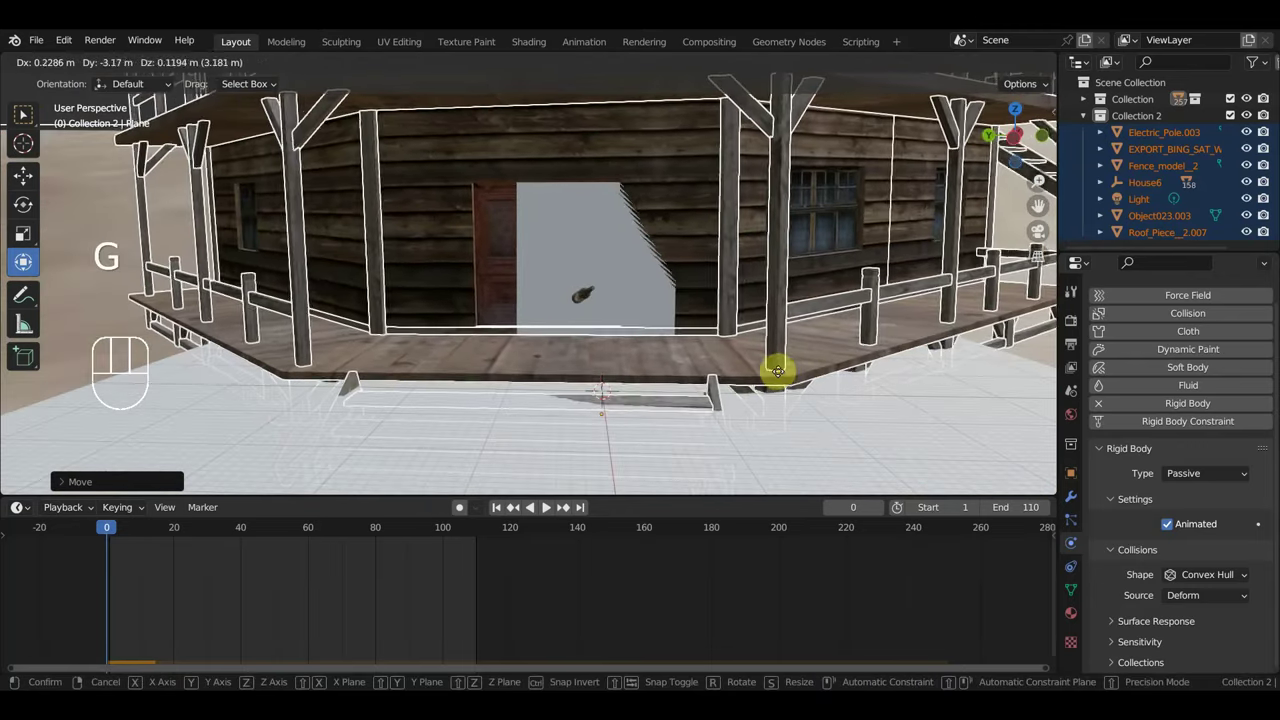
{"action": "left_click_drag", "start_coordinate": [793, 378], "coordinate": [760, 388]}
{"action": "key", "text": "g"}
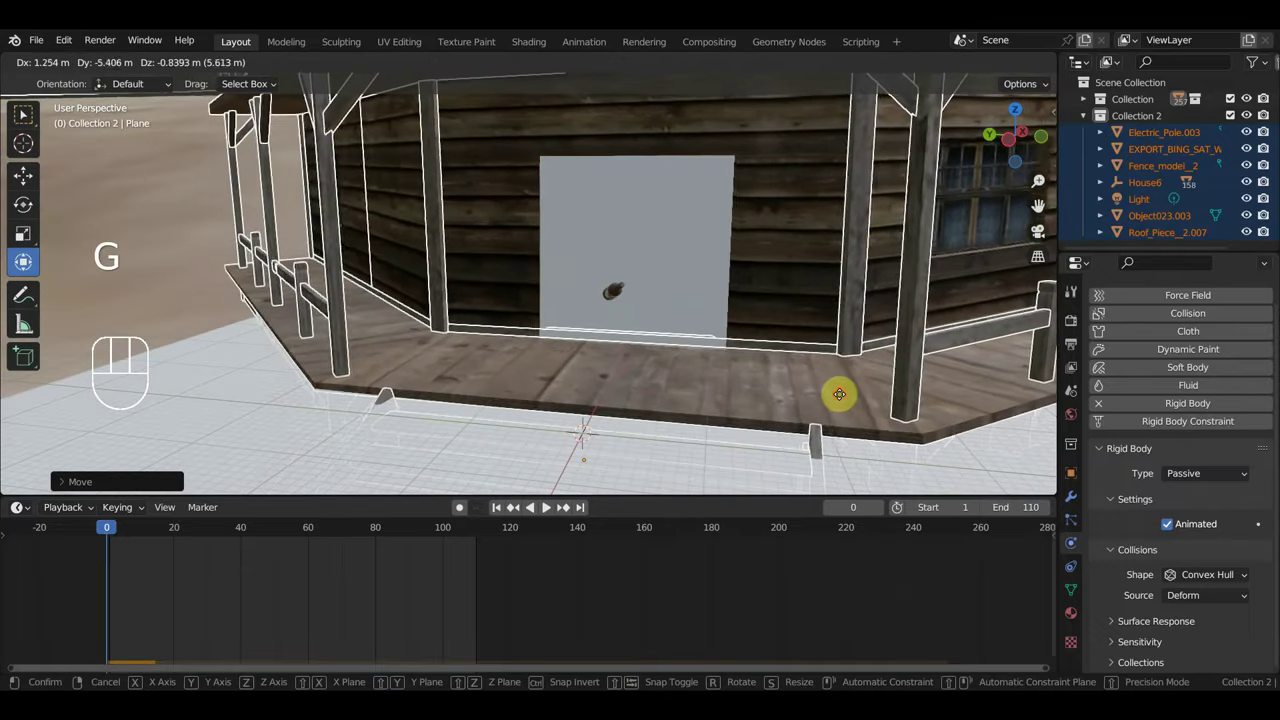
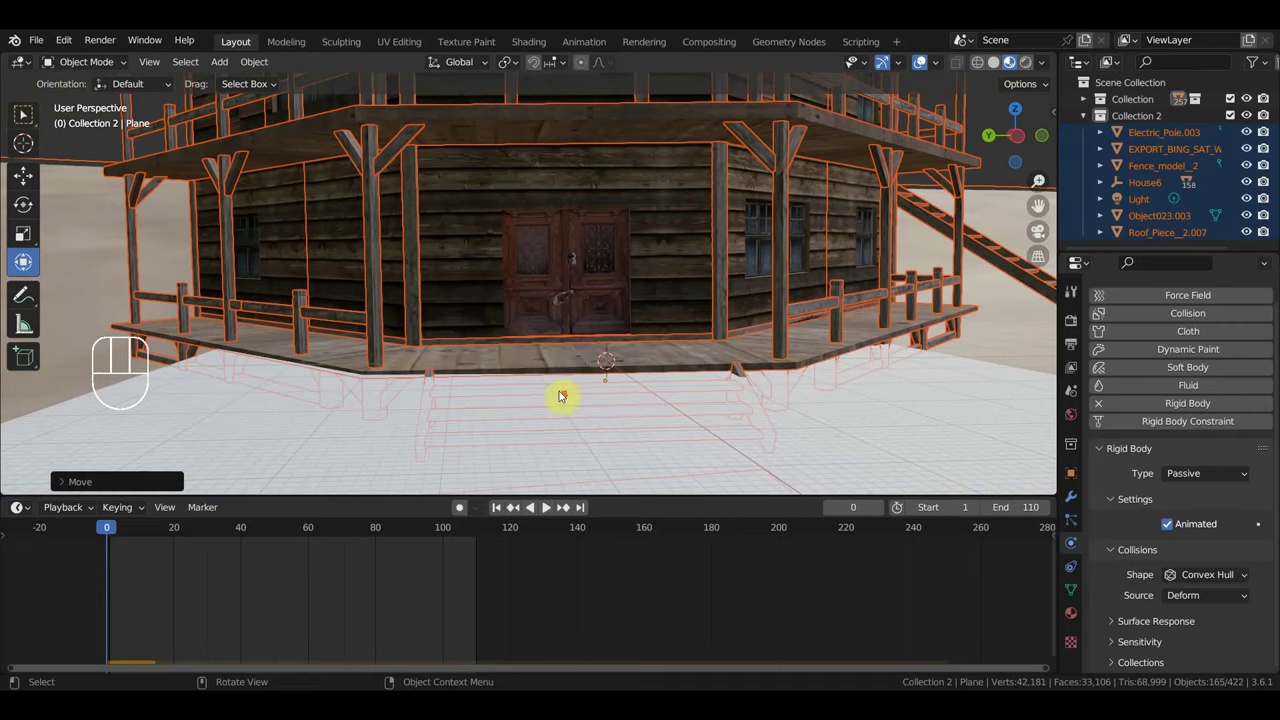
Select the floor plane and raise it about 1.6 m to meet the porch boards.
{"action": "middle_click", "coordinate": [726, 376]}
{"action": "left_click", "coordinate": [756, 393]}
{"action": "key", "text": "s"}
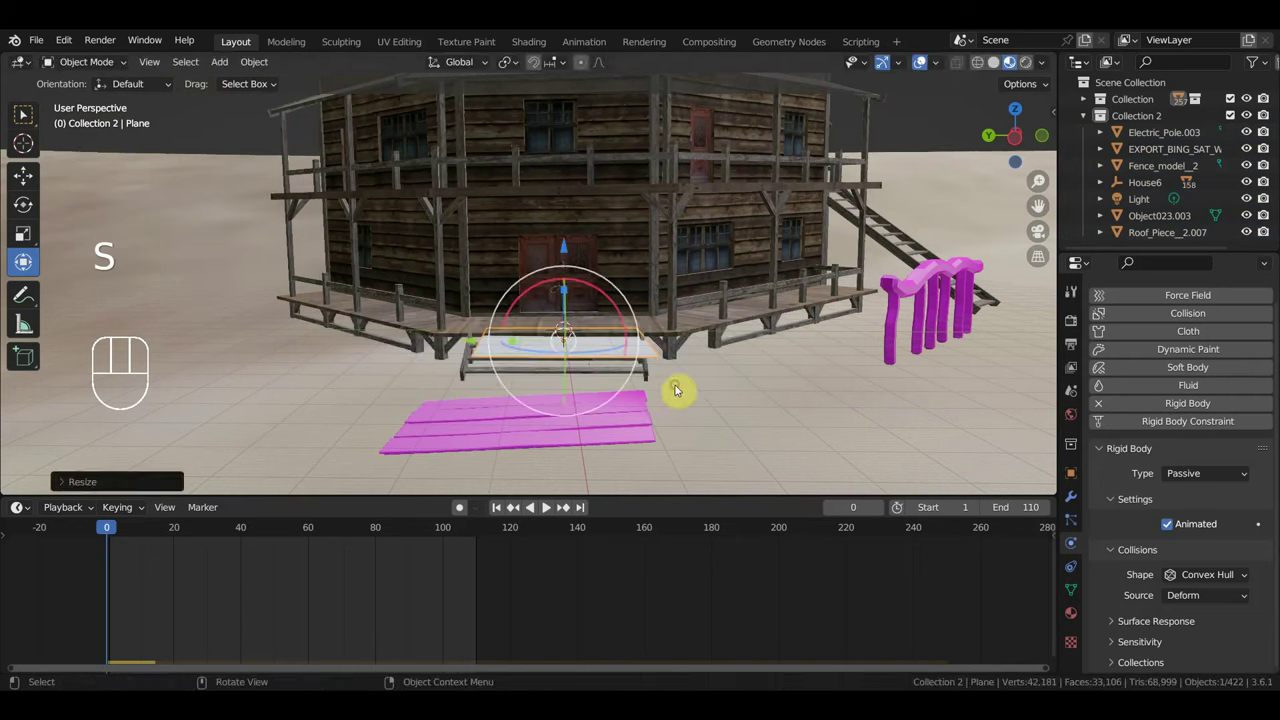
{"action": "key", "text": "g"}
{"action": "middle_click", "coordinate": [693, 382]}
{"action": "key", "text": "g"}
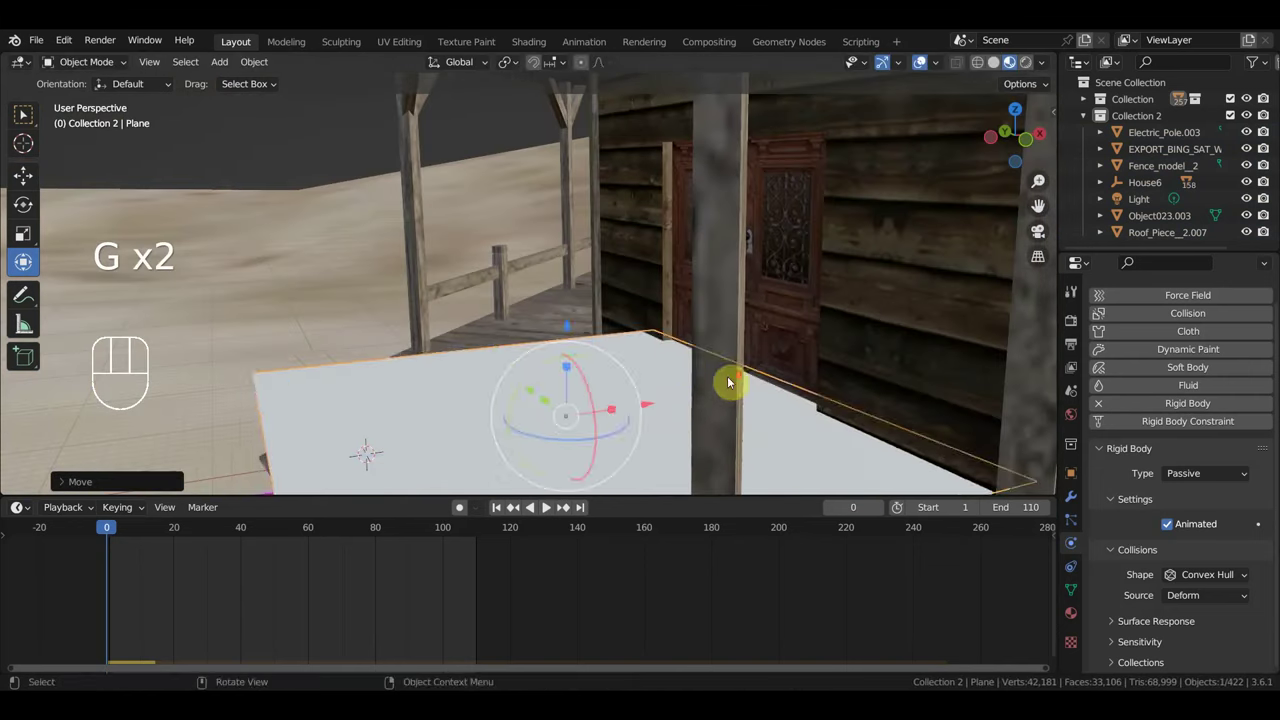
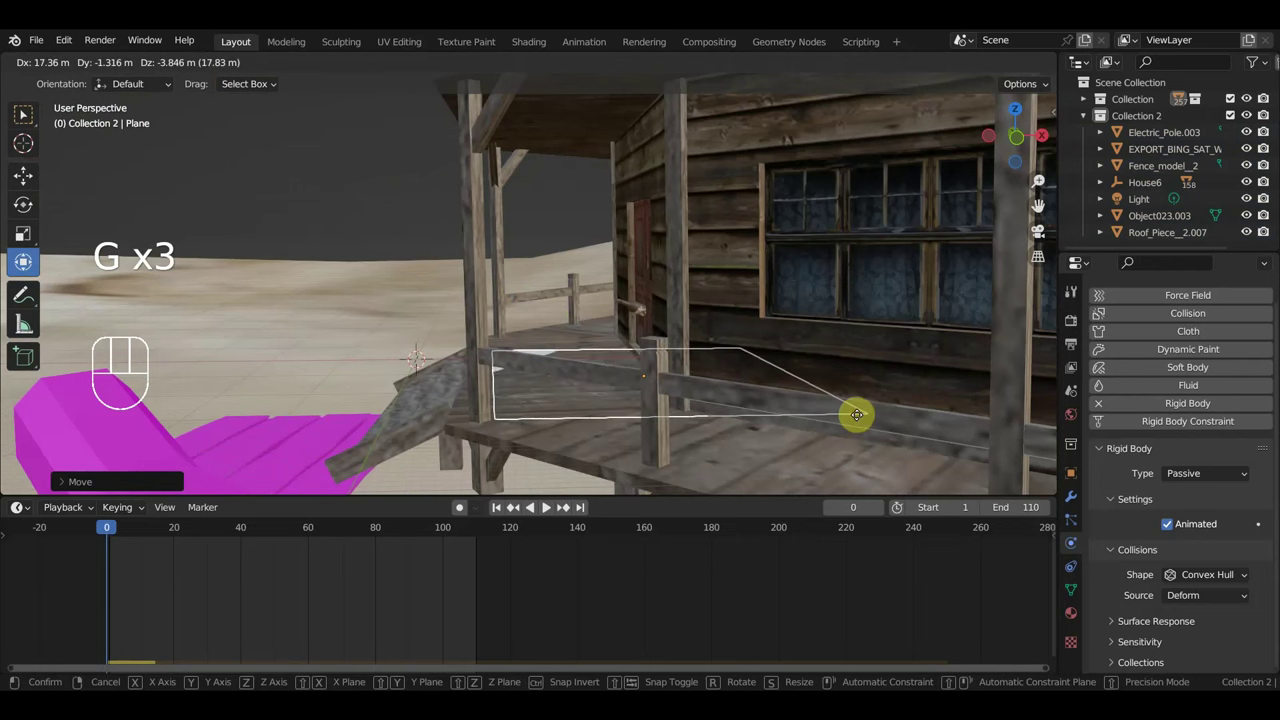
View the porch from another angle and test the shattering simulation in playback.
{"action": "middle_click", "coordinate": [664, 443]}
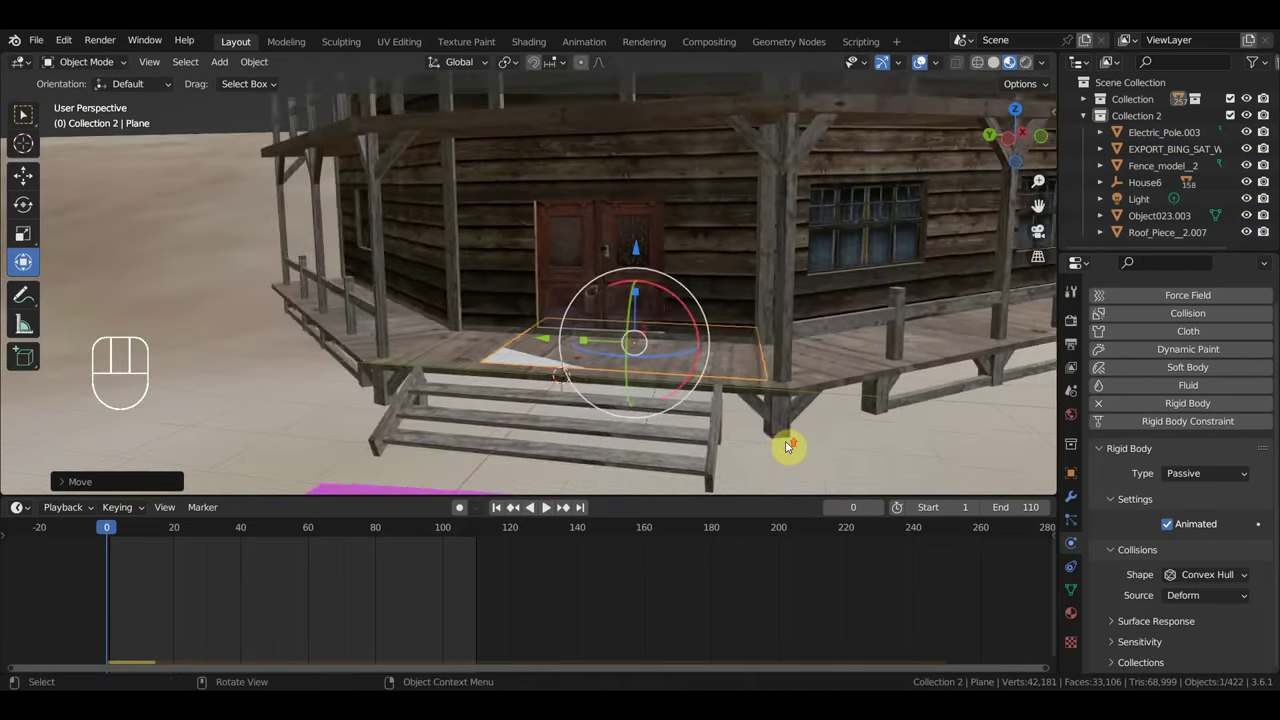
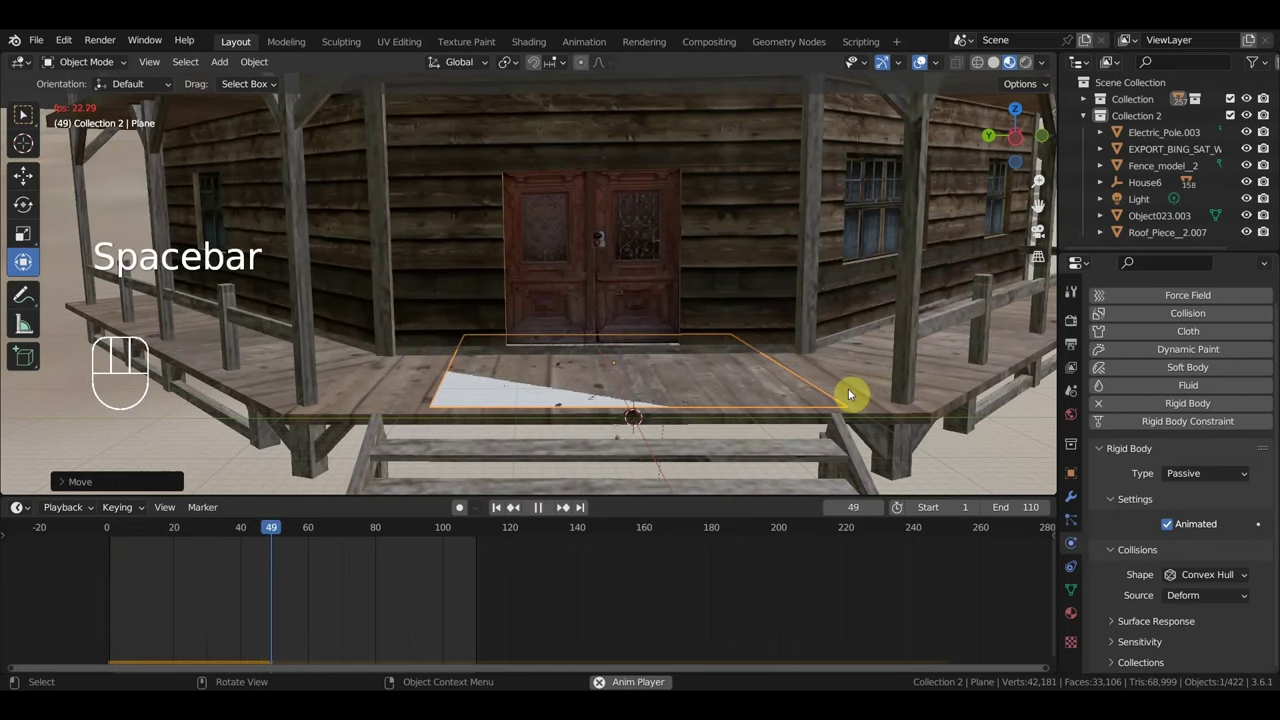
{"action": "key", "text": "space"}
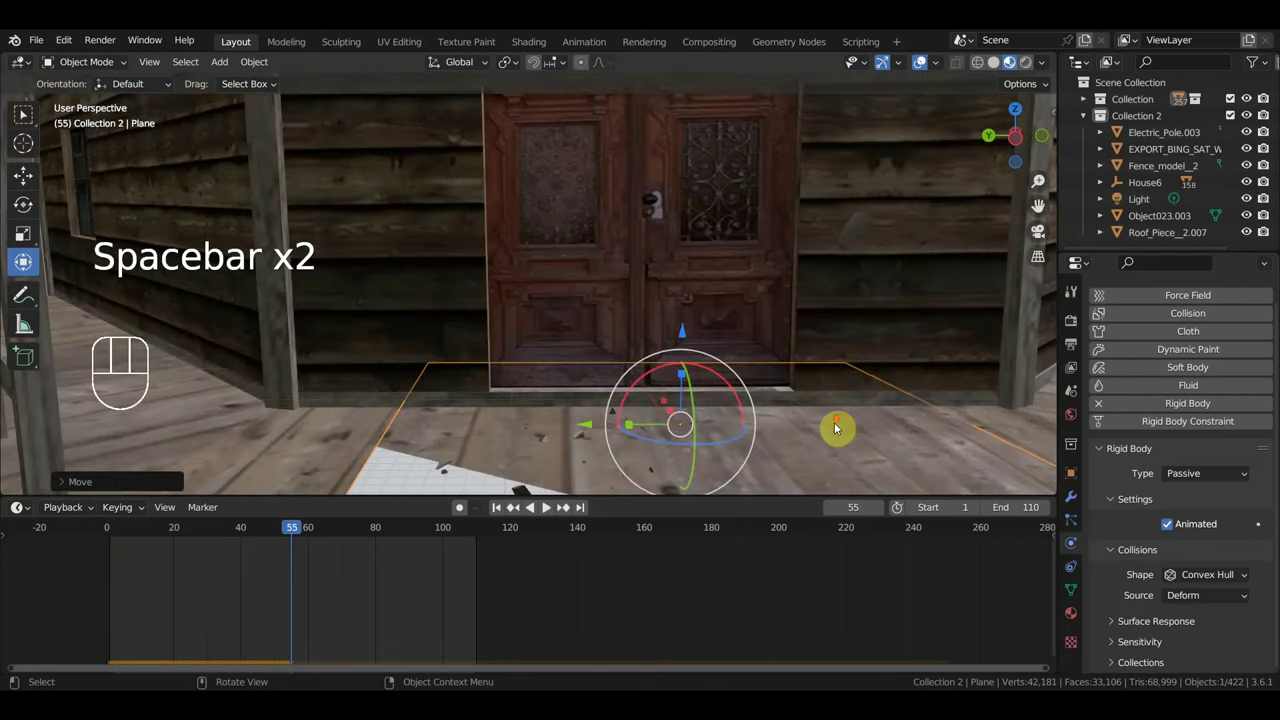
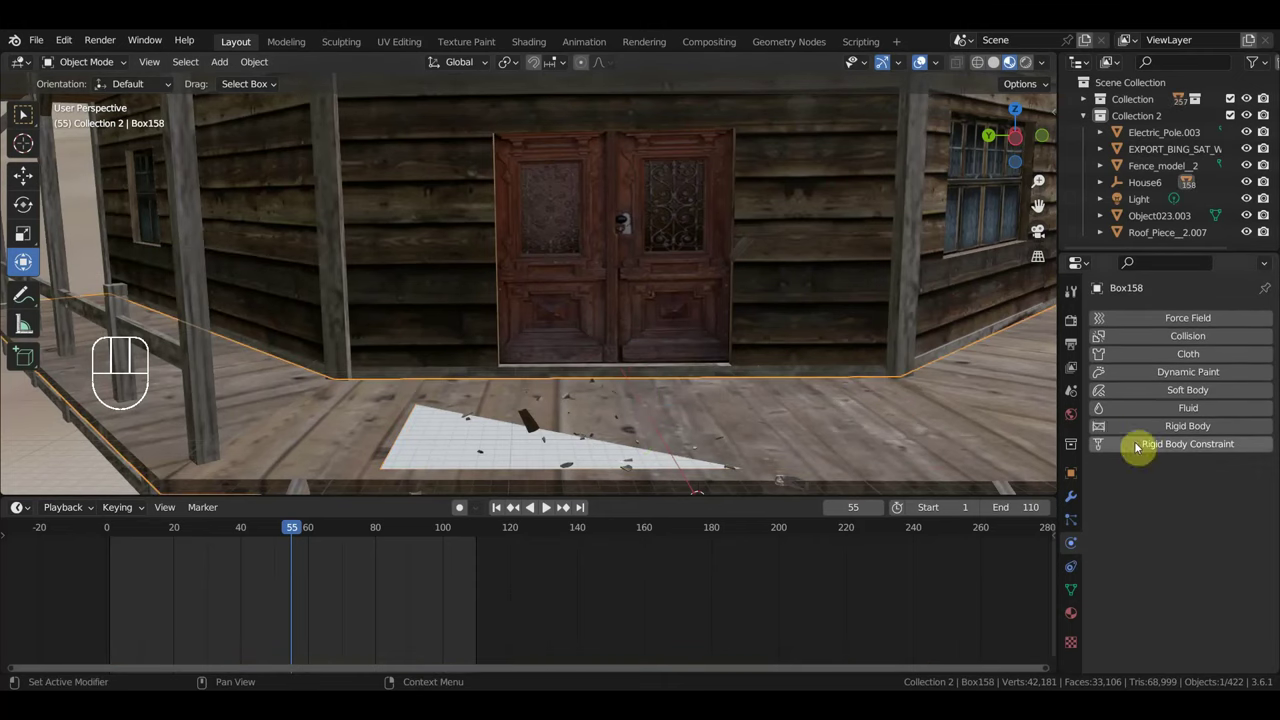
Make the porch floor Box158 a passive rigid body and test the collision in playback.
{"action": "left_click_drag", "start_coordinate": [1201, 504], "coordinate": [1198, 539]}
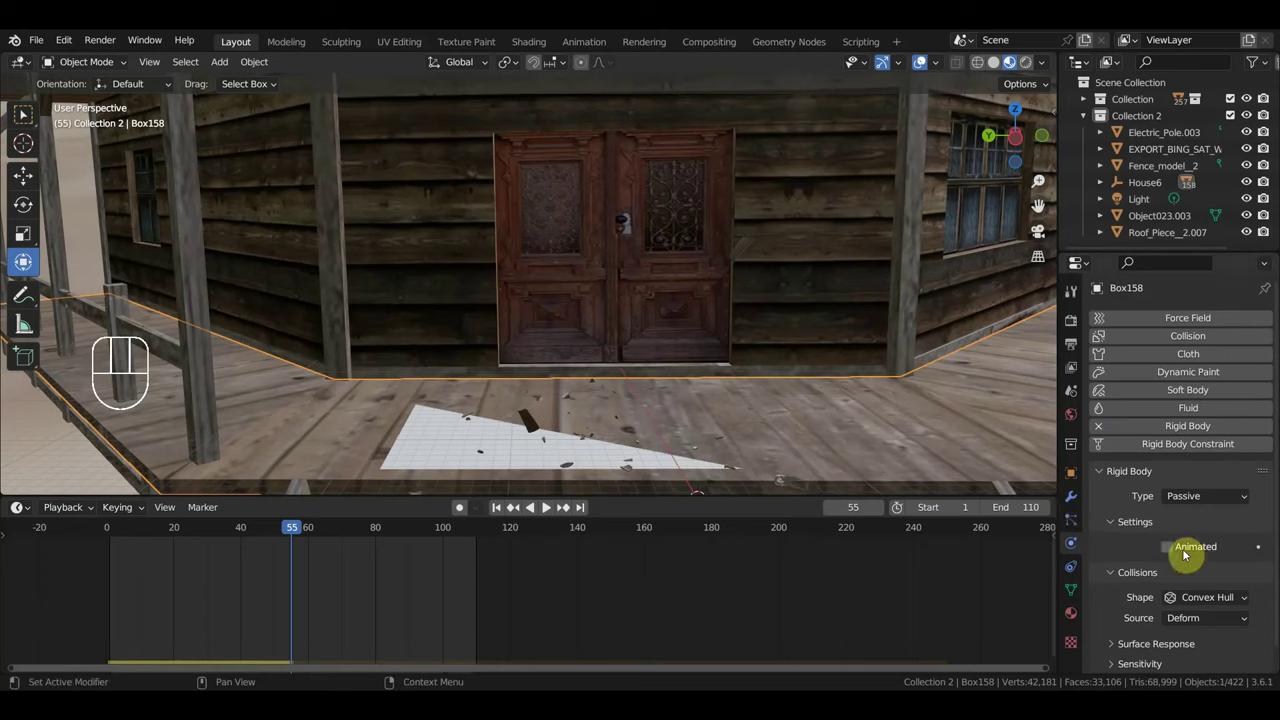
{"action": "left_click", "coordinate": [1167, 552]}
{"action": "left_click", "coordinate": [1166, 552]}
{"action": "key", "text": "space"}
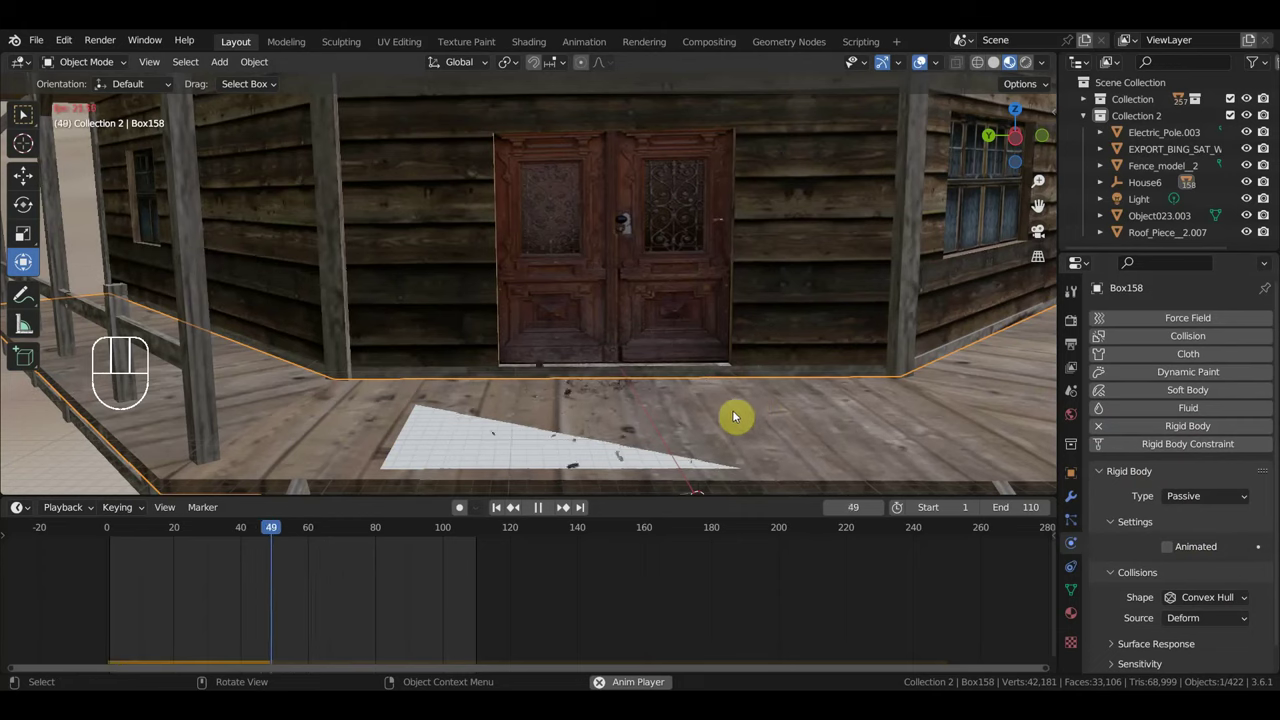
{"action": "key", "text": "space"}
Delete the stand-in collision Plane and replay the shards landing on the porch boards.
{"action": "left_click", "coordinate": [494, 458]}
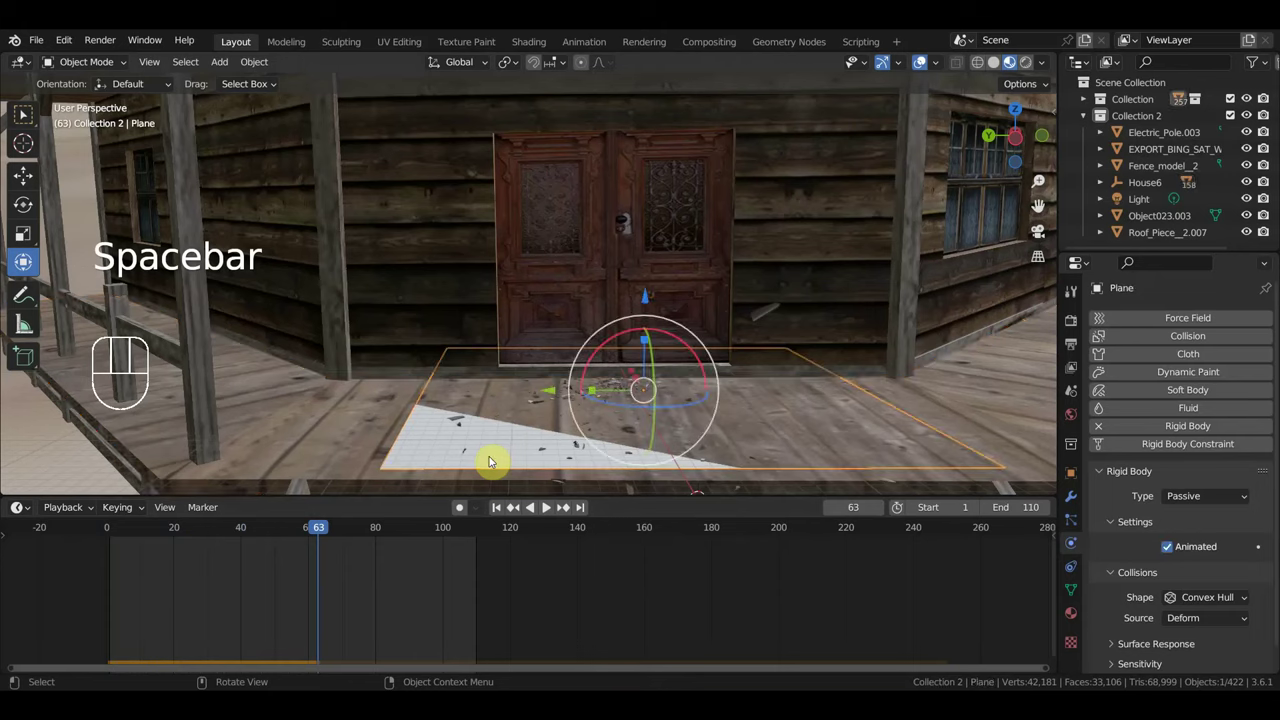
{"action": "key", "text": "Delete"}
{"action": "key", "text": "space"}
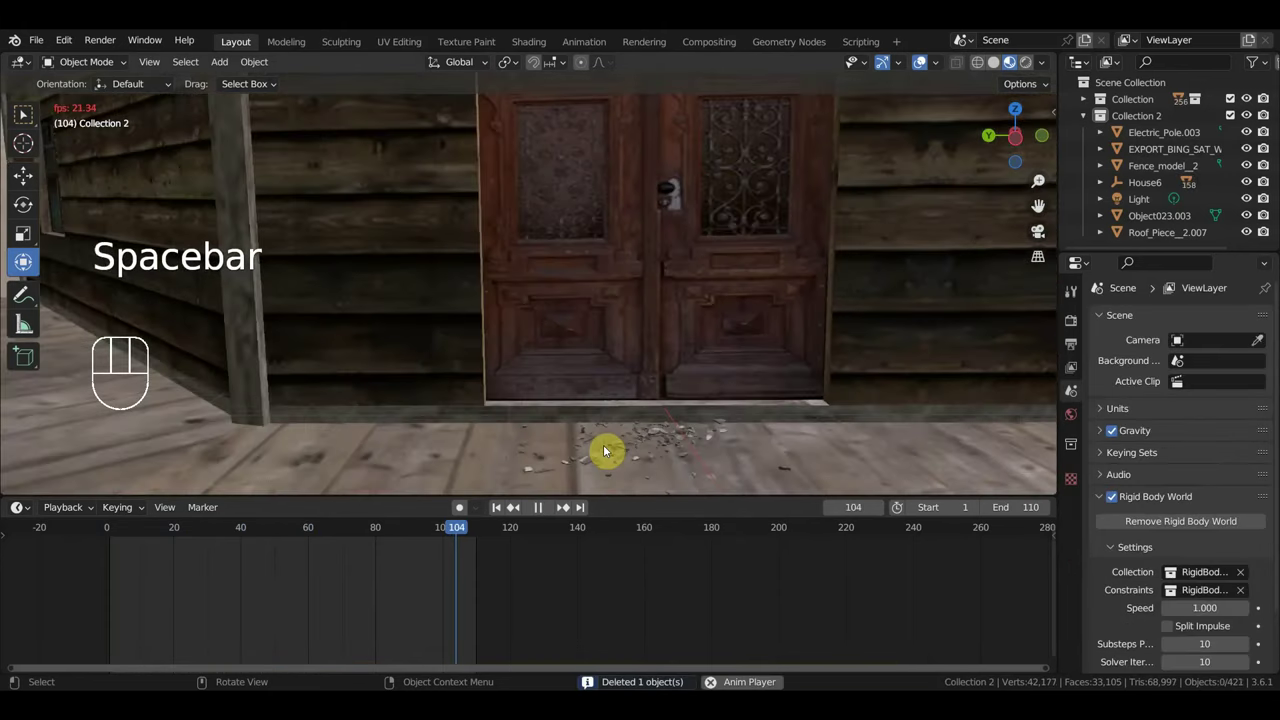
{"action": "key", "text": "space"}
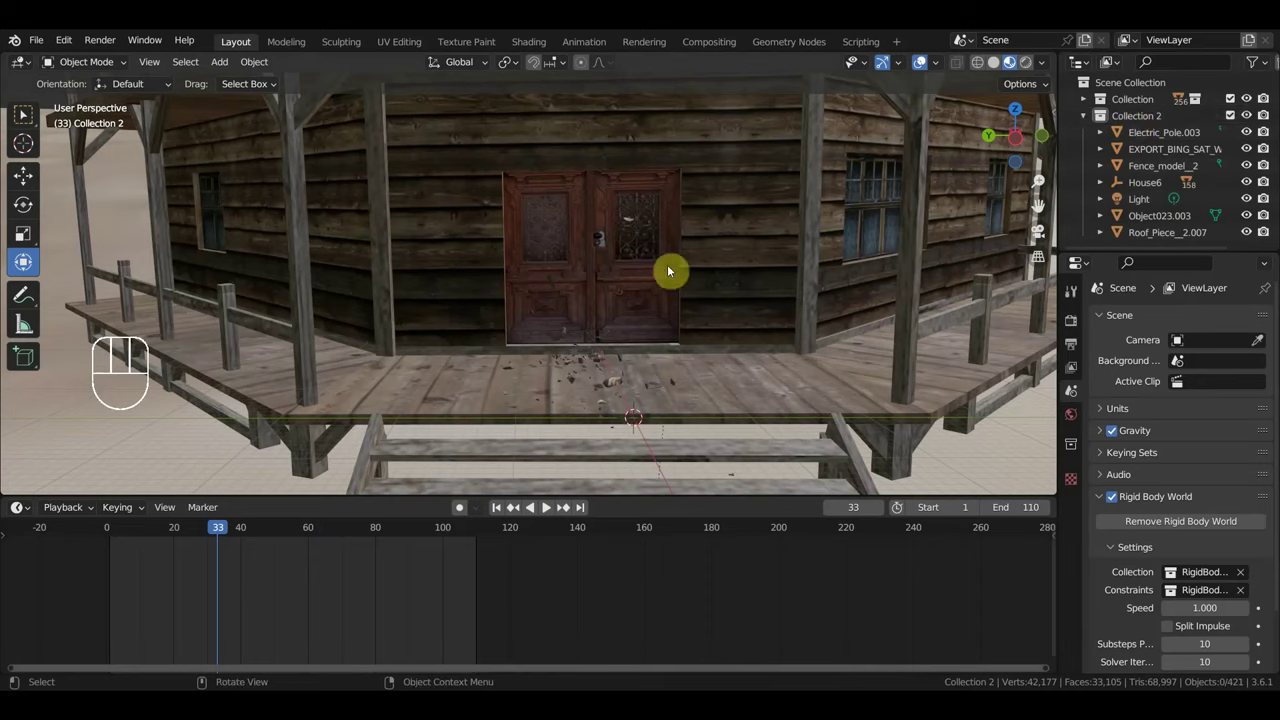
{"action": "left_click_drag", "start_coordinate": [680, 356], "coordinate": [671, 386]}
{"action": "key", "text": "space"}
{"action": "middle_click", "coordinate": [641, 382]}
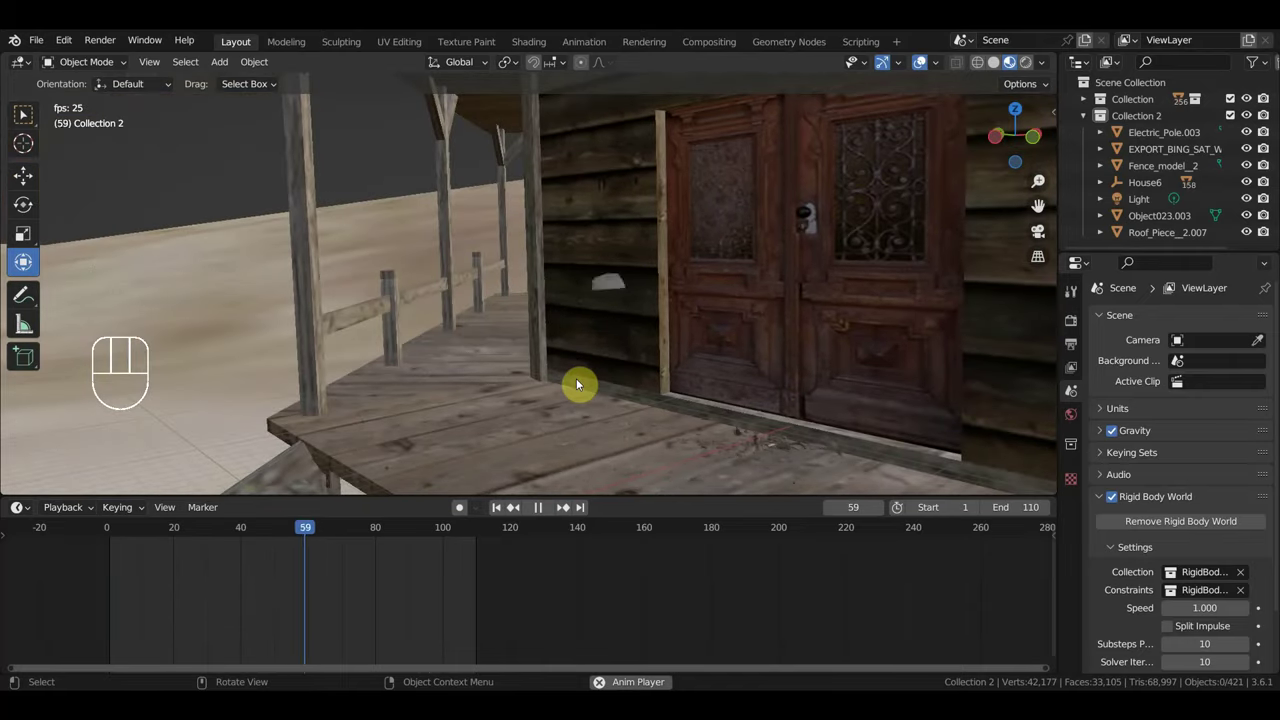
{"action": "key", "text": "space"}
Set the house wall Object042 as a passive rigid body collider in place of the helper Cube.
{"action": "left_click", "coordinate": [824, 236]}
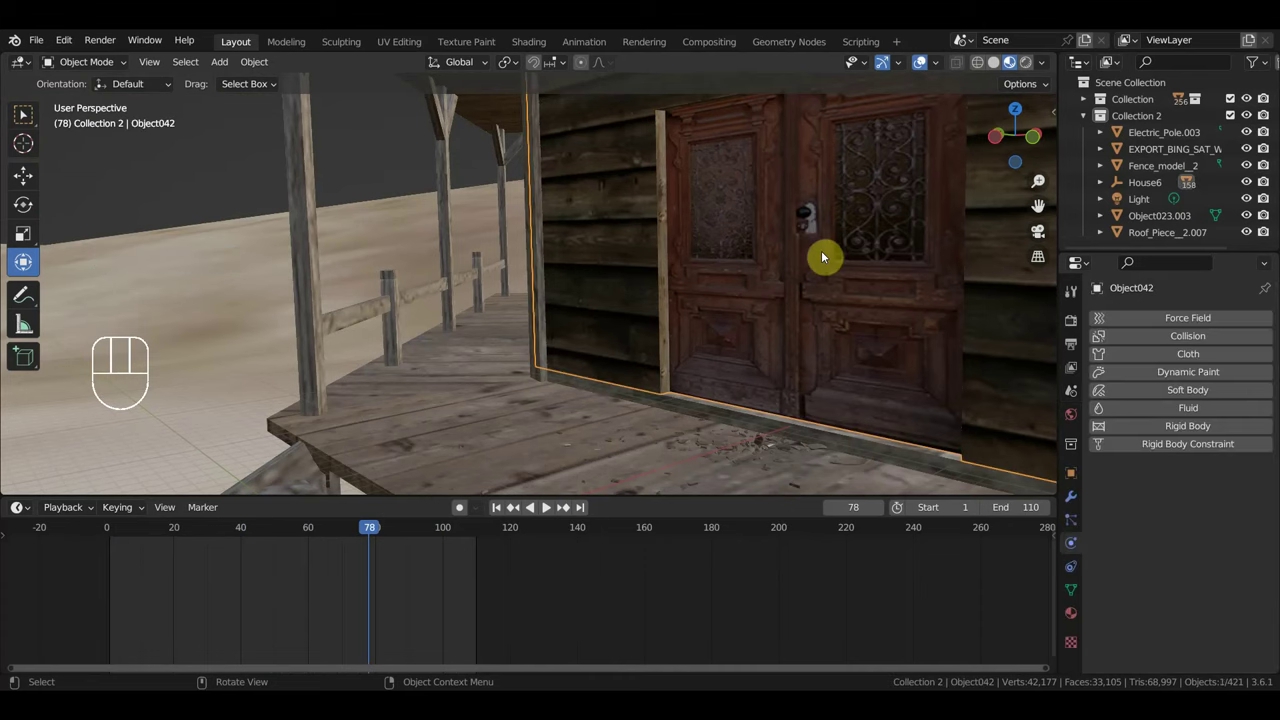
{"action": "left_click_drag", "start_coordinate": [791, 270], "coordinate": [705, 277]}
{"action": "middle_click", "coordinate": [728, 293]}
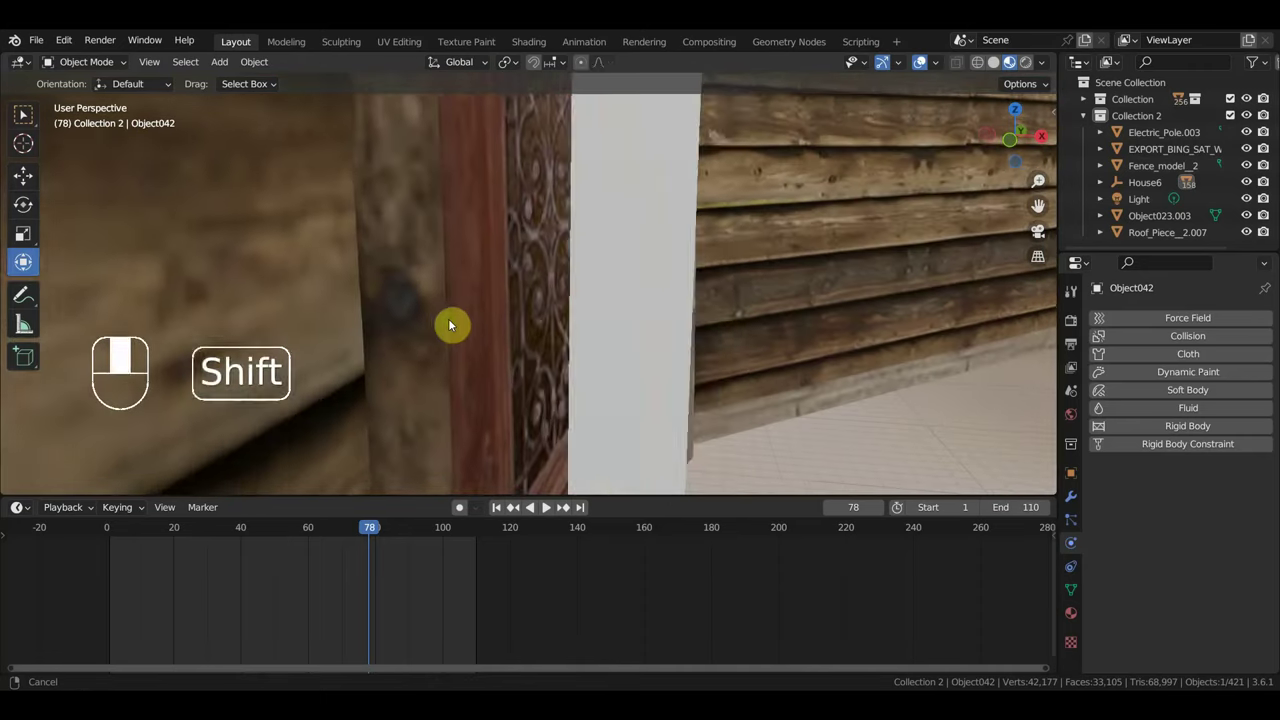
{"action": "left_click", "coordinate": [721, 305]}
{"action": "left_click_drag", "start_coordinate": [707, 309], "coordinate": [701, 303]}
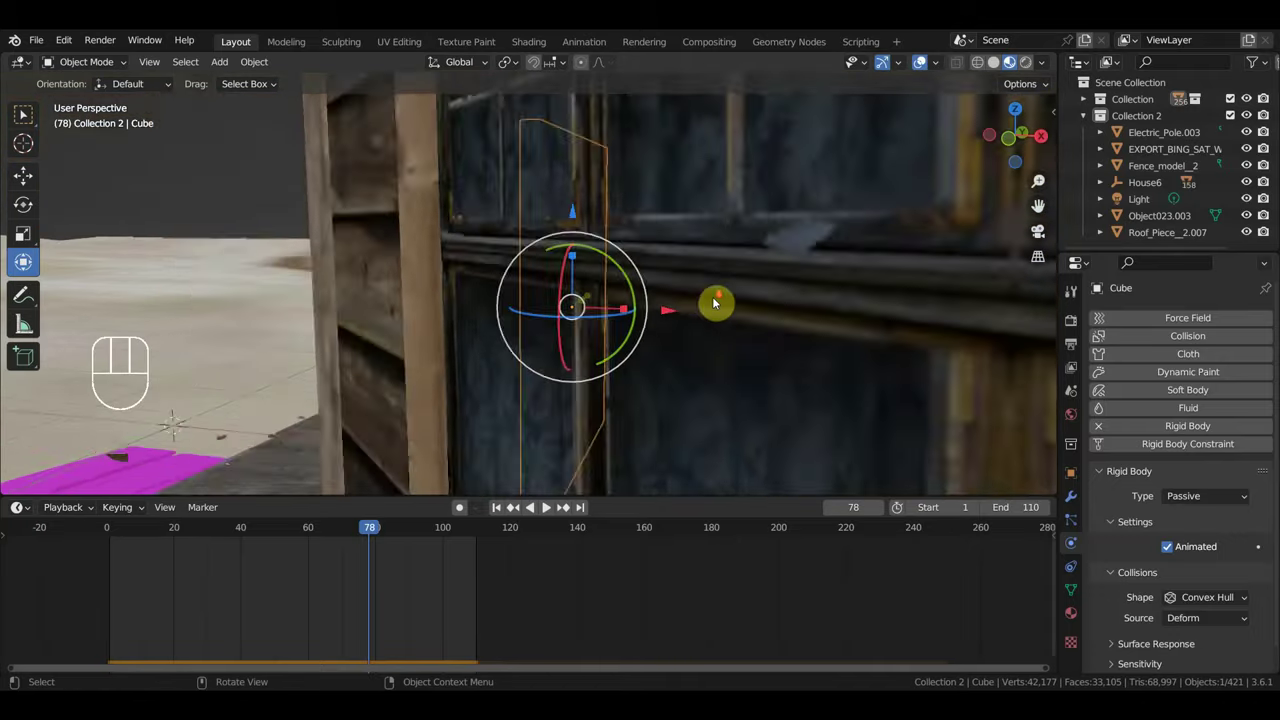
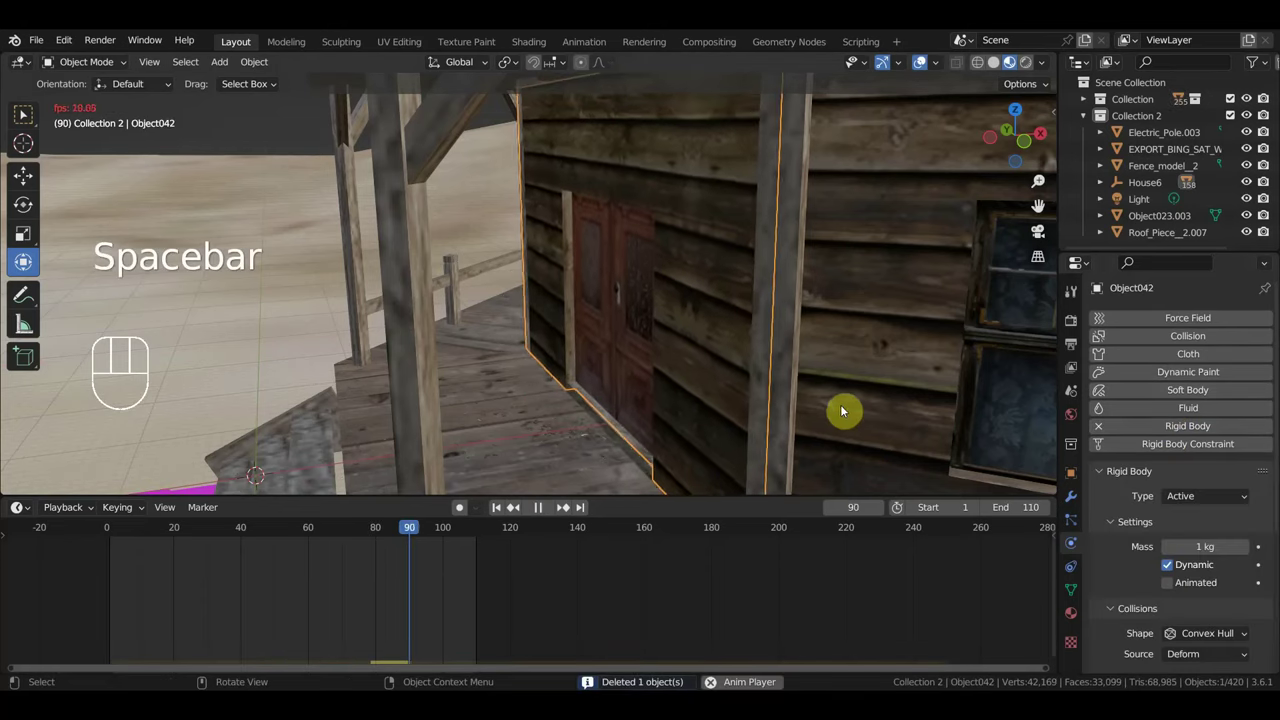
{"action": "left_click_drag", "start_coordinate": [1211, 496], "coordinate": [1183, 531]}
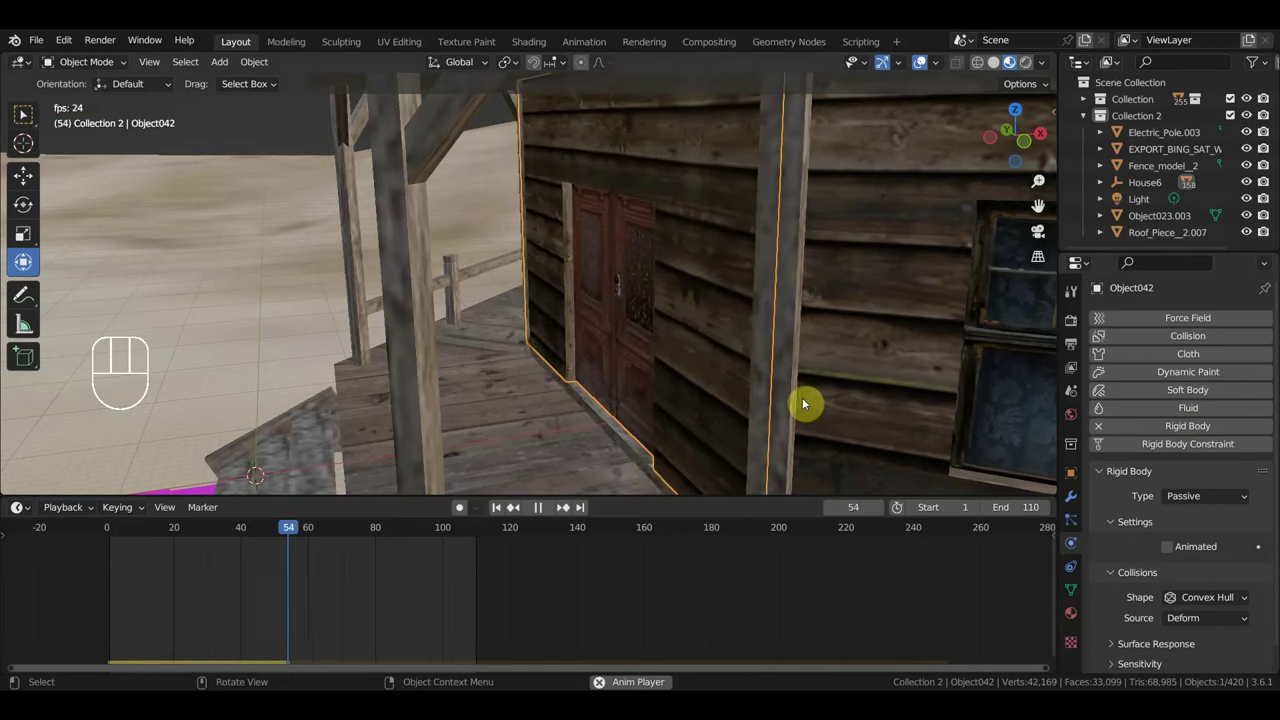
{"action": "middle_click", "coordinate": [816, 393]}
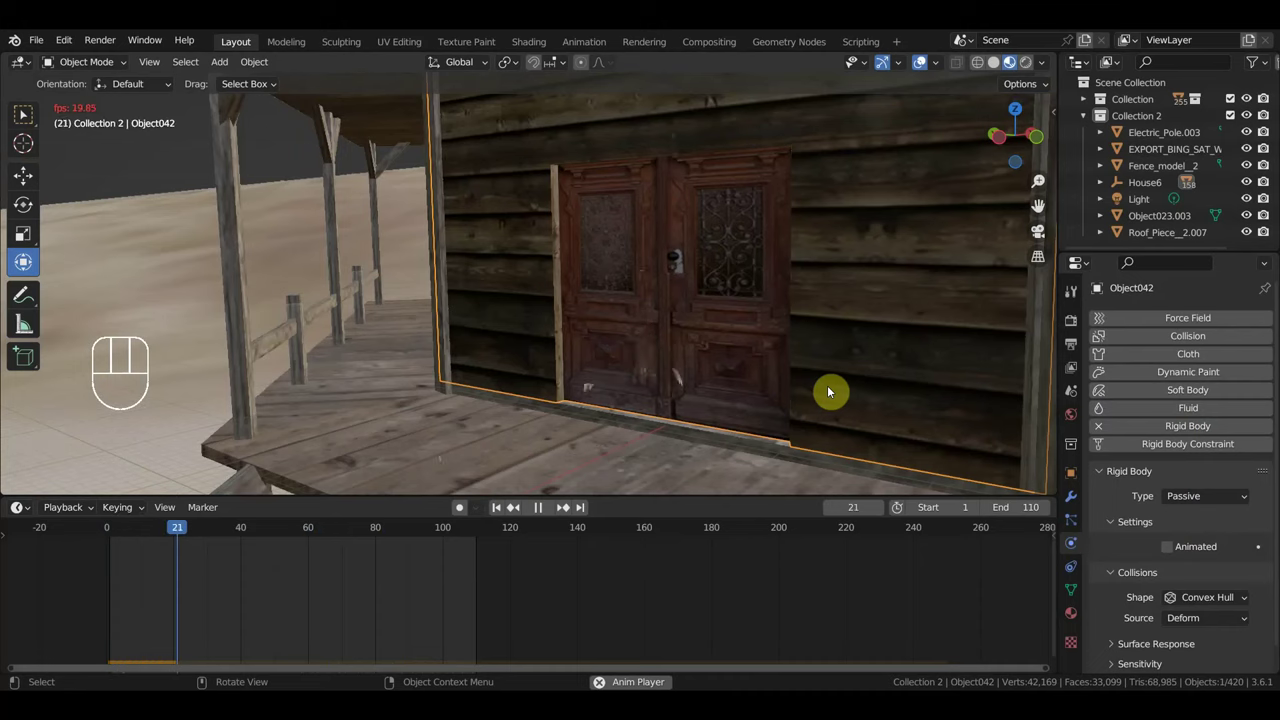
{"action": "left_click_drag", "start_coordinate": [843, 385], "coordinate": [808, 385]}
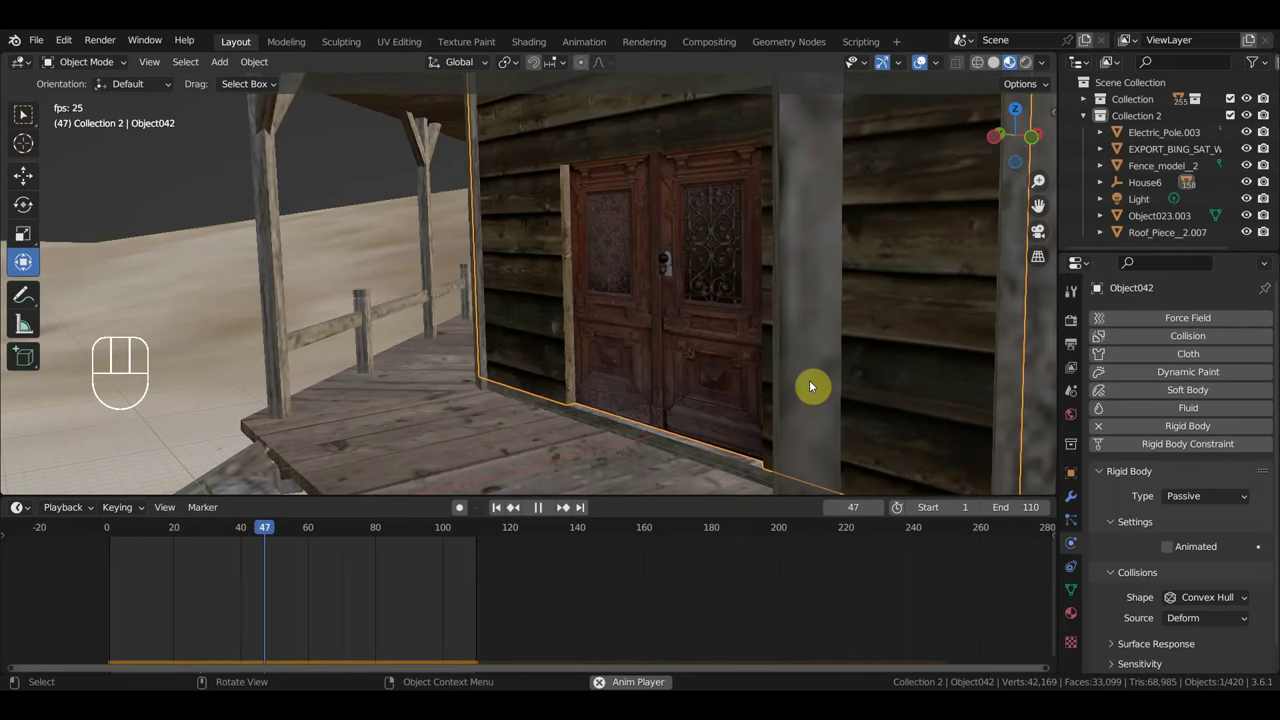
Undo back to restore the helper Cube, remove Roof_Piece_2.007, and pull back to view the whole house.
{"action": "key", "text": "space"}
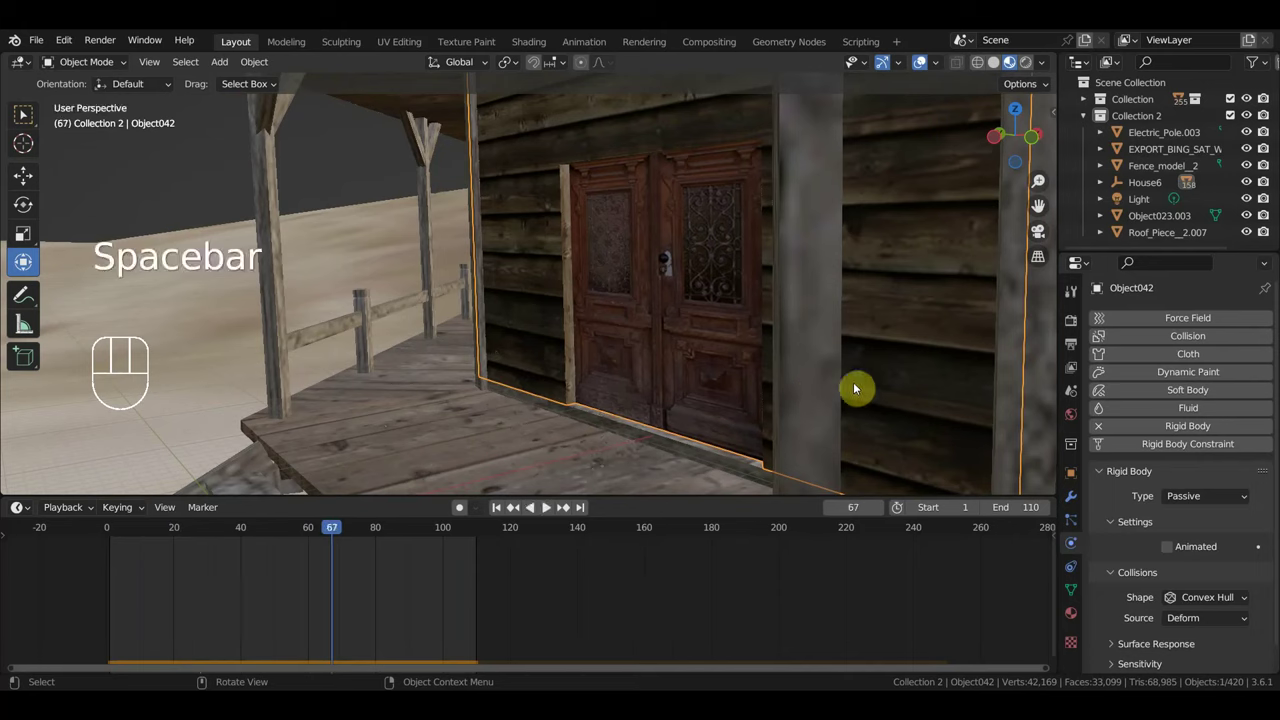
{"action": "key", "text": "ctrl+z"}
{"action": "key", "text": "ctrl+z"}
{"action": "key", "text": "ctrl+z"}
{"action": "key", "text": "ctrl+z"}
{"action": "key", "text": "ctrl+z"}
{"action": "key", "text": "space"}
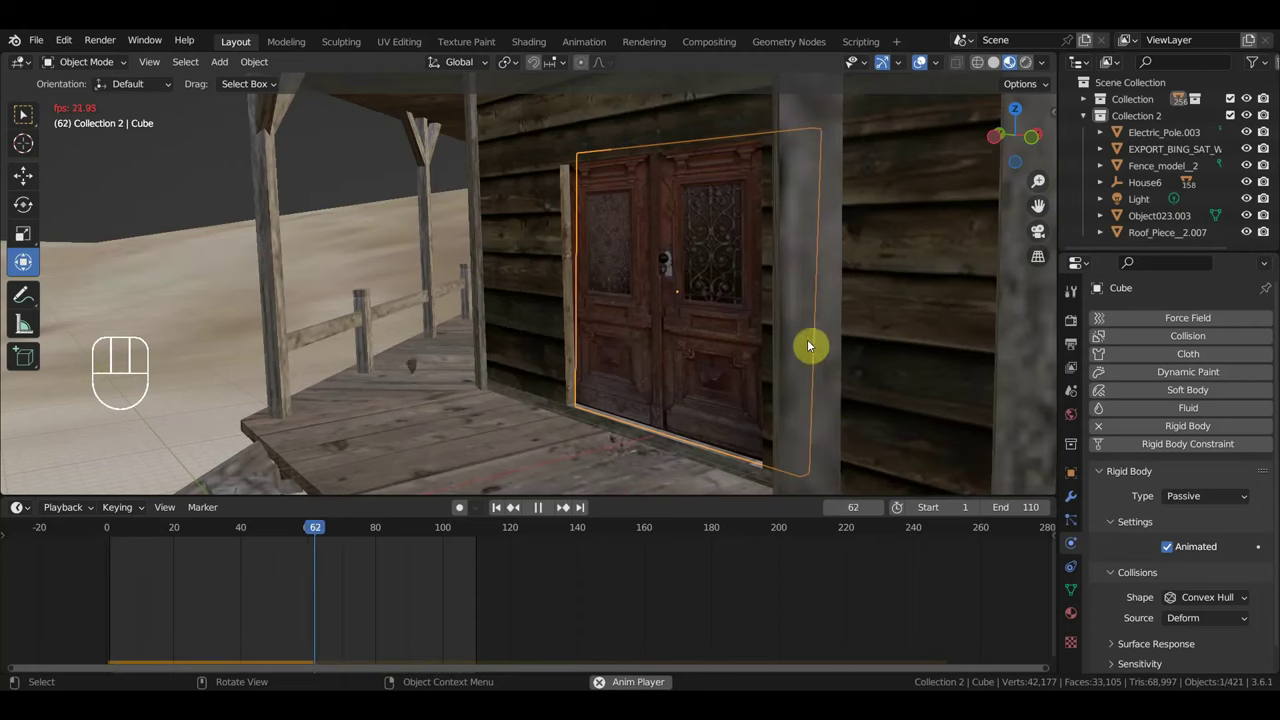
{"action": "key", "text": "space"}
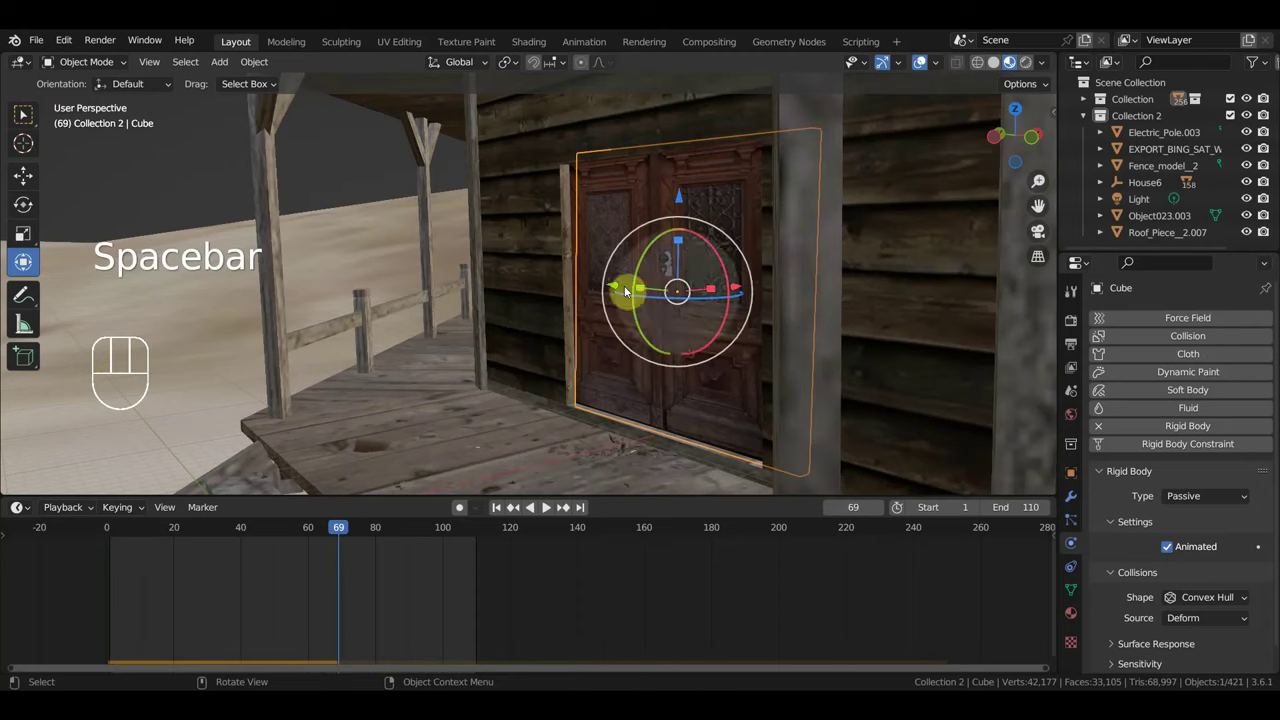
{"action": "left_click_drag", "start_coordinate": [619, 290], "coordinate": [602, 292]}
{"action": "left_click_drag", "start_coordinate": [812, 313], "coordinate": [764, 314]}
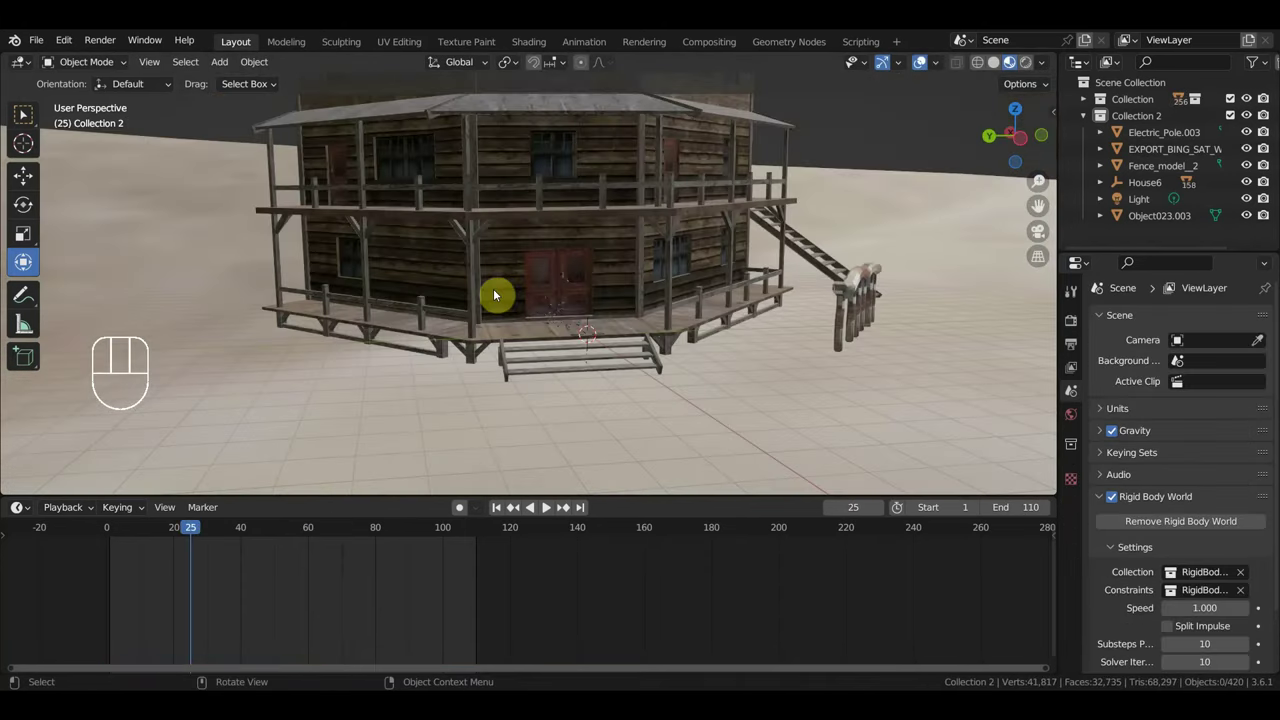
Move the view in closer to the porch and railing of the house.
{"action": "middle_click", "coordinate": [628, 304]}
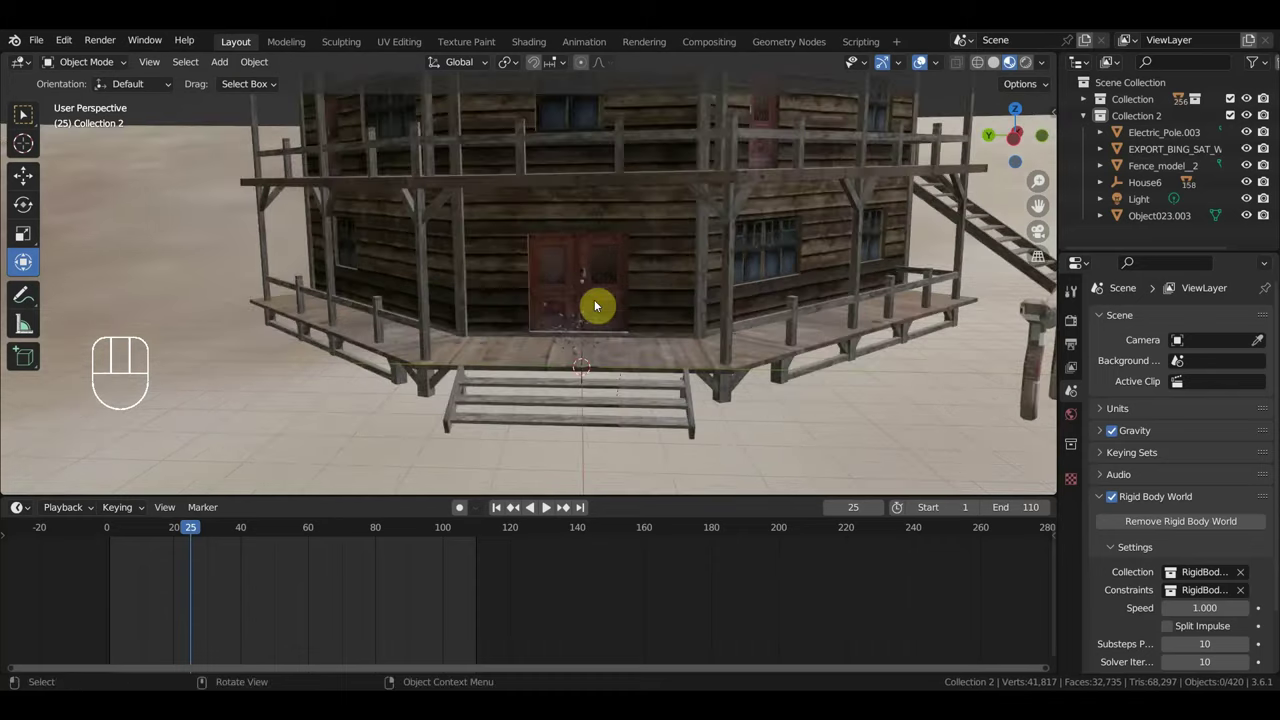
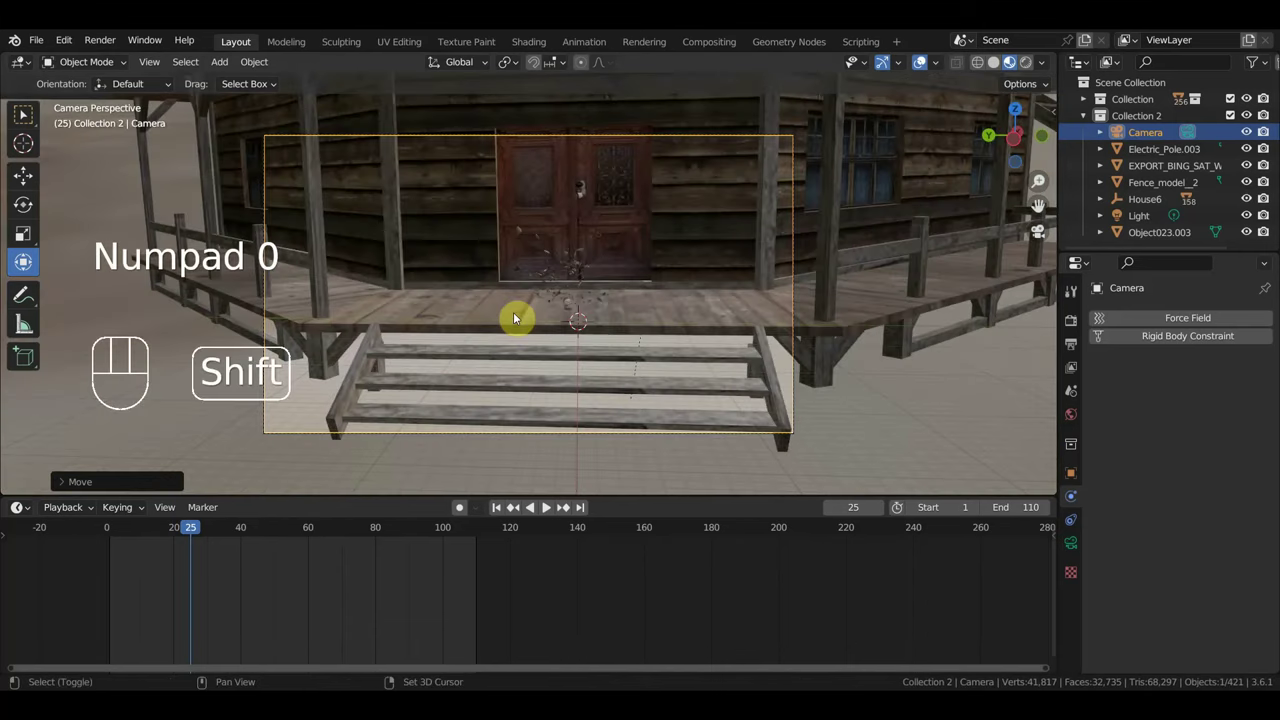
Fly the camera to frame the porch railing beside the door and preview the animation through it.
{"action": "key", "text": "shift+f"}
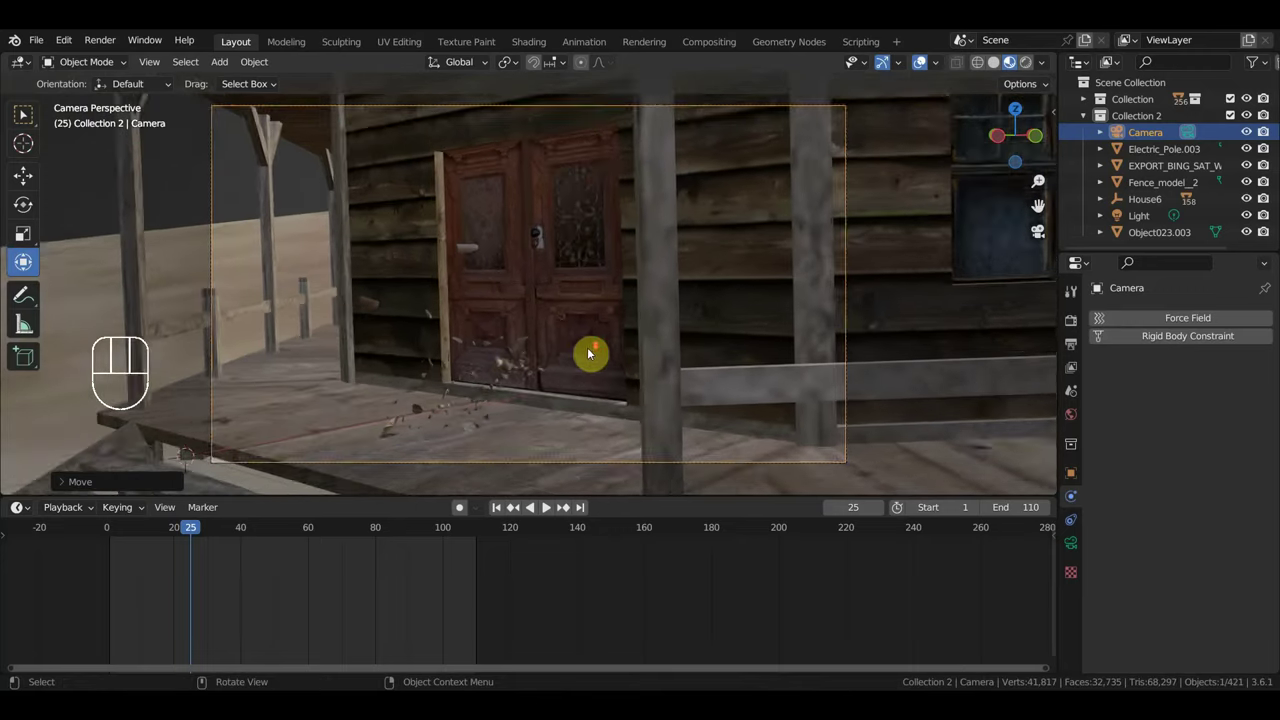
{"action": "key", "text": "space"}
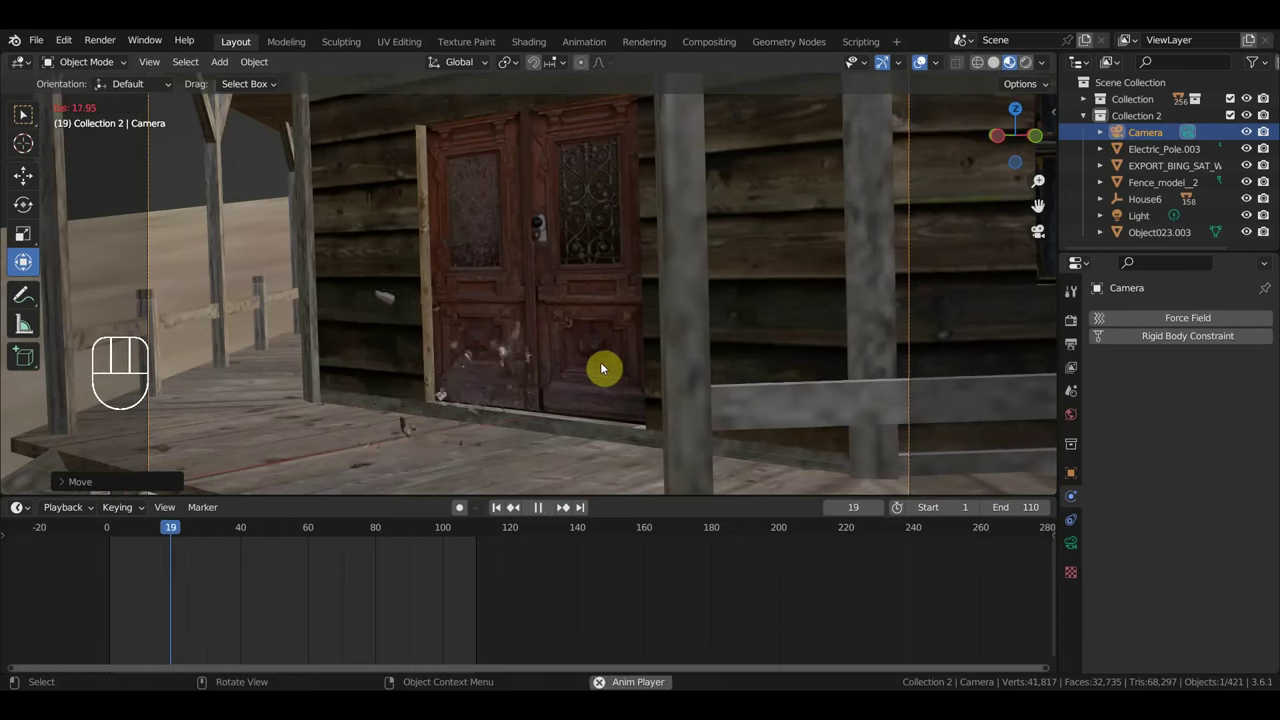
{"action": "key", "text": "space"}
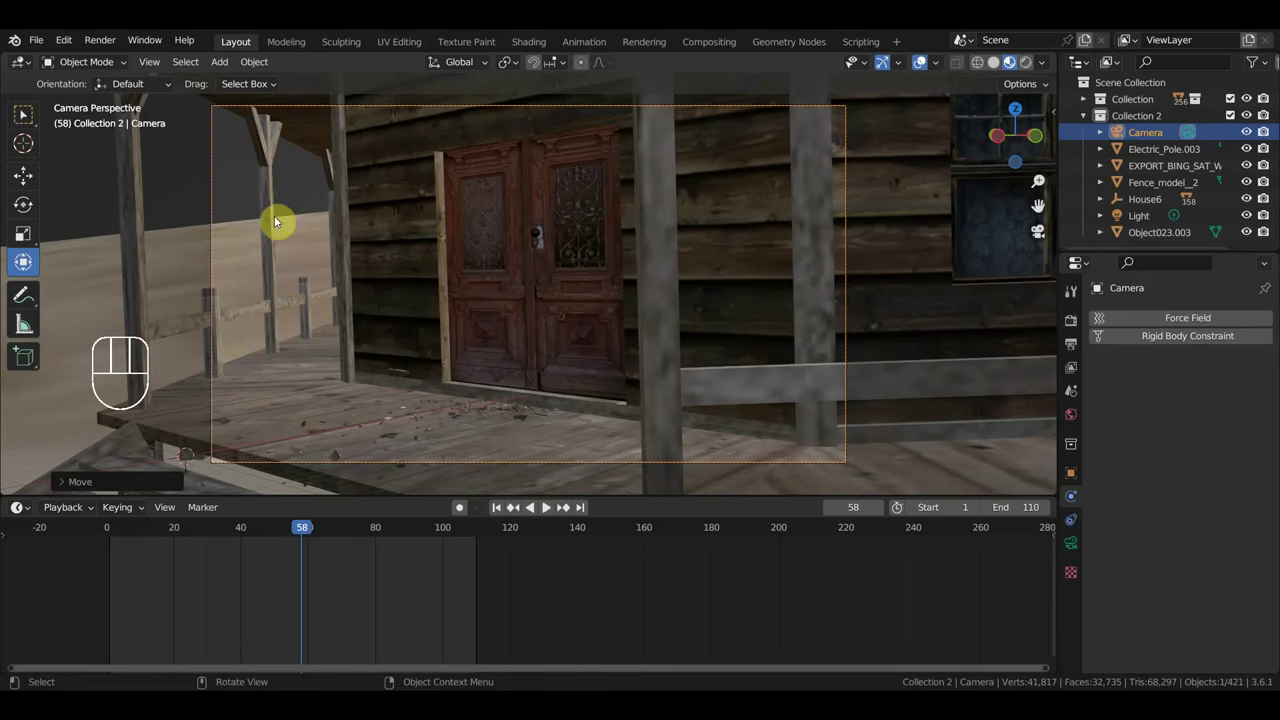
Look over the ground terrain and orbit around to the wavy fence.
{"action": "left_click", "coordinate": [301, 237]}
{"action": "middle_click", "coordinate": [348, 259]}
{"action": "left_click_drag", "start_coordinate": [369, 276], "coordinate": [317, 283]}
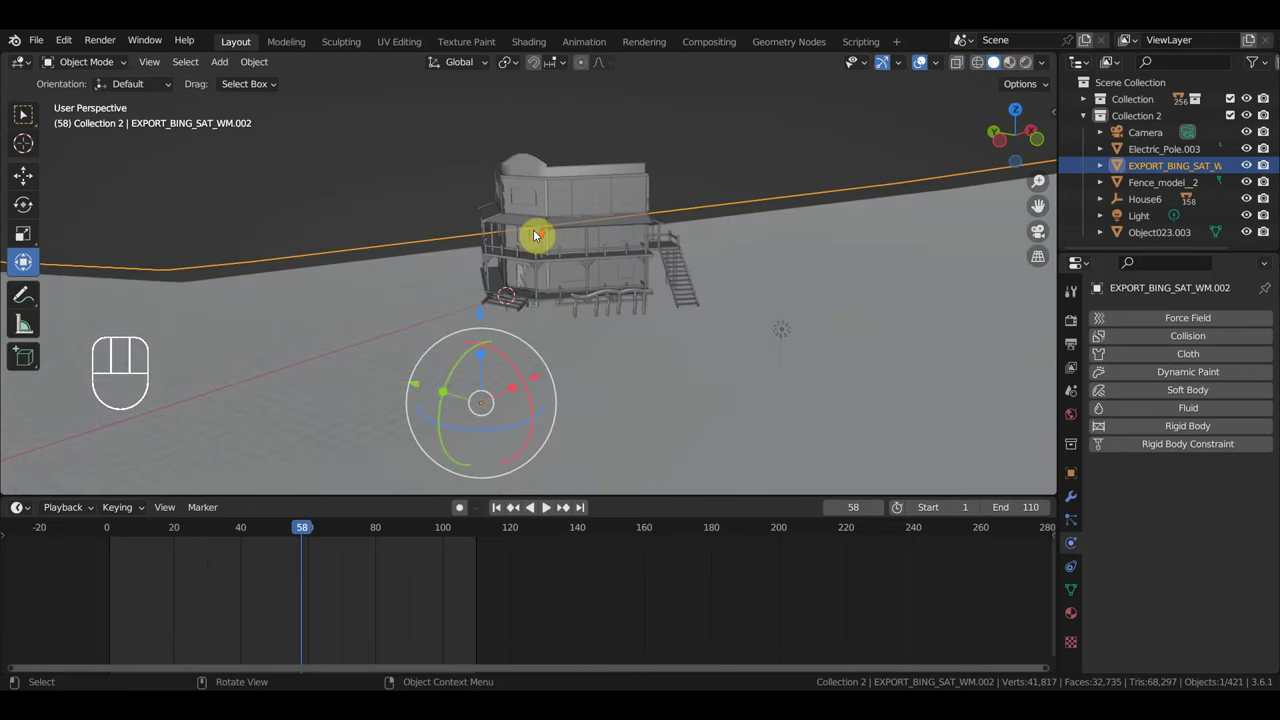
{"action": "left_click_drag", "start_coordinate": [545, 238], "coordinate": [611, 231]}
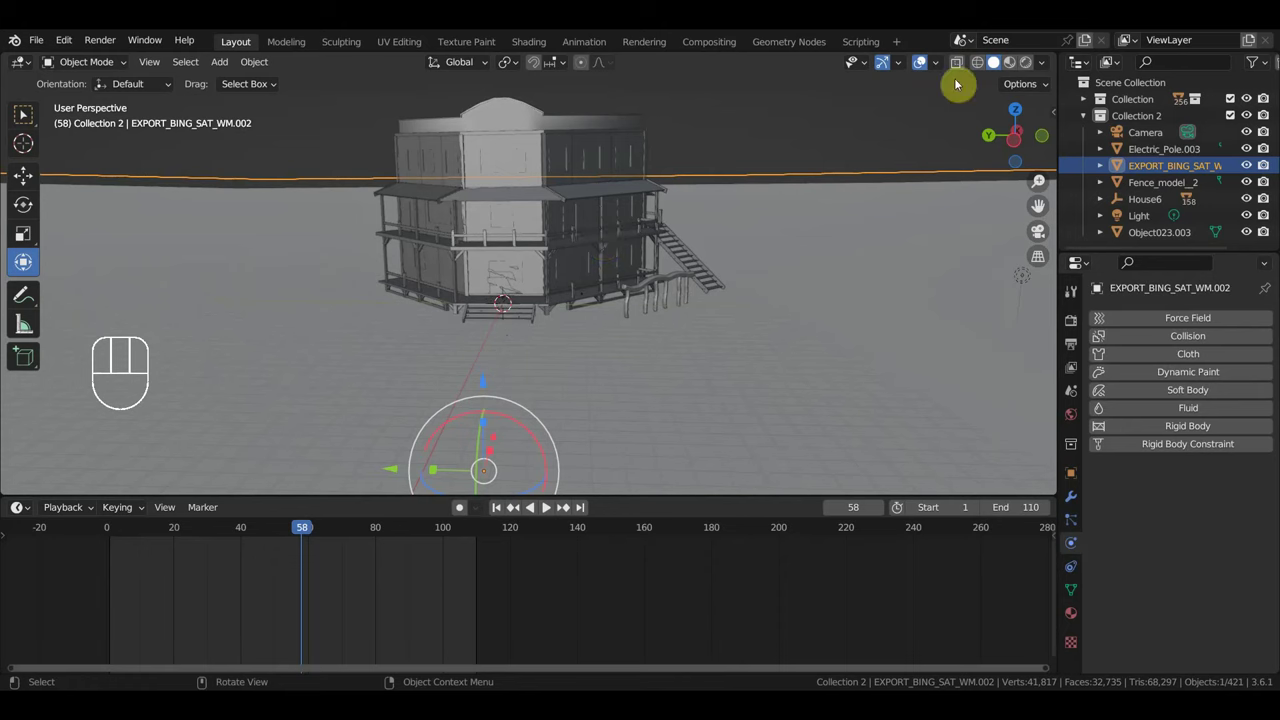
{"action": "left_click_drag", "start_coordinate": [671, 261], "coordinate": [612, 260]}
{"action": "middle_click", "coordinate": [617, 258]}
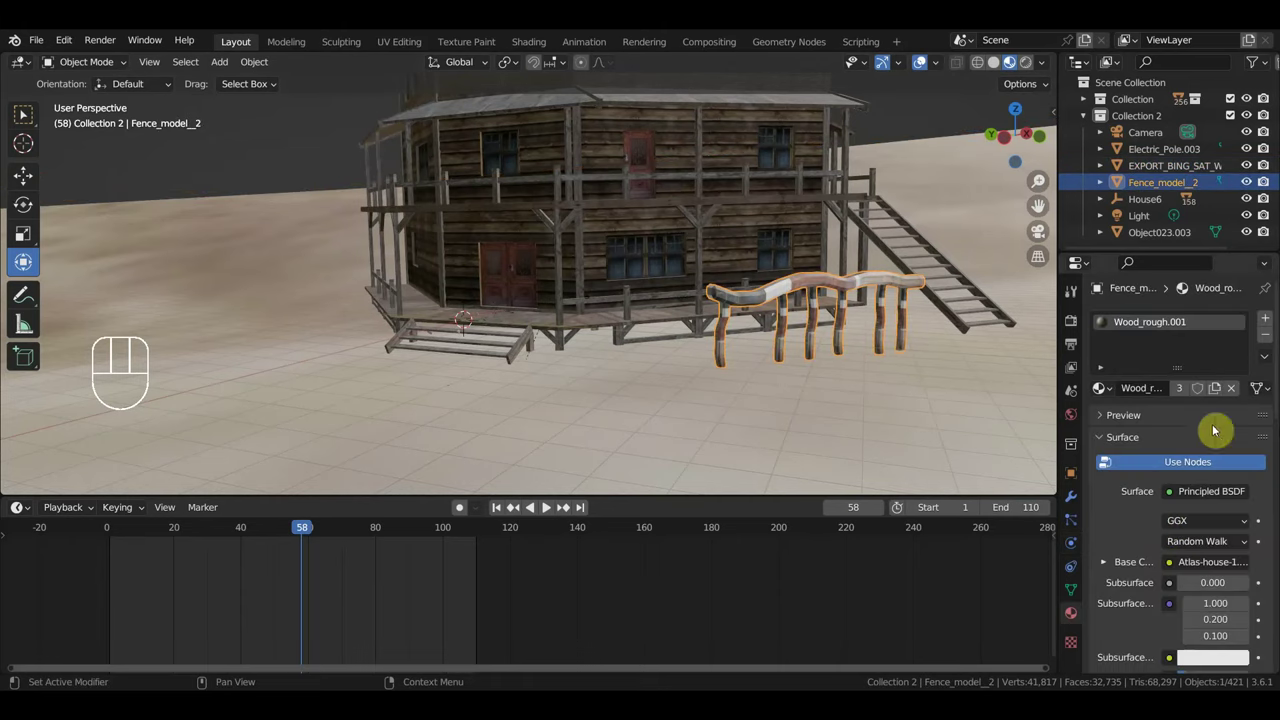
Give the fence a new material with a dark brown base colour, then inspect the overhead power line.
{"action": "left_click", "coordinate": [1273, 343]}
{"action": "left_click", "coordinate": [1232, 397]}
{"action": "left_click", "coordinate": [1225, 568]}
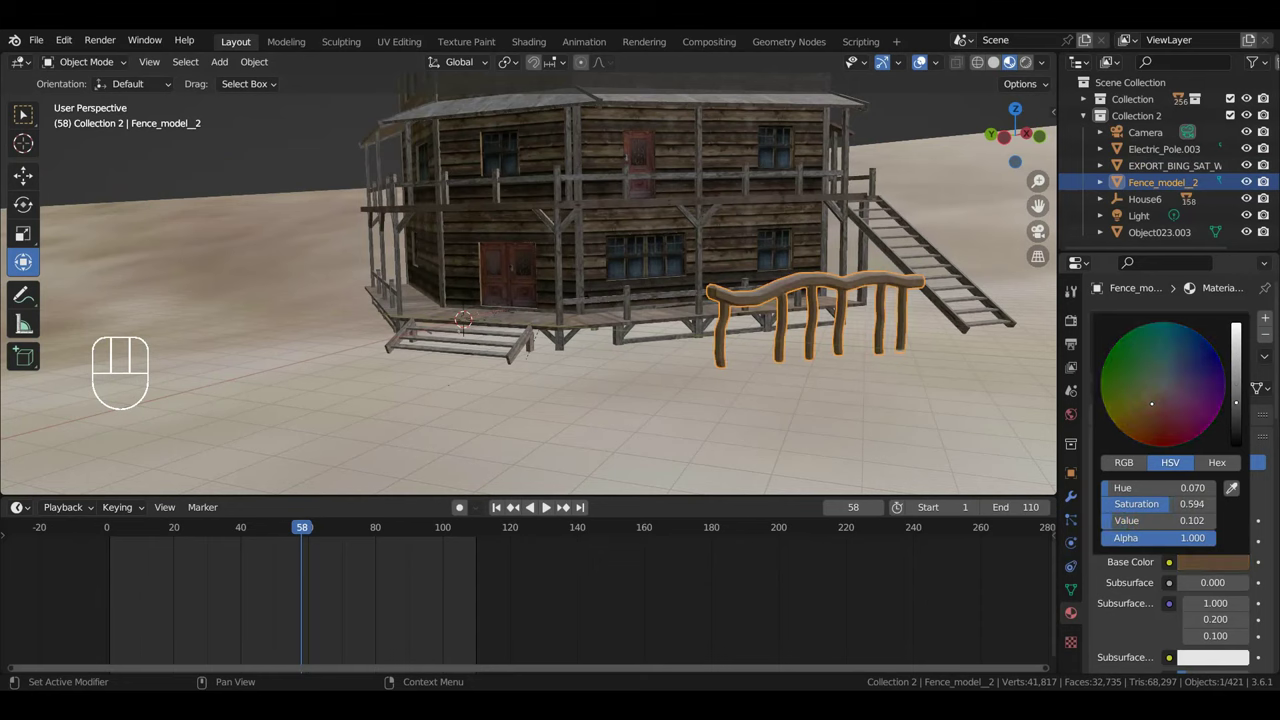
{"action": "left_click", "coordinate": [926, 389]}
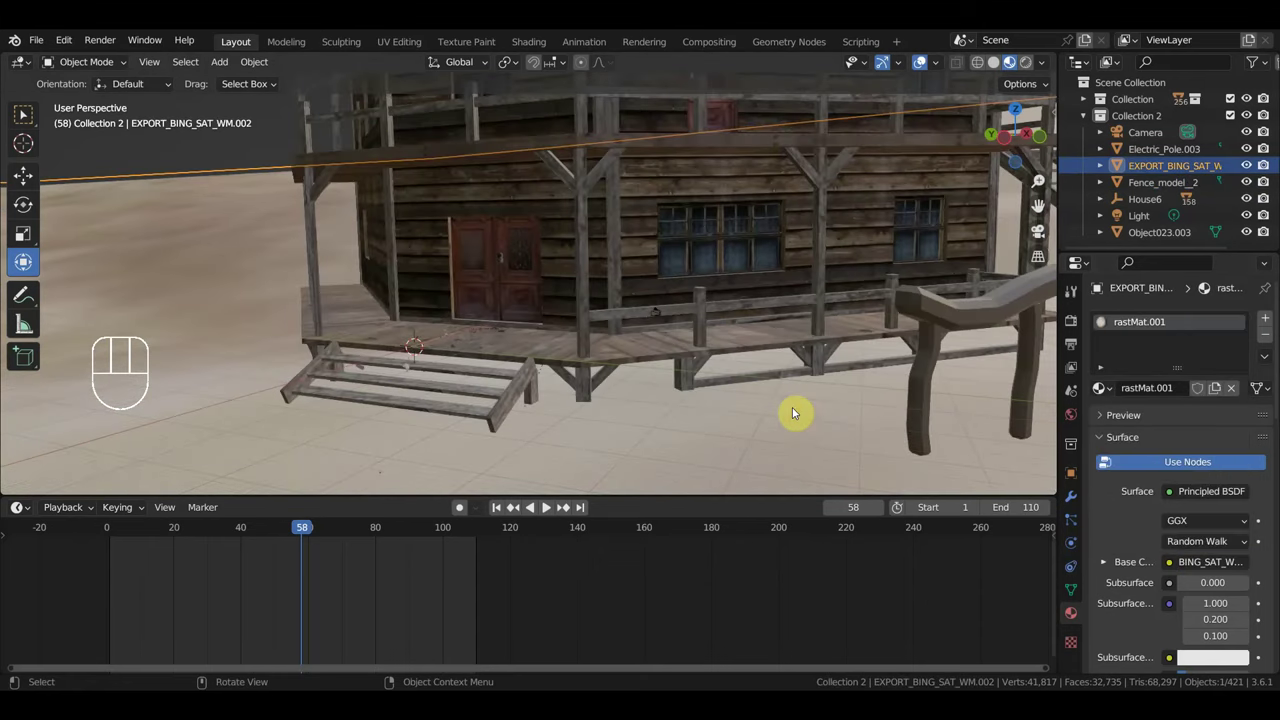
{"action": "middle_click", "coordinate": [694, 387]}
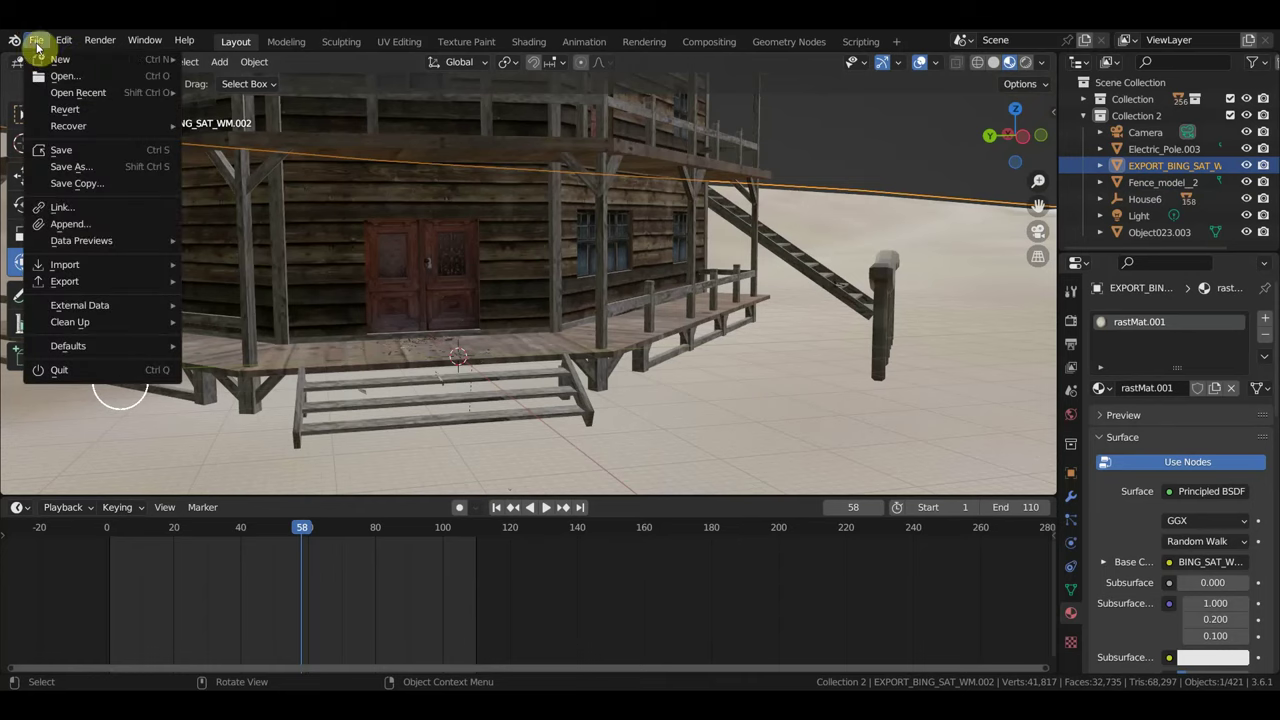
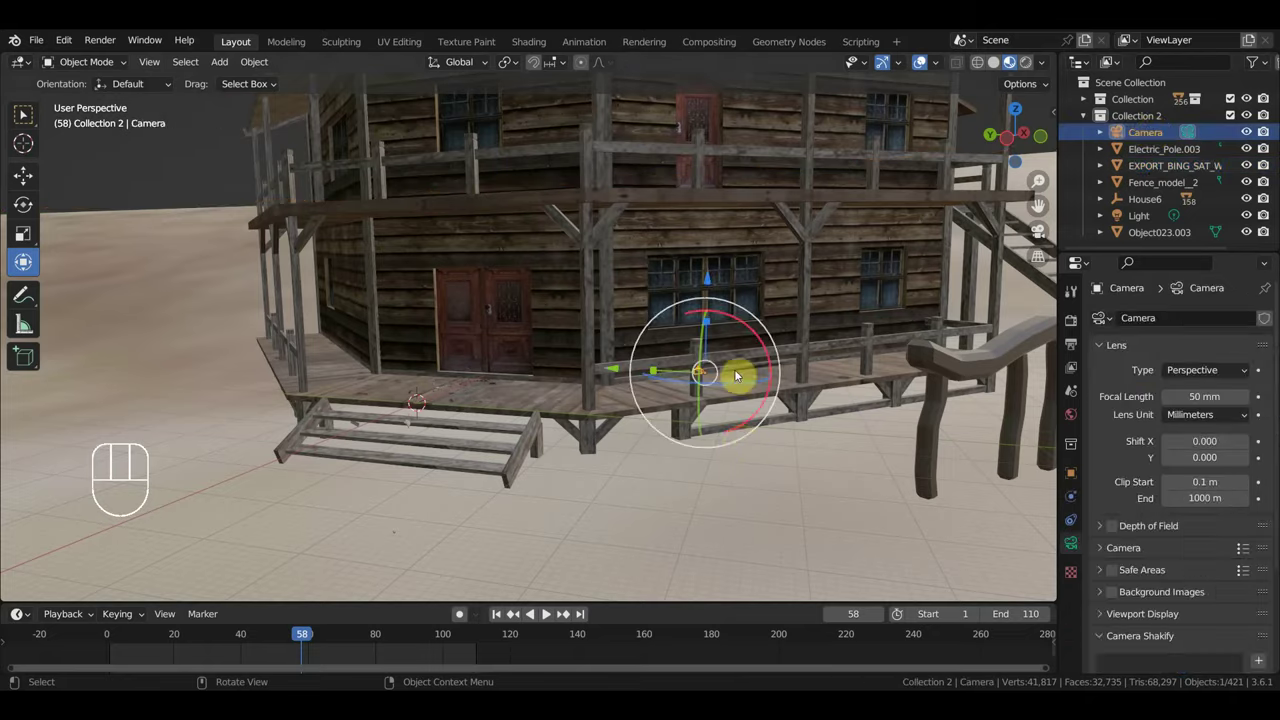
Delete one object in the reopened bottle porch scene.
{"action": "key", "text": "Delete"}
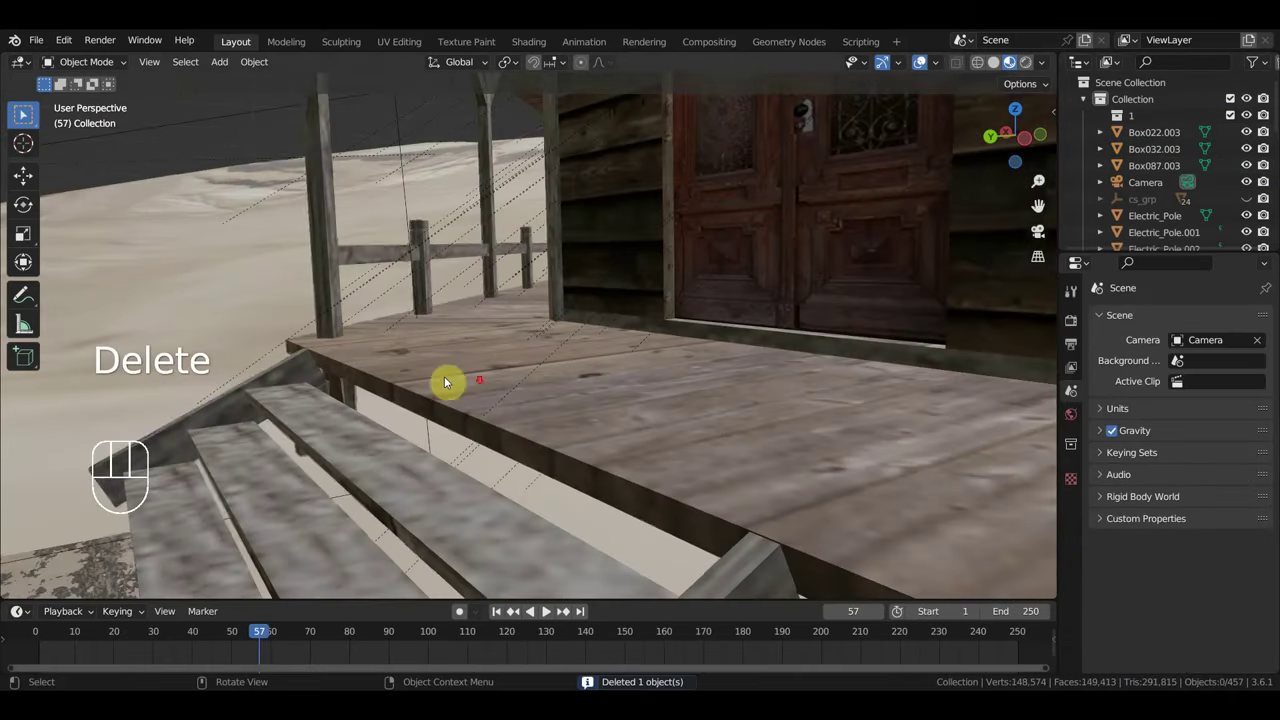
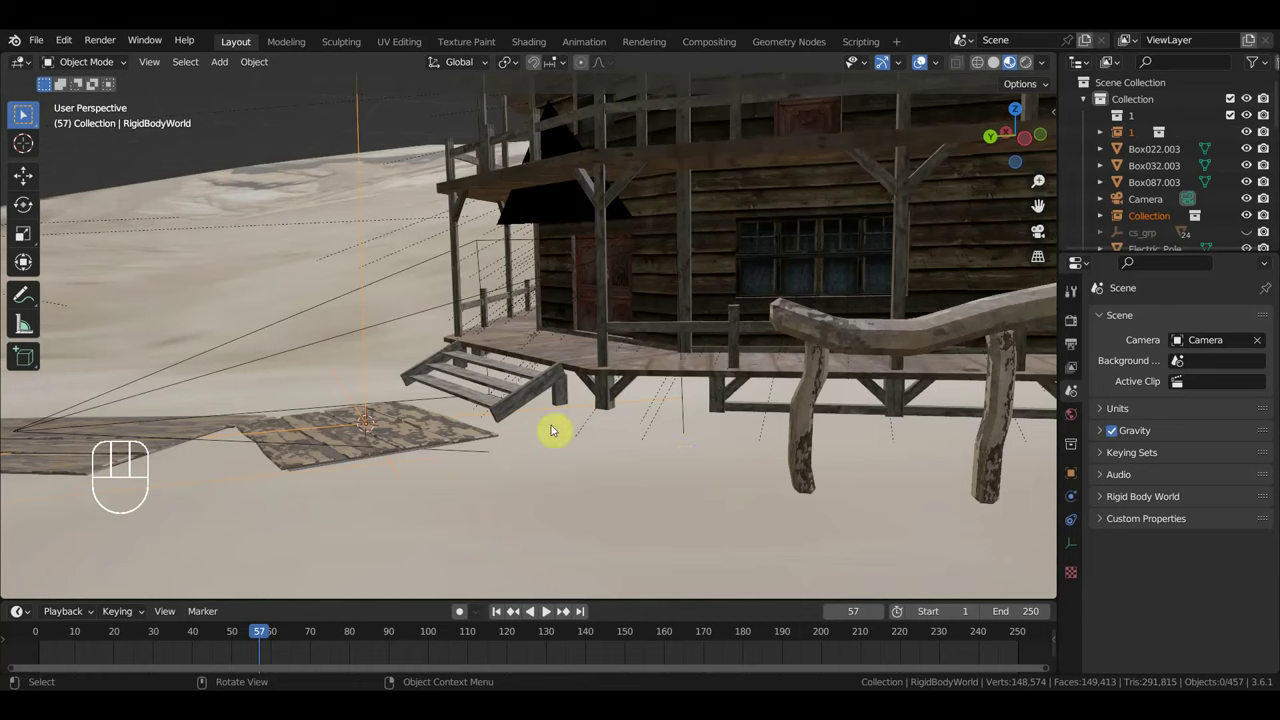
Move, rotate and scale the imported house down to a fraction of its size from top view.
{"action": "key", "text": "g"}
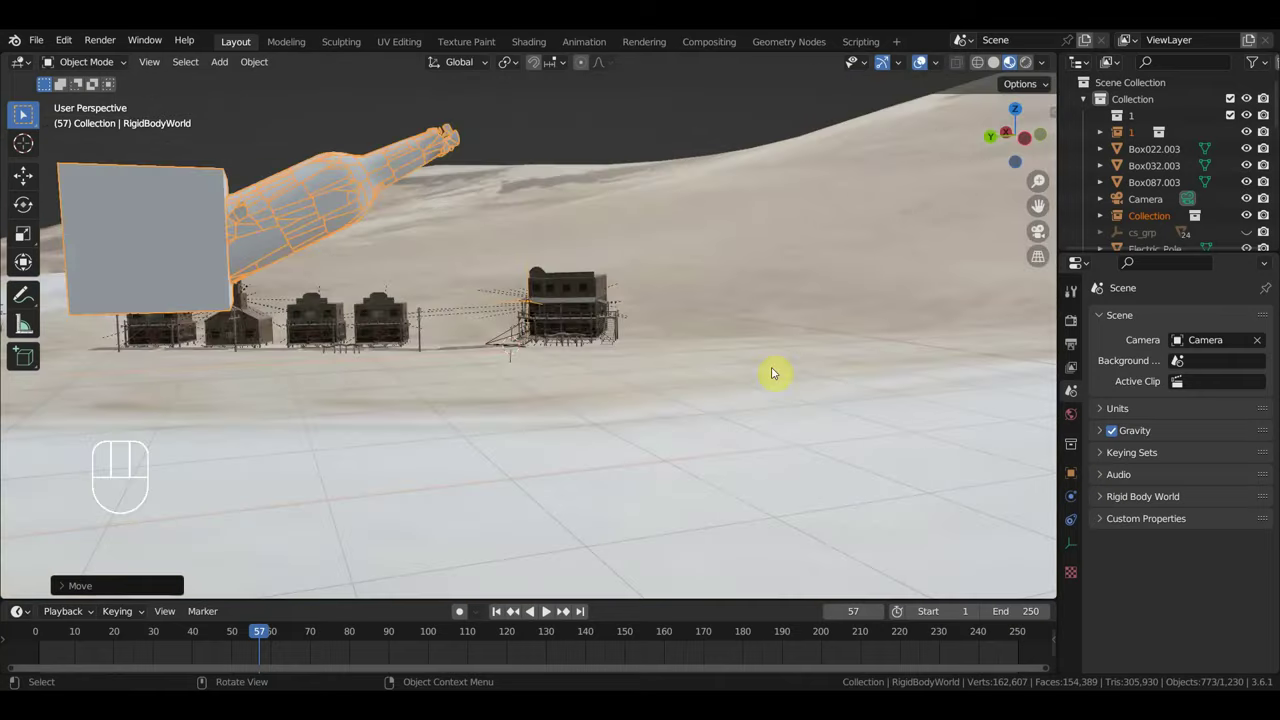
{"action": "middle_click", "coordinate": [719, 376]}
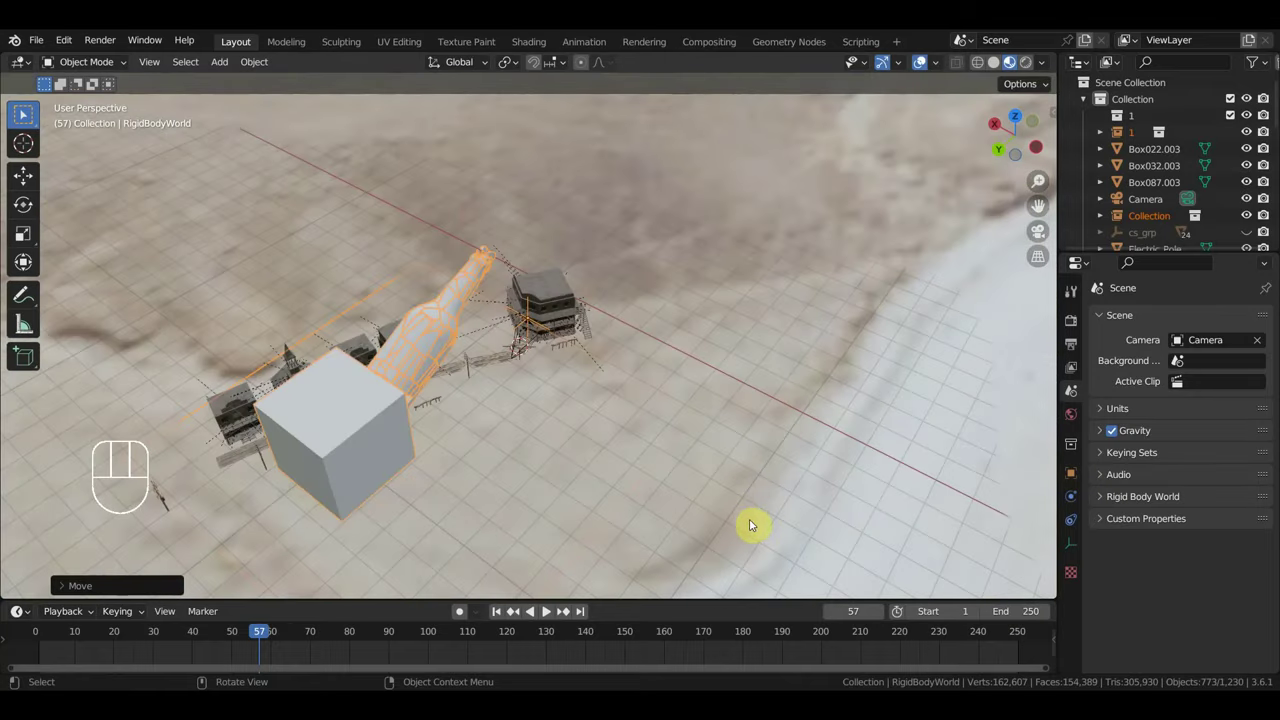
{"action": "key", "text": "KP_7"}
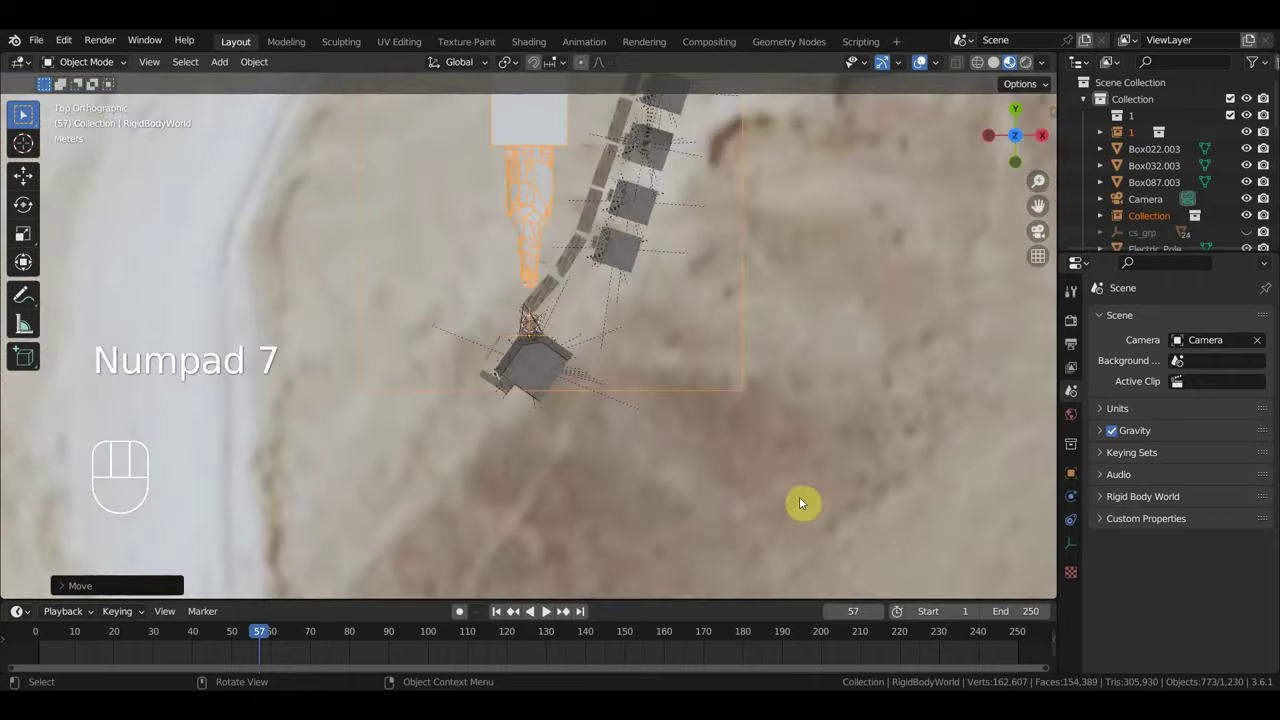
{"action": "key", "text": "r"}
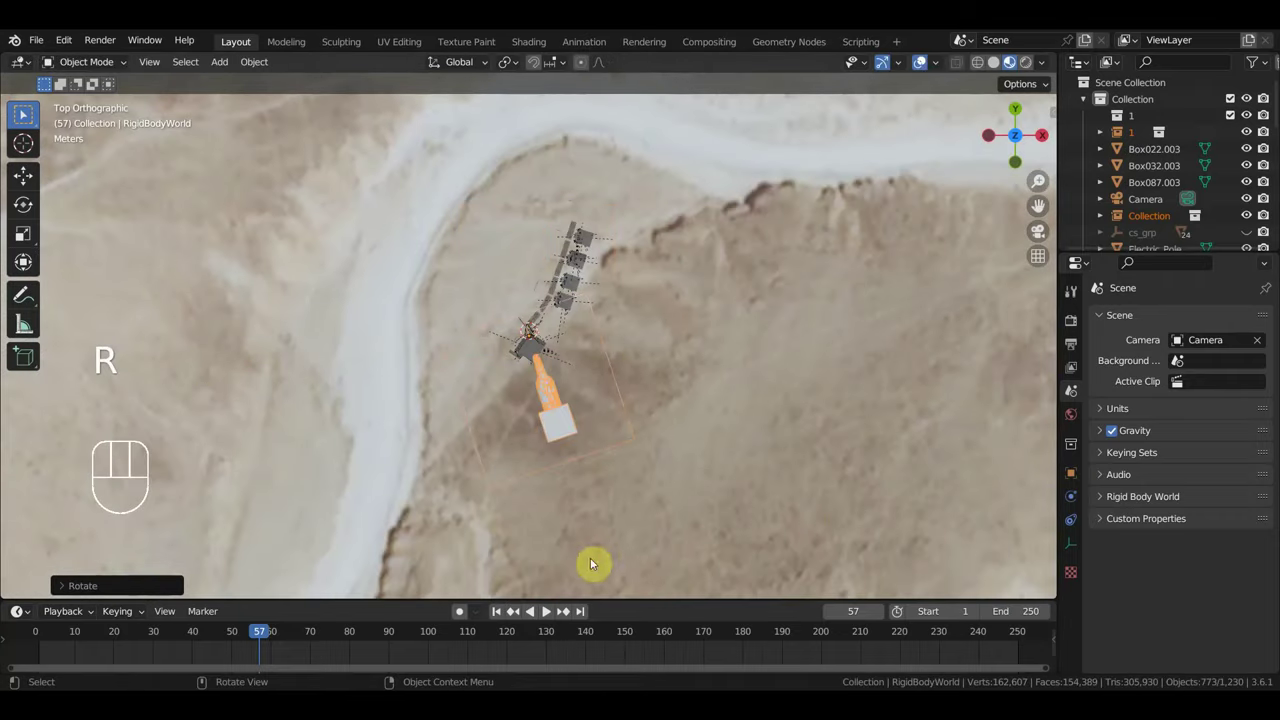
{"action": "key", "text": "s"}
{"action": "key", "text": "s"}
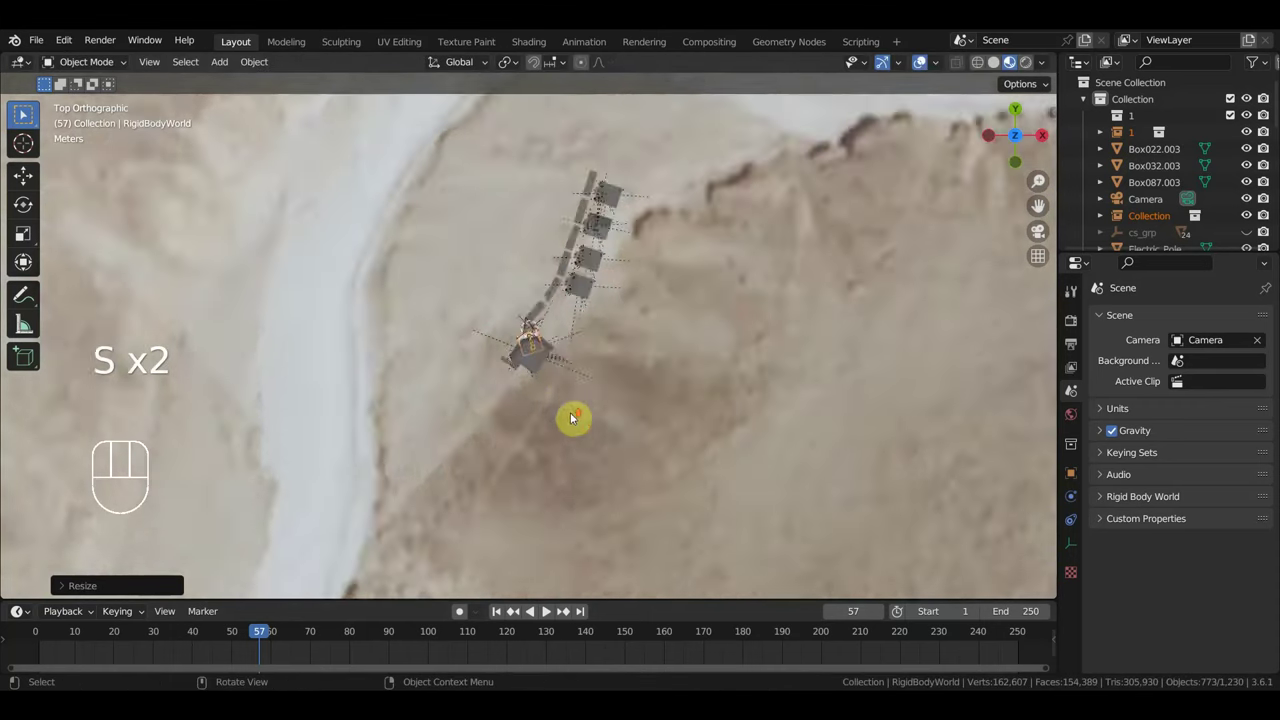
{"action": "key", "text": "s"}
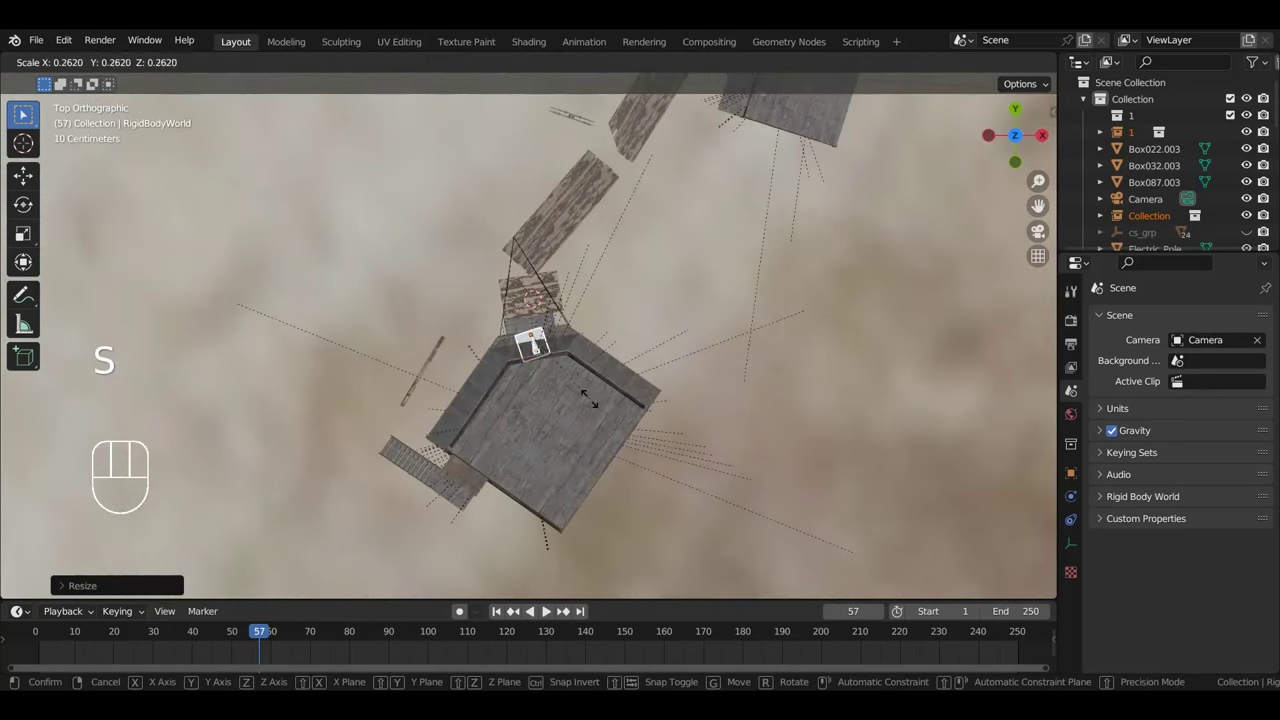
{"action": "left_click_drag", "start_coordinate": [658, 421], "coordinate": [868, 275]}
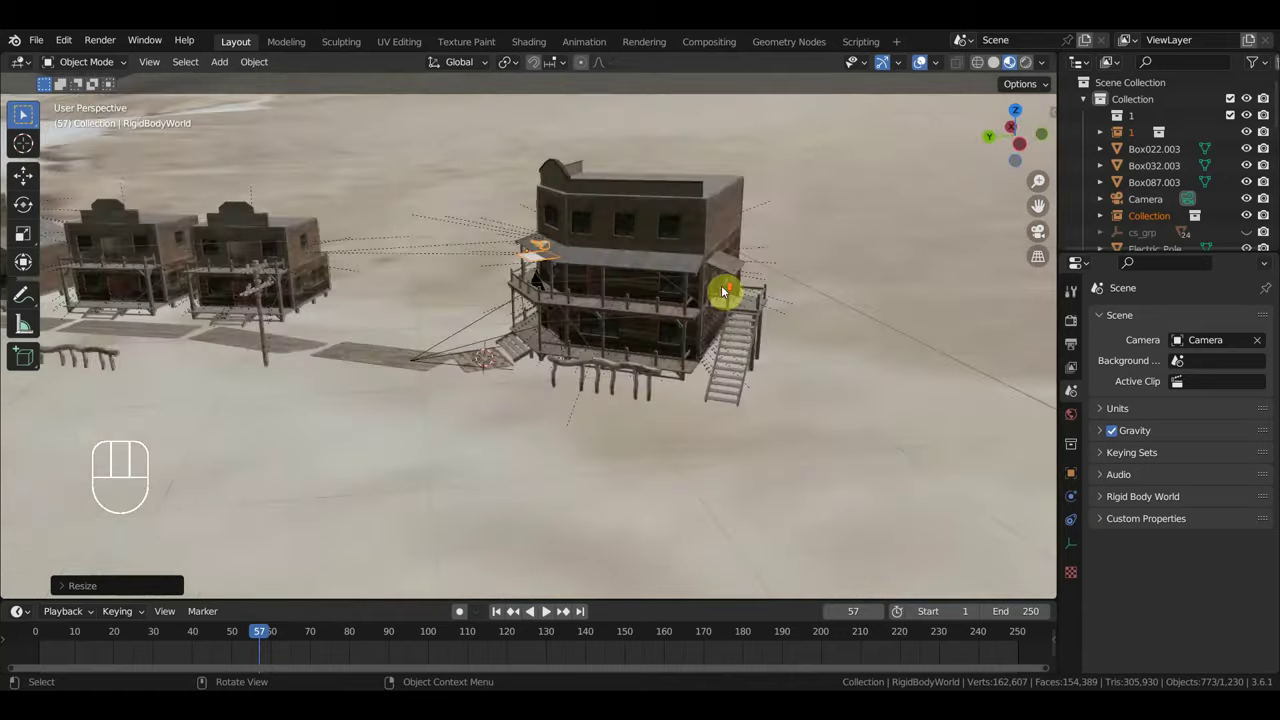
{"action": "key", "text": "s"}
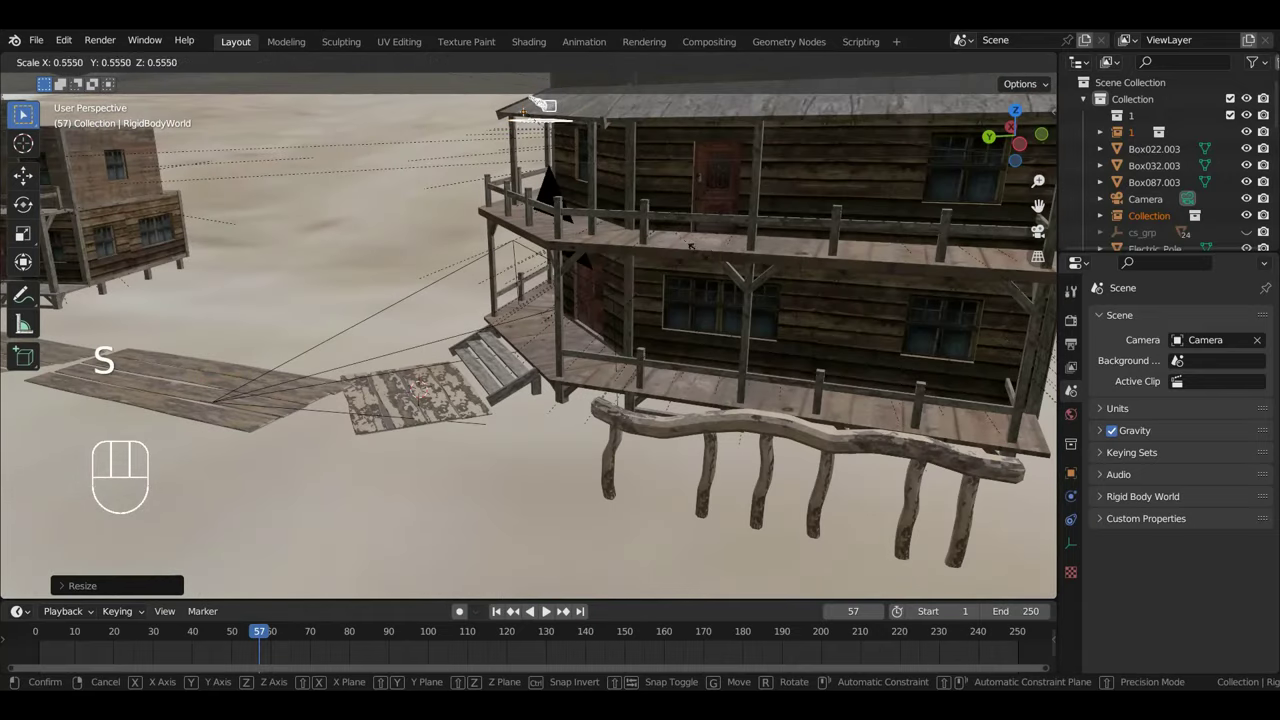
Shift the house so the porch floor near the door sits just under the beer bottle.
{"action": "key", "text": "g"}
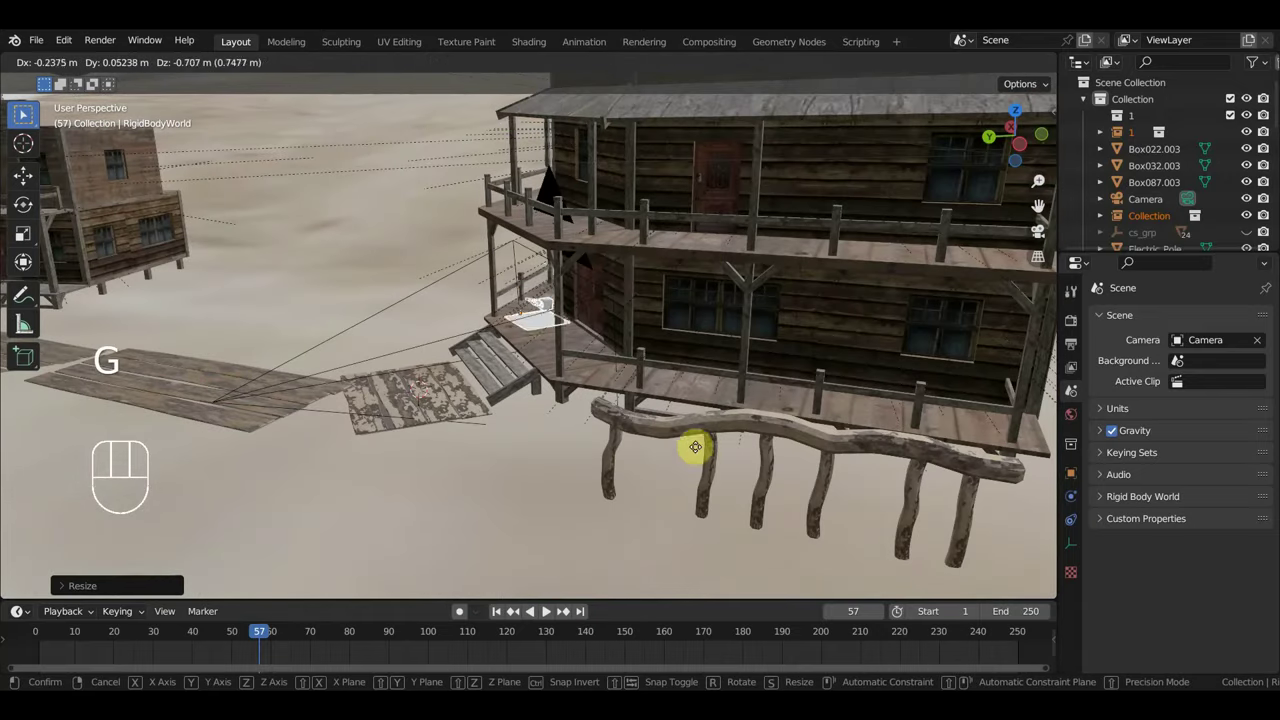
{"action": "middle_click", "coordinate": [691, 468]}
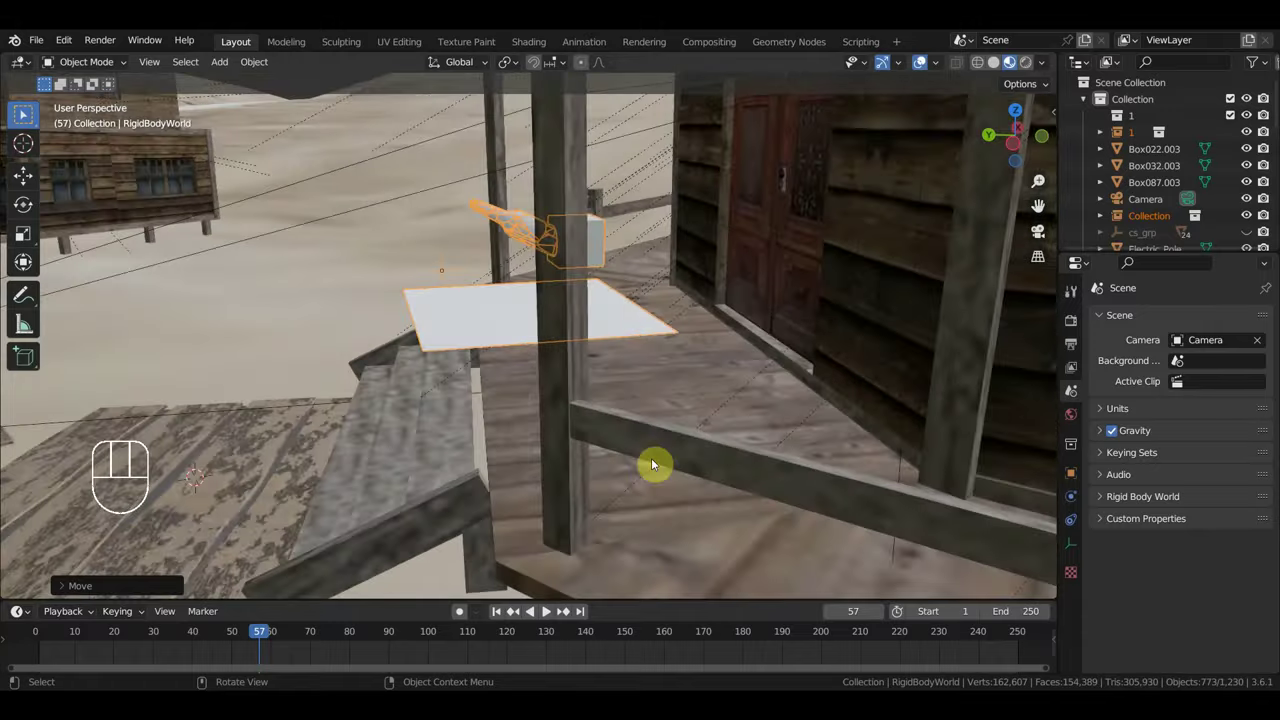
{"action": "middle_click", "coordinate": [651, 461]}
{"action": "key", "text": "g"}
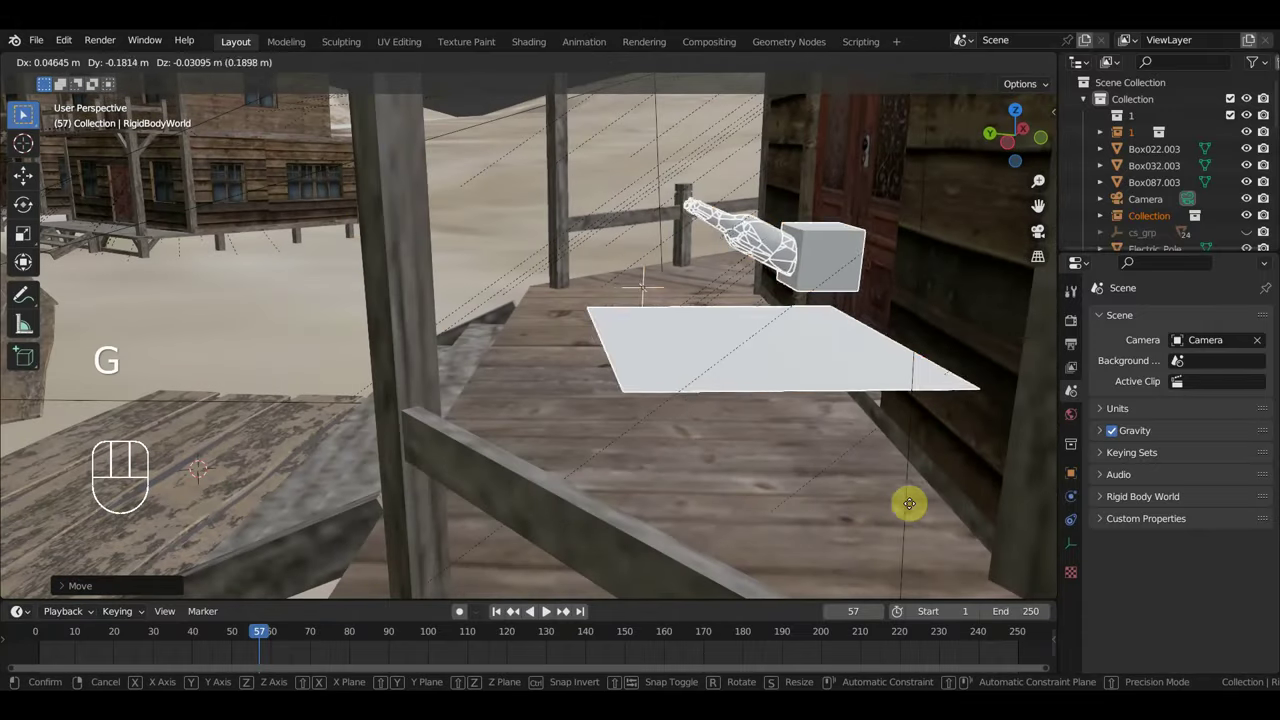
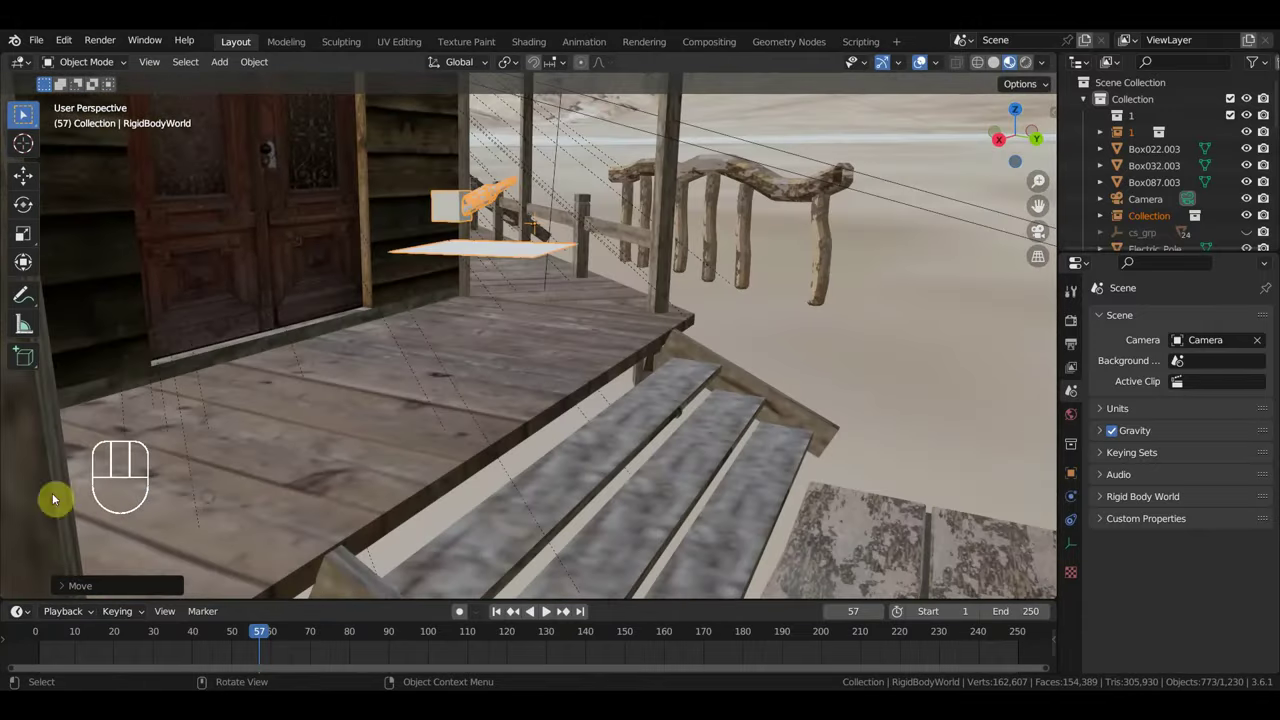
{"action": "key", "text": "g"}
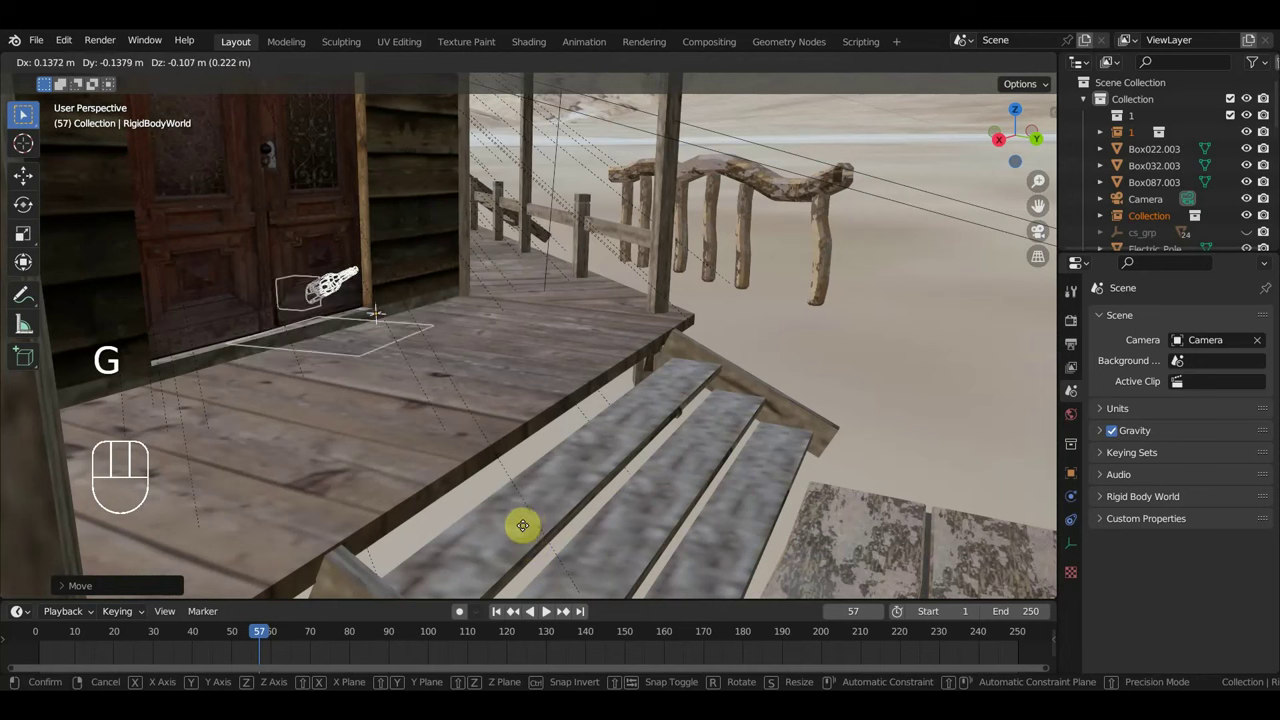
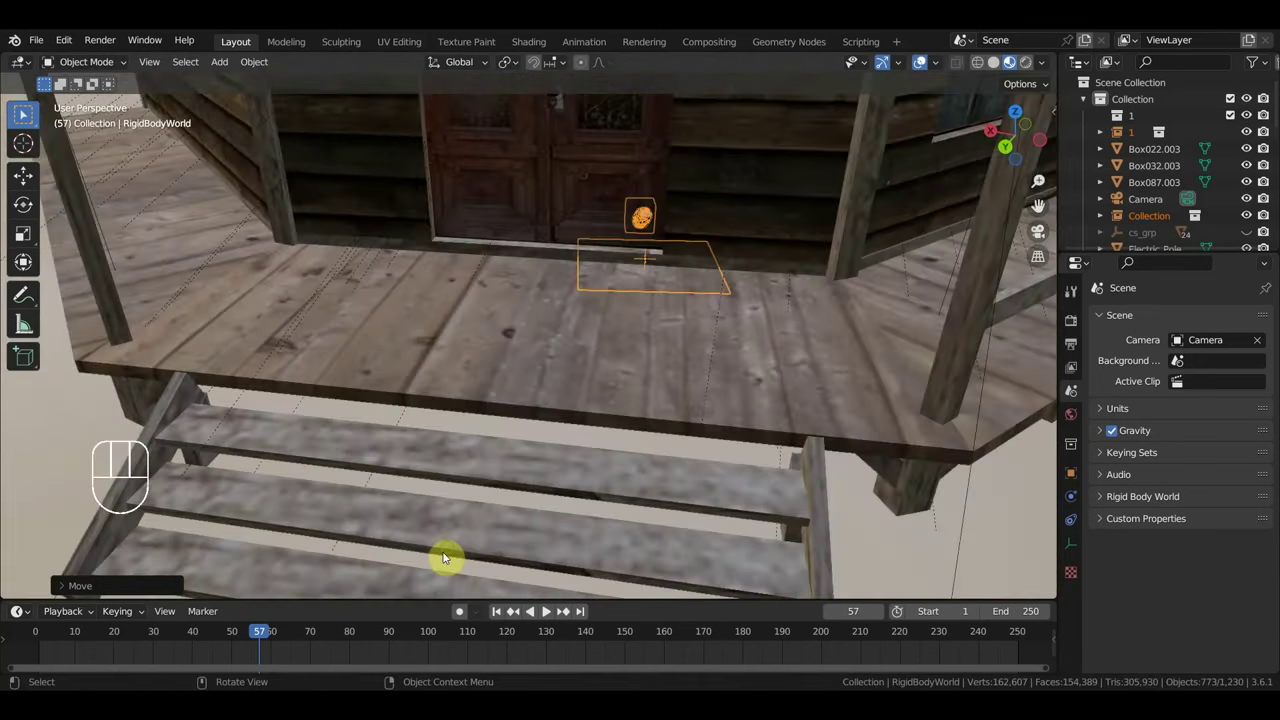
{"action": "key", "text": "g"}
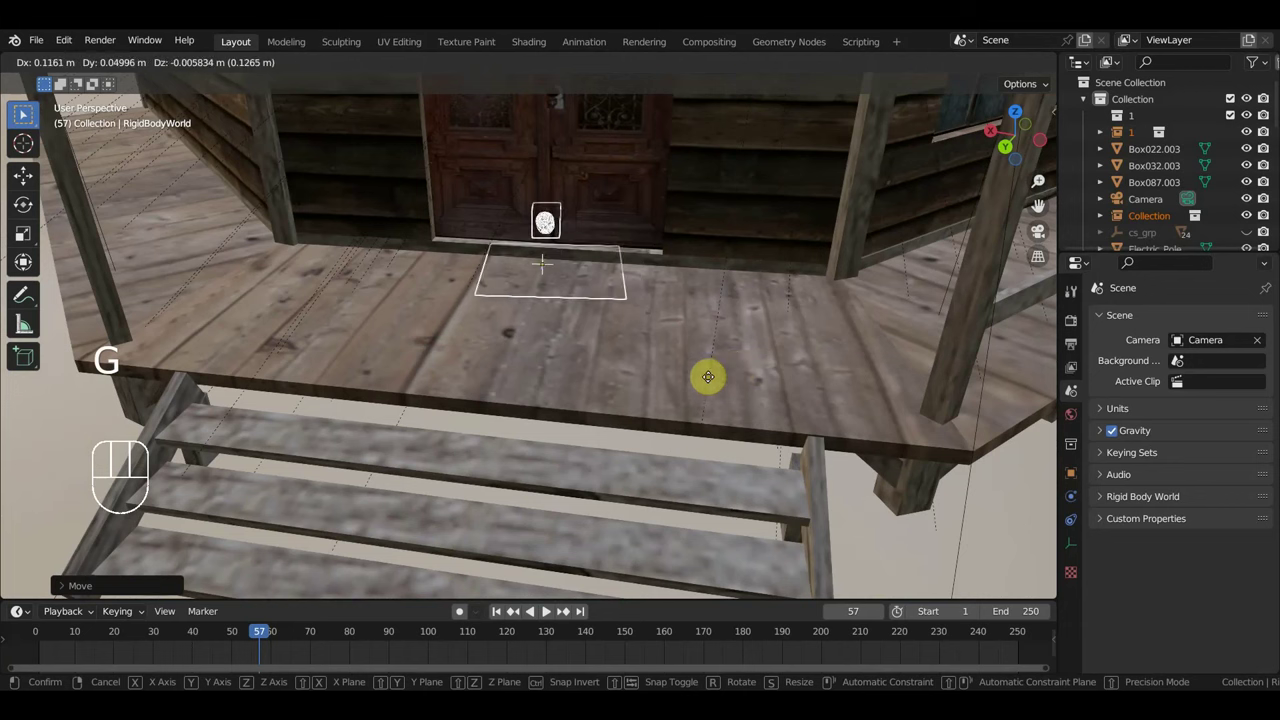
{"action": "middle_click", "coordinate": [714, 384]}
{"action": "left_click_drag", "start_coordinate": [688, 347], "coordinate": [626, 347]}
Play the bottle shattering on the porch boards, rewinding and replaying it.
{"action": "key", "text": "space"}
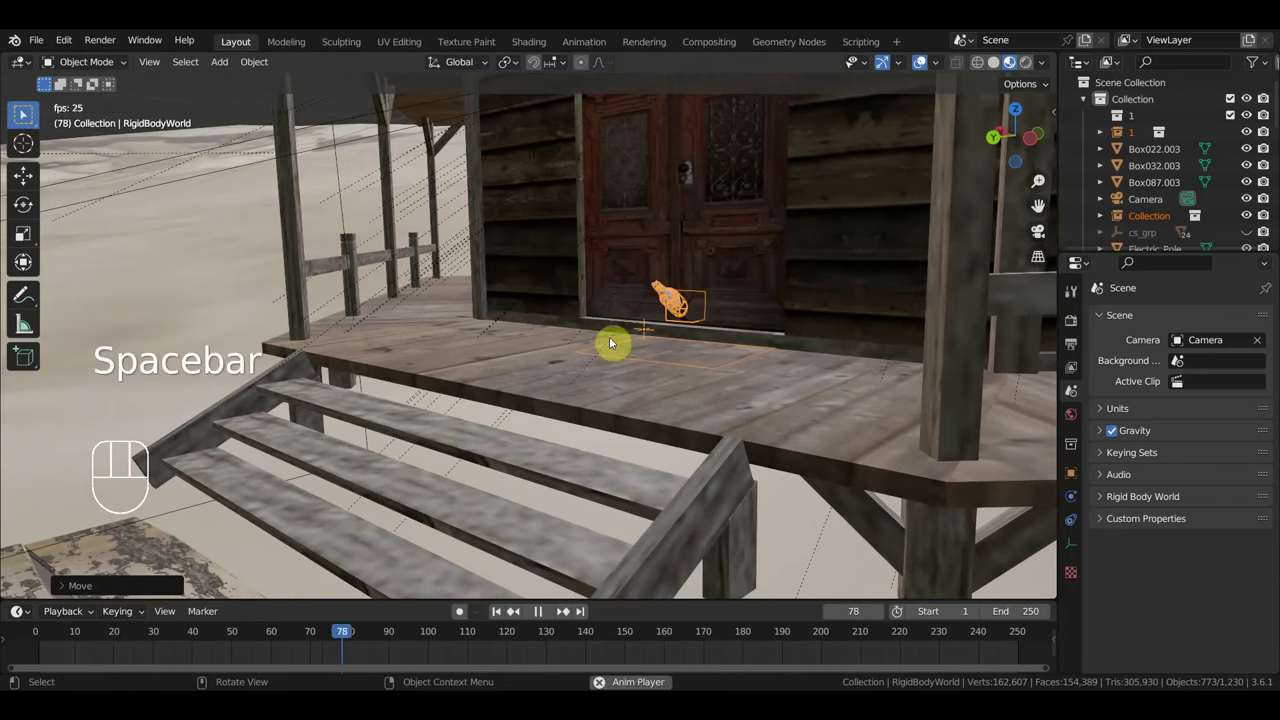
{"action": "key", "text": "space"}
{"action": "left_click", "coordinate": [47, 640]}
{"action": "key", "text": "space"}
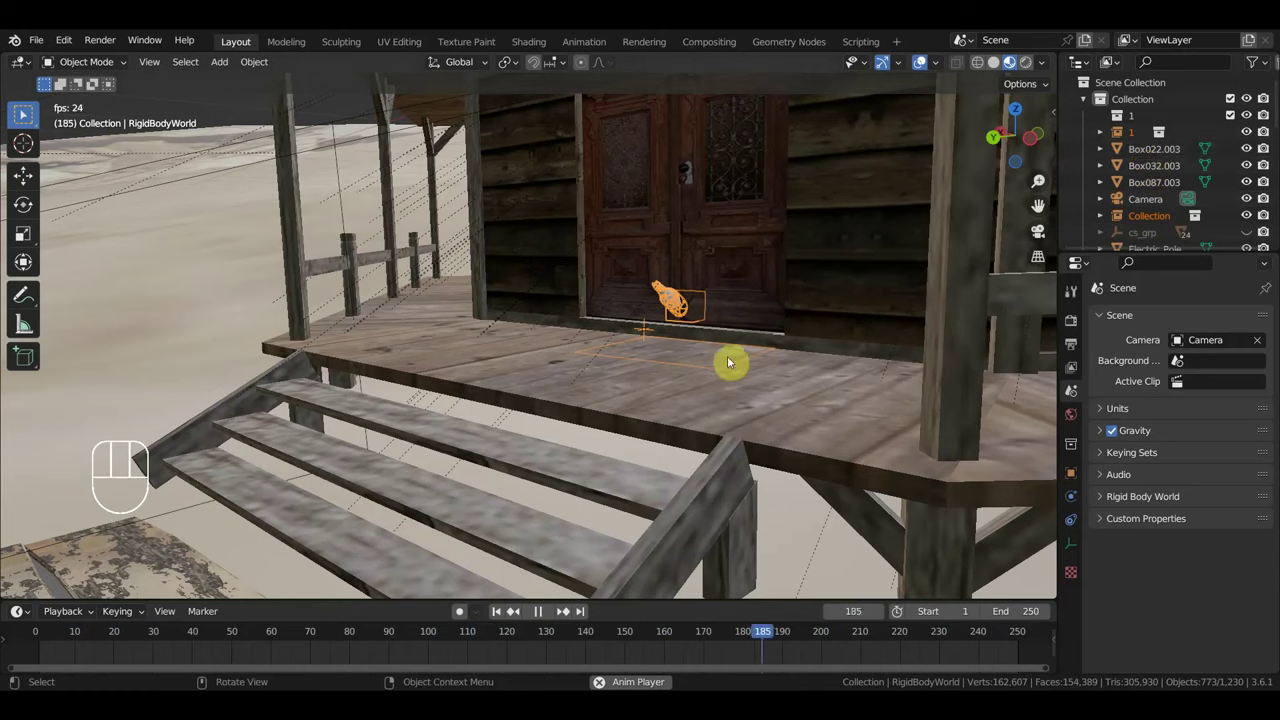
{"action": "key", "text": "space"}
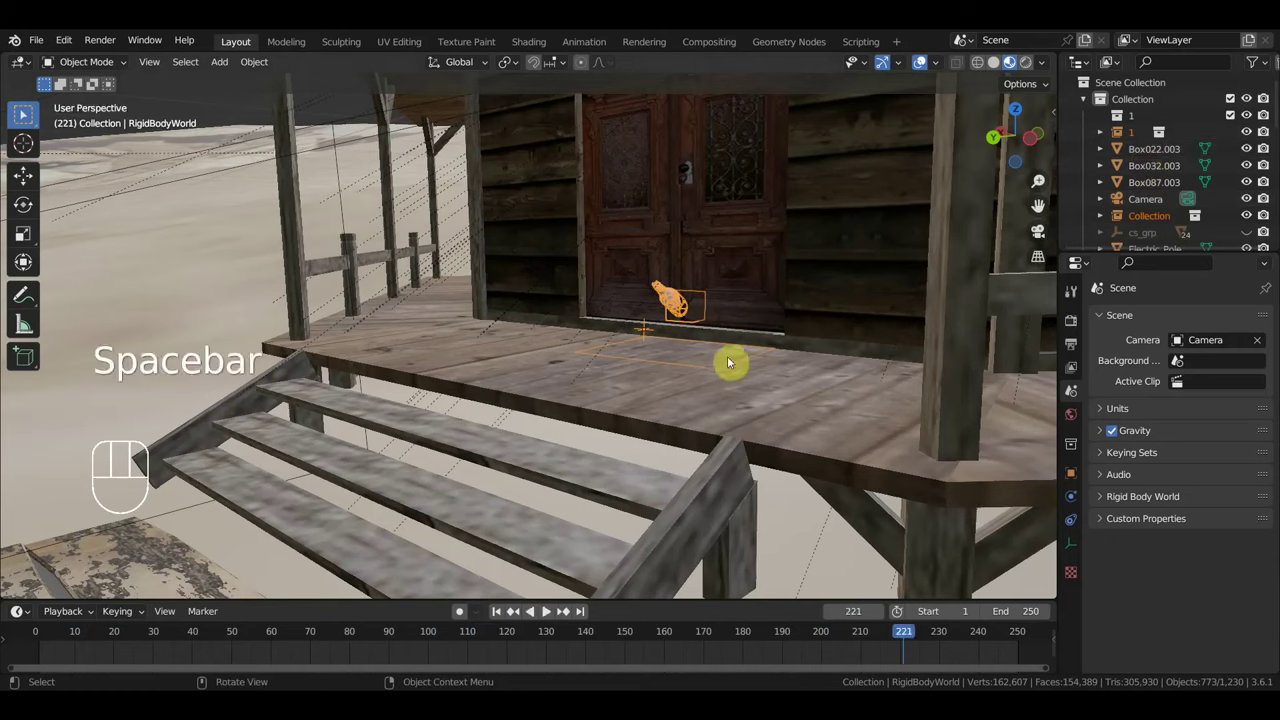
Delete the imported house objects and return to the western house scene's camera view.
{"action": "key", "text": "Delete"}
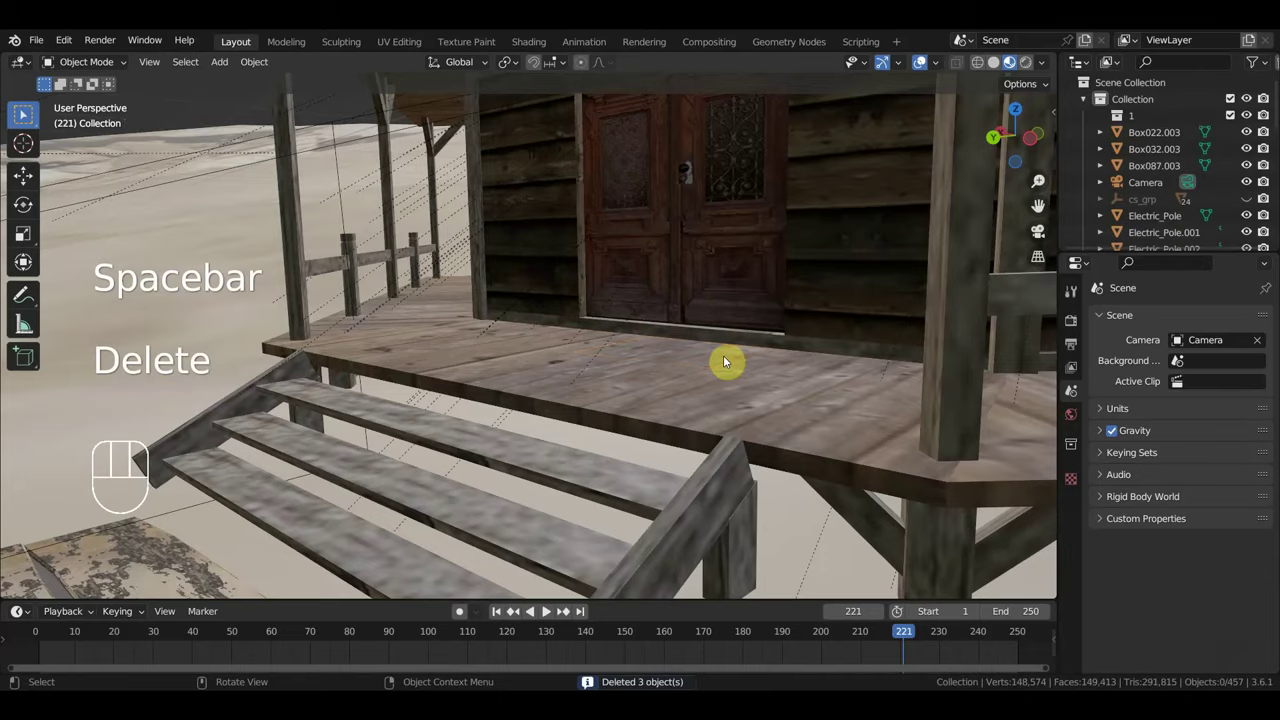
{"action": "key", "text": "KP_0"}
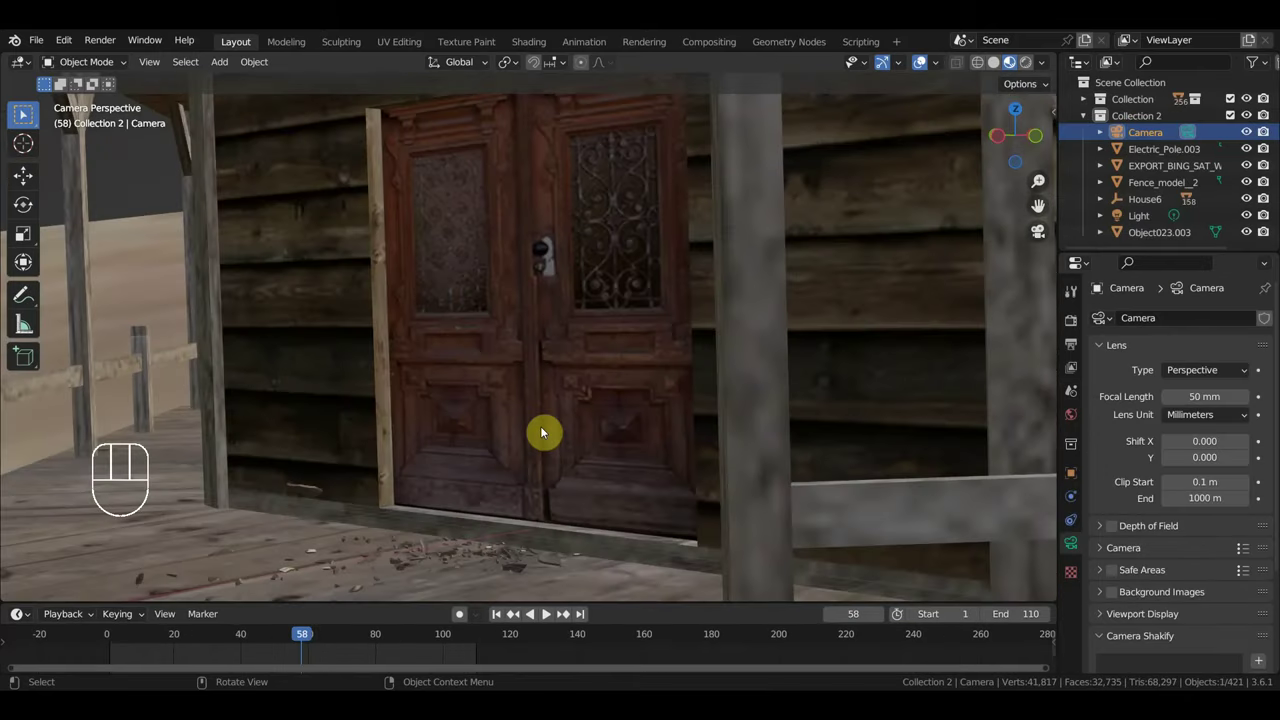